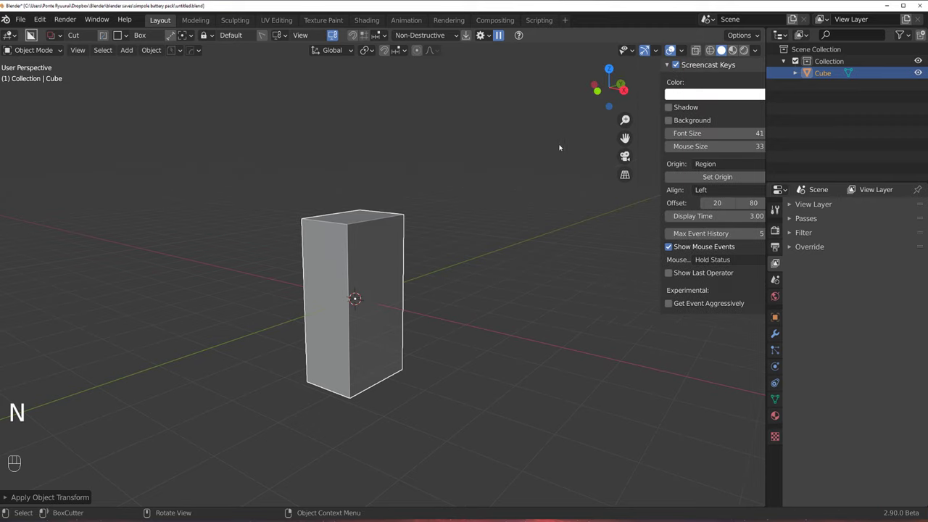
Bevel one vertical edge via Hard Ops and set BoxCutter to the Ngon shape.
{"action": "left_click_drag", "start_coordinate": [482, 34], "coordinate": [609, 87]}
{"action": "key", "text": "d"}
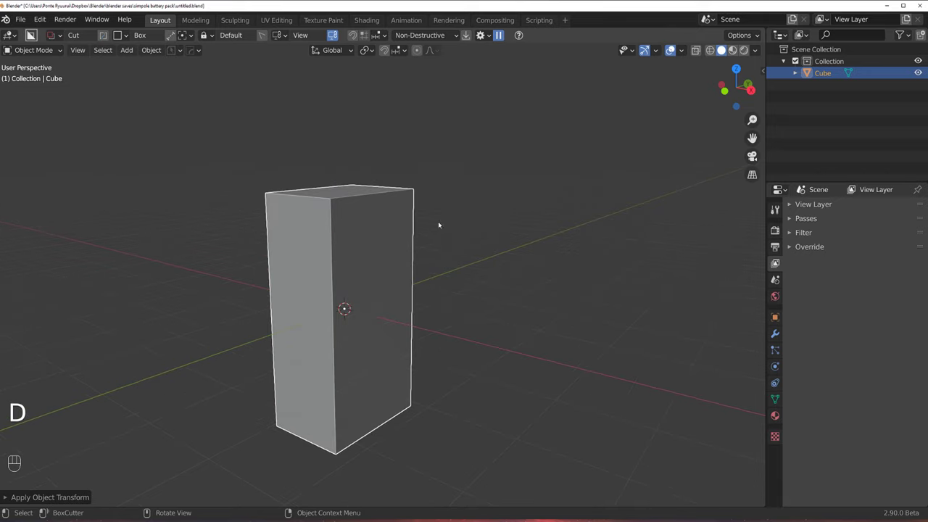
{"action": "key", "text": "d"}
{"action": "key", "text": "d"}
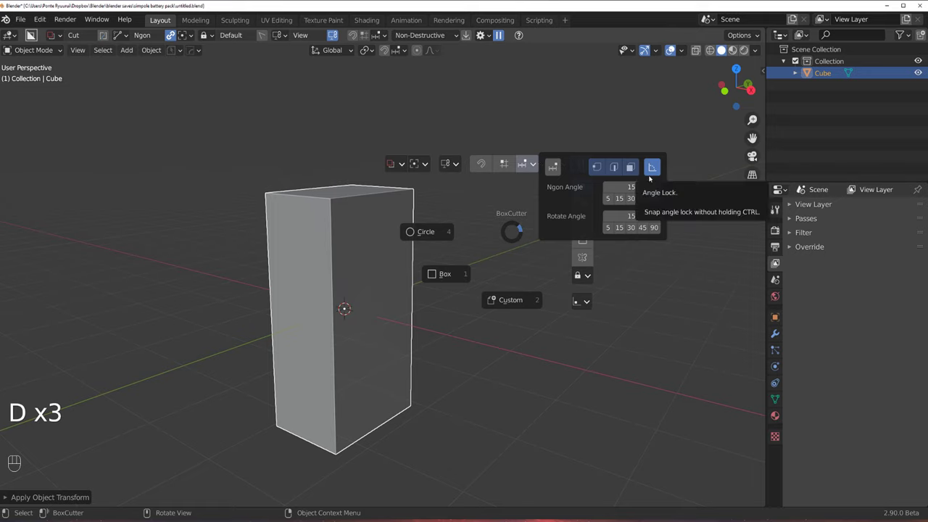
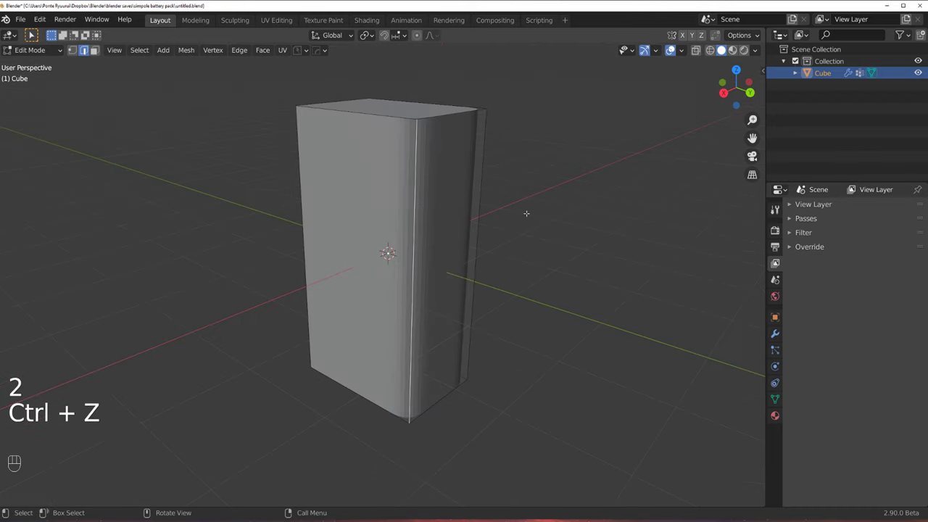
Add 11 horizontal loop cuts around the box.
{"action": "key", "text": "2"}
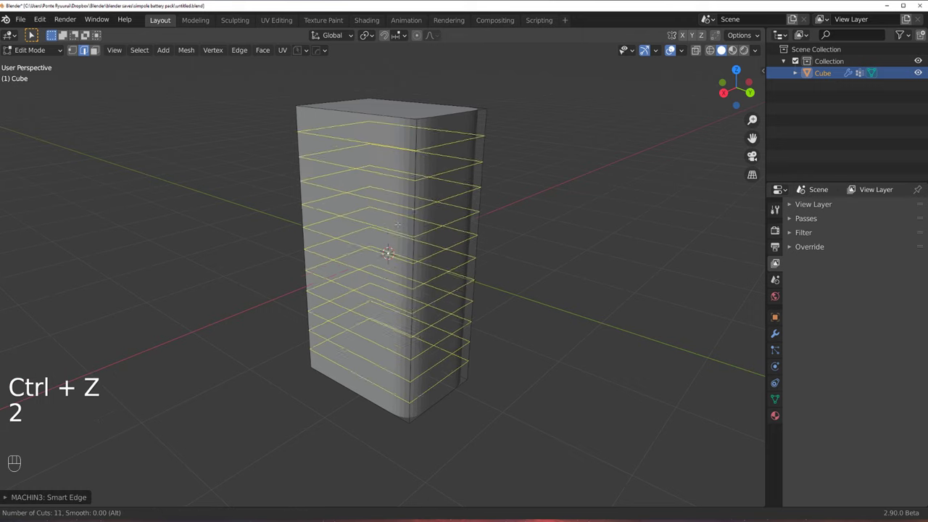
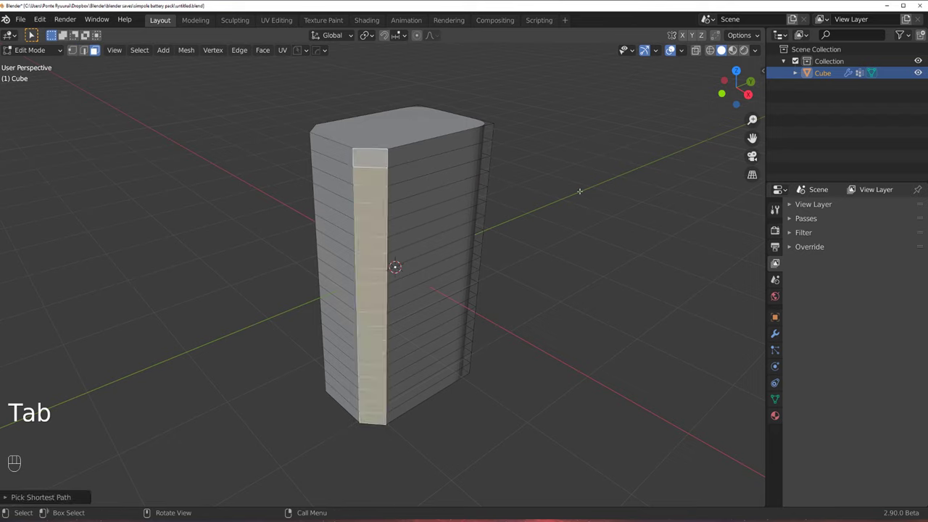
Set the tapered strip's width on the front faces and confirm it.
{"action": "key", "text": "y"}
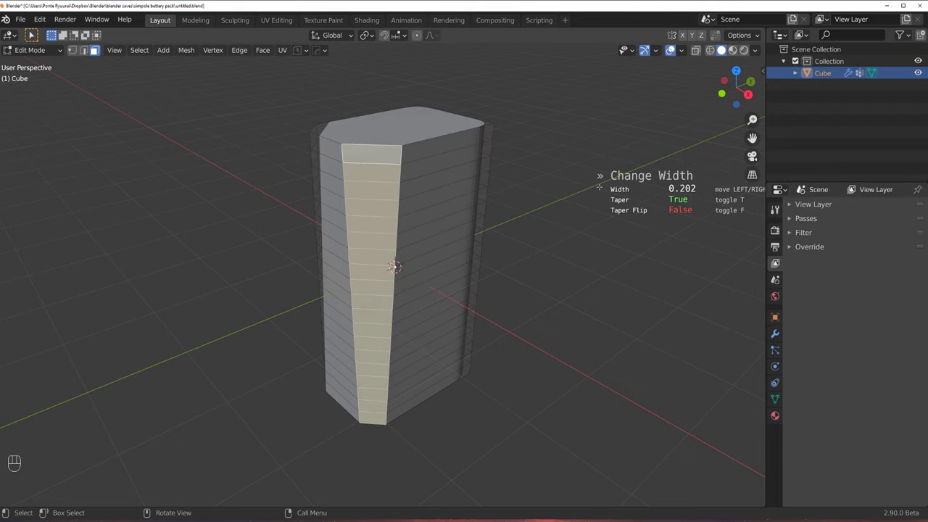
{"action": "left_click_drag", "start_coordinate": [475, 182], "coordinate": [451, 182]}
{"action": "key", "text": "`"}
{"action": "middle_click", "coordinate": [497, 213]}
{"action": "middle_click", "coordinate": [502, 201]}
{"action": "left_click_drag", "start_coordinate": [511, 230], "coordinate": [545, 227]}
Return to Object Mode and view the slanted band from the Right Orthographic side.
{"action": "key", "text": "`"}
{"action": "key", "text": "`"}
{"action": "middle_click", "coordinate": [519, 172]}
{"action": "middle_click", "coordinate": [511, 169]}
{"action": "key", "text": "`"}
{"action": "middle_click", "coordinate": [479, 202]}
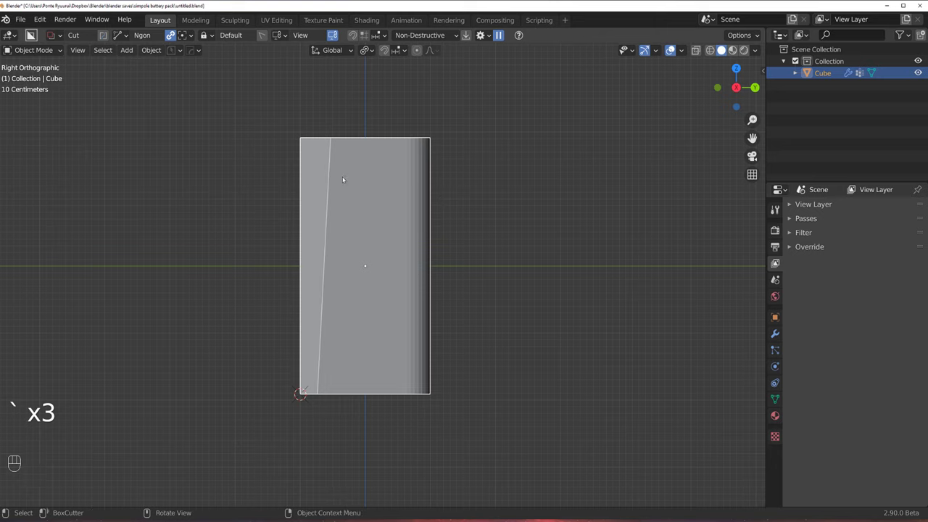
Set BoxCutter to Knife mode and box-select the upper rows of side faces.
{"action": "key", "text": "d"}
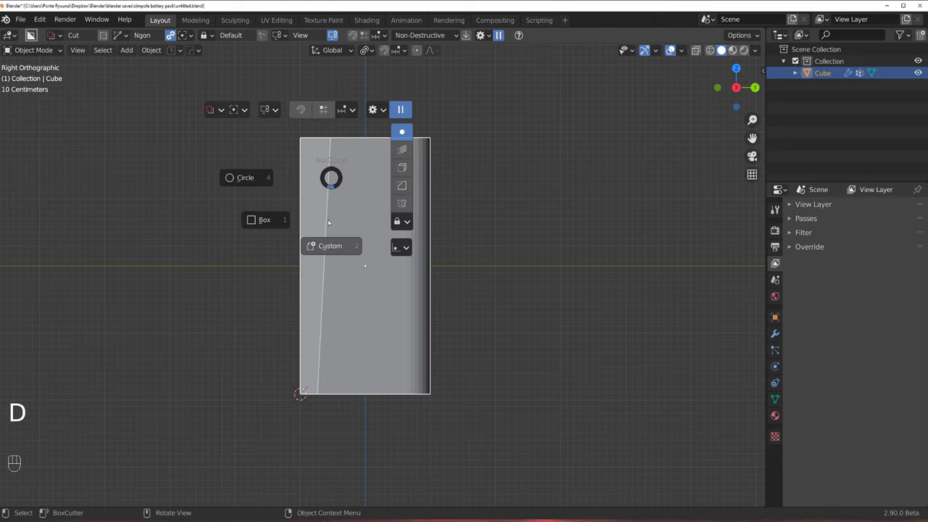
{"action": "left_click_drag", "start_coordinate": [290, 161], "coordinate": [464, 228]}
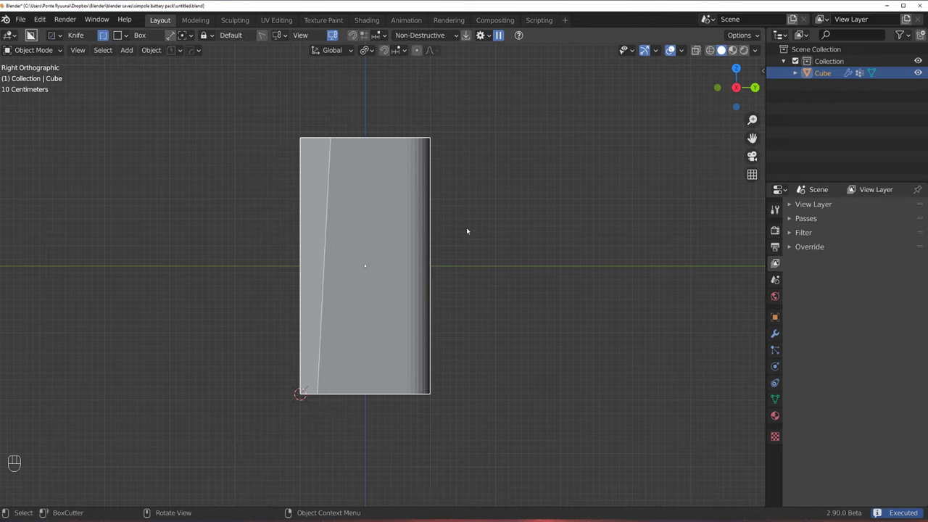
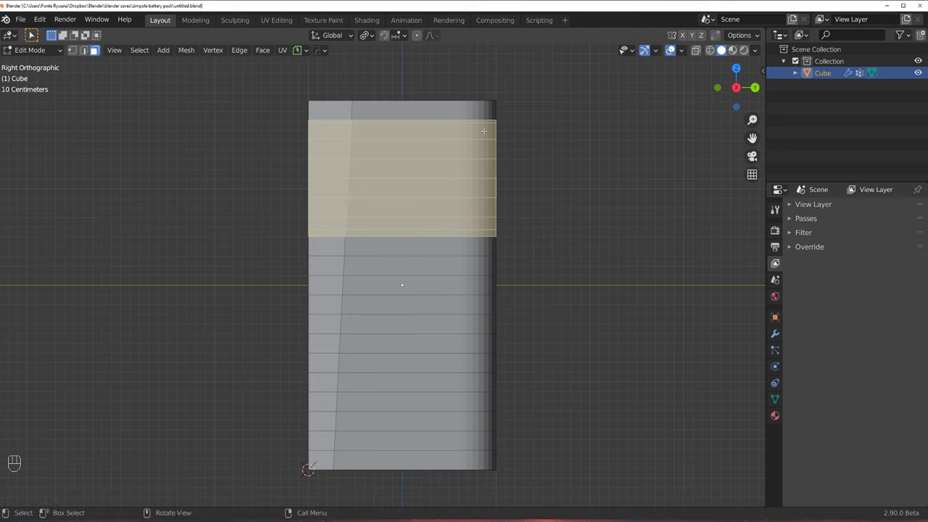
Draw a slanted knife cut across the upper faces with midpoint snapping off.
{"action": "key", "text": "k"}
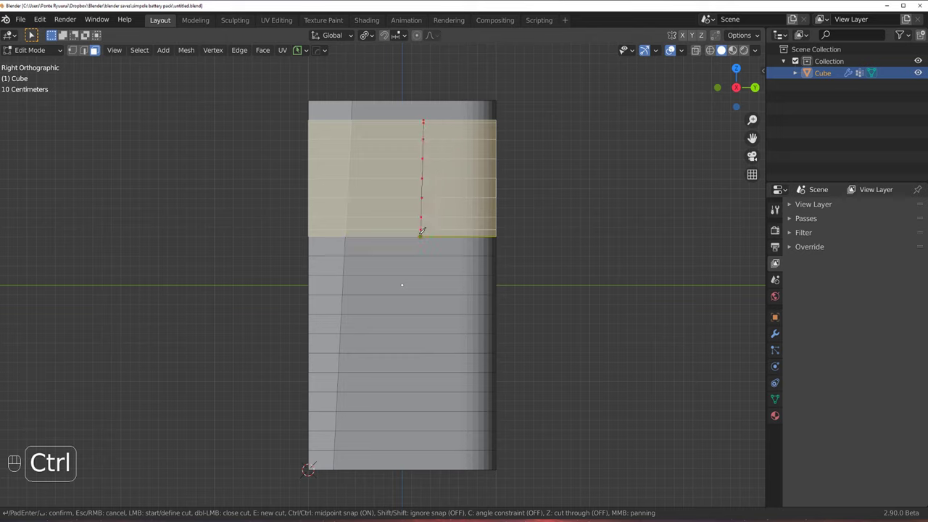
{"action": "key", "text": "k"}
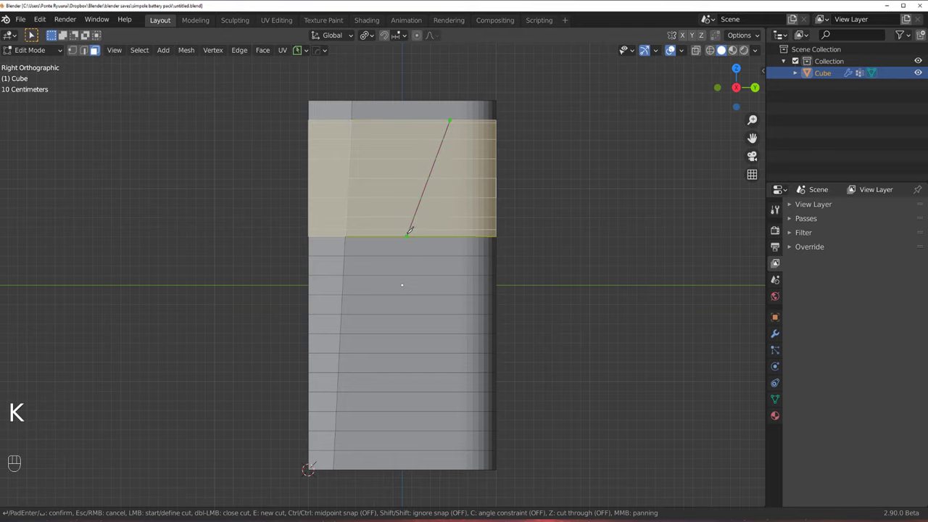
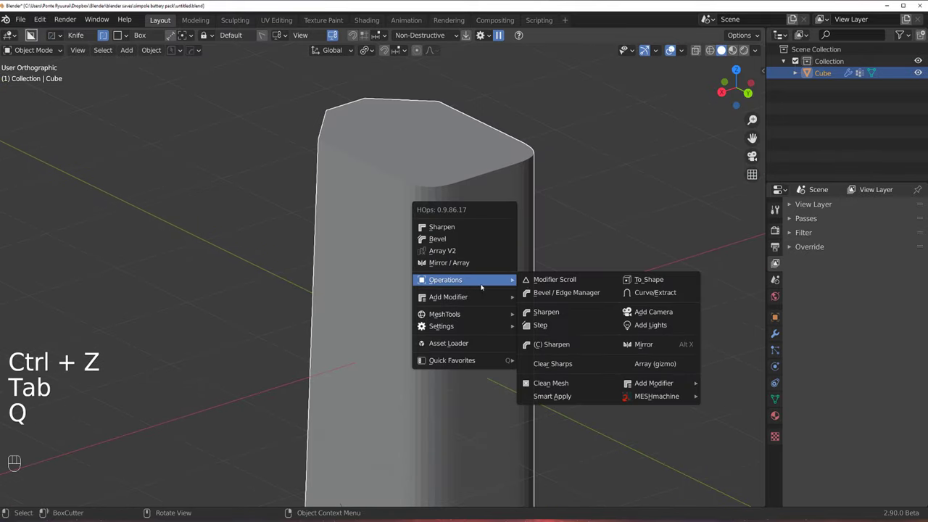
Smart Apply the box's modifiers and knife the slanted panel outline on its side.
{"action": "middle_click", "coordinate": [523, 269]}
{"action": "key", "text": "`"}
{"action": "key", "text": "Tab"}
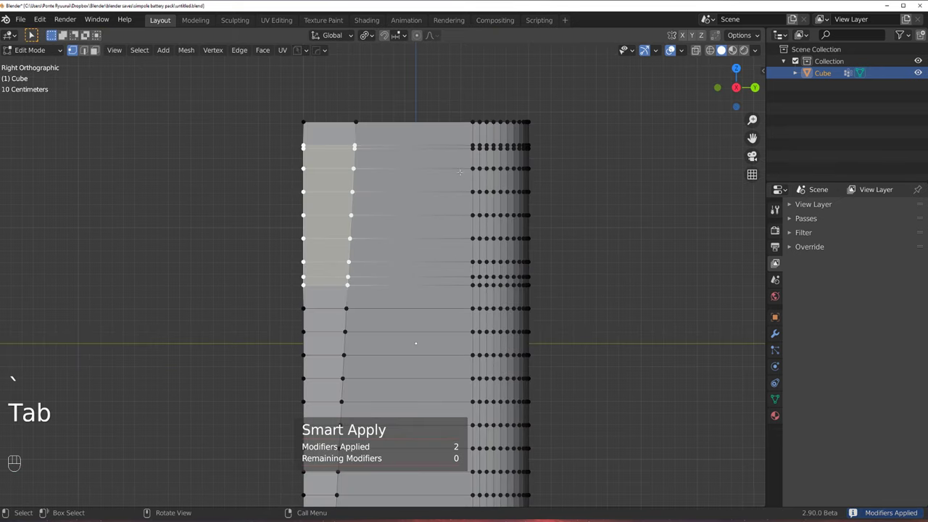
{"action": "key", "text": "k"}
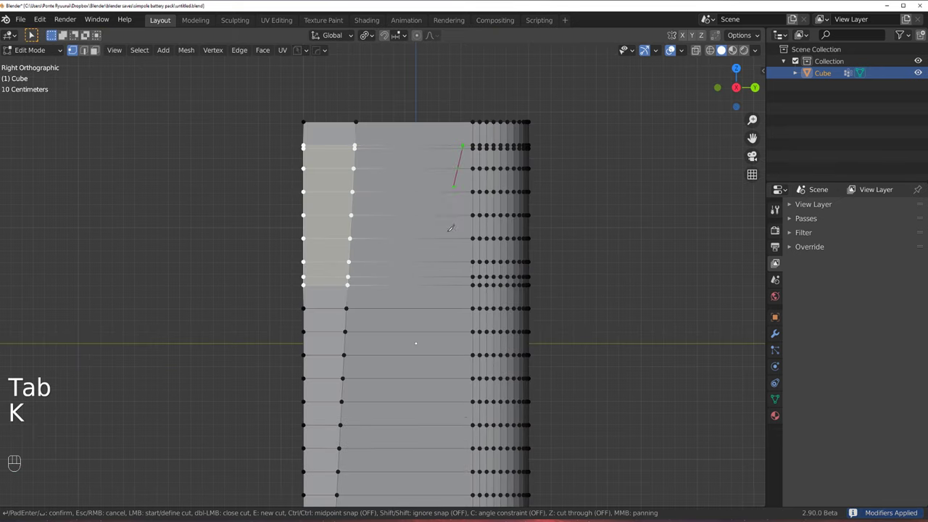
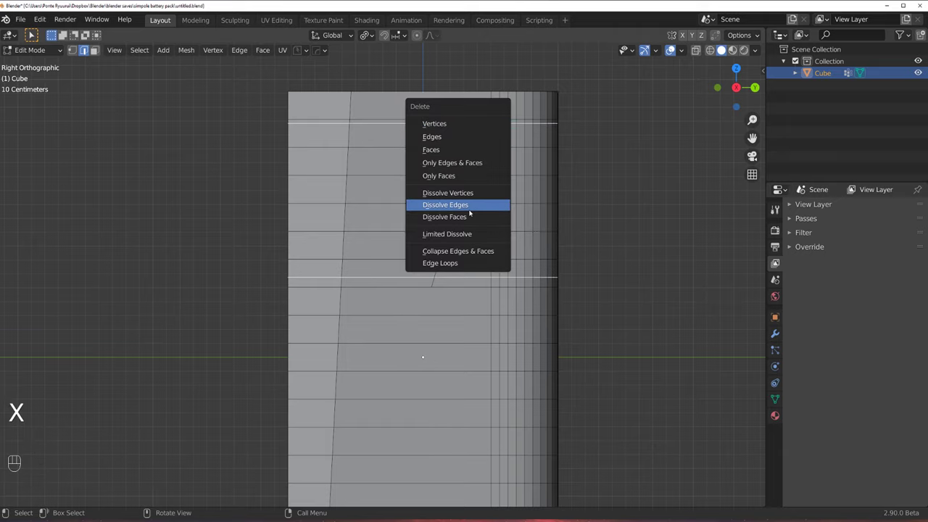
Dissolve the extra horizontal edges and bring up the Hard Ops Mirror options.
{"action": "key", "text": "Tab"}
{"action": "middle_click", "coordinate": [420, 252]}
{"action": "key", "text": "alt+x"}
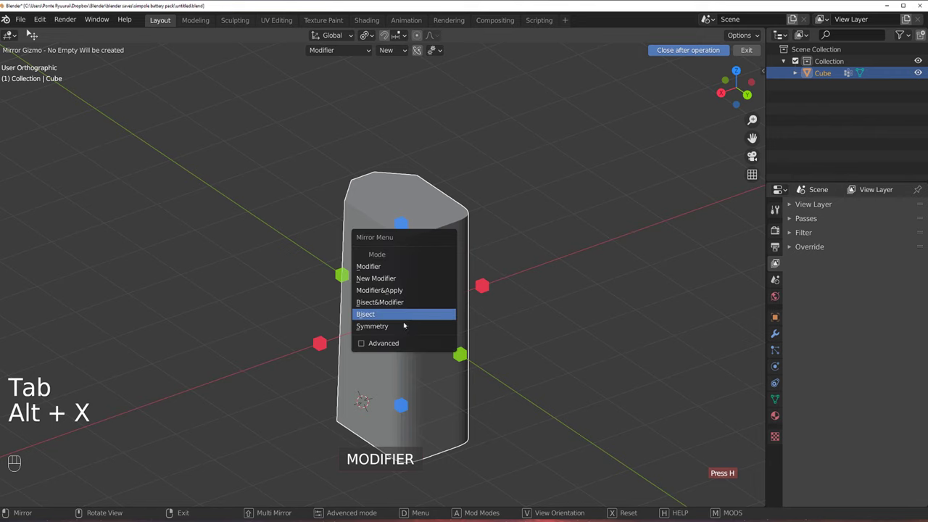
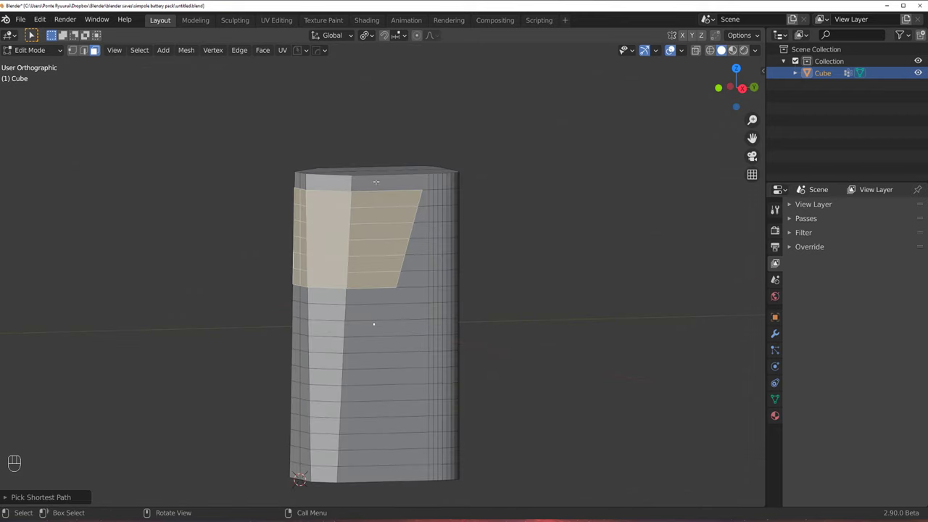
Select the slanted panel faces in Edit Mode ready for plate conversion.
{"action": "key", "text": "`"}
{"action": "key", "text": "Tab"}
{"action": "key", "text": "Tab"}
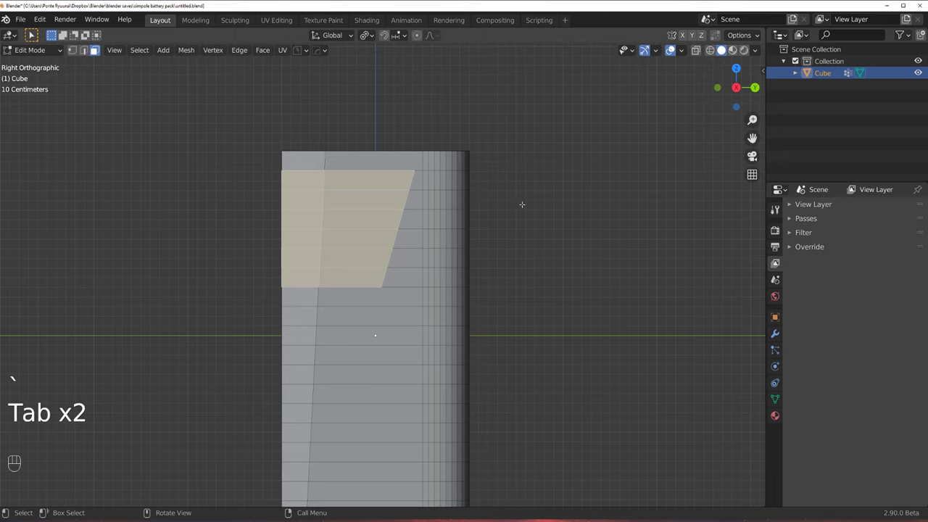
Convert the panel faces into the separate Cube_Plate object with To_Plate.
{"action": "key", "text": "q"}
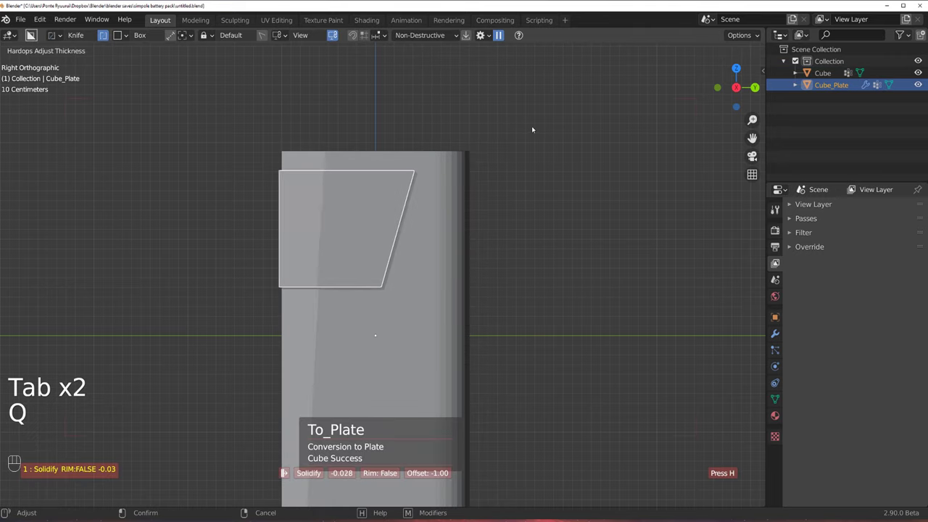
{"action": "middle_click", "coordinate": [479, 179]}
{"action": "key", "text": "`"}
{"action": "middle_click", "coordinate": [439, 269]}
{"action": "left_click_drag", "start_coordinate": [393, 259], "coordinate": [370, 253]}
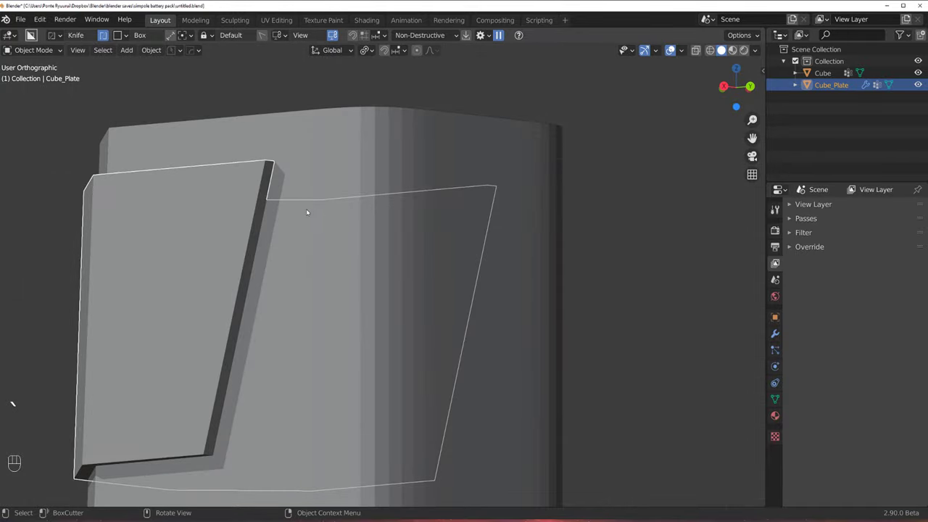
Round Cube_Plate's corner vertices with a vertex bevel and inspect the result.
{"action": "key", "text": "Tab"}
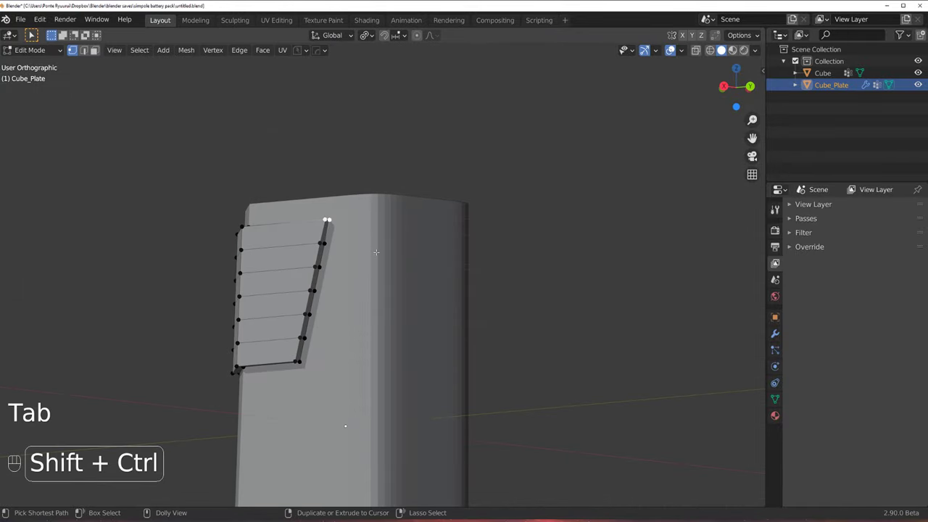
{"action": "key", "text": "ctrl+shift+b"}
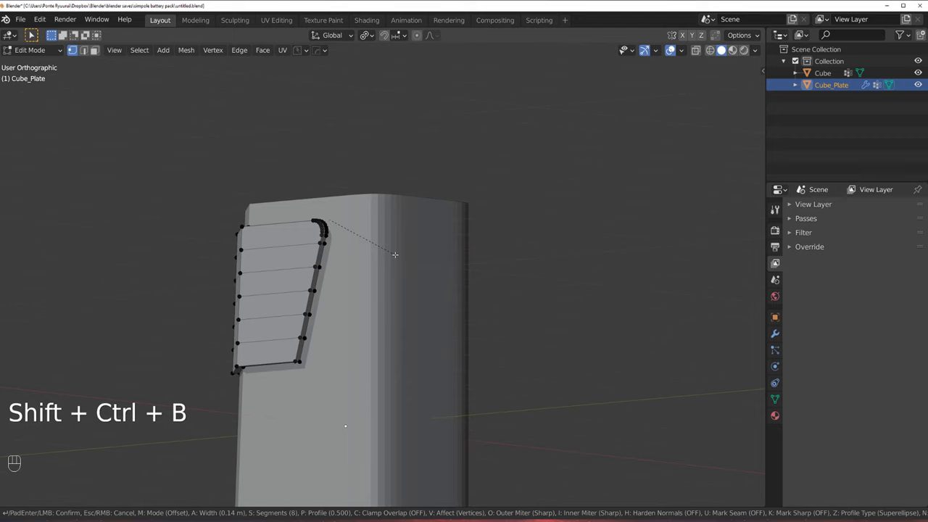
{"action": "key", "text": "Tab"}
{"action": "key", "text": "`"}
{"action": "middle_click", "coordinate": [533, 239]}
{"action": "left_click_drag", "start_coordinate": [523, 270], "coordinate": [549, 272]}
{"action": "left_click_drag", "start_coordinate": [549, 272], "coordinate": [540, 259]}
{"action": "key", "text": "`"}
{"action": "middle_click", "coordinate": [409, 285]}
{"action": "middle_click", "coordinate": [371, 282]}
{"action": "left_click_drag", "start_coordinate": [396, 291], "coordinate": [439, 261]}
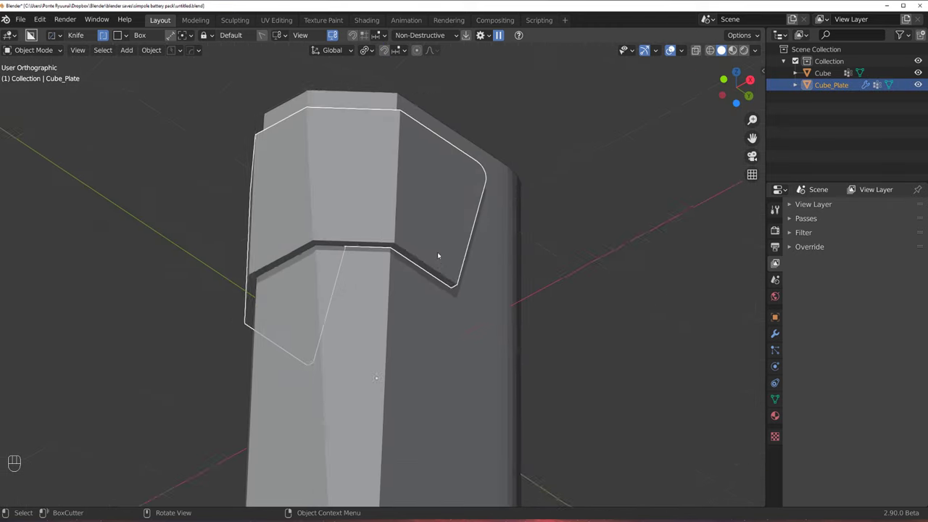
Give Cube_Plate a 30° angle-limited bevel with a Weighted Normal modifier.
{"action": "key", "text": "q"}
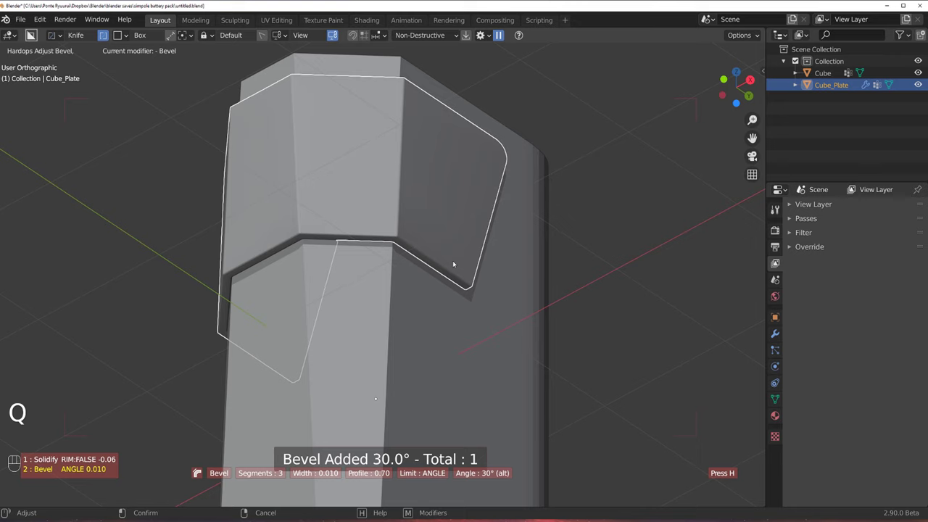
{"action": "key", "text": "q"}
{"action": "key", "text": "q"}
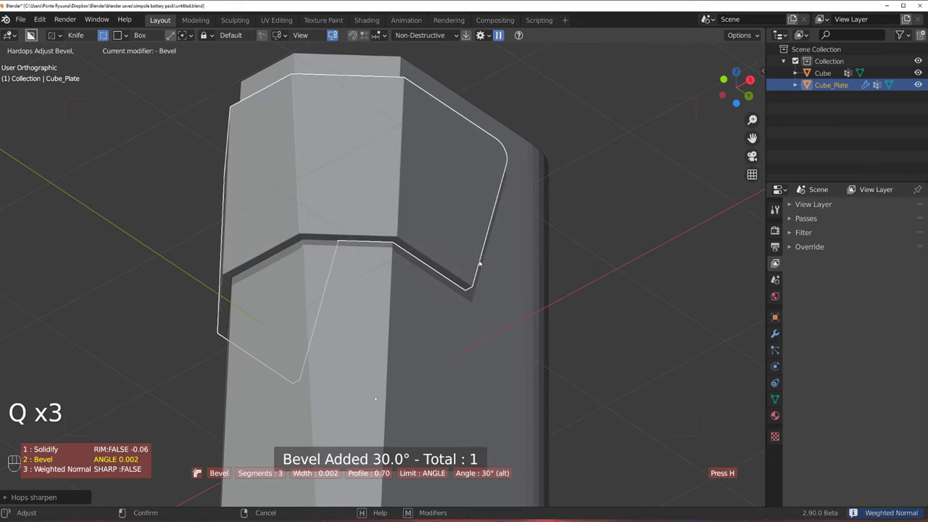
{"action": "key", "text": "q"}
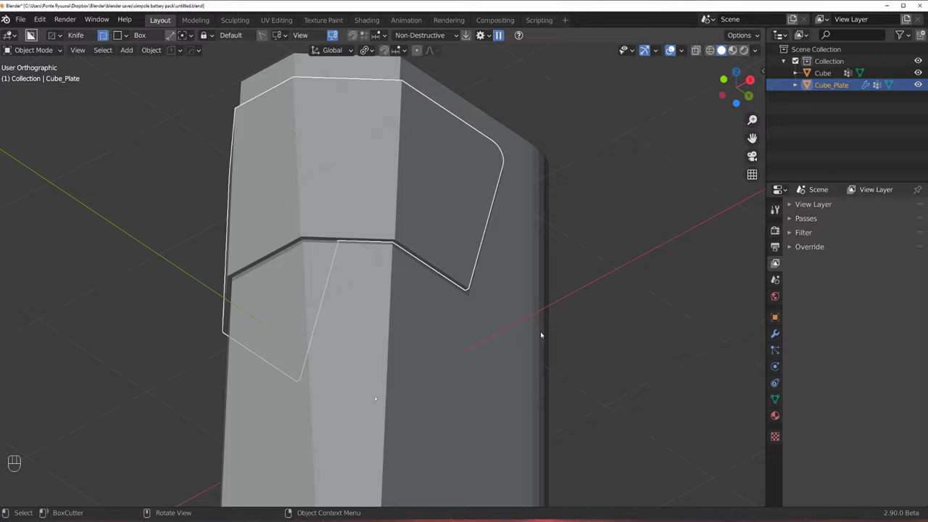
With BoxCutter in Ngon Cut mode, notch the plate's bottom edge from side view.
{"action": "left_click_drag", "start_coordinate": [507, 289], "coordinate": [535, 311]}
{"action": "key", "text": "`"}
{"action": "left_click_drag", "start_coordinate": [626, 238], "coordinate": [595, 250]}
{"action": "left_click_drag", "start_coordinate": [400, 272], "coordinate": [391, 245]}
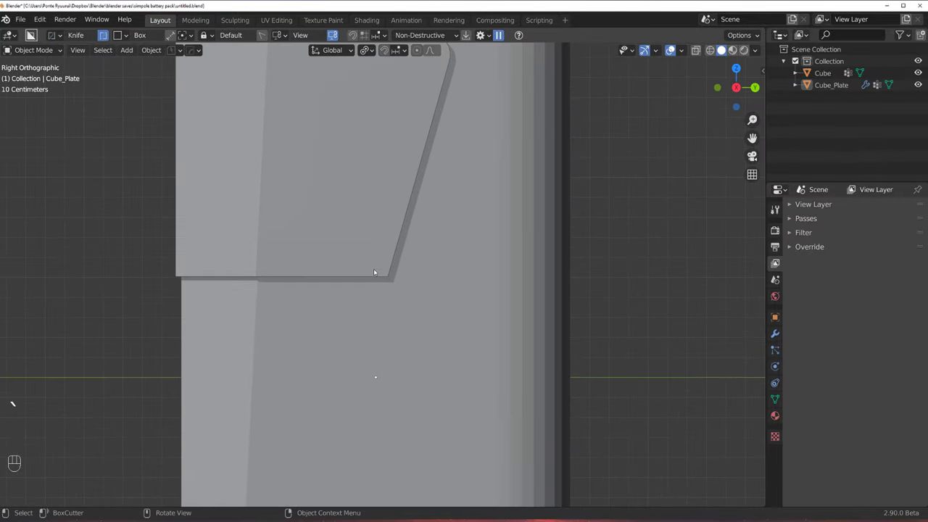
{"action": "key", "text": "d"}
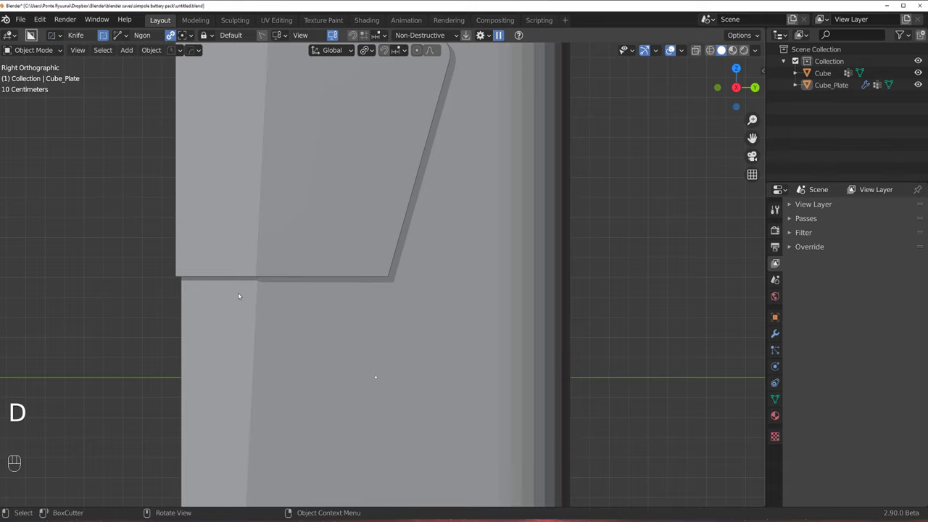
{"action": "left_click", "coordinate": [234, 287]}
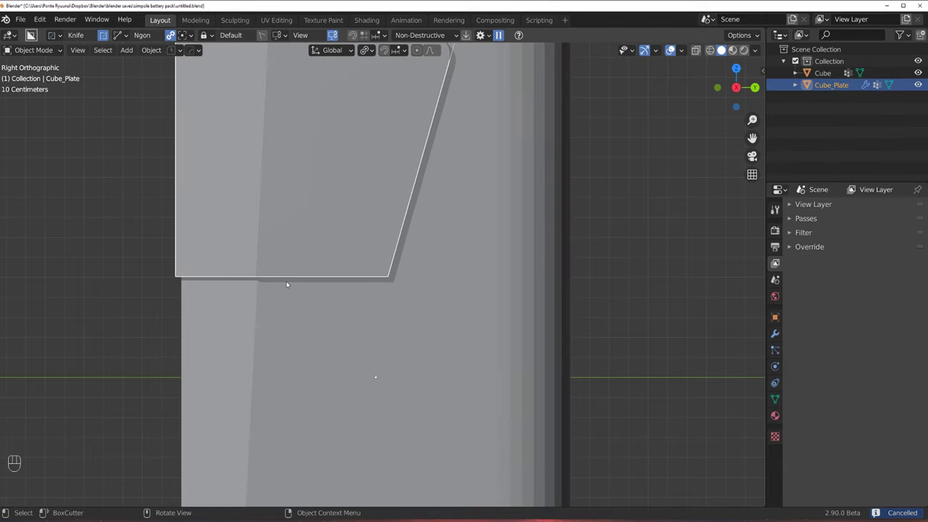
{"action": "key", "text": "d"}
{"action": "key", "text": "d"}
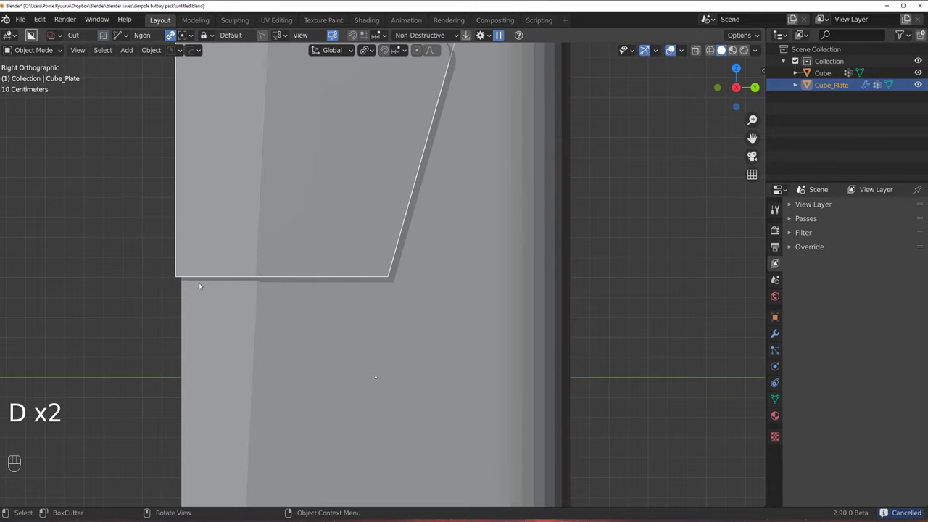
{"action": "left_click_drag", "start_coordinate": [211, 287], "coordinate": [269, 269]}
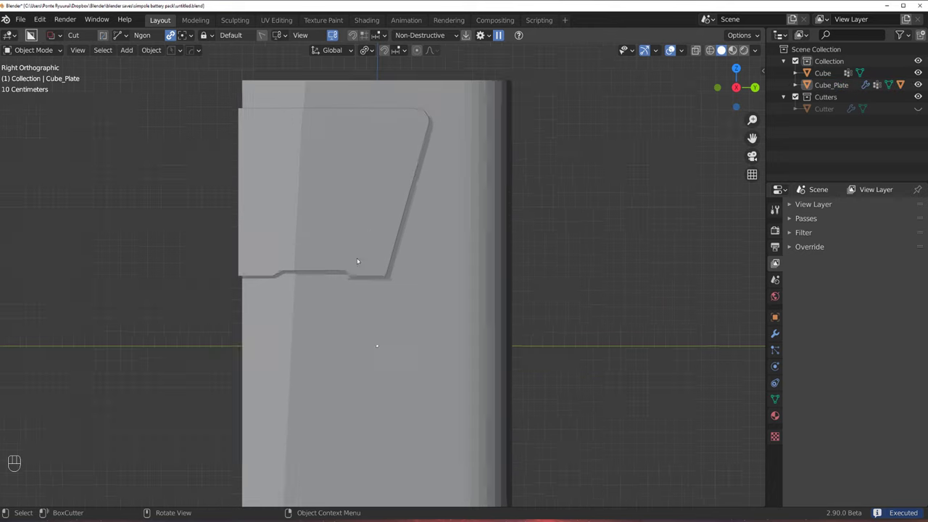
Cut a second stepped notch along the plate's left edge.
{"action": "middle_click", "coordinate": [412, 270]}
{"action": "left_click_drag", "start_coordinate": [404, 255], "coordinate": [274, 219]}
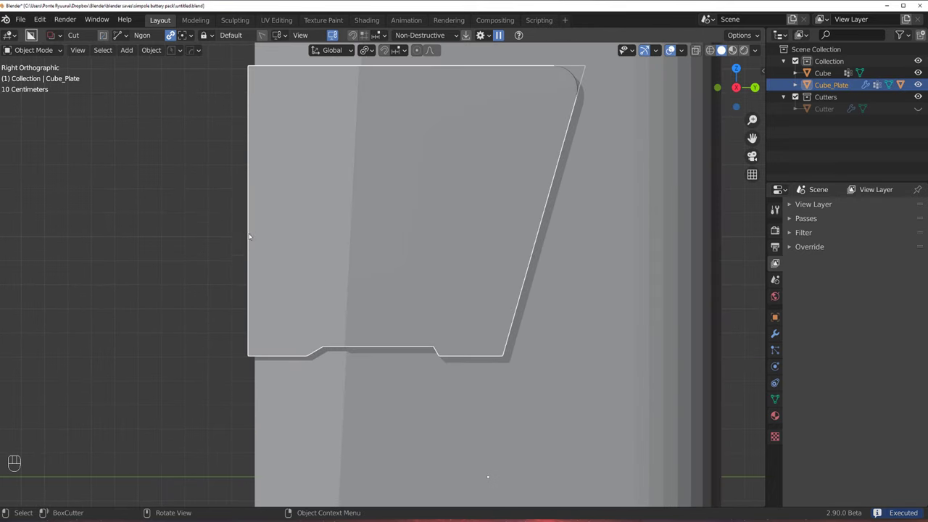
{"action": "left_click_drag", "start_coordinate": [247, 231], "coordinate": [258, 248]}
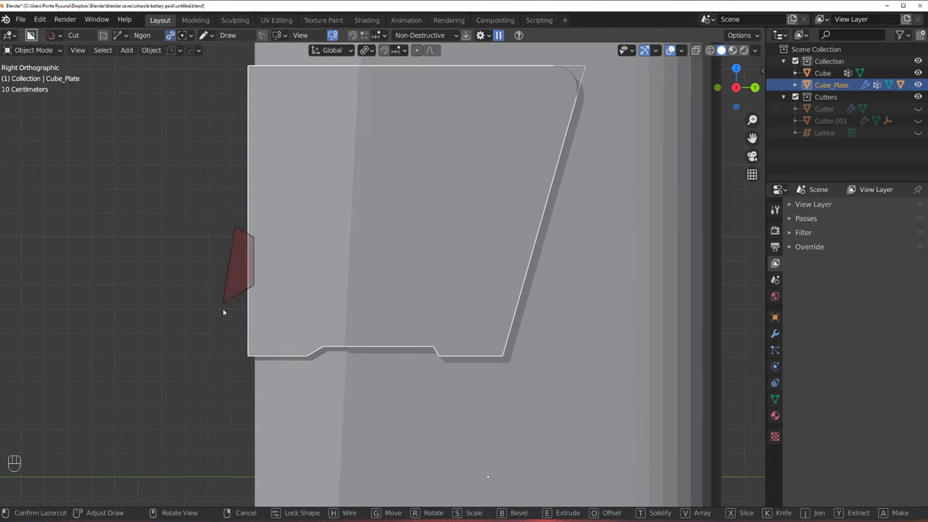
{"action": "left_click_drag", "start_coordinate": [300, 279], "coordinate": [449, 263]}
{"action": "key", "text": "`"}
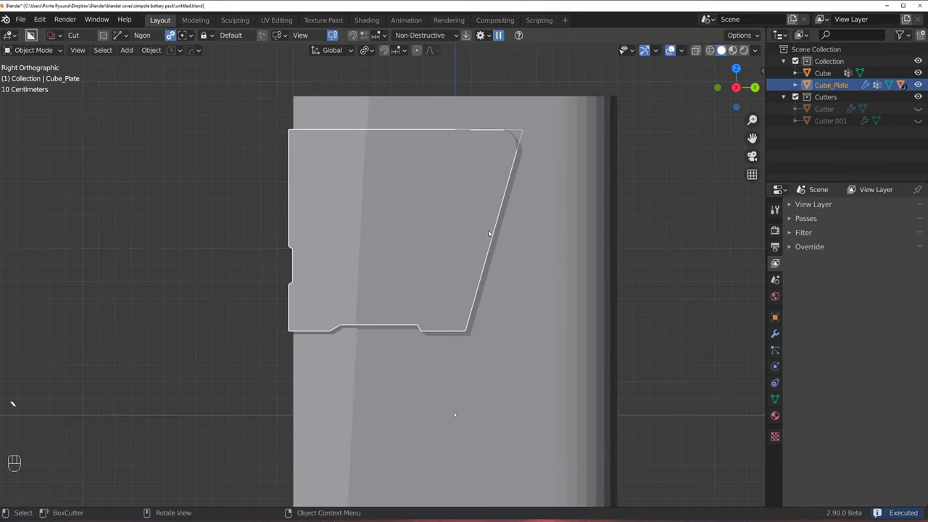
Cut two small box-shaped slots along the side plate's top edge.
{"action": "key", "text": "`"}
{"action": "key", "text": "d"}
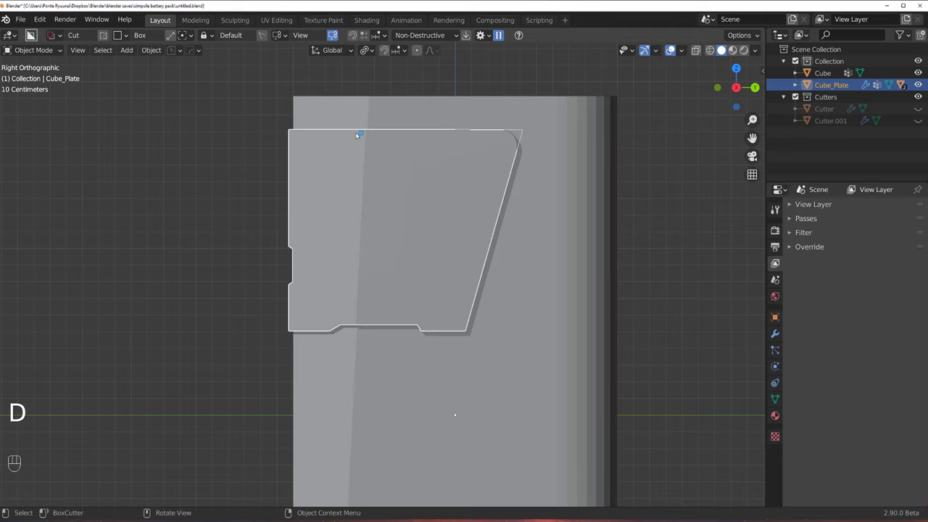
{"action": "left_click_drag", "start_coordinate": [365, 132], "coordinate": [403, 134]}
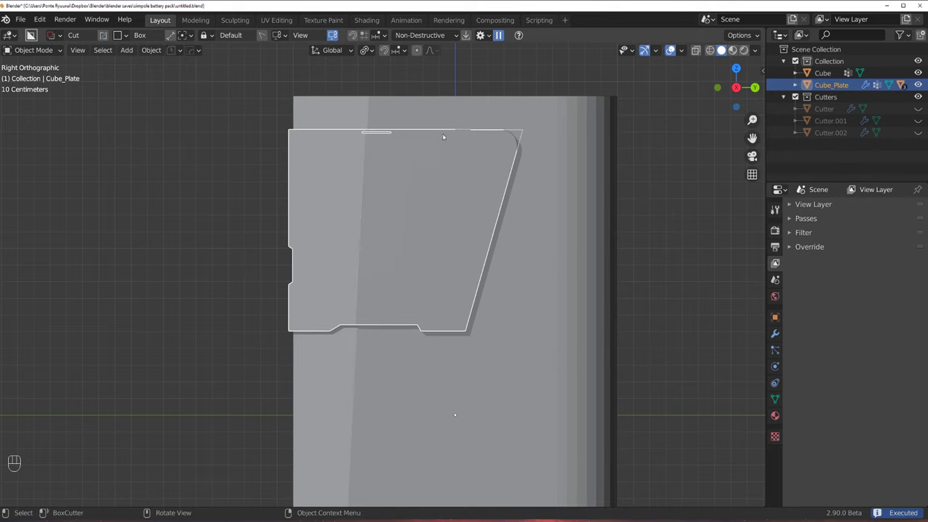
{"action": "left_click", "coordinate": [452, 132]}
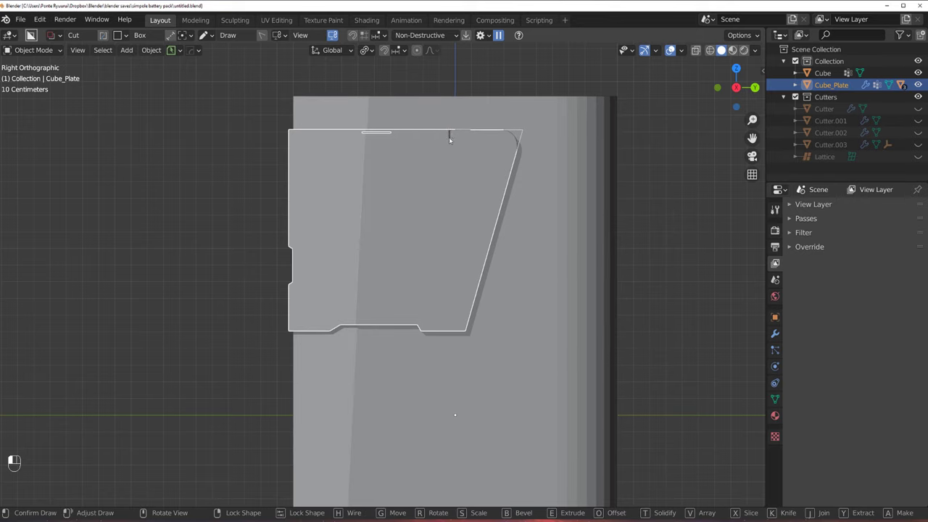
{"action": "left_click_drag", "start_coordinate": [639, 217], "coordinate": [506, 192]}
{"action": "middle_click", "coordinate": [499, 235]}
{"action": "key", "text": "ctrl+z"}
{"action": "middle_click", "coordinate": [454, 232]}
{"action": "key", "text": "ctrl+z"}
{"action": "left_click", "coordinate": [464, 175]}
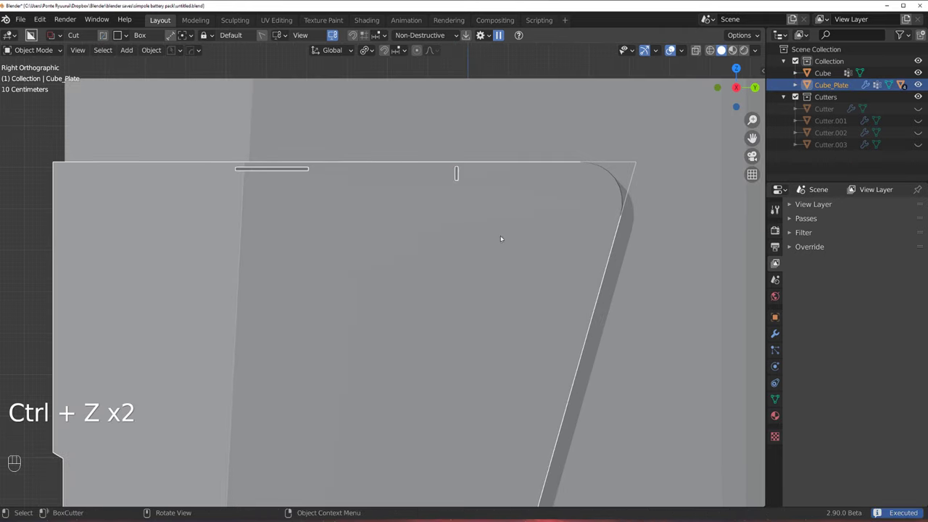
Give the main battery body an angle-limited Hard Ops bevel on its rim.
{"action": "left_click_drag", "start_coordinate": [607, 277], "coordinate": [566, 303]}
{"action": "middle_click", "coordinate": [477, 232]}
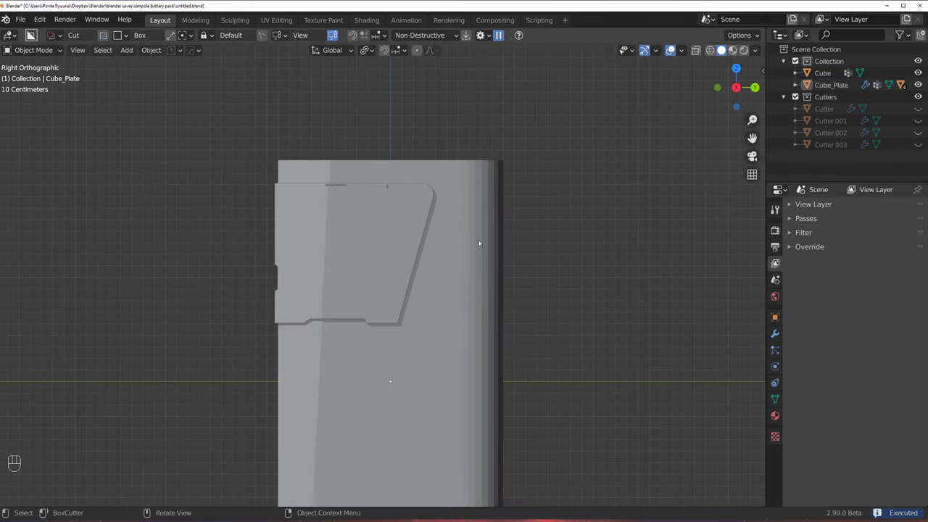
{"action": "left_click_drag", "start_coordinate": [482, 222], "coordinate": [533, 271]}
{"action": "key", "text": "`"}
{"action": "left_click_drag", "start_coordinate": [480, 261], "coordinate": [480, 203]}
{"action": "key", "text": "q"}
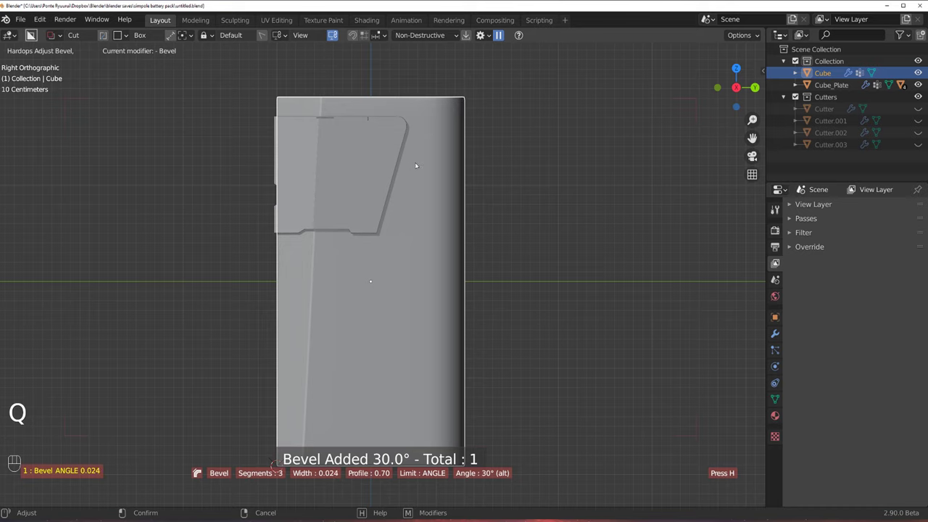
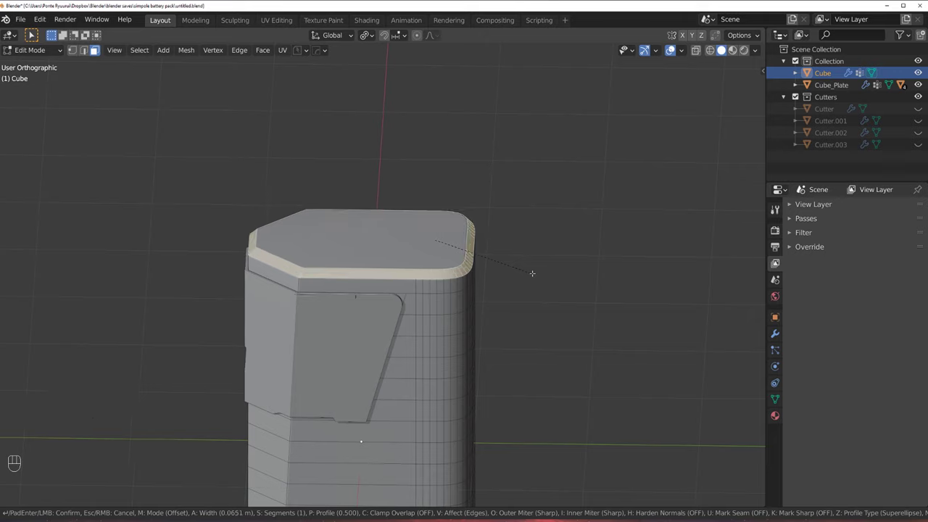
{"action": "key", "text": "Tab"}
{"action": "left_click_drag", "start_coordinate": [454, 252], "coordinate": [470, 248]}
{"action": "left_click_drag", "start_coordinate": [437, 191], "coordinate": [427, 139]}
{"action": "key", "text": "`"}
{"action": "middle_click", "coordinate": [449, 257]}
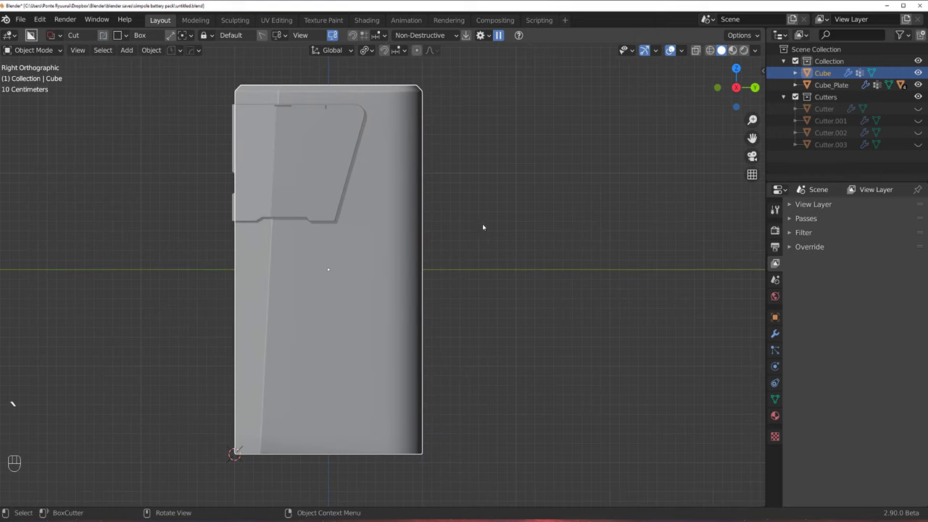
Draw an angled BoxCutter Inset ngon over the lower right side, round its corners and set its thickness.
{"action": "left_click", "coordinate": [402, 251]}
{"action": "key", "text": "d"}
{"action": "left_click_drag", "start_coordinate": [447, 235], "coordinate": [372, 301]}
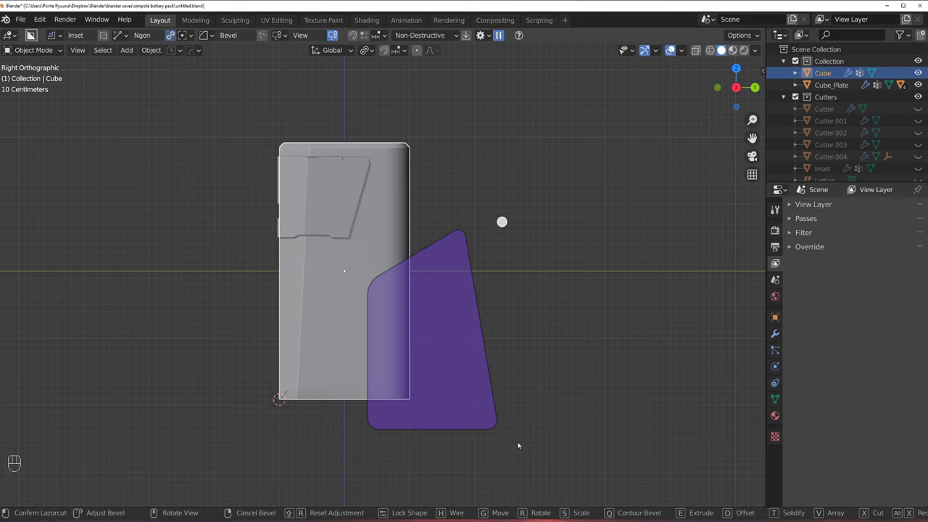
{"action": "left_click_drag", "start_coordinate": [510, 444], "coordinate": [549, 418]}
{"action": "left_click_drag", "start_coordinate": [461, 275], "coordinate": [479, 223]}
{"action": "left_click_drag", "start_coordinate": [478, 219], "coordinate": [479, 202]}
{"action": "key", "text": "q"}
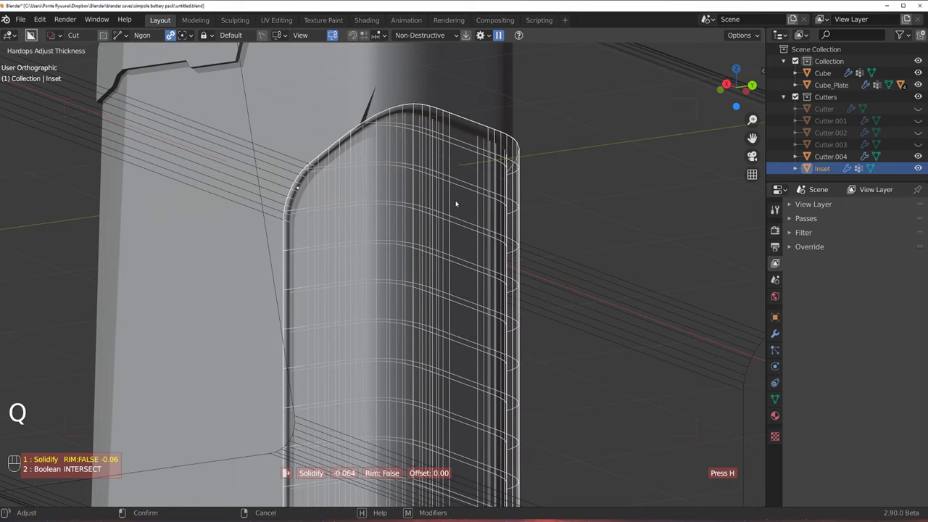
Step through the body's booleans and select the new Cutter.004 and Inset cutter objects.
{"action": "key", "text": "`"}
{"action": "key", "text": "q"}
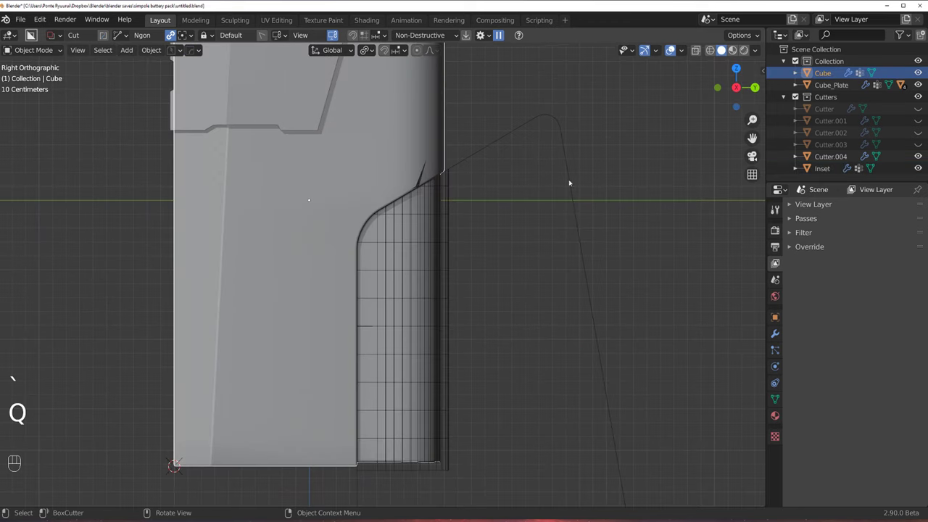
{"action": "middle_click", "coordinate": [430, 258]}
{"action": "key", "text": "Tab"}
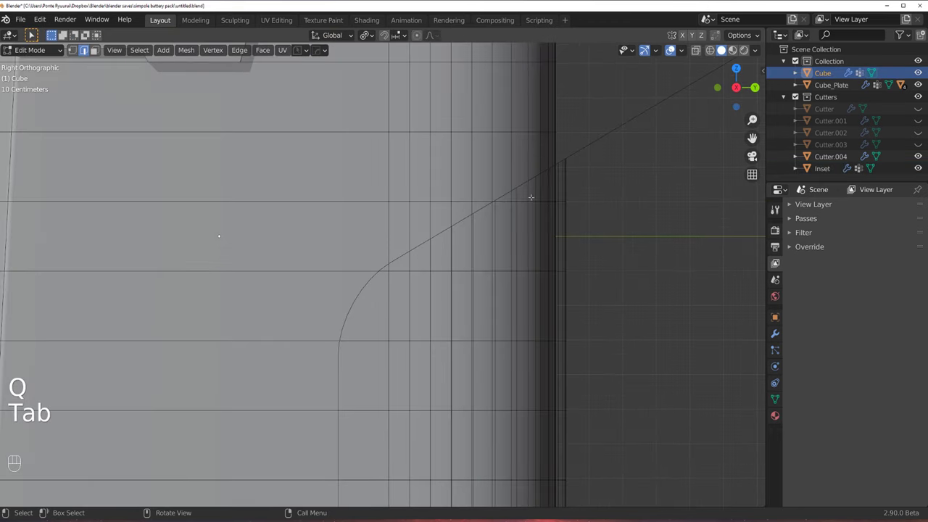
{"action": "key", "text": "Tab"}
{"action": "left_click_drag", "start_coordinate": [470, 223], "coordinate": [429, 185]}
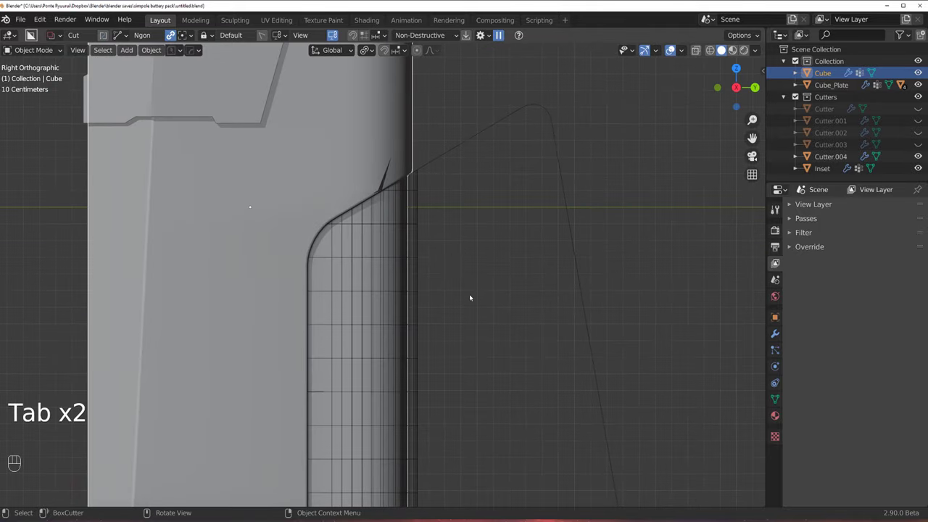
{"action": "left_click", "coordinate": [453, 175]}
{"action": "left_click_drag", "start_coordinate": [403, 245], "coordinate": [530, 255]}
Scale the inset cutter vertically and move it along its height, then inspect the groove.
{"action": "key", "text": "s"}
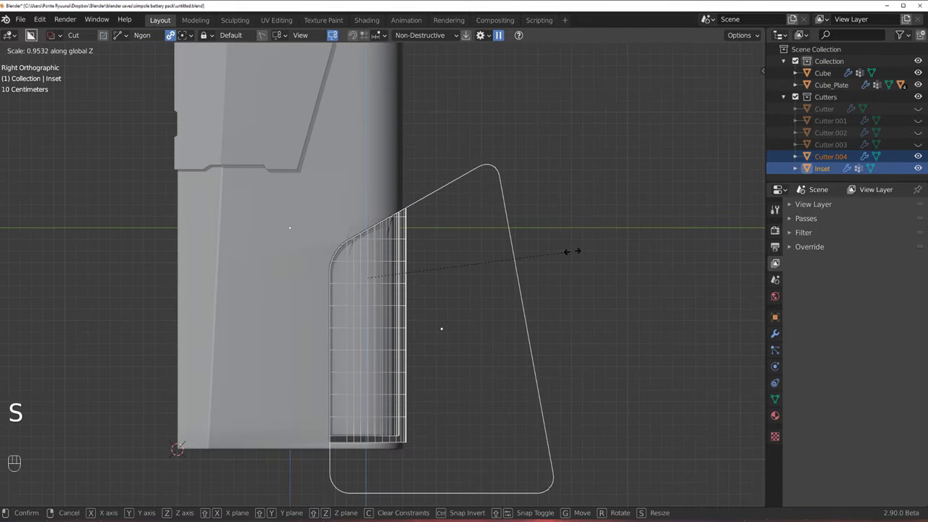
{"action": "key", "text": "g"}
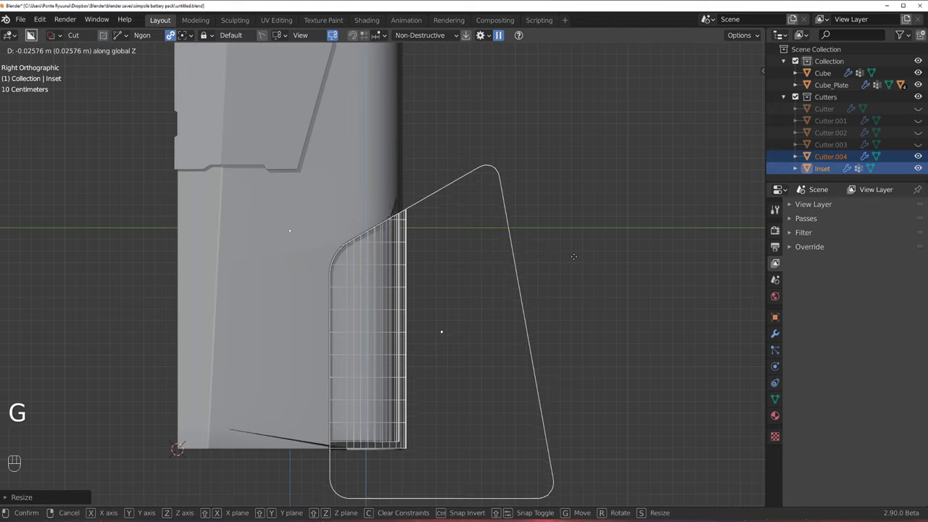
{"action": "left_click", "coordinate": [598, 235]}
{"action": "middle_click", "coordinate": [451, 263]}
{"action": "middle_click", "coordinate": [506, 269]}
{"action": "key", "text": "shift+2"}
{"action": "left_click_drag", "start_coordinate": [473, 286], "coordinate": [491, 278]}
{"action": "key", "text": "`"}
{"action": "key", "text": "KP_5"}
{"action": "left_click_drag", "start_coordinate": [497, 186], "coordinate": [473, 210]}
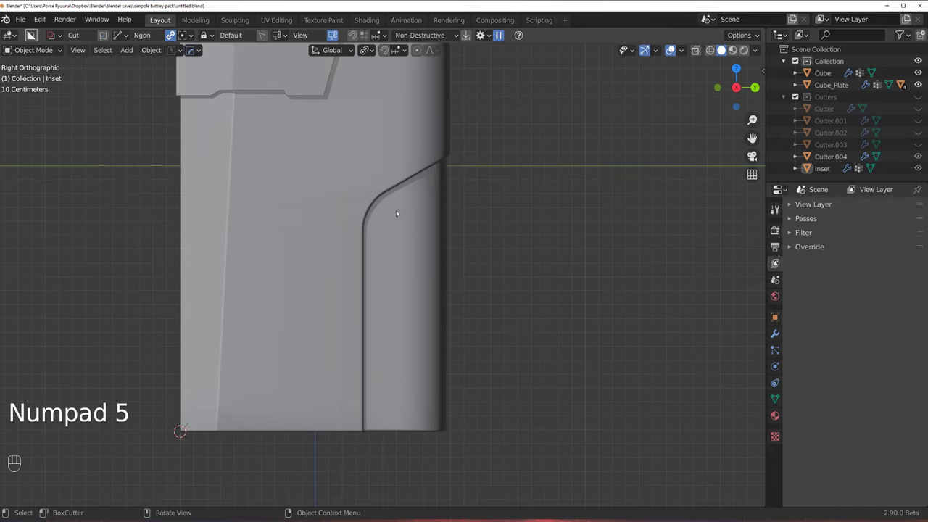
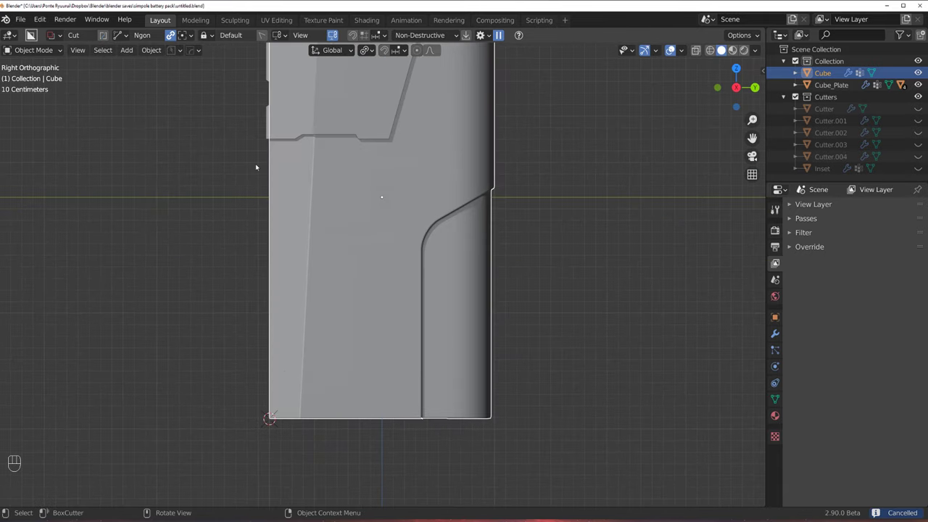
Slice a slanted ngon cut across the lower left of the Cube and cycle its booleans with Bool Scroll.
{"action": "left_click_drag", "start_coordinate": [258, 164], "coordinate": [329, 203]}
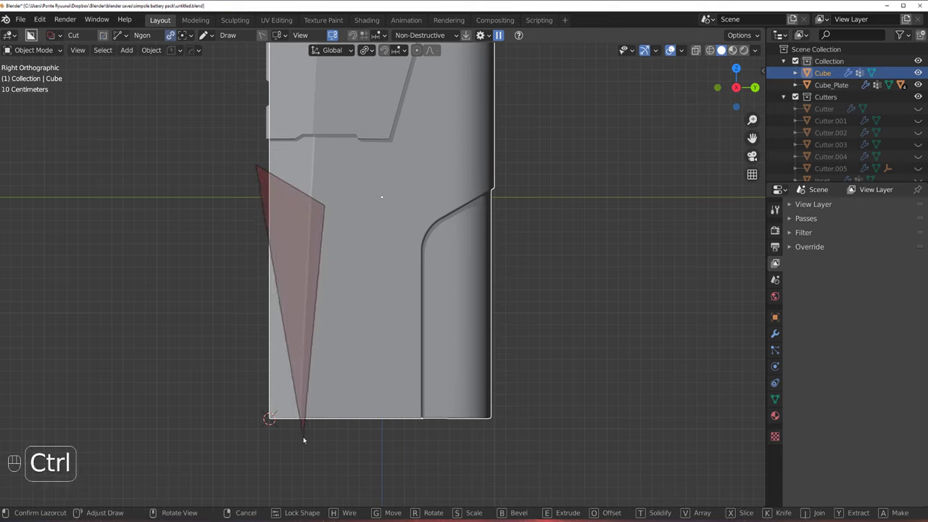
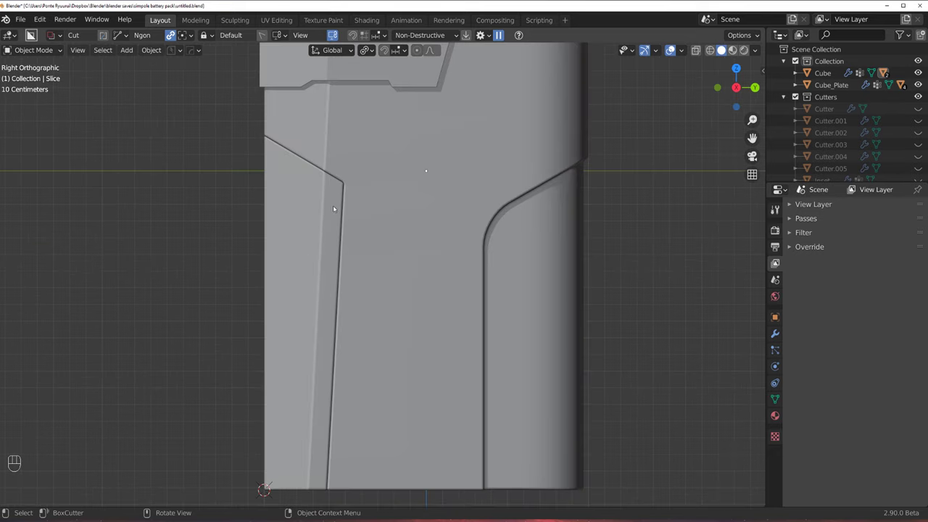
{"action": "key", "text": "q"}
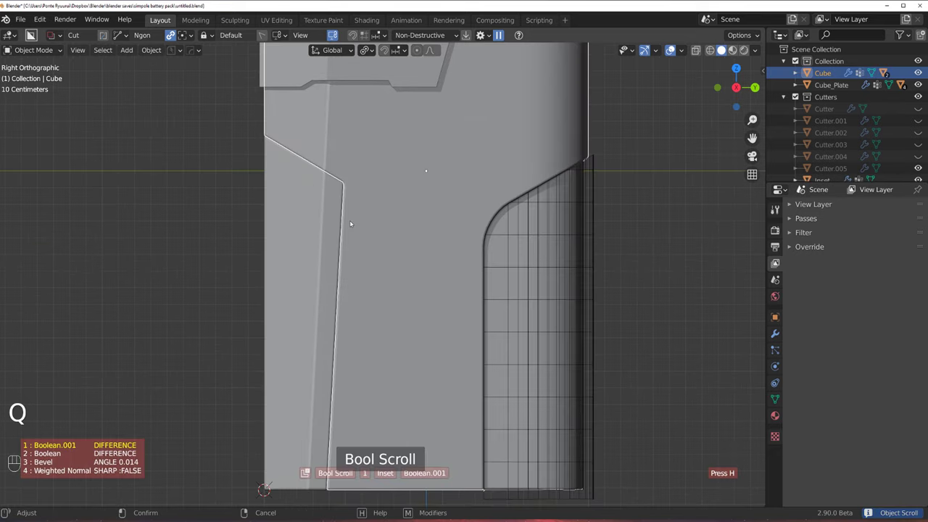
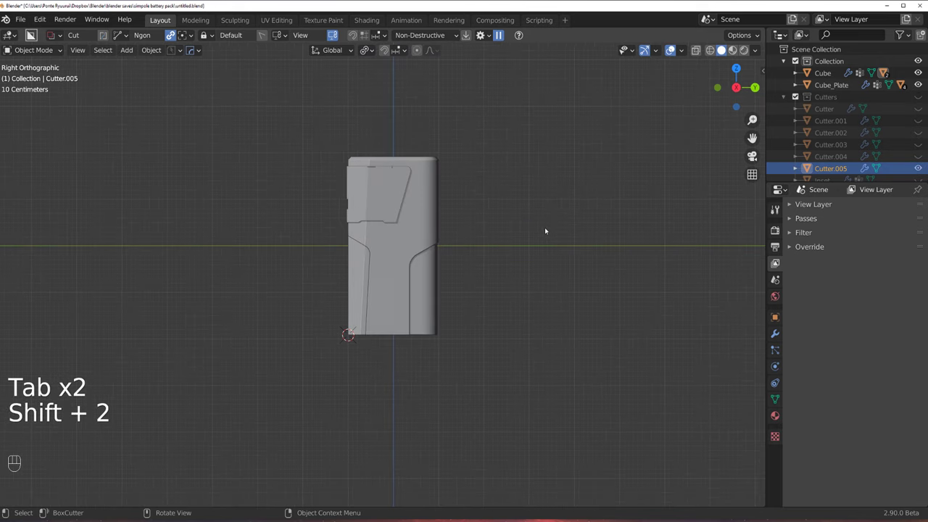
{"action": "left_click_drag", "start_coordinate": [216, 71], "coordinate": [251, 123]}
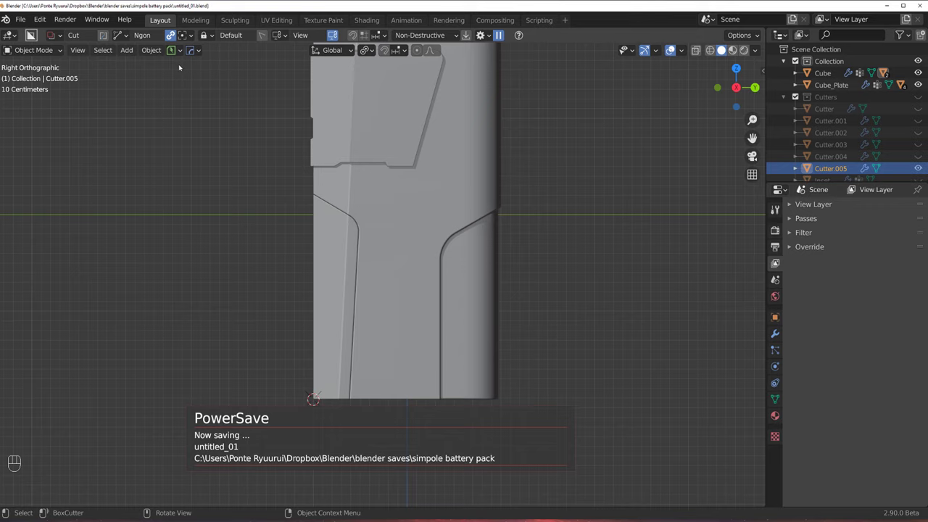
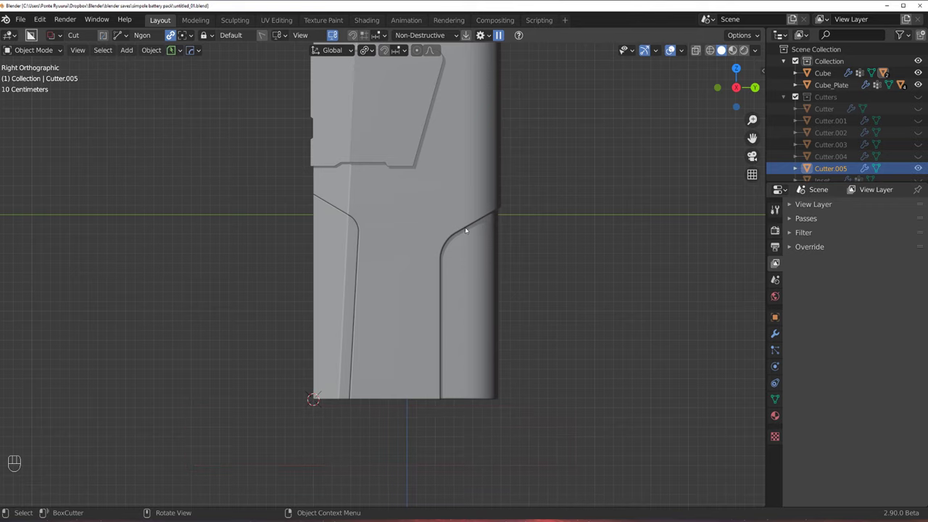
{"action": "left_click_drag", "start_coordinate": [507, 217], "coordinate": [484, 262]}
{"action": "left_click_drag", "start_coordinate": [493, 257], "coordinate": [483, 282]}
{"action": "middle_click", "coordinate": [466, 271]}
{"action": "key", "text": "KP_5"}
{"action": "key", "text": "`"}
{"action": "key", "text": "KP_5"}
{"action": "left_click_drag", "start_coordinate": [544, 268], "coordinate": [600, 244]}
{"action": "middle_click", "coordinate": [453, 198]}
{"action": "left_click_drag", "start_coordinate": [433, 270], "coordinate": [419, 287]}
{"action": "left_click", "coordinate": [424, 269]}
{"action": "key", "text": "d"}
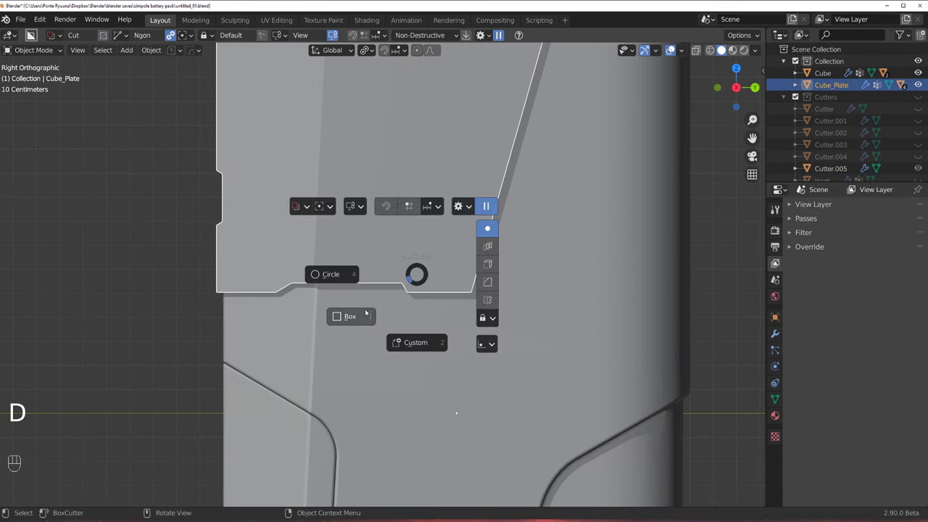
{"action": "left_click_drag", "start_coordinate": [364, 279], "coordinate": [388, 278]}
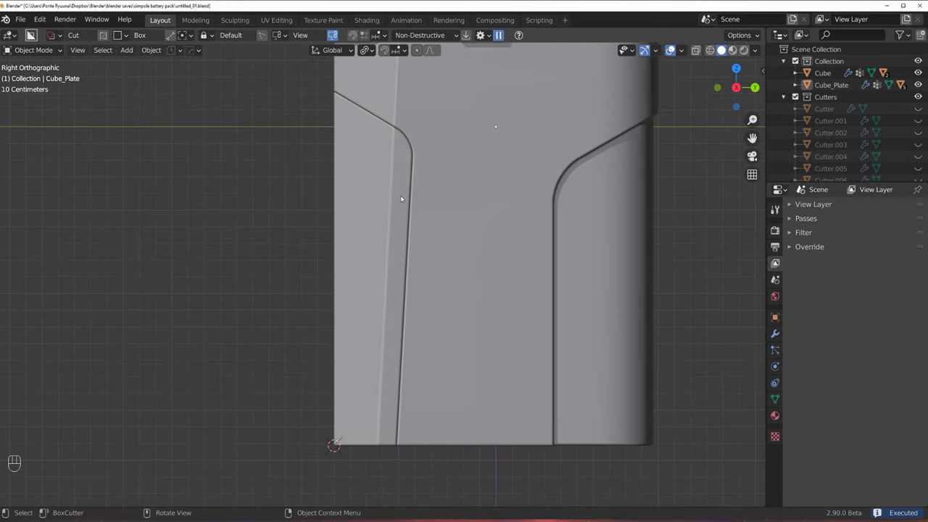
{"action": "middle_click", "coordinate": [403, 188]}
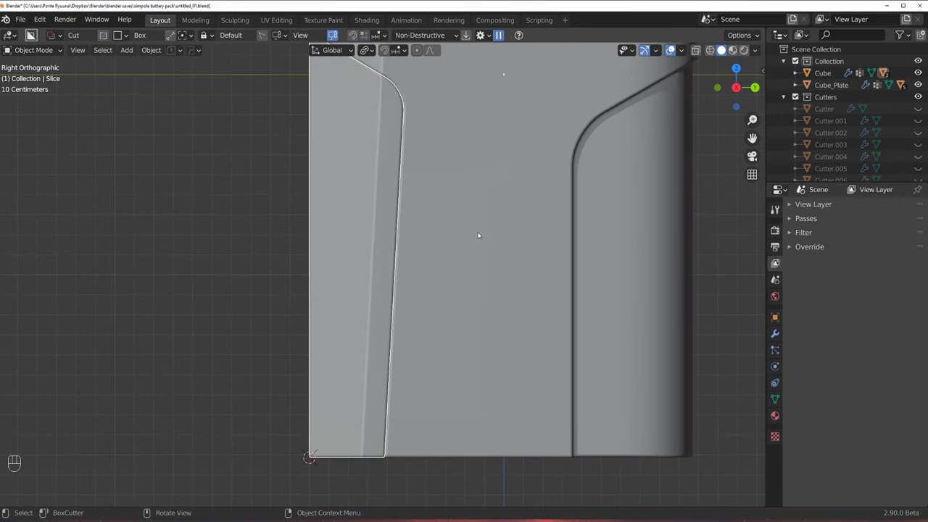
{"action": "key", "text": "ctrl+q"}
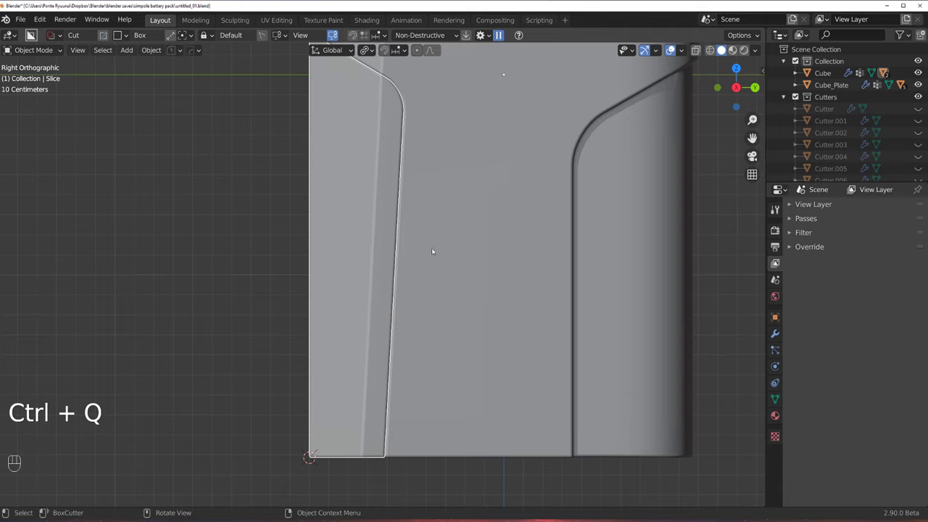
{"action": "key", "text": "ctrl+q"}
{"action": "key", "text": "ctrl+q"}
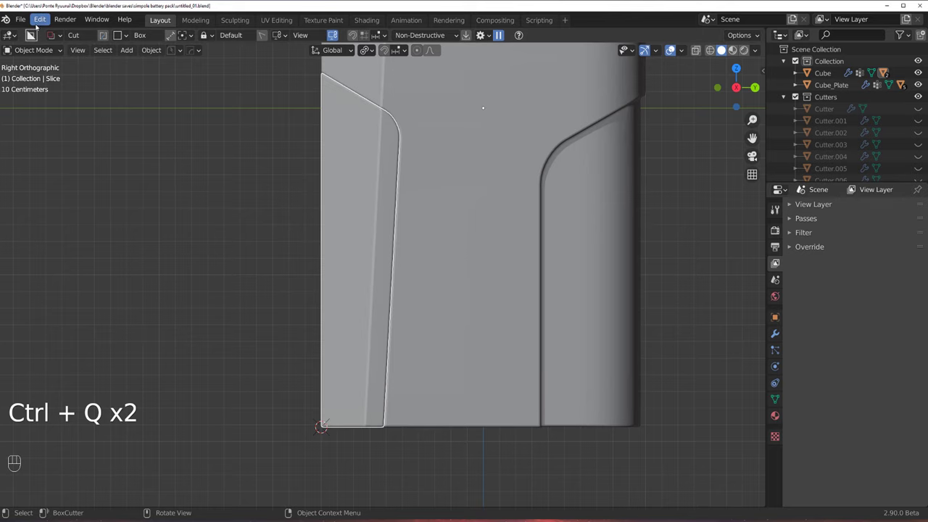
{"action": "left_click_drag", "start_coordinate": [43, 23], "coordinate": [122, 110]}
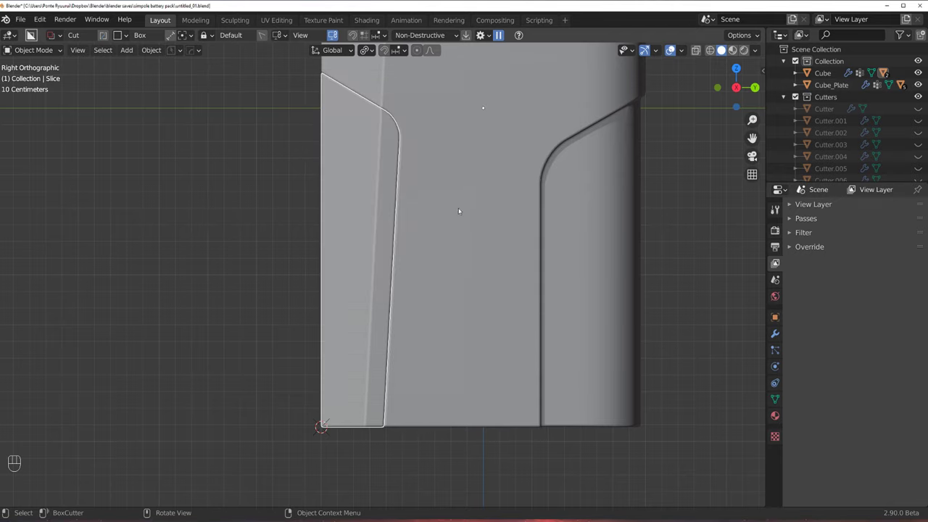
{"action": "key", "text": "q"}
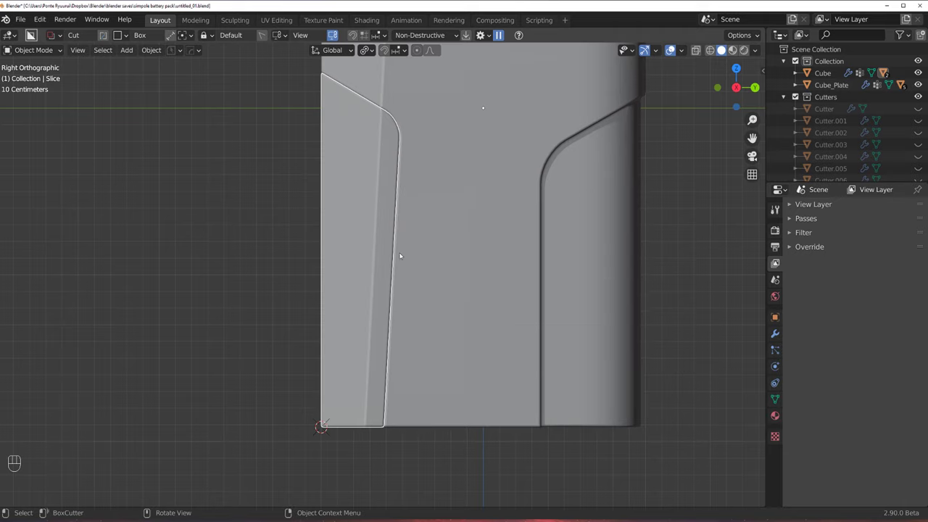
{"action": "key", "text": "ctrl+q"}
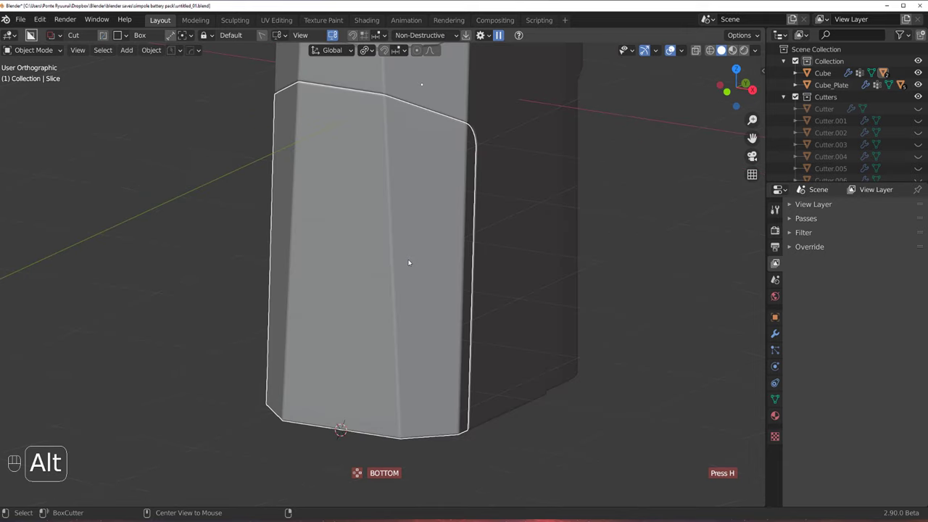
Cut a small angled ngon notch into the front edge of the side panel.
{"action": "middle_click", "coordinate": [451, 253]}
{"action": "key", "text": "d"}
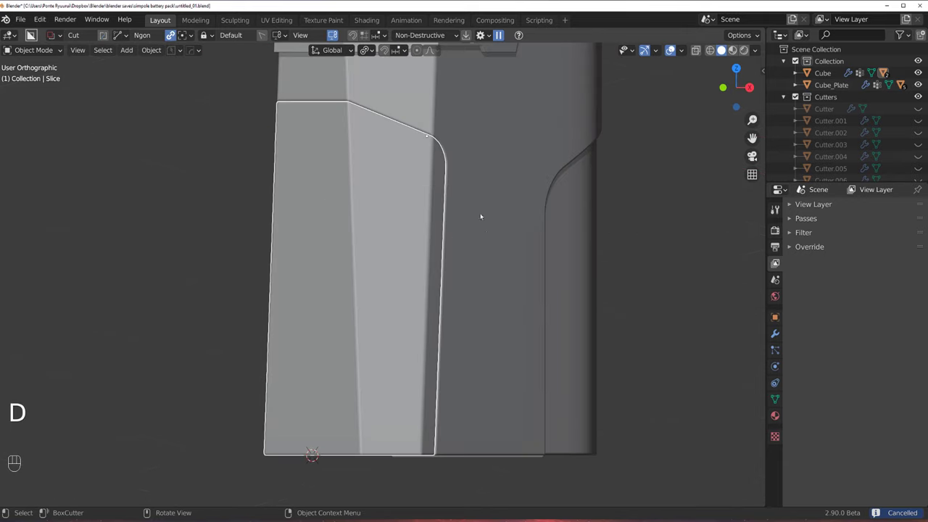
{"action": "left_click_drag", "start_coordinate": [465, 188], "coordinate": [444, 212]}
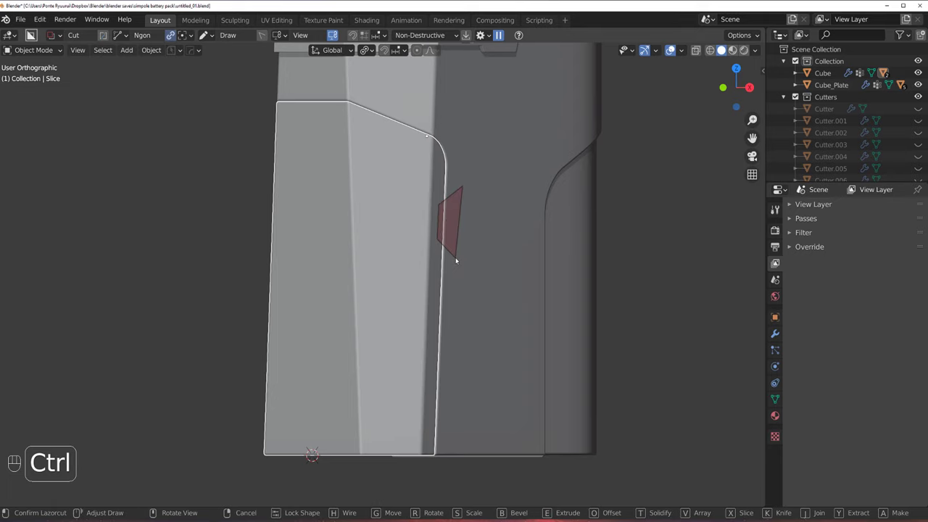
{"action": "left_click", "coordinate": [461, 257]}
{"action": "key", "text": "q"}
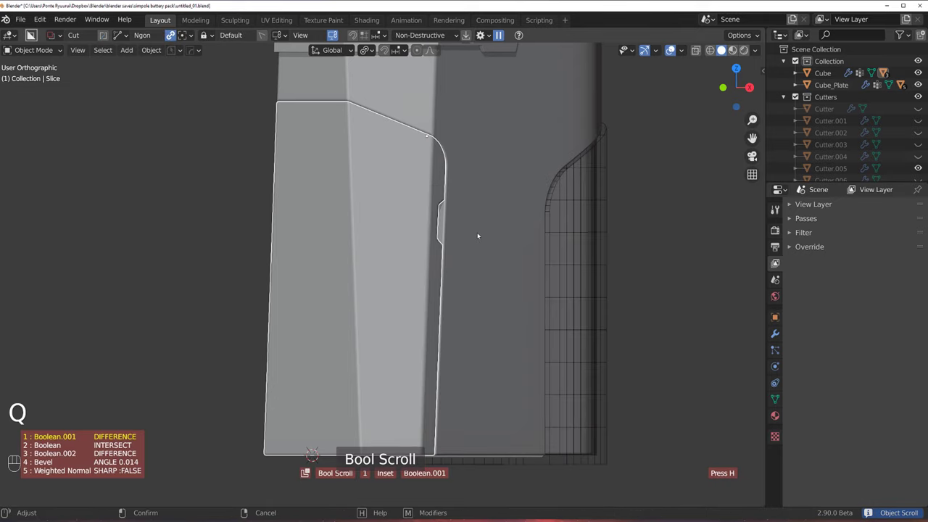
Add an Array modifier to the notch cutter so a second notch repeats lower down the panel.
{"action": "key", "text": "q"}
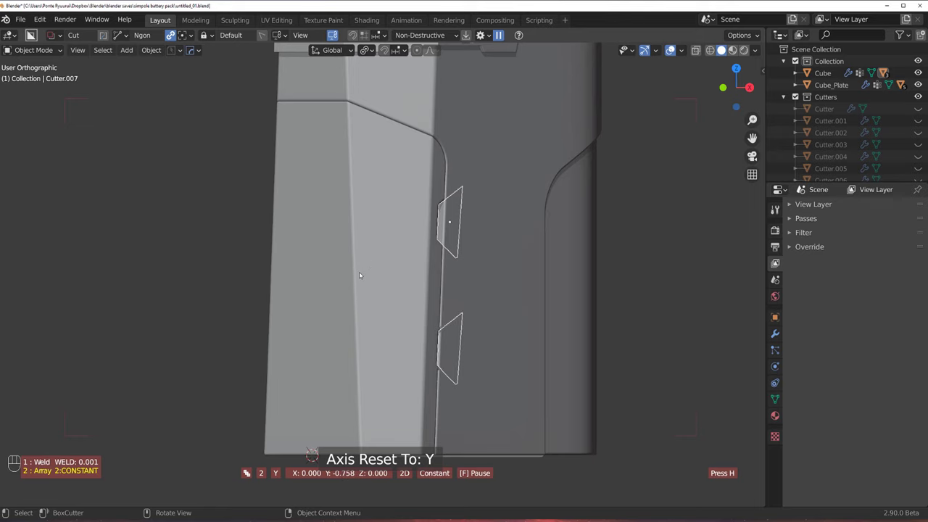
{"action": "key", "text": "ctrl+`"}
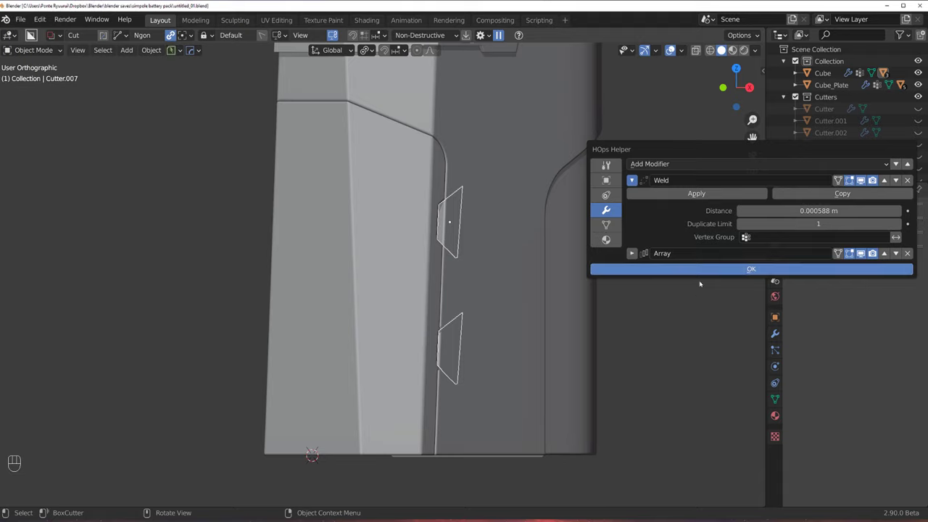
{"action": "key", "text": "ctrl+a"}
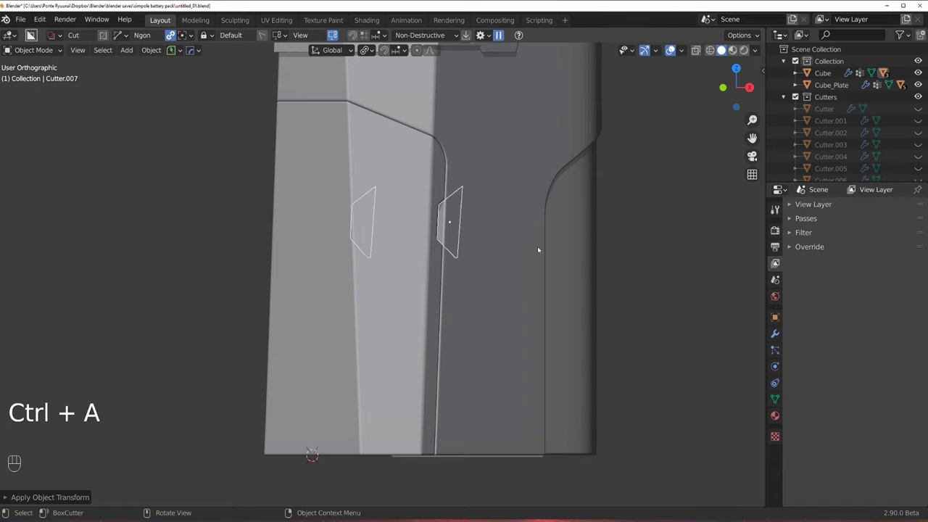
{"action": "key", "text": "q"}
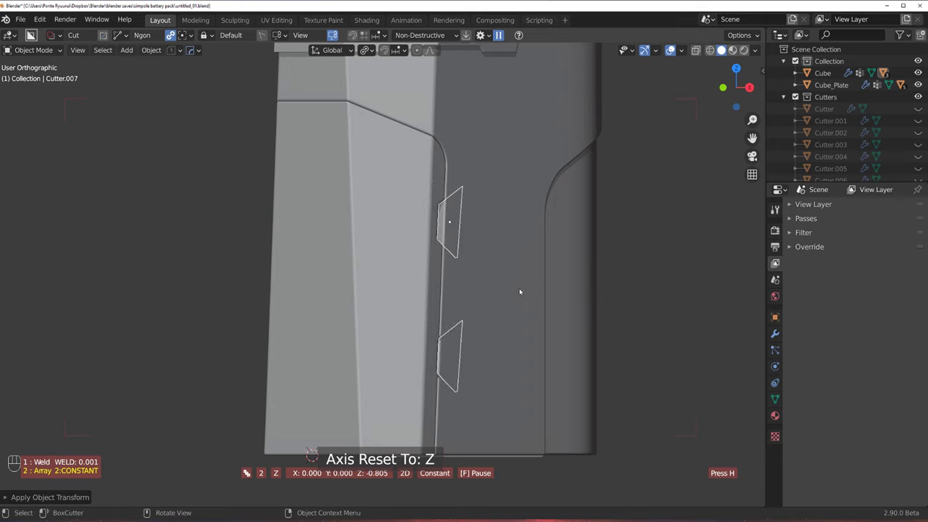
{"action": "key", "text": "ctrl+`"}
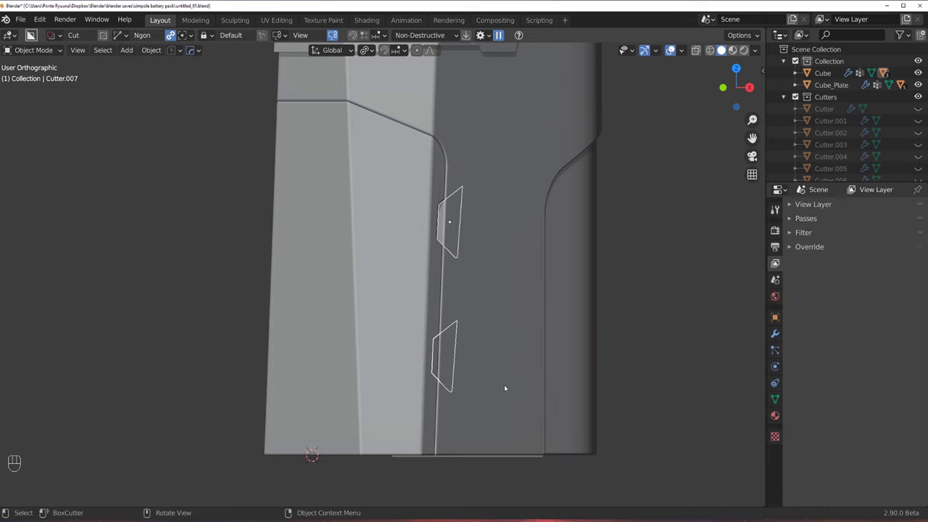
{"action": "left_click_drag", "start_coordinate": [523, 352], "coordinate": [516, 360]}
{"action": "key", "text": "ctrl+z"}
{"action": "key", "text": "ctrl+`"}
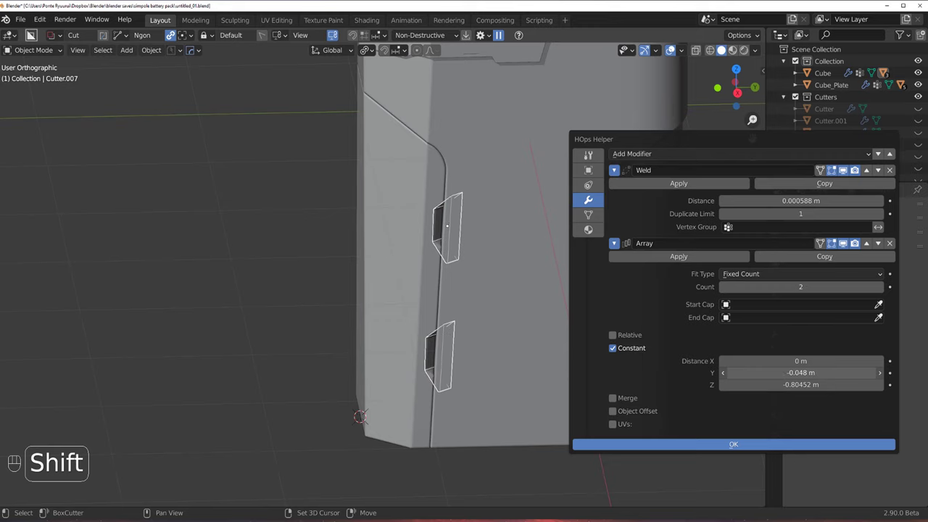
{"action": "key", "text": "ctrl+z"}
{"action": "key", "text": "alt+x"}
{"action": "key", "text": "alt+x"}
{"action": "left_click_drag", "start_coordinate": [519, 137], "coordinate": [534, 190]}
{"action": "left_click_drag", "start_coordinate": [534, 190], "coordinate": [649, 184]}
{"action": "key", "text": "`"}
{"action": "left_click", "coordinate": [650, 180]}
Check the notches from the side and add a Weighted Normal modifier to the Slice object.
{"action": "middle_click", "coordinate": [431, 261]}
{"action": "key", "text": "shift+2"}
{"action": "middle_click", "coordinate": [442, 256]}
{"action": "middle_click", "coordinate": [460, 229]}
{"action": "middle_click", "coordinate": [442, 215]}
{"action": "left_click_drag", "start_coordinate": [449, 219], "coordinate": [425, 198]}
{"action": "left_click", "coordinate": [418, 182]}
{"action": "key", "text": "q"}
{"action": "key", "text": "`"}
Select the battery body, orbit to its underside and enter Edit Mode.
{"action": "middle_click", "coordinate": [534, 196]}
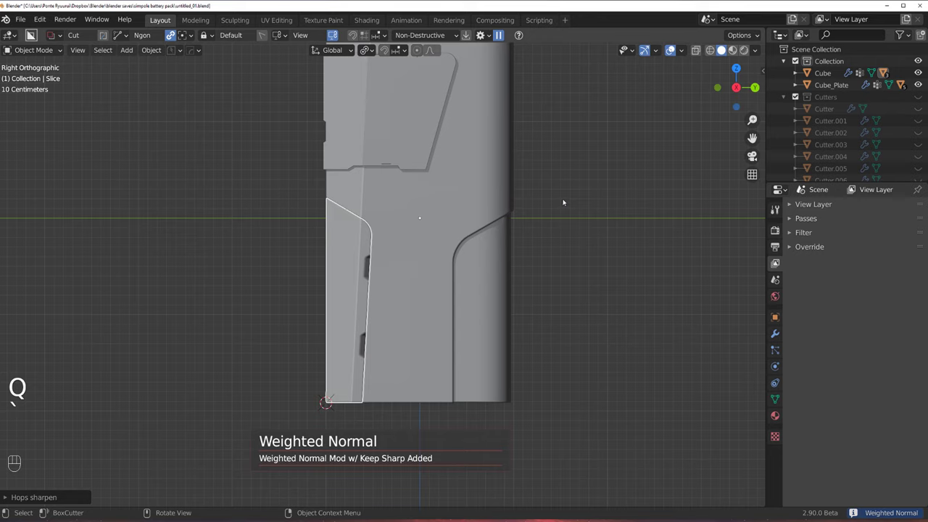
{"action": "left_click", "coordinate": [566, 200]}
{"action": "left_click_drag", "start_coordinate": [494, 244], "coordinate": [478, 213]}
{"action": "middle_click", "coordinate": [428, 237]}
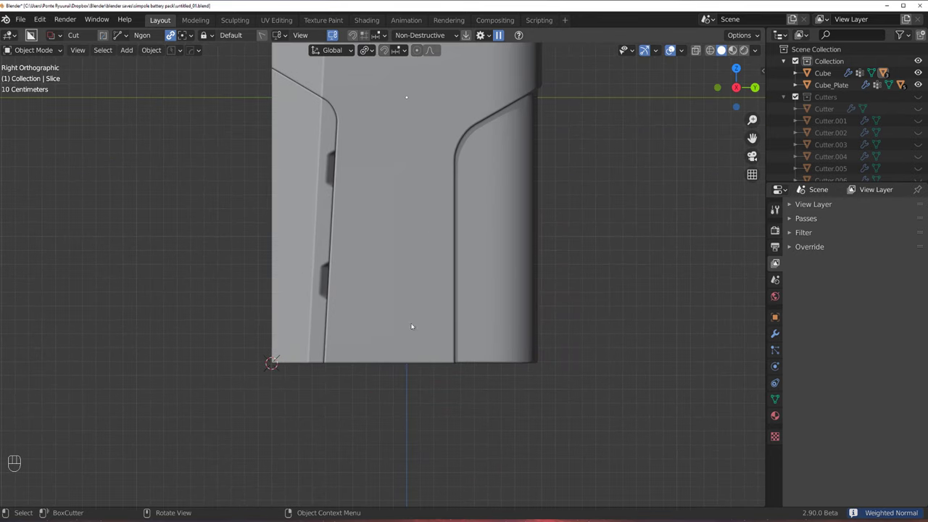
{"action": "left_click", "coordinate": [416, 352]}
{"action": "middle_click", "coordinate": [464, 302]}
{"action": "key", "text": "Tab"}
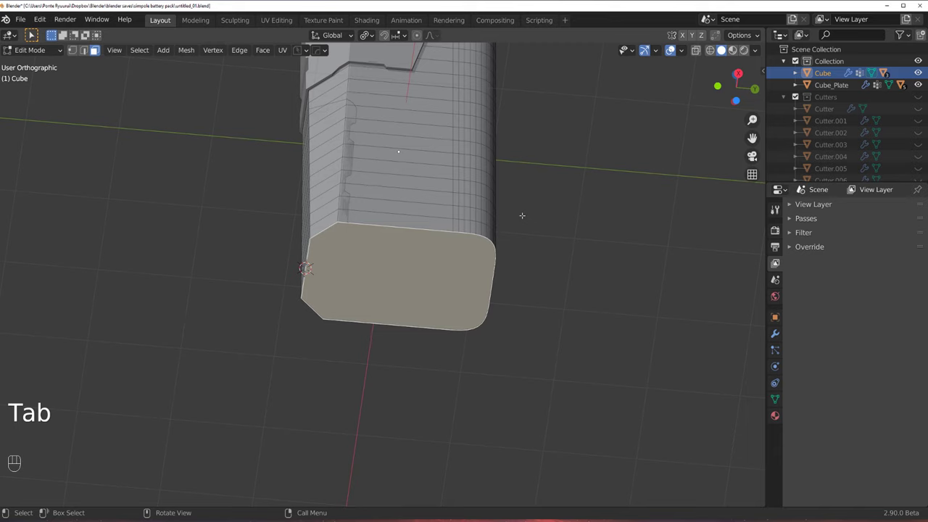
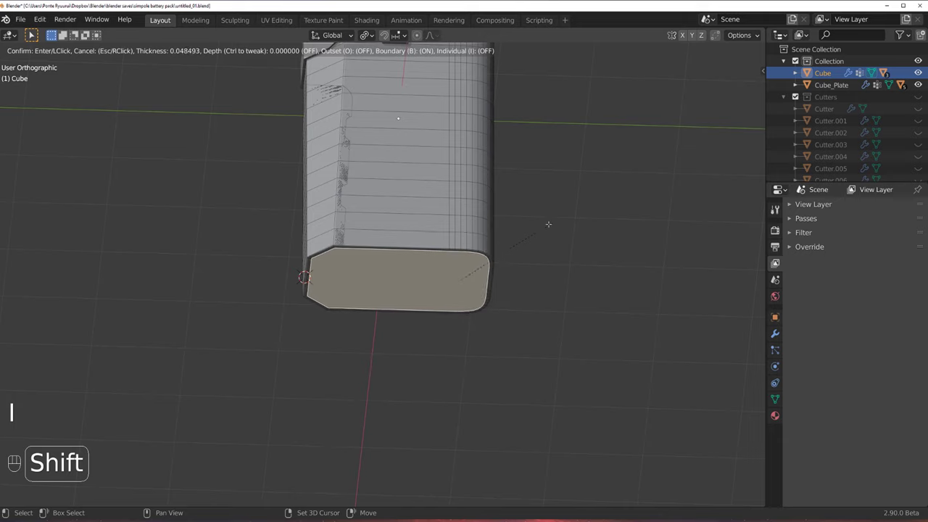
Inset and extrude the bottom face, scaling it outward into a wider bottom-plate lip.
{"action": "key", "text": "e"}
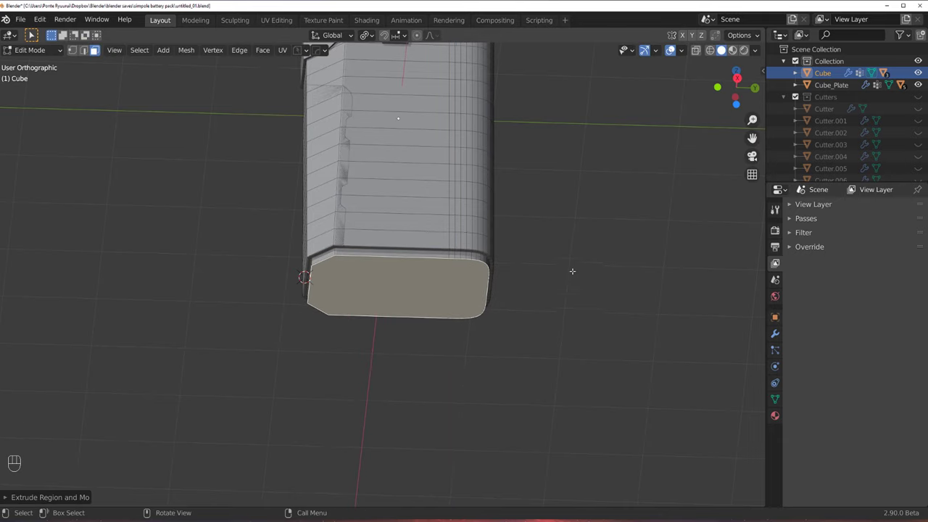
{"action": "key", "text": "e"}
{"action": "key", "text": "s"}
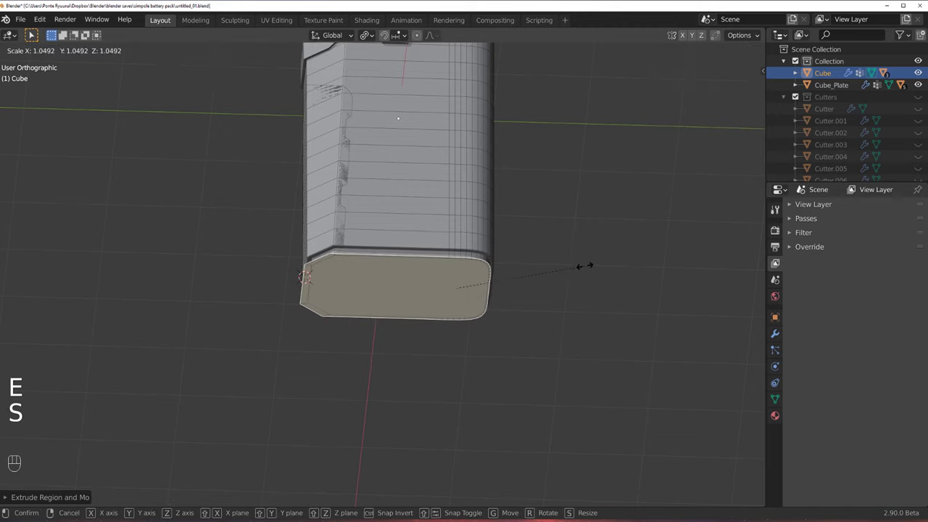
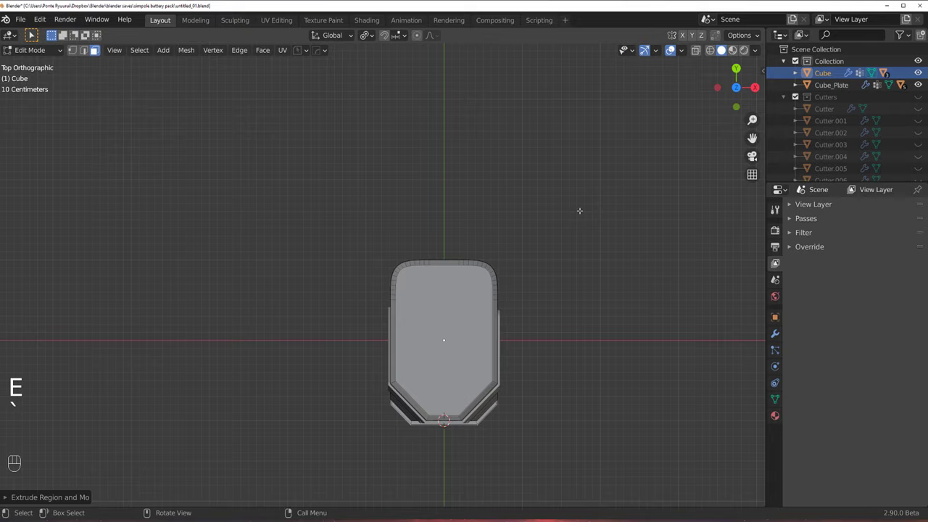
{"action": "key", "text": "`"}
{"action": "key", "text": "Tab"}
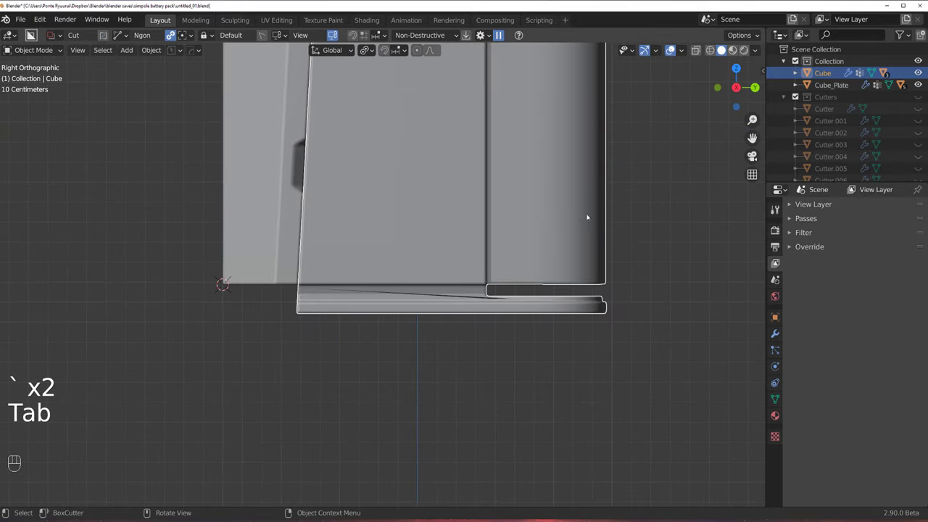
{"action": "left_click_drag", "start_coordinate": [548, 195], "coordinate": [523, 180]}
{"action": "left_click_drag", "start_coordinate": [517, 205], "coordinate": [535, 210]}
Bevel the Cube's edges with HardOps at about 0.009 width and a 0.70 profile.
{"action": "key", "text": "`"}
{"action": "left_click", "coordinate": [536, 271]}
{"action": "key", "text": "q"}
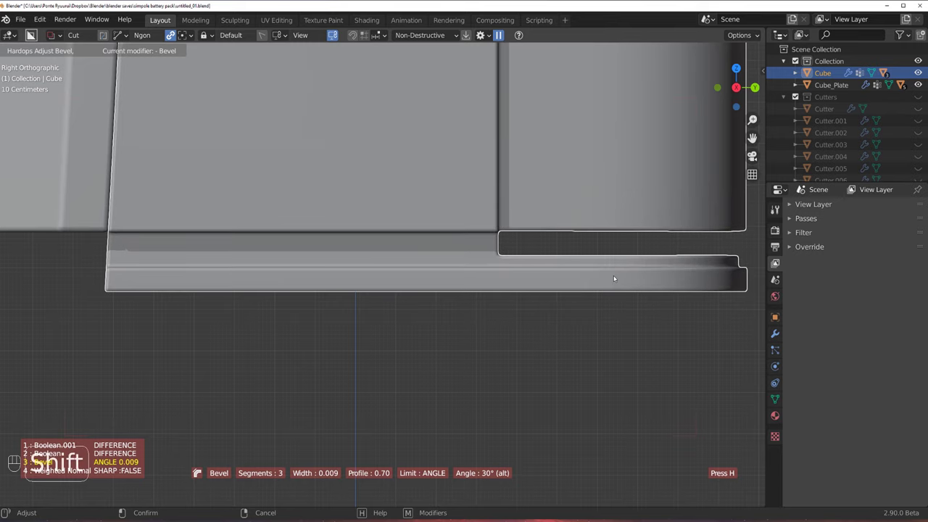
{"action": "left_click_drag", "start_coordinate": [669, 281], "coordinate": [619, 276]}
{"action": "left_click_drag", "start_coordinate": [509, 279], "coordinate": [494, 300]}
{"action": "left_click_drag", "start_coordinate": [494, 289], "coordinate": [555, 277]}
Start a triangular BoxCutter shape across the panel's lower left corner near the base.
{"action": "middle_click", "coordinate": [508, 253]}
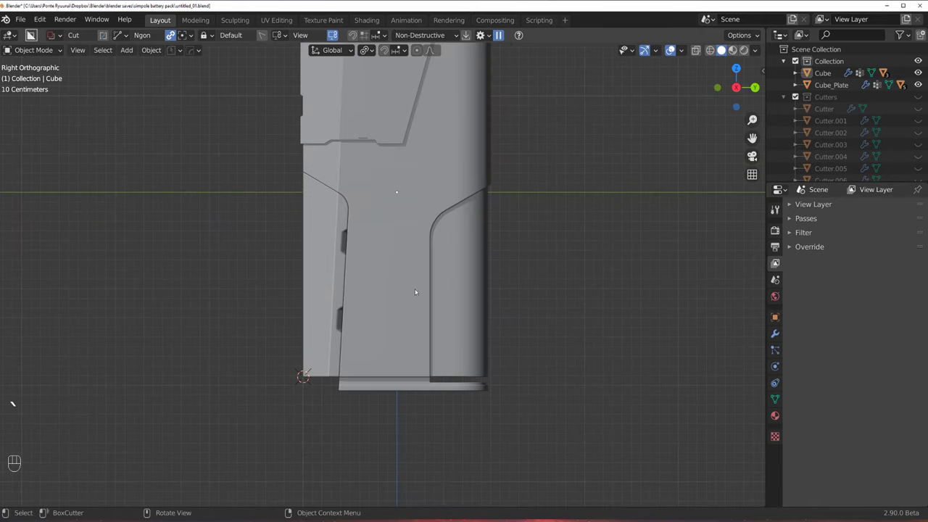
{"action": "left_click_drag", "start_coordinate": [426, 291], "coordinate": [400, 304]}
{"action": "key", "text": "`"}
{"action": "middle_click", "coordinate": [408, 311]}
{"action": "key", "text": "`"}
{"action": "middle_click", "coordinate": [511, 279]}
{"action": "left_click_drag", "start_coordinate": [404, 239], "coordinate": [525, 324]}
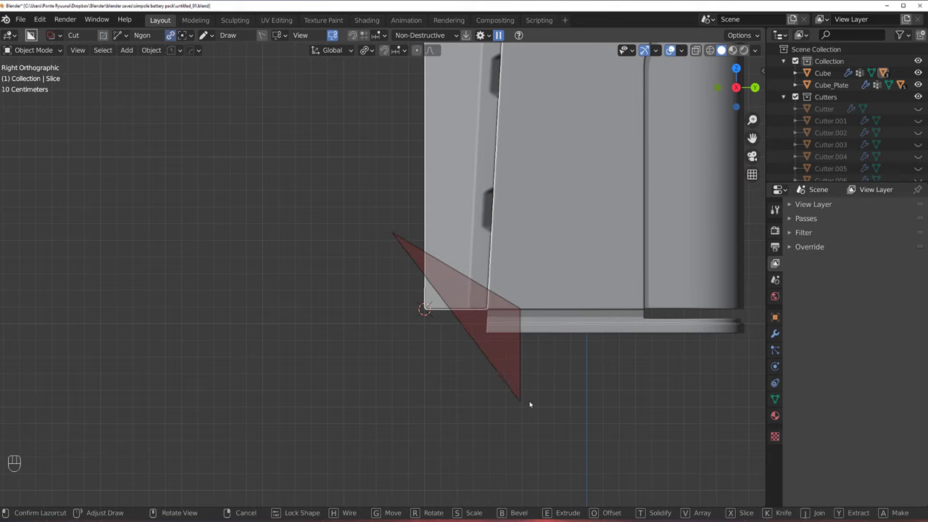
Finish the triangular cut, slicing off the side panel's lower front corner.
{"action": "left_click_drag", "start_coordinate": [510, 292], "coordinate": [547, 292]}
{"action": "key", "text": "`"}
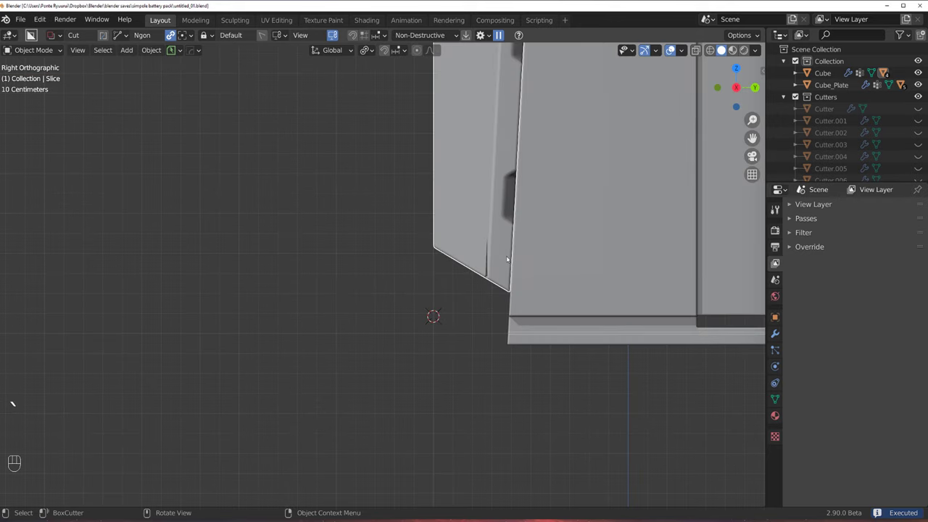
{"action": "middle_click", "coordinate": [504, 254]}
{"action": "key", "text": "q"}
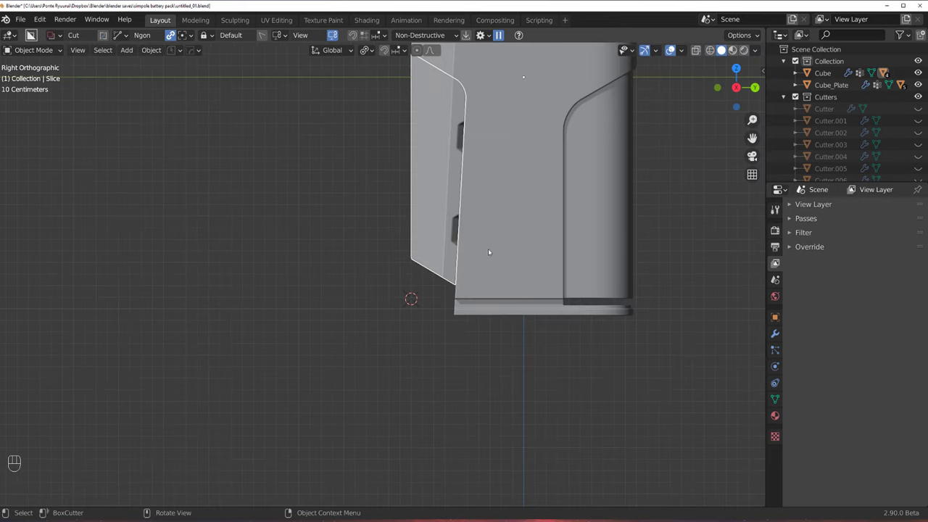
{"action": "middle_click", "coordinate": [473, 266]}
Select Cube_Plate and narrow its bevel width for thinner top-plate edges.
{"action": "left_click", "coordinate": [569, 220]}
{"action": "left_click_drag", "start_coordinate": [405, 280], "coordinate": [391, 319]}
{"action": "left_click_drag", "start_coordinate": [413, 241], "coordinate": [428, 258]}
{"action": "key", "text": "q"}
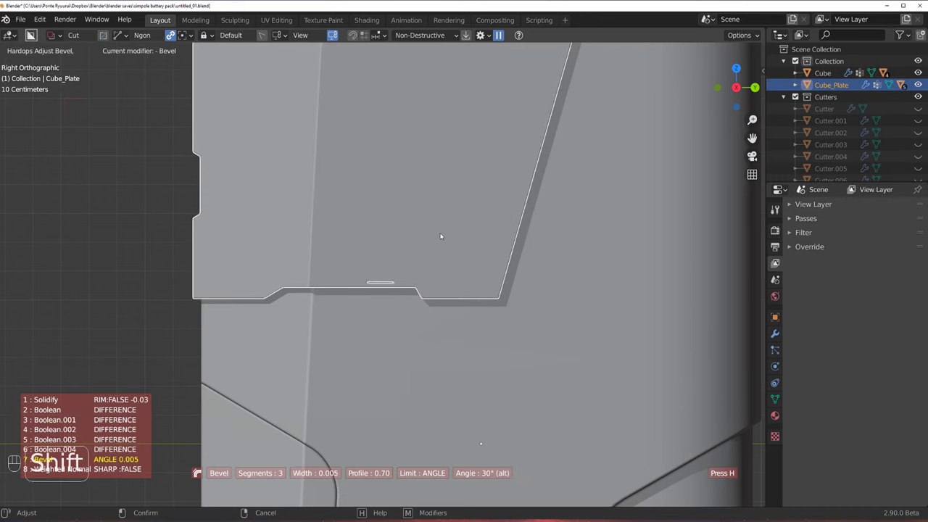
{"action": "left_click_drag", "start_coordinate": [458, 264], "coordinate": [435, 300]}
{"action": "left_click_drag", "start_coordinate": [394, 190], "coordinate": [380, 317]}
{"action": "middle_click", "coordinate": [398, 284]}
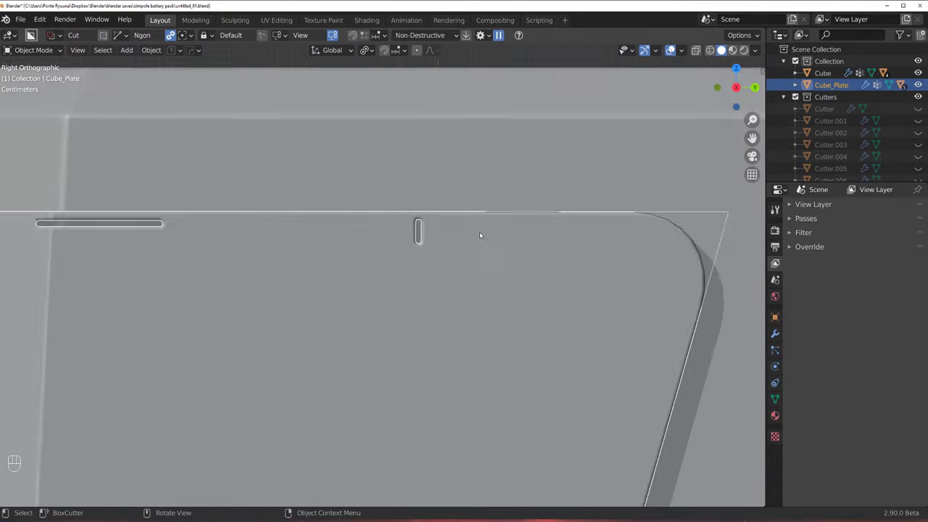
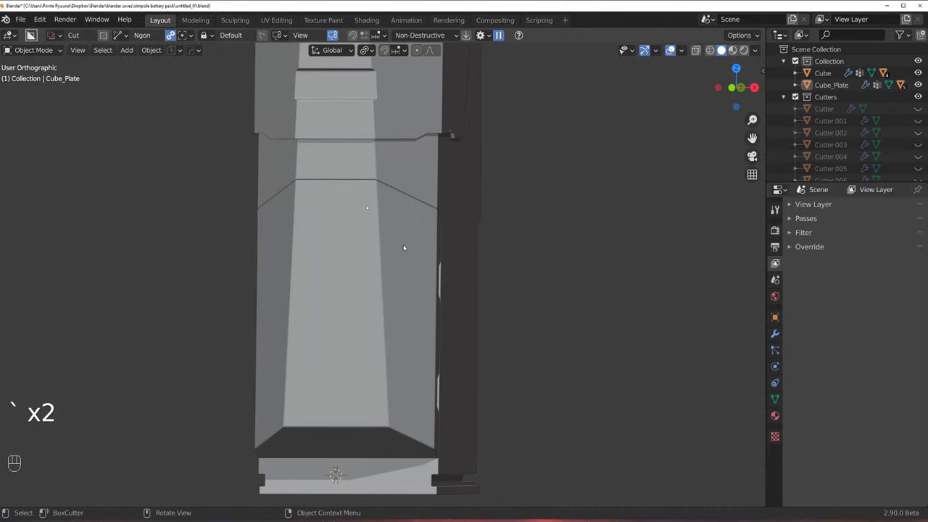
Switch to a straight front view of the battery via the view pie.
{"action": "left_click_drag", "start_coordinate": [394, 238], "coordinate": [433, 242]}
{"action": "key", "text": "`"}
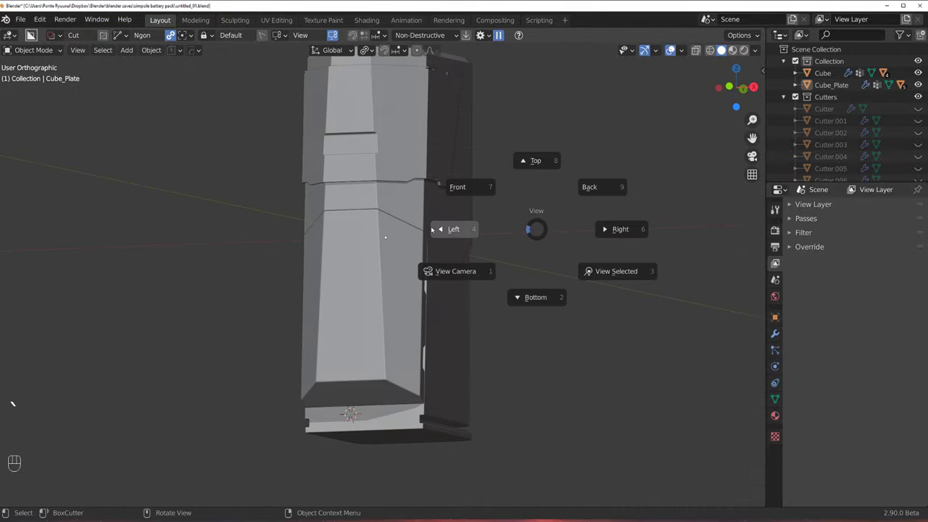
{"action": "key", "text": "`"}
{"action": "middle_click", "coordinate": [403, 257]}
{"action": "left_click", "coordinate": [405, 259]}
{"action": "key", "text": "d"}
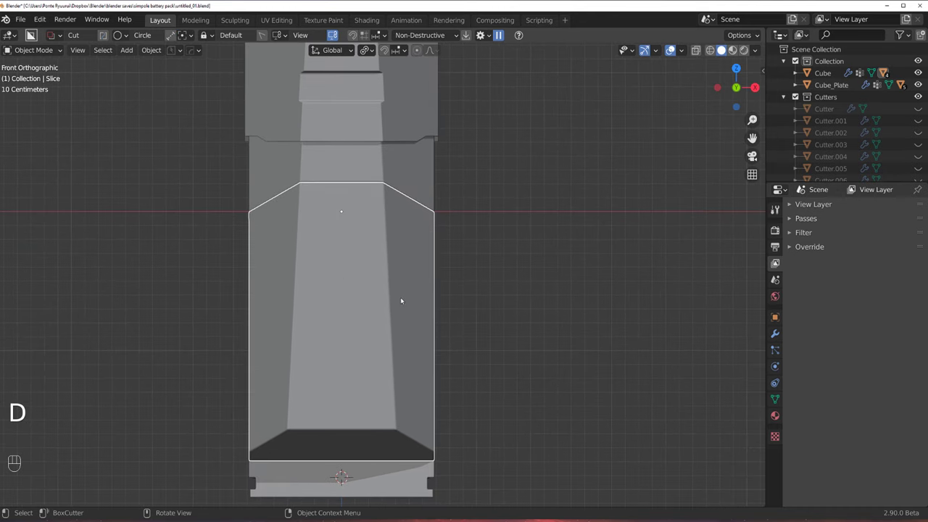
Align the BoxCutter cutting plane to the side panel's surface and orbit to an angle.
{"action": "key", "text": "ctrl+q"}
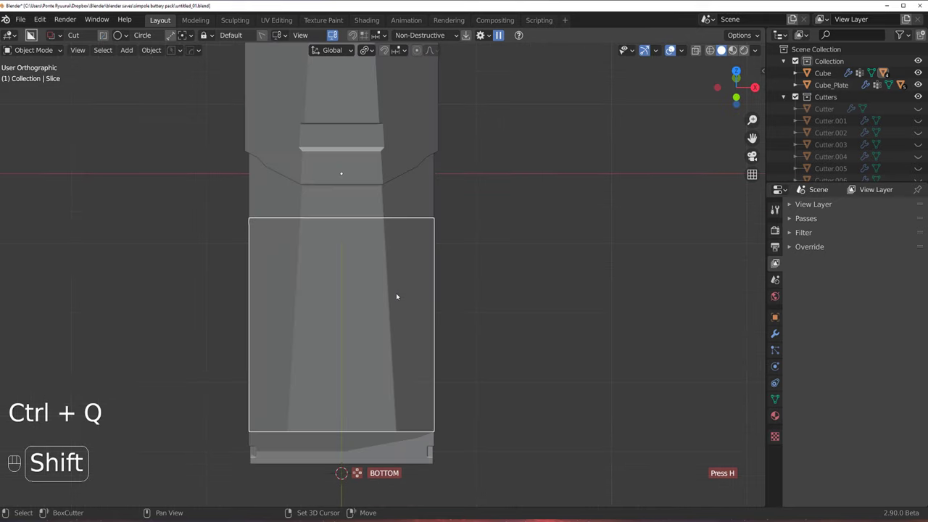
{"action": "key", "text": "d"}
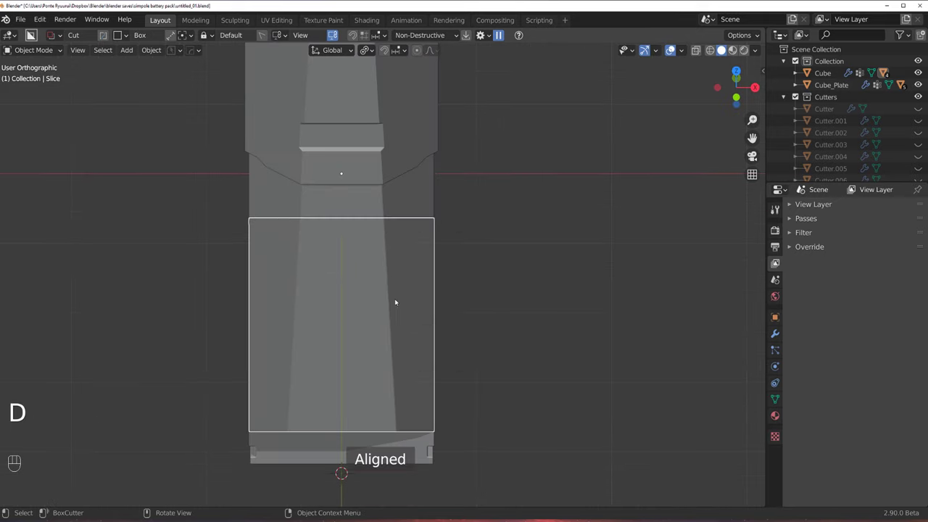
{"action": "key", "text": "d"}
{"action": "left_click_drag", "start_coordinate": [384, 326], "coordinate": [575, 275]}
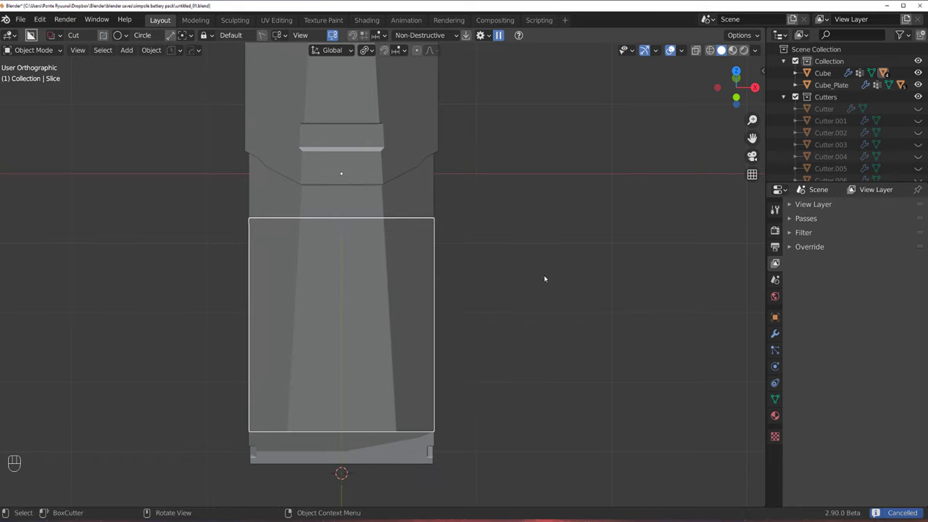
{"action": "key", "text": "shift+v"}
{"action": "left_click_drag", "start_coordinate": [397, 304], "coordinate": [155, 335]}
{"action": "left_click_drag", "start_coordinate": [386, 340], "coordinate": [522, 269]}
Draw a circle BoxCutter cut boring a cylindrical cable hole (Cutter.009) through the side panel.
{"action": "key", "text": "ctrl+q"}
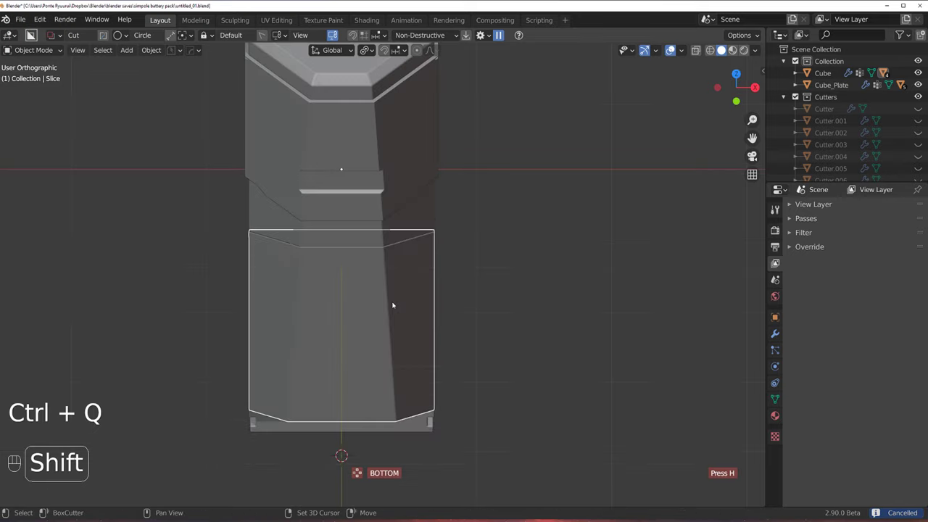
{"action": "left_click_drag", "start_coordinate": [381, 348], "coordinate": [410, 357]}
{"action": "left_click_drag", "start_coordinate": [410, 357], "coordinate": [392, 339]}
{"action": "left_click_drag", "start_coordinate": [380, 341], "coordinate": [427, 358]}
{"action": "left_click_drag", "start_coordinate": [401, 347], "coordinate": [428, 358]}
{"action": "left_click_drag", "start_coordinate": [432, 316], "coordinate": [462, 301]}
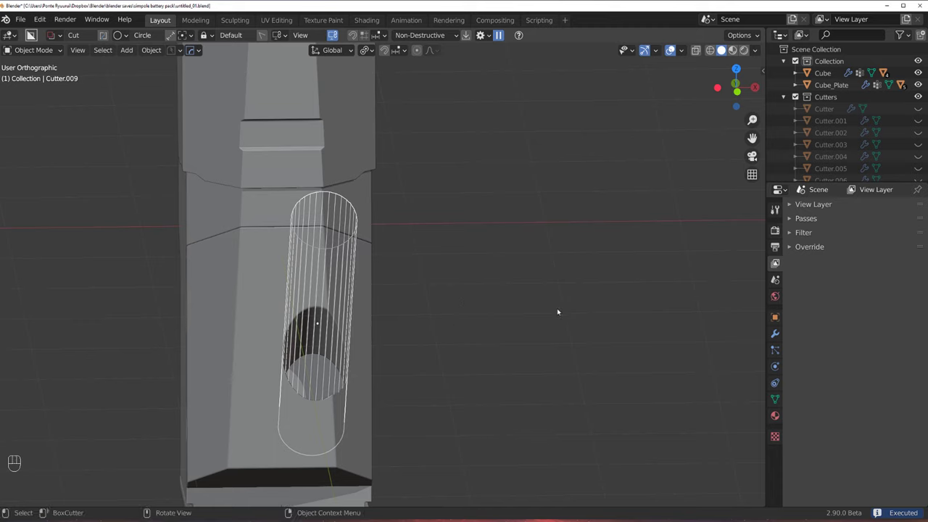
Scale Cutter.009 along X and reposition it on the side panel.
{"action": "key", "text": "s"}
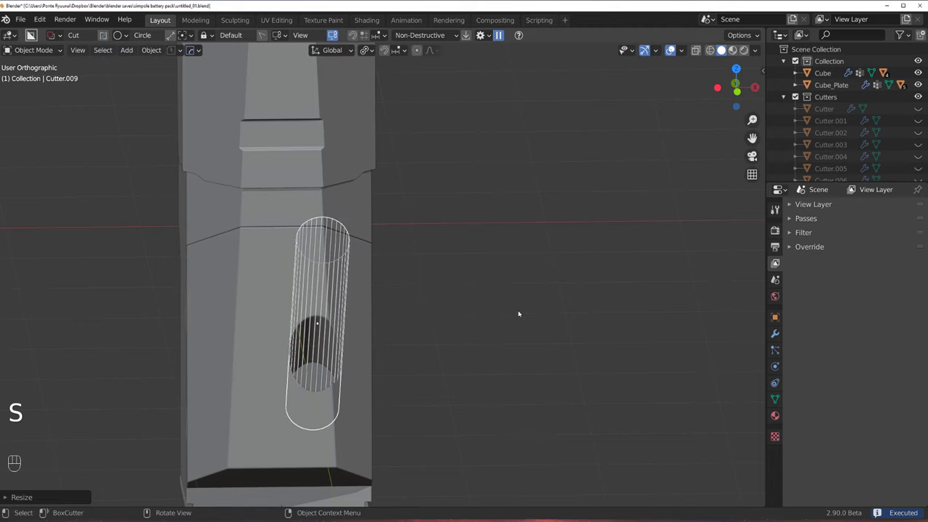
{"action": "key", "text": "g"}
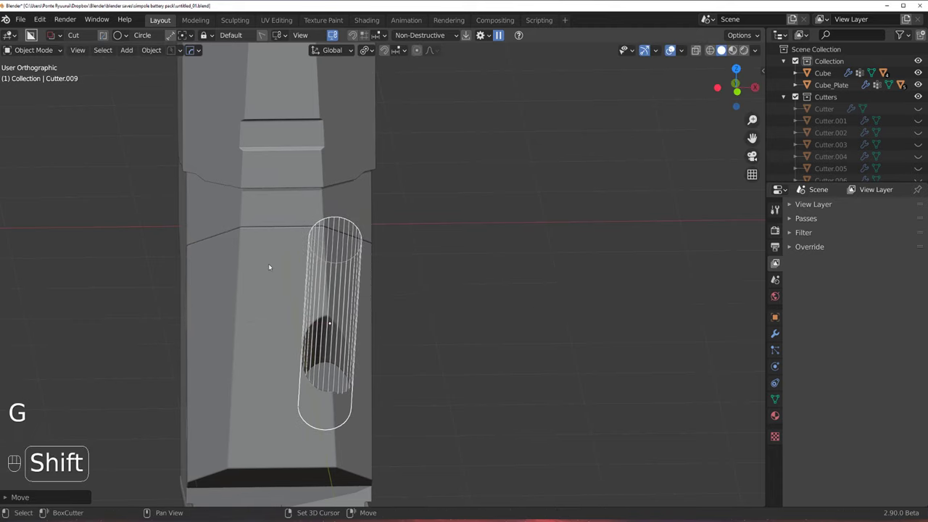
{"action": "key", "text": "alt+x"}
{"action": "left_click", "coordinate": [378, 226]}
{"action": "left_click", "coordinate": [515, 216]}
{"action": "left_click_drag", "start_coordinate": [481, 270], "coordinate": [452, 269]}
{"action": "left_click", "coordinate": [344, 277]}
{"action": "left_click_drag", "start_coordinate": [508, 252], "coordinate": [533, 229]}
Duplicate the cutter beside the first and tilt both cable-hole cutters at an angle.
{"action": "key", "text": "s"}
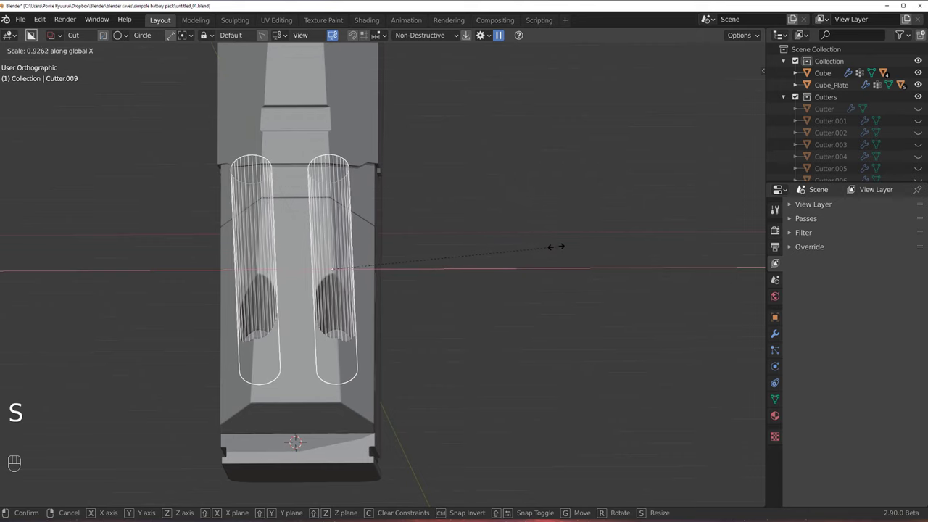
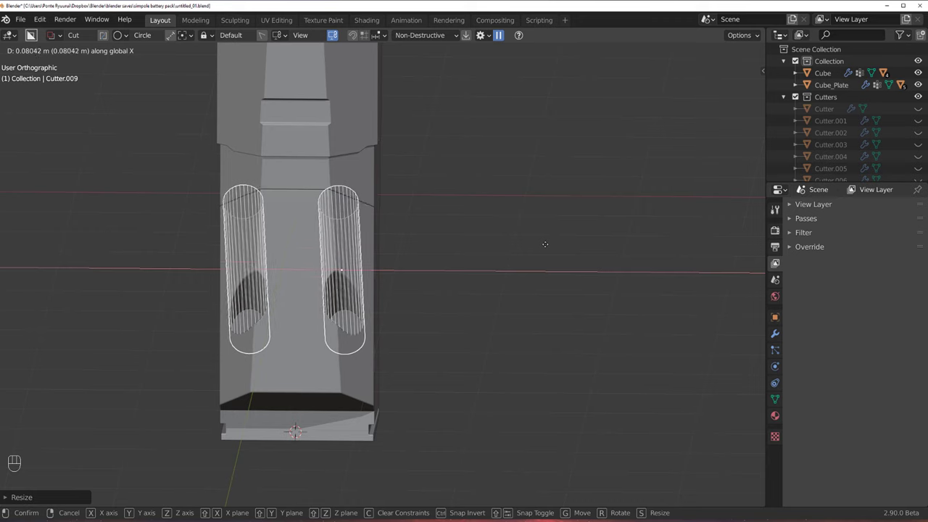
{"action": "left_click_drag", "start_coordinate": [487, 264], "coordinate": [499, 244]}
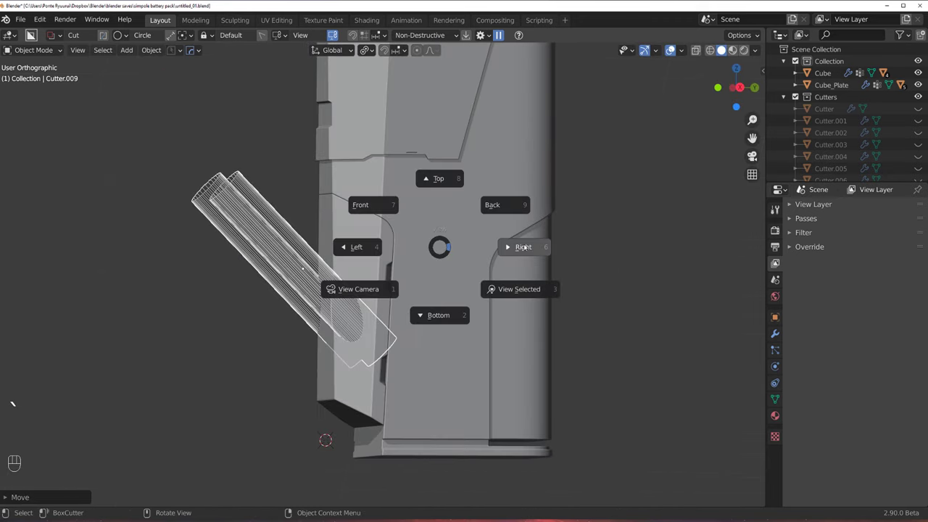
{"action": "left_click_drag", "start_coordinate": [402, 260], "coordinate": [395, 205]}
{"action": "left_click_drag", "start_coordinate": [342, 217], "coordinate": [353, 242]}
{"action": "left_click_drag", "start_coordinate": [343, 176], "coordinate": [287, 189]}
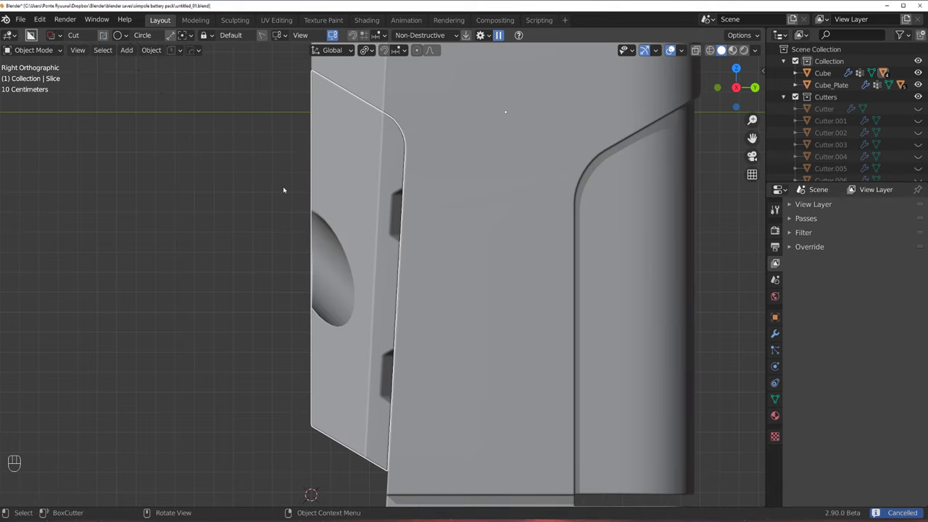
Draw a freeform Lazorcut shape across the panel for the cable holes.
{"action": "key", "text": "d"}
{"action": "left_click_drag", "start_coordinate": [303, 181], "coordinate": [321, 213]}
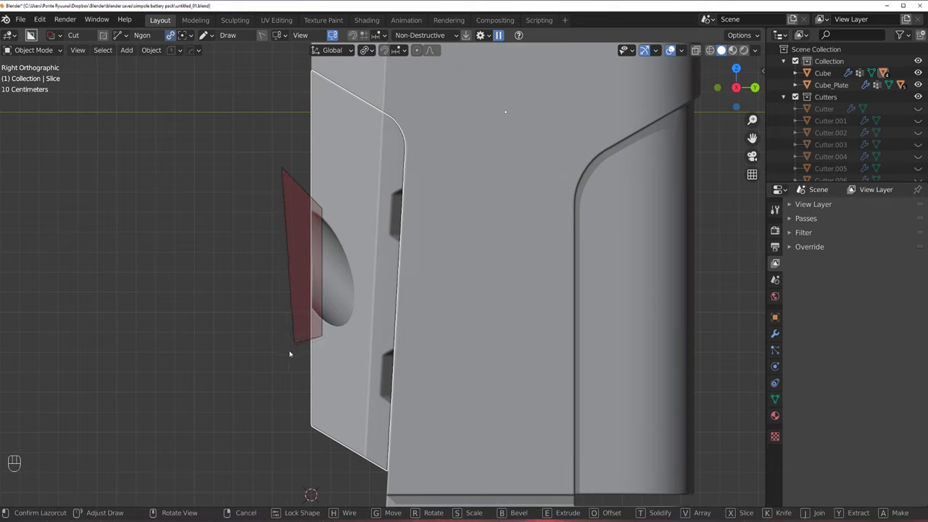
{"action": "left_click_drag", "start_coordinate": [329, 300], "coordinate": [362, 306]}
{"action": "left_click", "coordinate": [377, 270]}
Scroll the booleans on the body and side panel, then give the cable cutter a thin wall thickness.
{"action": "key", "text": "q"}
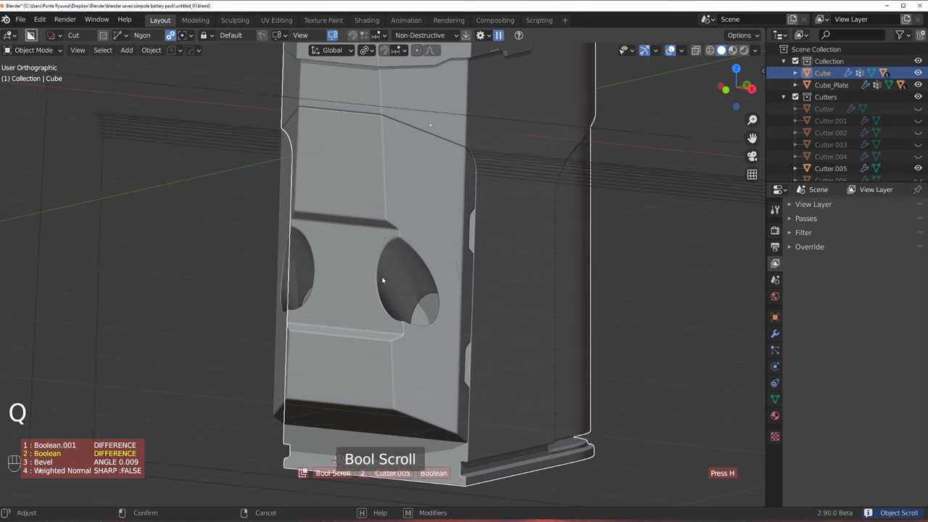
{"action": "left_click", "coordinate": [383, 259]}
{"action": "key", "text": "q"}
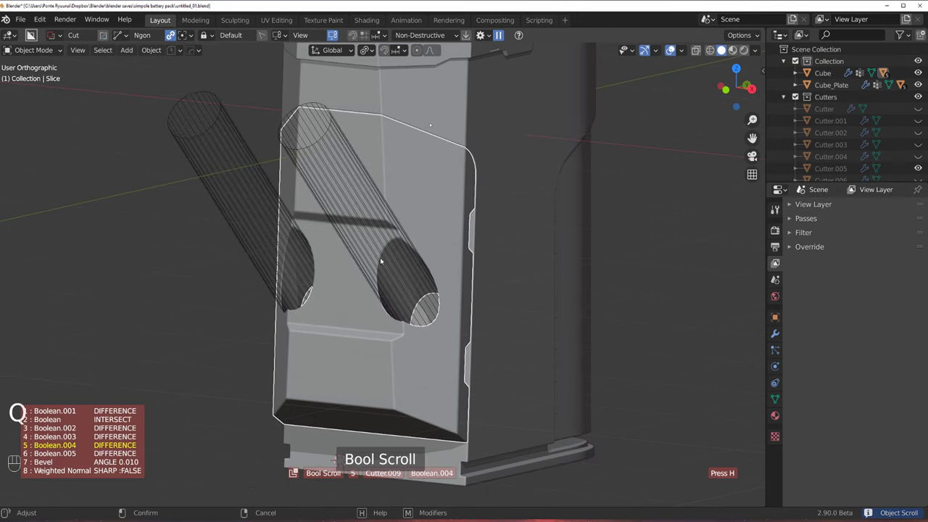
{"action": "key", "text": "q"}
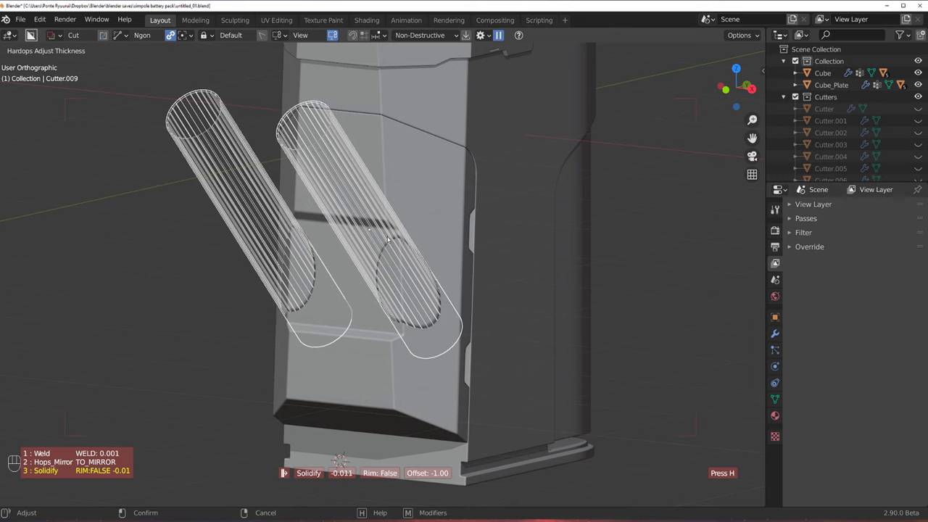
{"action": "left_click_drag", "start_coordinate": [437, 267], "coordinate": [465, 260]}
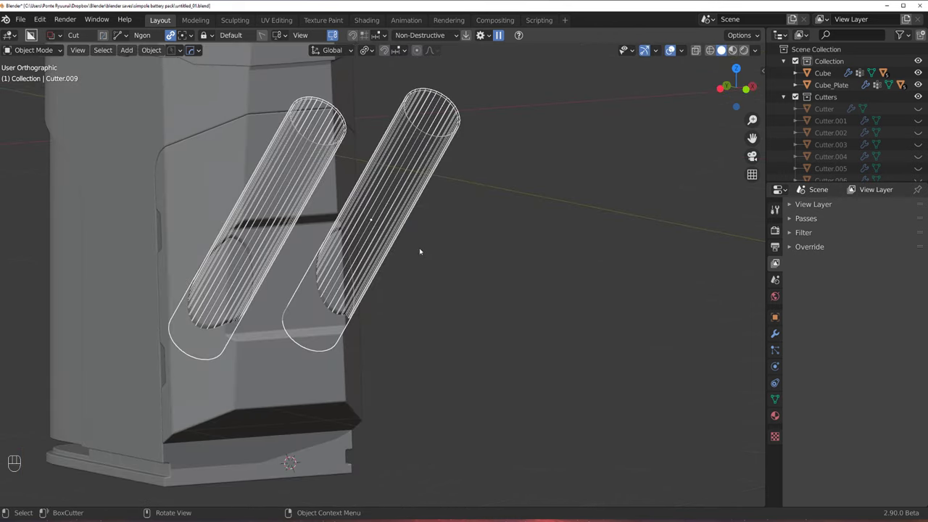
Hide and isolate the hollow cutters in local view to inspect them.
{"action": "key", "text": "h"}
{"action": "left_click_drag", "start_coordinate": [442, 241], "coordinate": [680, 225]}
{"action": "key", "text": "Tab"}
{"action": "key", "text": "/"}
{"action": "left_click_drag", "start_coordinate": [680, 225], "coordinate": [521, 268]}
{"action": "left_click_drag", "start_coordinate": [521, 267], "coordinate": [513, 286]}
{"action": "left_click_drag", "start_coordinate": [456, 311], "coordinate": [513, 316]}
{"action": "key", "text": "Tab"}
Reselect the side panel so the hollow cutters leave two round holes through it.
{"action": "left_click", "coordinate": [460, 305]}
{"action": "key", "text": "Tab"}
{"action": "key", "text": "Tab"}
{"action": "left_click", "coordinate": [474, 259]}
{"action": "key", "text": "q"}
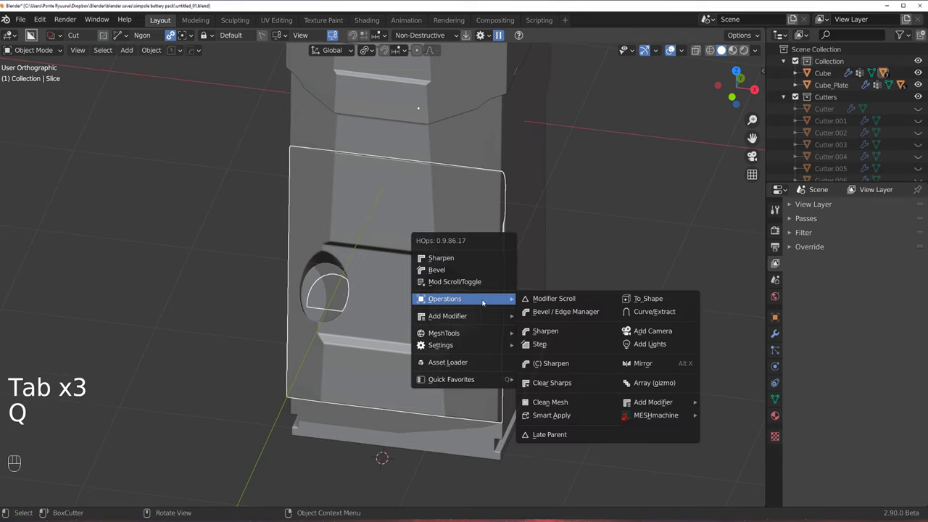
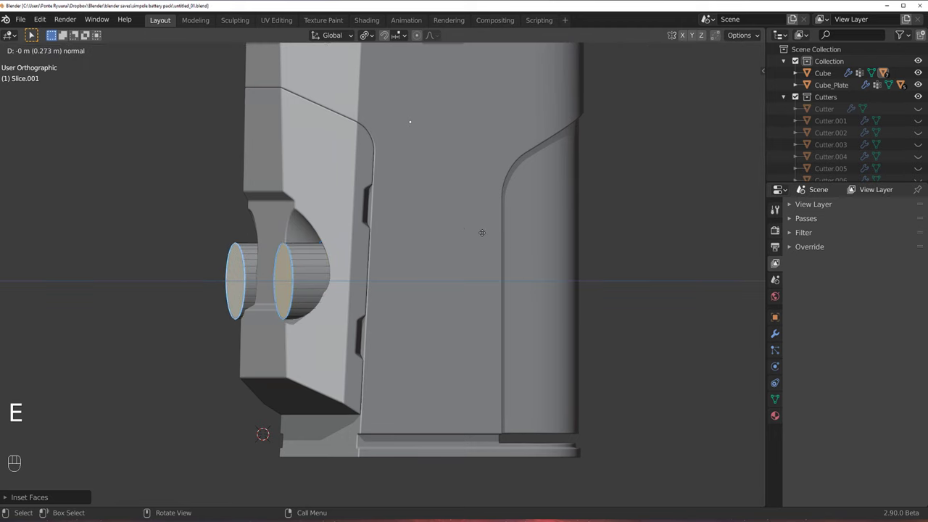
Edit the extracted Slice.001 tubes and push their ends outward from the panel.
{"action": "key", "text": "`"}
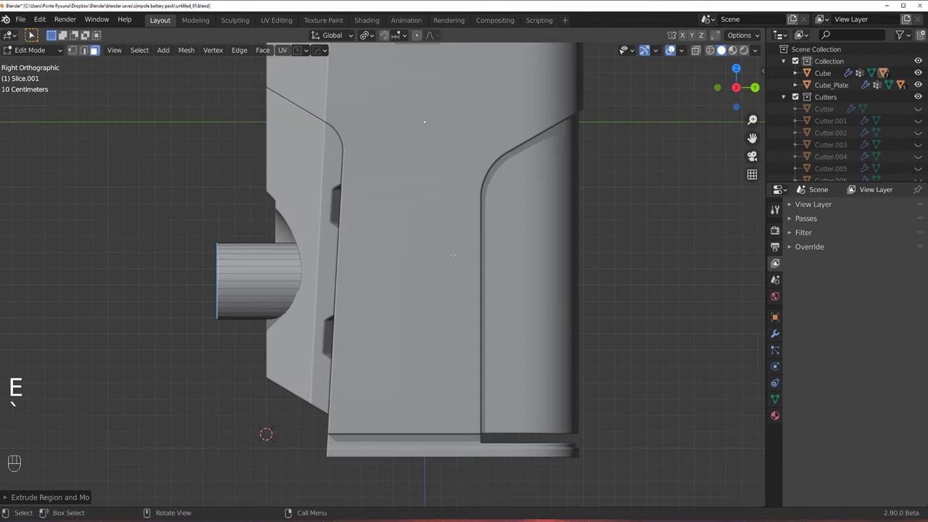
{"action": "key", "text": "g"}
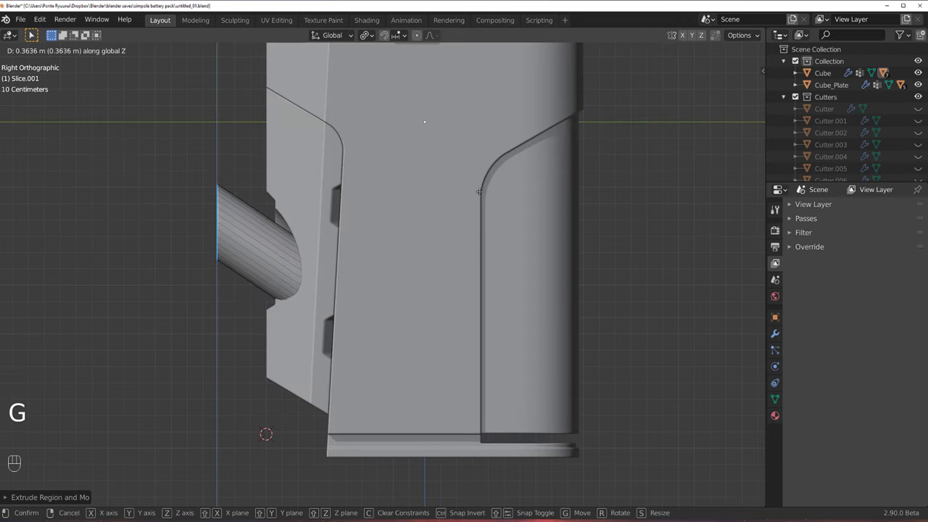
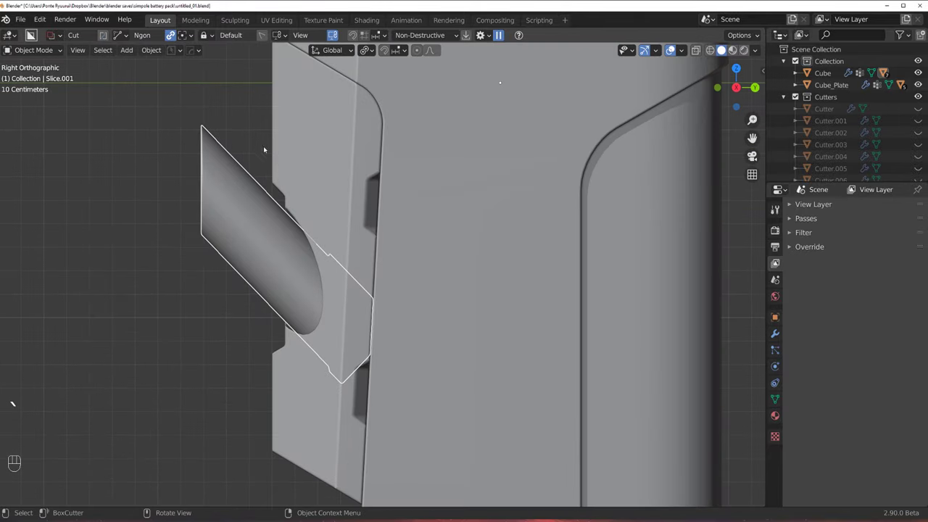
Draw cut shapes across the cable tubes and tweak their width profile.
{"action": "left_click_drag", "start_coordinate": [272, 159], "coordinate": [212, 340]}
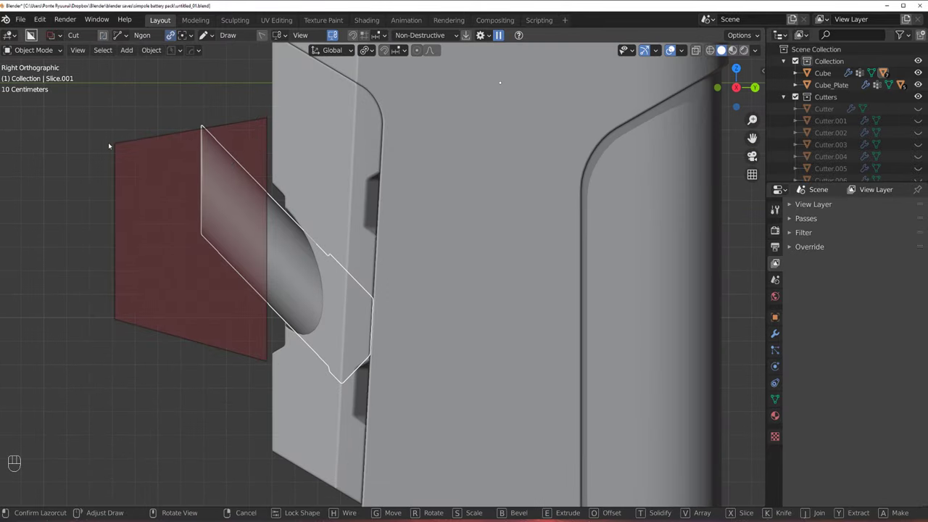
{"action": "left_click_drag", "start_coordinate": [114, 109], "coordinate": [186, 233]}
{"action": "left_click_drag", "start_coordinate": [251, 246], "coordinate": [289, 243]}
{"action": "middle_click", "coordinate": [288, 243]}
{"action": "key", "text": "`"}
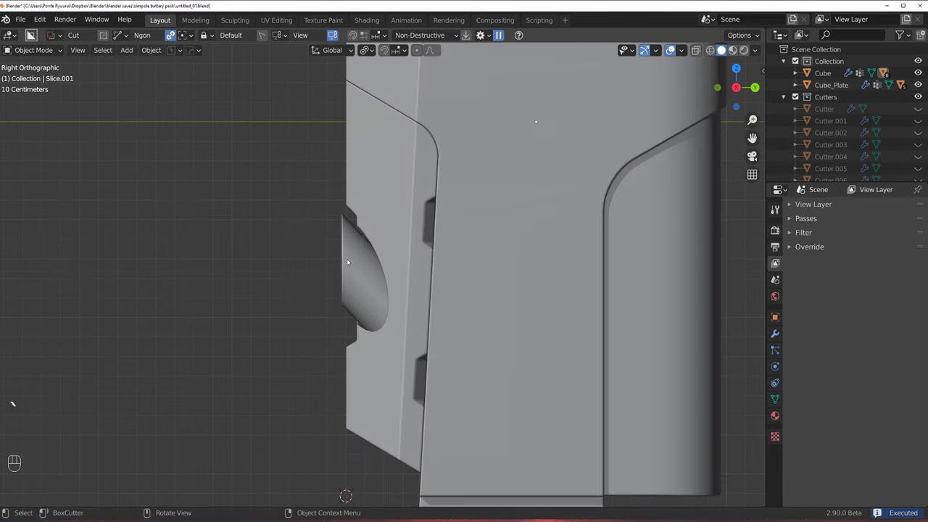
{"action": "left_click_drag", "start_coordinate": [356, 258], "coordinate": [395, 180]}
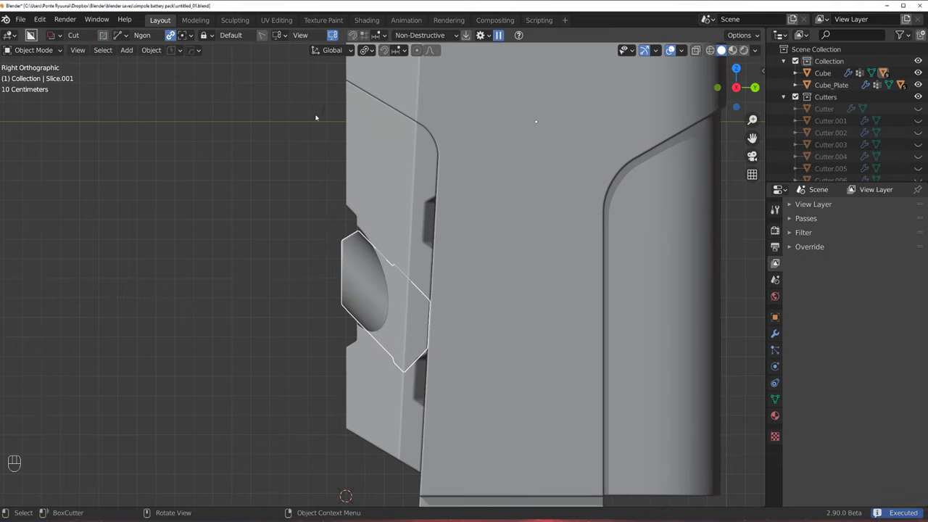
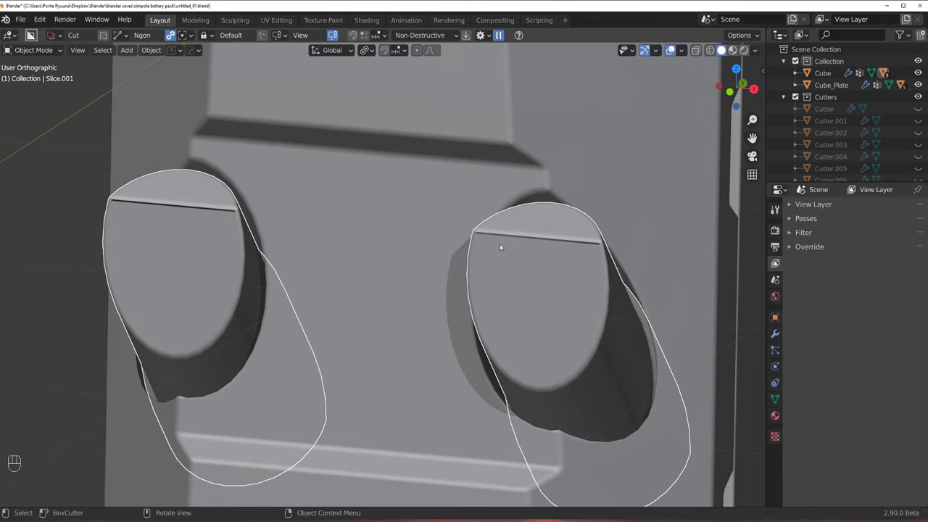
Inspect the cable holes up close and return Slice.001 to Object Mode.
{"action": "middle_click", "coordinate": [542, 243]}
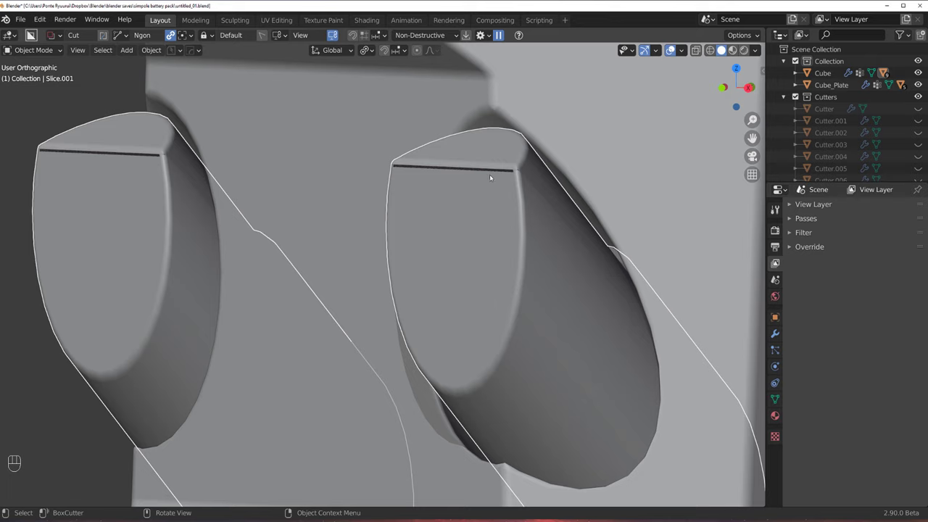
{"action": "middle_click", "coordinate": [503, 250]}
{"action": "key", "text": "Tab"}
{"action": "key", "text": "Tab"}
{"action": "key", "text": "Tab"}
{"action": "key", "text": "q"}
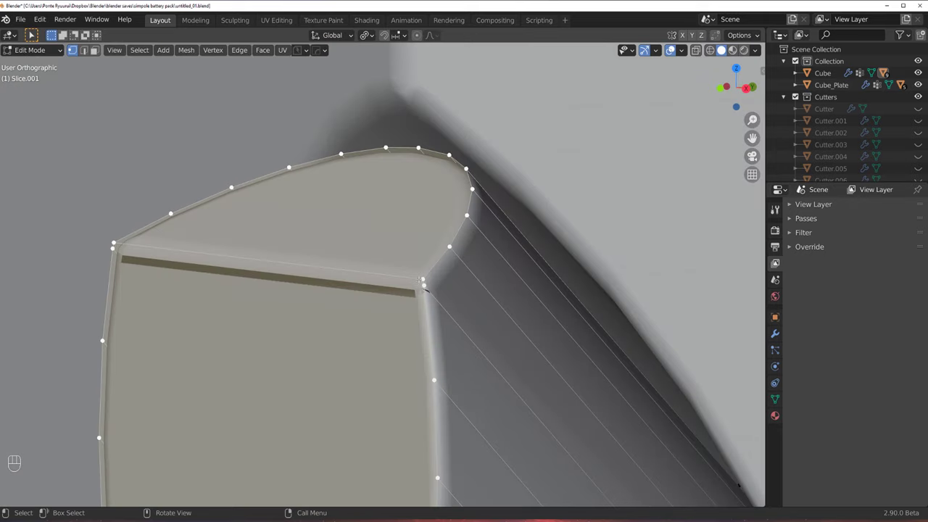
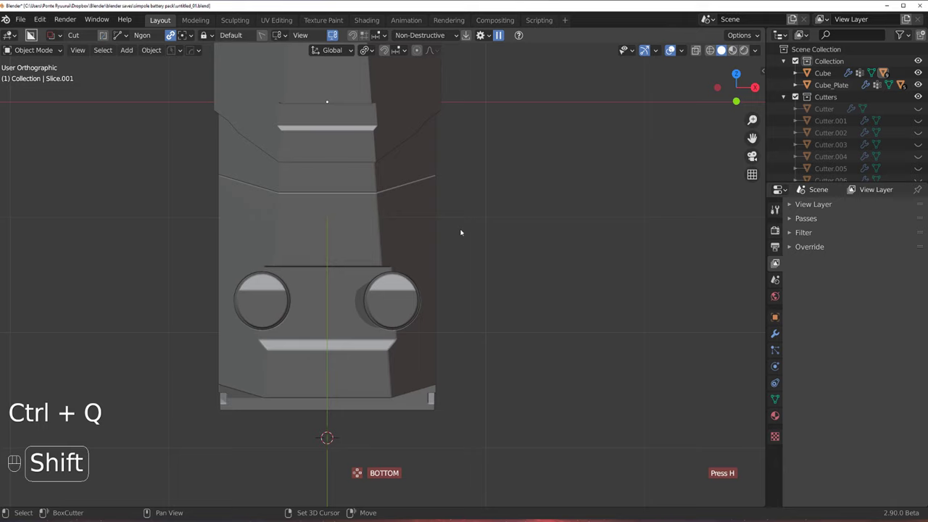
Switch BoxCutter to Circle and draw a round bore with depth over the right-hand ring.
{"action": "key", "text": "ctrl+shift+q"}
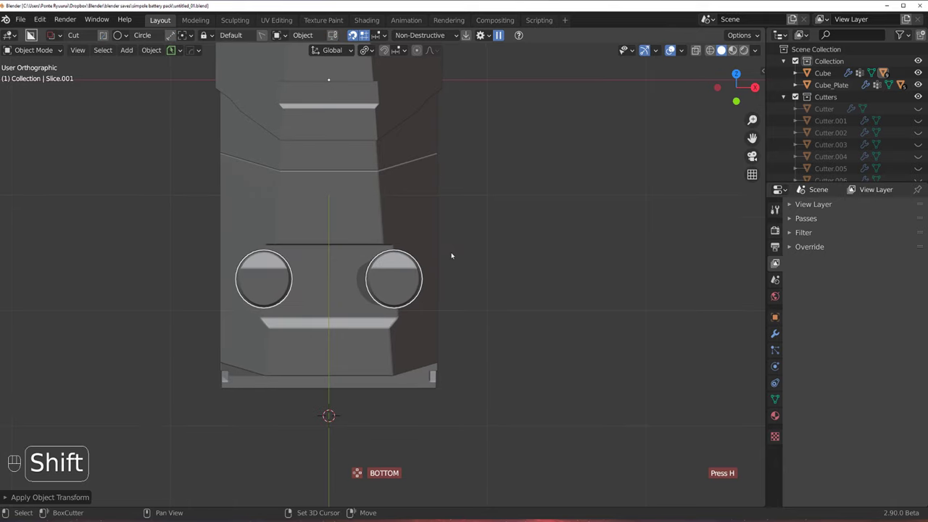
{"action": "key", "text": "shift+v"}
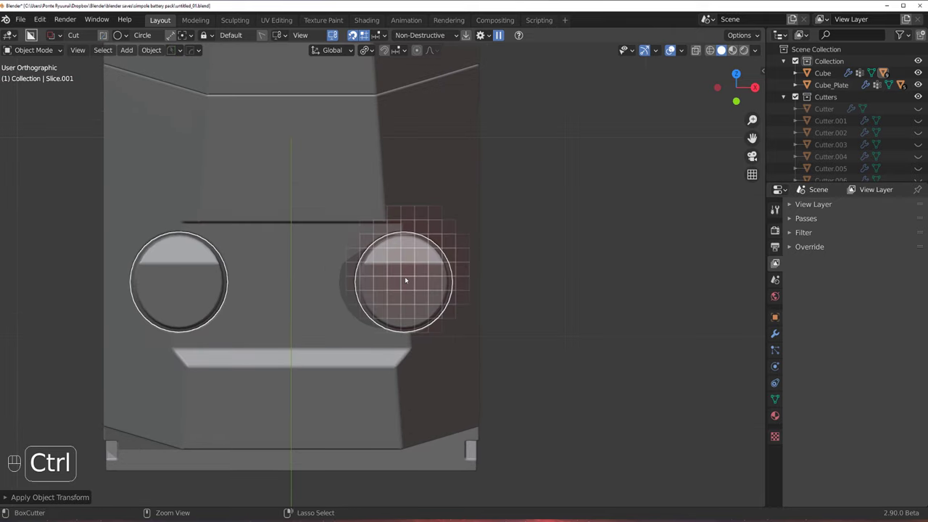
{"action": "left_click_drag", "start_coordinate": [407, 277], "coordinate": [448, 293]}
{"action": "left_click_drag", "start_coordinate": [457, 278], "coordinate": [352, 227]}
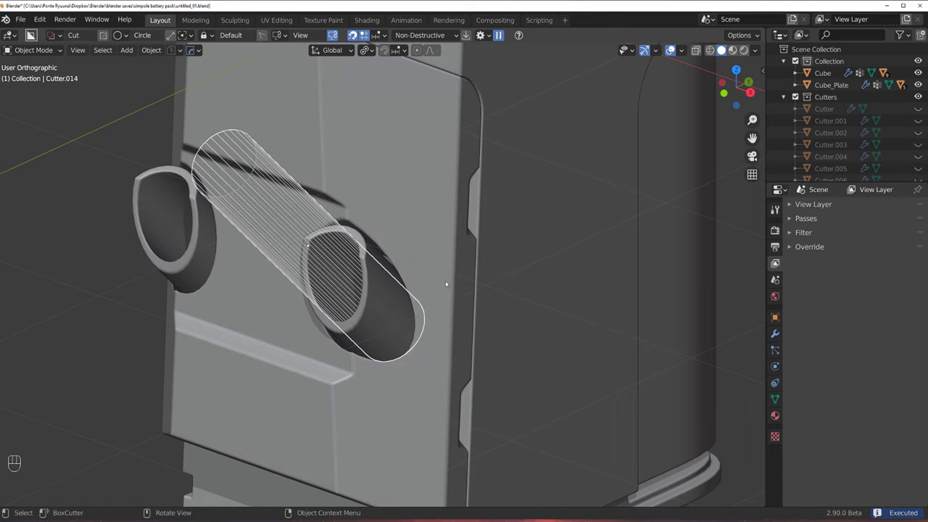
Reposition the round cutter inside the ring and scale it thinner.
{"action": "key", "text": "shift+3"}
{"action": "left_click_drag", "start_coordinate": [320, 236], "coordinate": [378, 241]}
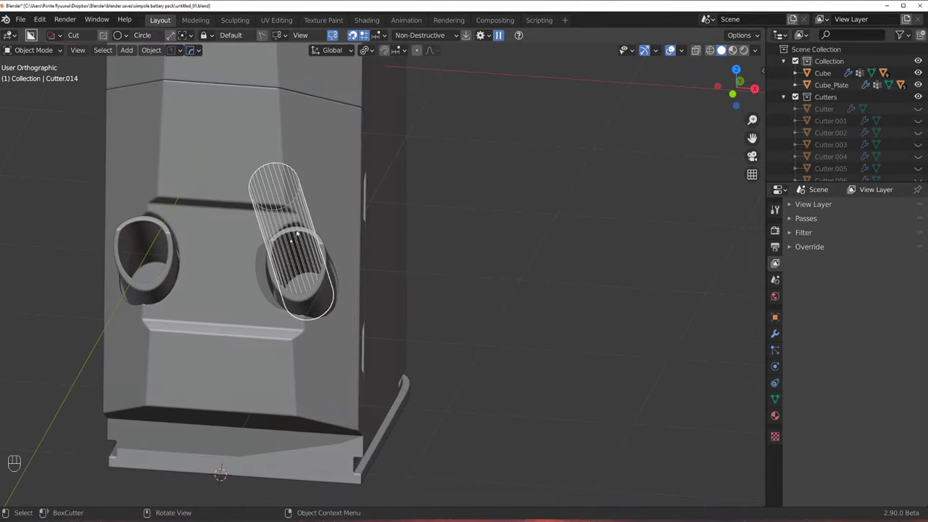
{"action": "key", "text": "s"}
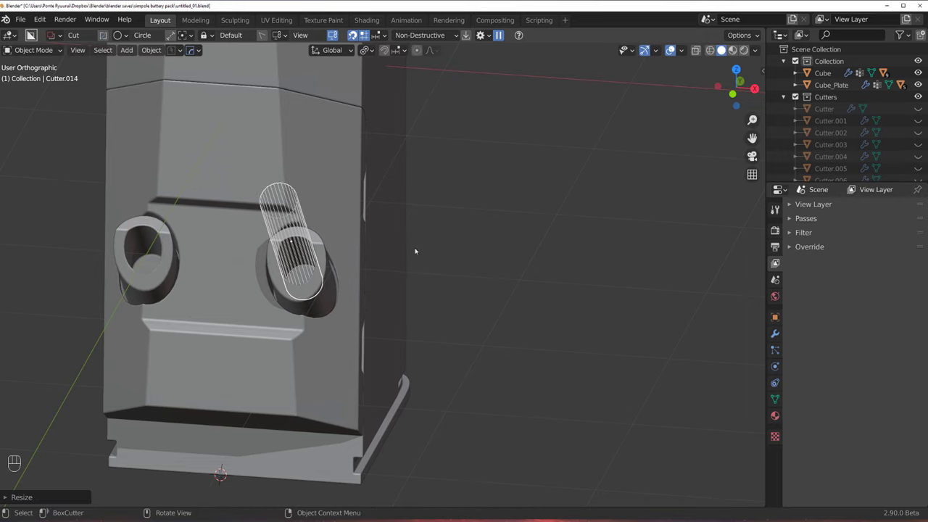
{"action": "key", "text": "shift+2"}
{"action": "key", "text": "`"}
From a side view, switch the cutter to Ngon and retrim the small side slice.
{"action": "middle_click", "coordinate": [408, 298]}
{"action": "left_click_drag", "start_coordinate": [320, 240], "coordinate": [321, 223]}
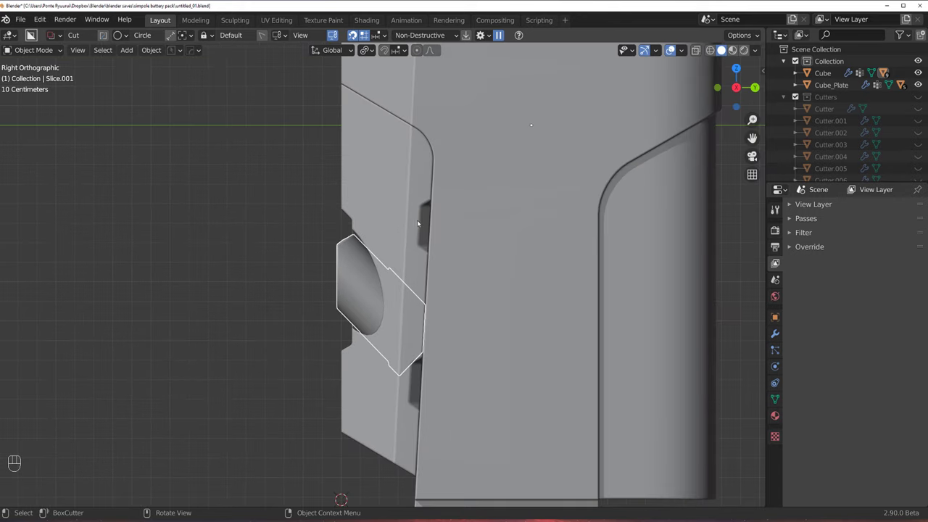
{"action": "left_click_drag", "start_coordinate": [398, 223], "coordinate": [409, 244]}
{"action": "key", "text": "d"}
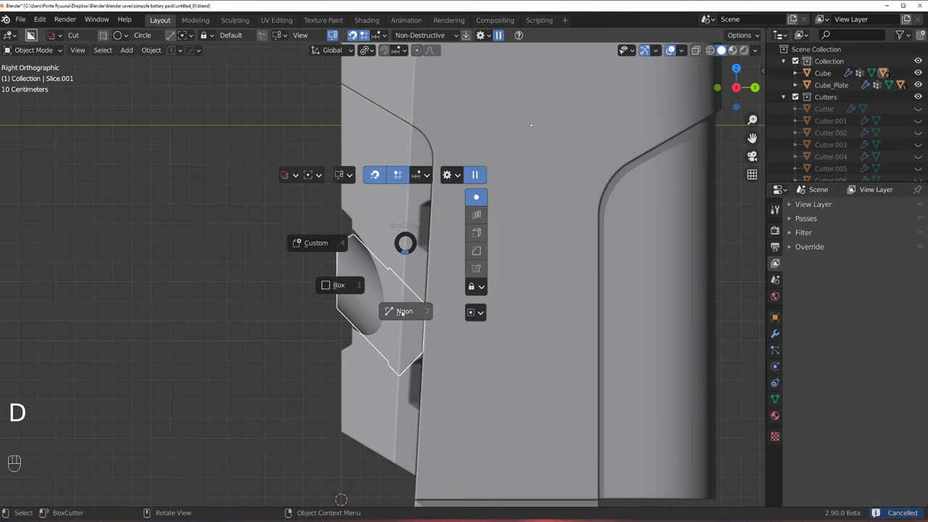
{"action": "left_click", "coordinate": [414, 305]}
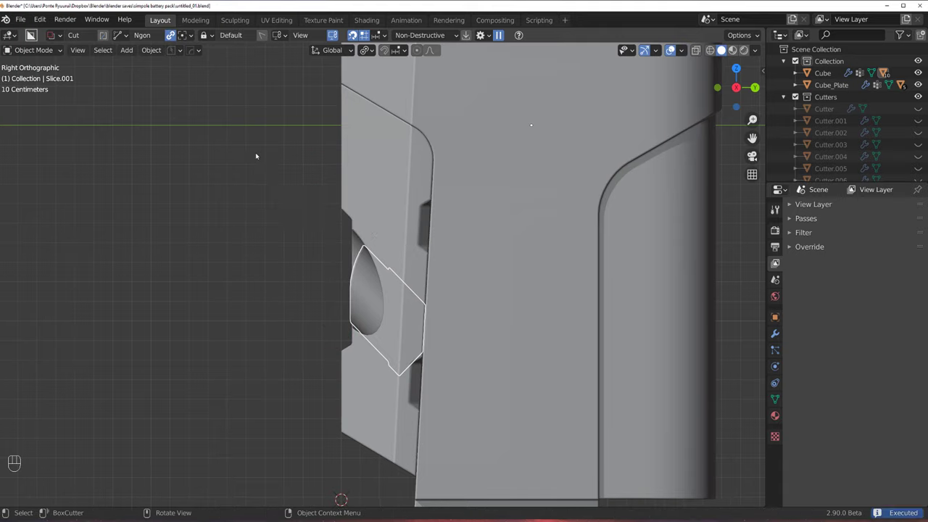
{"action": "left_click_drag", "start_coordinate": [340, 214], "coordinate": [390, 219]}
Run a sharpen pass on Slice.001, applying its modifiers down to three.
{"action": "key", "text": "q"}
{"action": "middle_click", "coordinate": [457, 260]}
{"action": "left_click", "coordinate": [597, 222]}
{"action": "left_click_drag", "start_coordinate": [457, 229], "coordinate": [425, 224]}
{"action": "left_click", "coordinate": [576, 284]}
{"action": "key", "text": "q"}
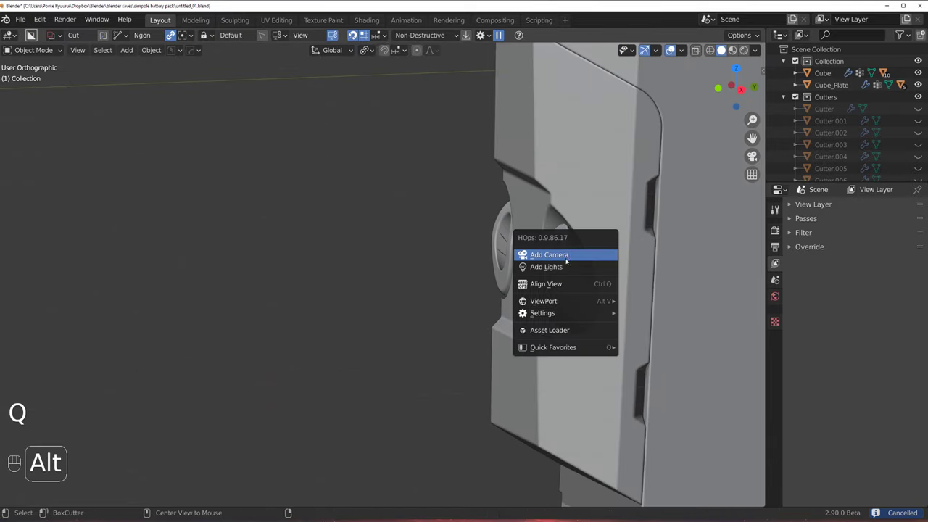
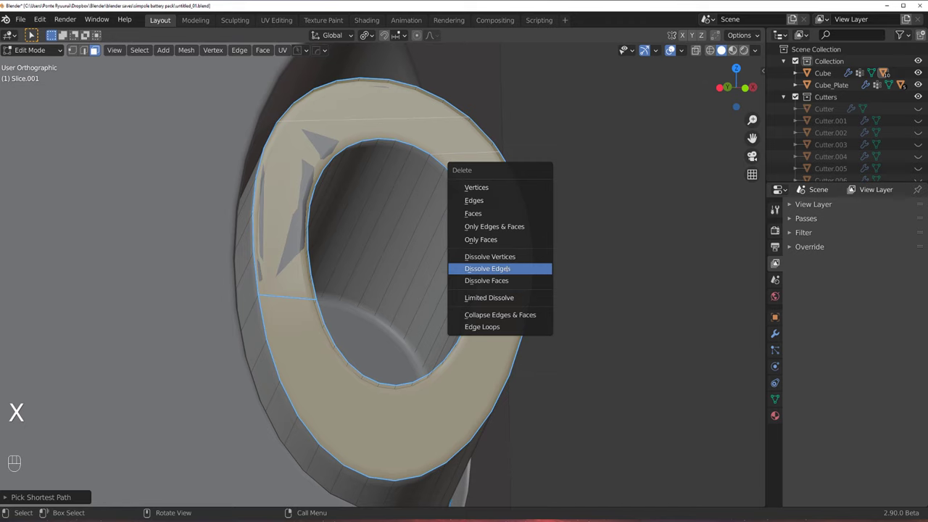
Dissolve the ring's extra edges, reconnect its vertices and fill the rim faces.
{"action": "key", "text": "Tab"}
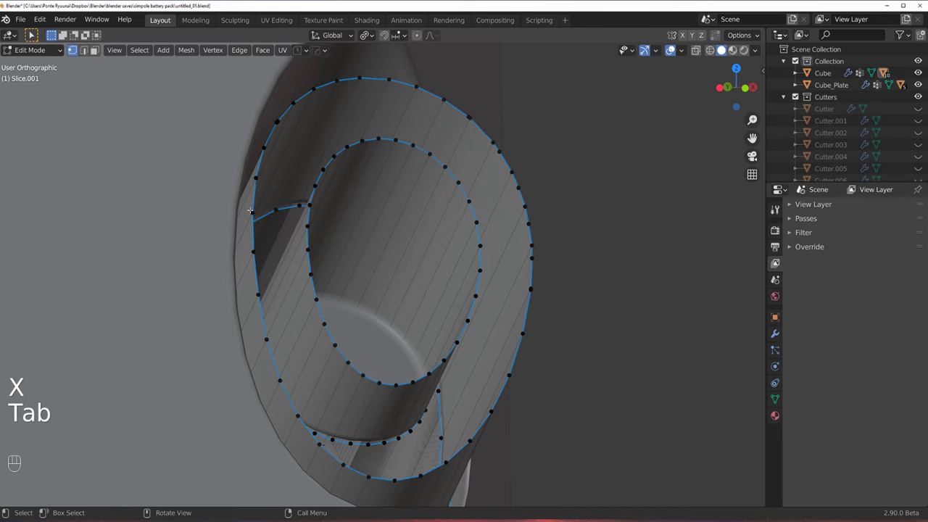
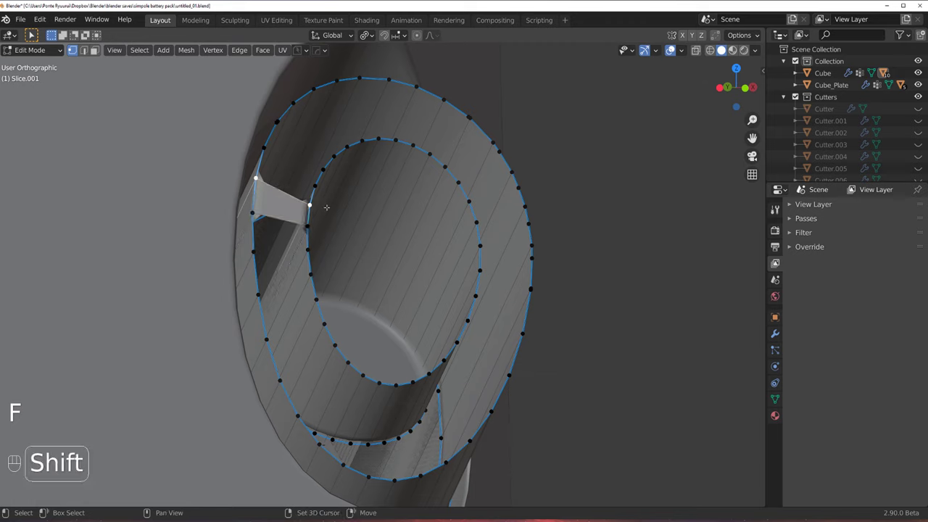
{"action": "key", "text": "f"}
{"action": "key", "text": "f"}
{"action": "key", "text": "f"}
{"action": "key", "text": "ctrl+f"}
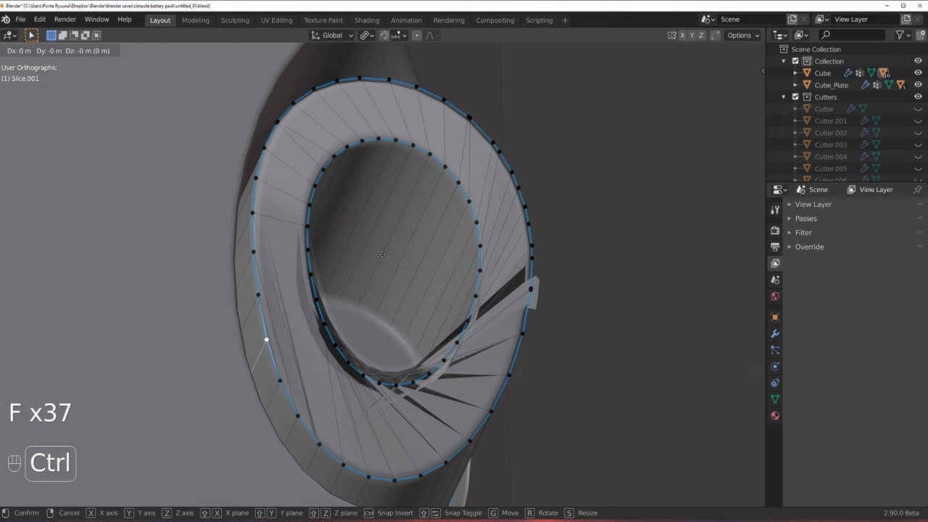
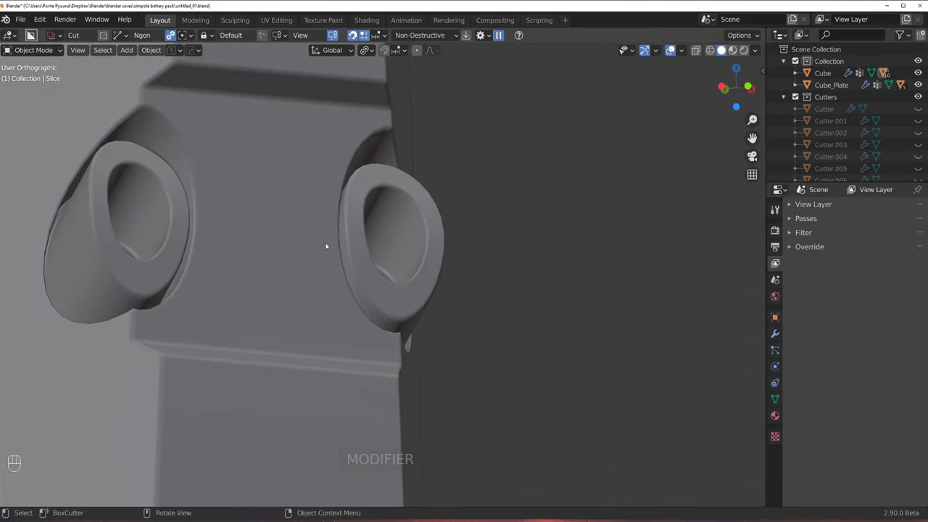
{"action": "left_click_drag", "start_coordinate": [287, 242], "coordinate": [245, 248]}
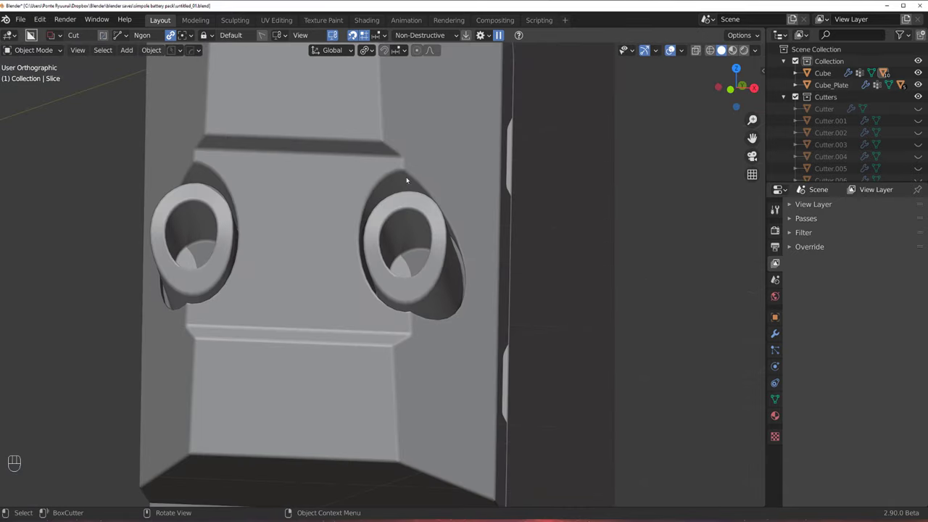
{"action": "key", "text": "KP_5"}
{"action": "left_click_drag", "start_coordinate": [433, 189], "coordinate": [433, 194]}
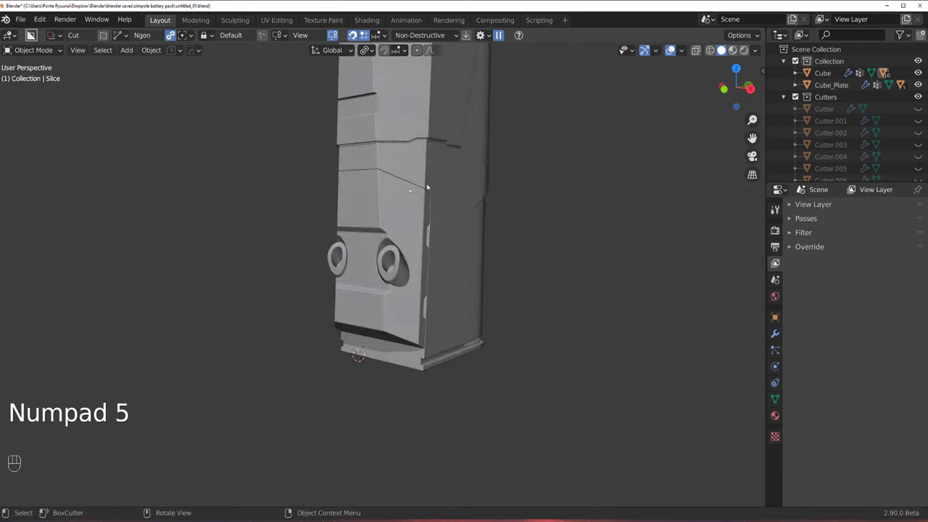
{"action": "middle_click", "coordinate": [449, 293]}
{"action": "left_click_drag", "start_coordinate": [473, 284], "coordinate": [450, 278]}
{"action": "left_click_drag", "start_coordinate": [469, 287], "coordinate": [413, 190]}
{"action": "middle_click", "coordinate": [433, 224]}
{"action": "middle_click", "coordinate": [405, 282]}
{"action": "key", "text": "`"}
{"action": "middle_click", "coordinate": [412, 231]}
{"action": "key", "text": "d"}
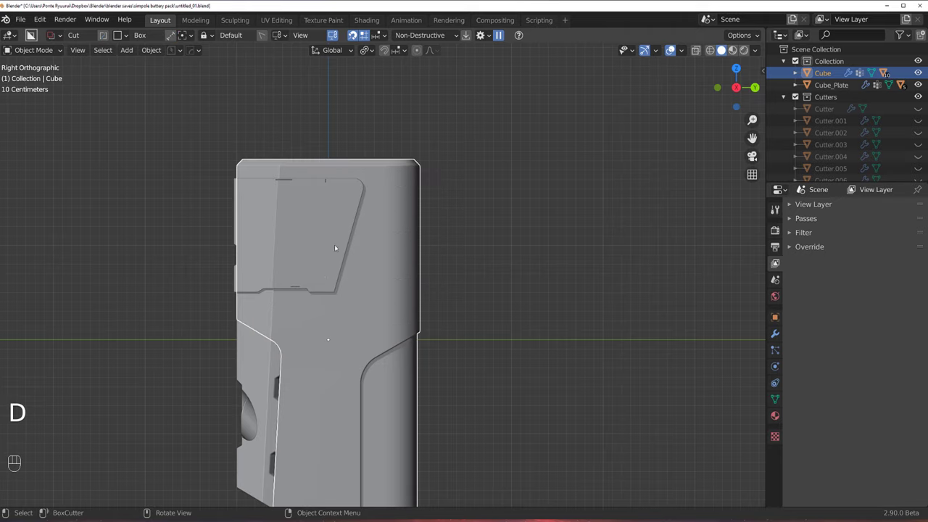
Slice a horizontal band across the pack's upper body and cycle its boolean cuts.
{"action": "left_click_drag", "start_coordinate": [319, 229], "coordinate": [501, 273]}
{"action": "left_click_drag", "start_coordinate": [494, 261], "coordinate": [472, 256]}
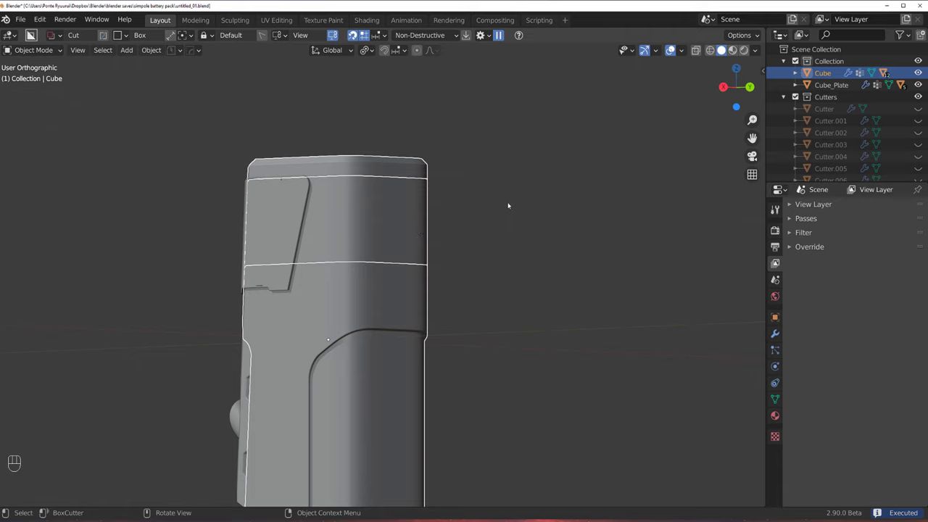
{"action": "middle_click", "coordinate": [497, 202]}
{"action": "left_click_drag", "start_coordinate": [460, 229], "coordinate": [510, 247]}
{"action": "middle_click", "coordinate": [516, 247]}
{"action": "left_click", "coordinate": [474, 219]}
{"action": "key", "text": "q"}
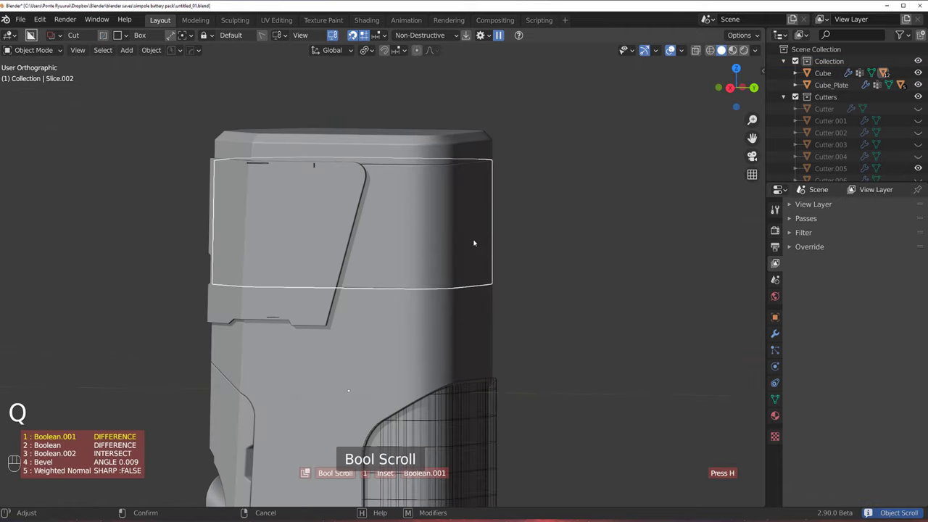
Raise Cutter.017 along Z and bevel Slice.002's edges into a rounded panel.
{"action": "key", "text": "g"}
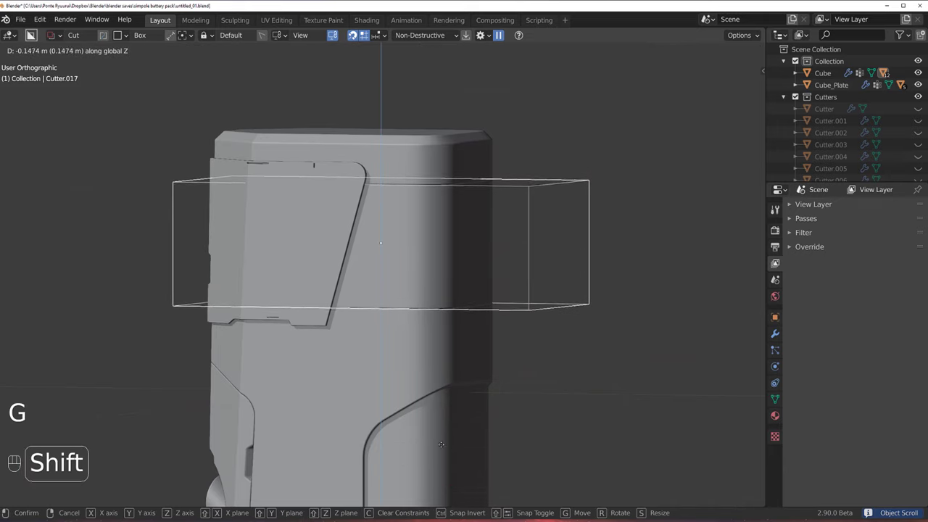
{"action": "left_click_drag", "start_coordinate": [597, 180], "coordinate": [555, 183]}
{"action": "key", "text": "q"}
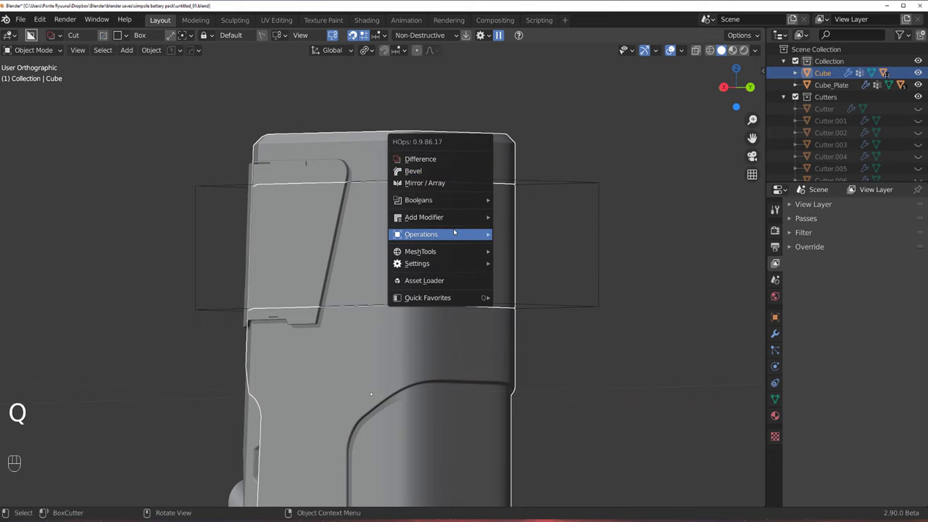
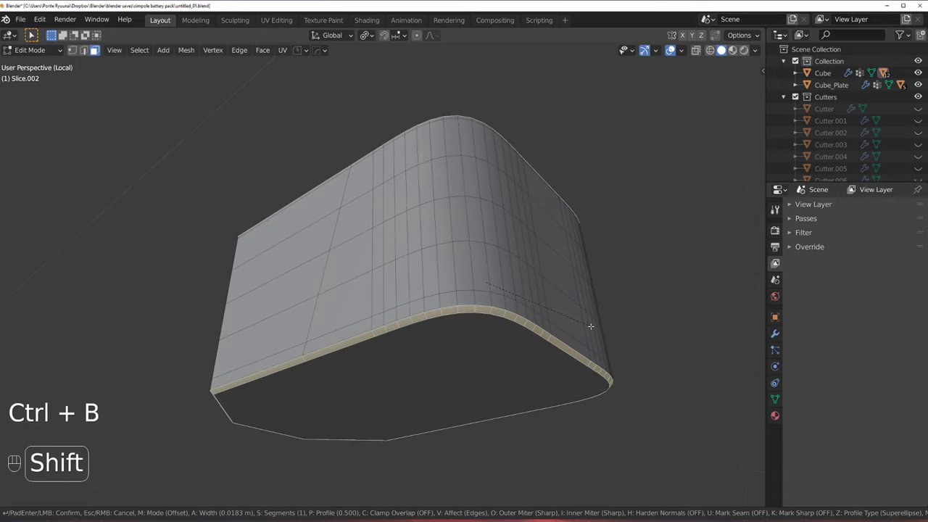
{"action": "key", "text": "Tab"}
{"action": "key", "text": "/"}
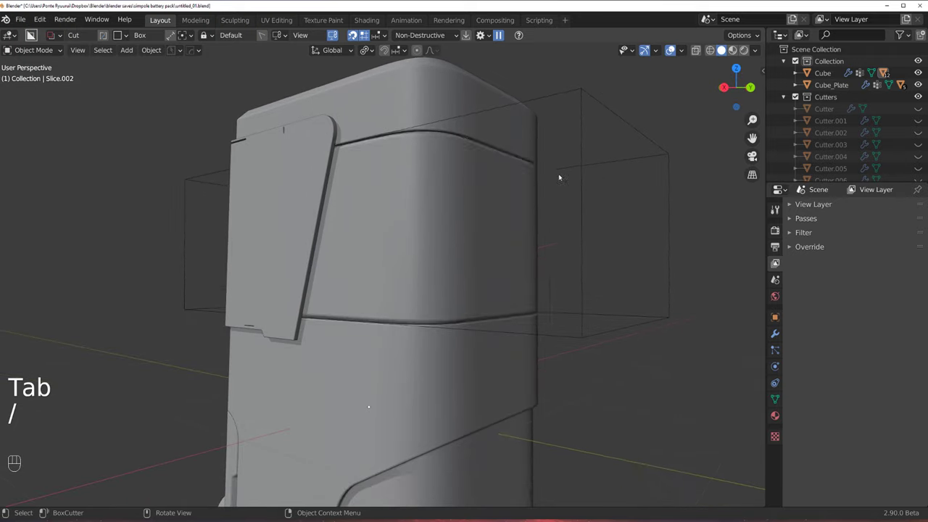
{"action": "middle_click", "coordinate": [533, 203]}
{"action": "middle_click", "coordinate": [455, 240]}
From a flat side view, start a long rounded Join shape spanning the band slice.
{"action": "key", "text": "`"}
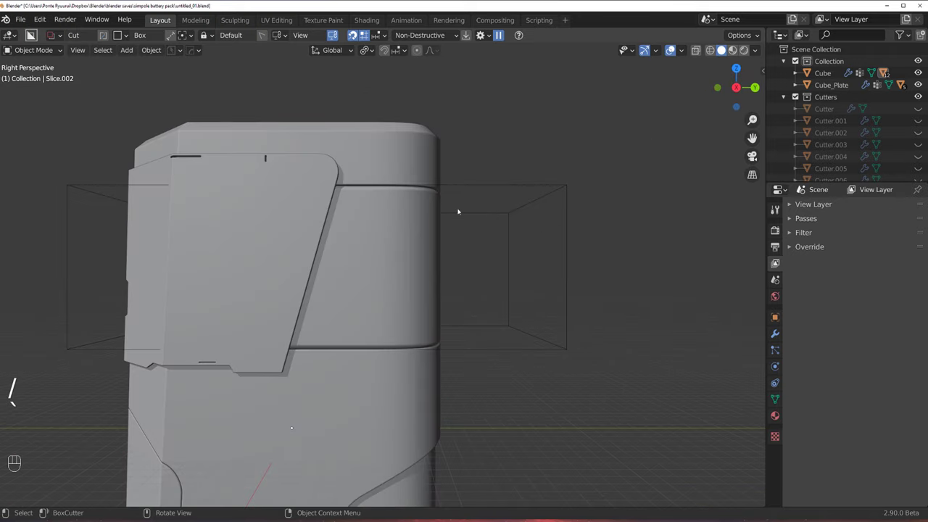
{"action": "key", "text": "KP_5"}
{"action": "middle_click", "coordinate": [514, 197]}
{"action": "key", "text": "shift+2"}
{"action": "middle_click", "coordinate": [547, 202]}
{"action": "middle_click", "coordinate": [509, 213]}
{"action": "key", "text": "`"}
{"action": "left_click_drag", "start_coordinate": [447, 244], "coordinate": [407, 195]}
{"action": "key", "text": "d"}
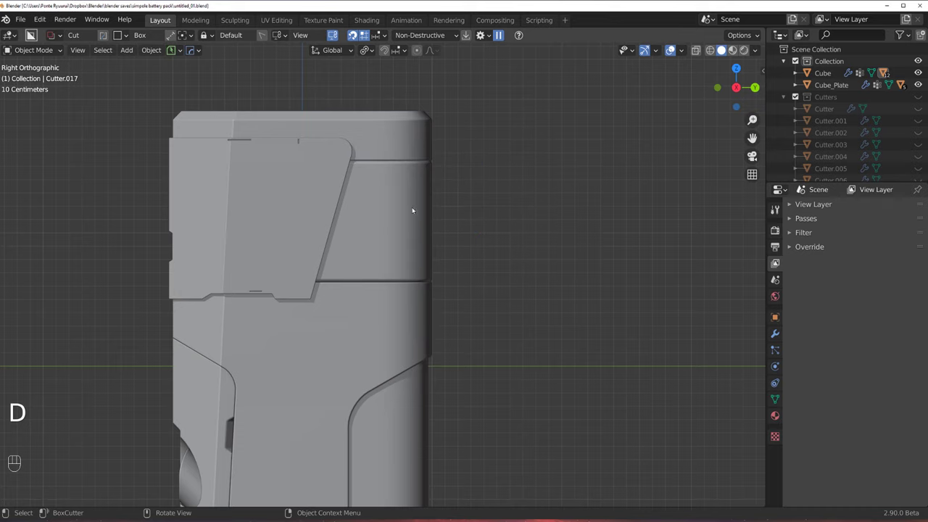
{"action": "left_click", "coordinate": [408, 199]}
{"action": "left_click_drag", "start_coordinate": [401, 216], "coordinate": [496, 266]}
{"action": "left_click_drag", "start_coordinate": [496, 266], "coordinate": [540, 244]}
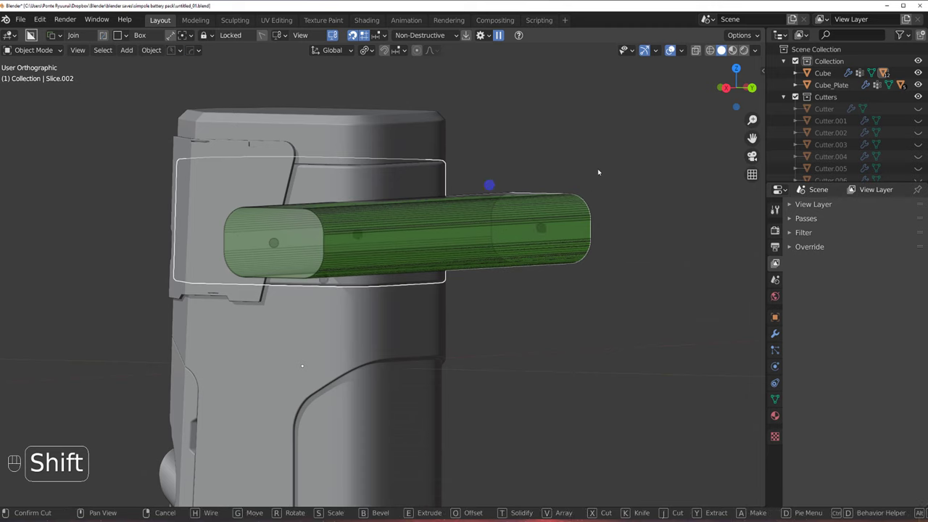
Finish the rounded block and snap the 3D cursor to it.
{"action": "left_click_drag", "start_coordinate": [582, 202], "coordinate": [571, 219]}
{"action": "key", "text": "`"}
{"action": "key", "text": "s"}
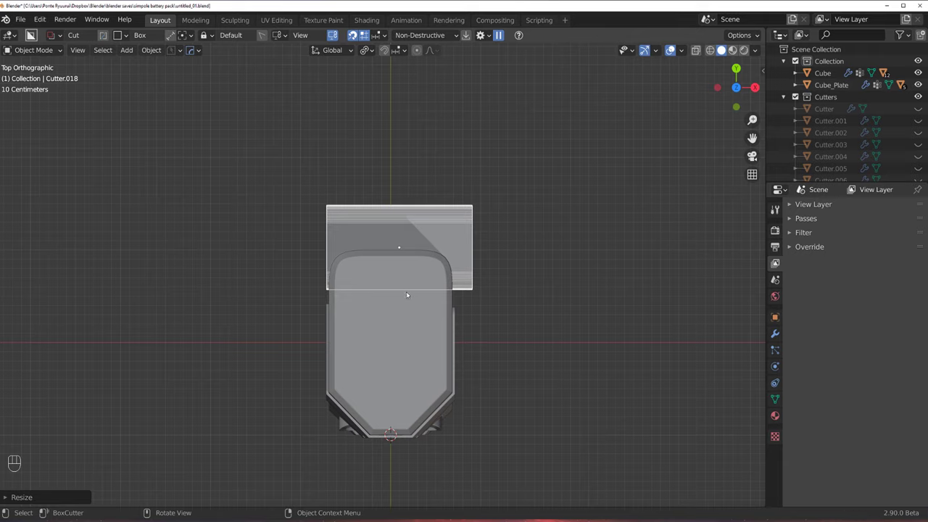
{"action": "key", "text": "shift+s"}
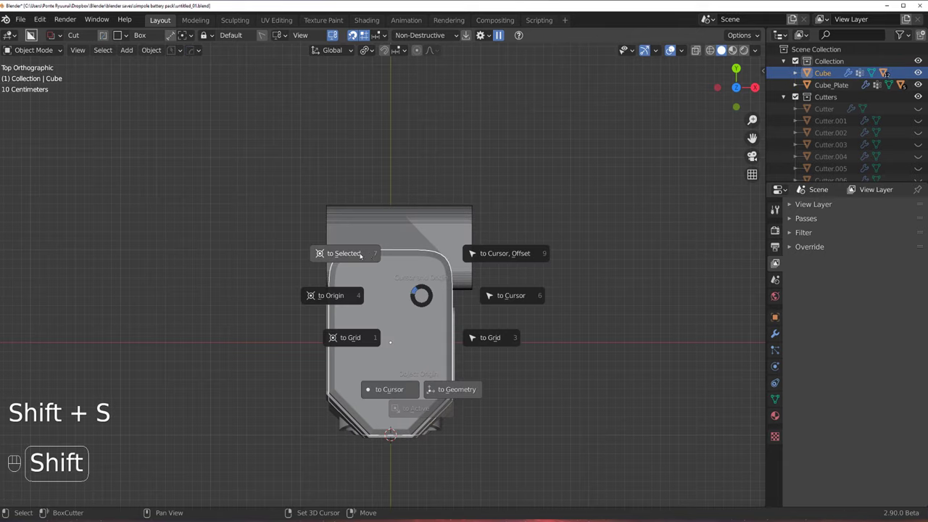
{"action": "key", "text": "shift+s"}
{"action": "key", "text": "shift+s"}
Move Cutter.018 along Y against the pack's upper side as a cable mount.
{"action": "key", "text": "g"}
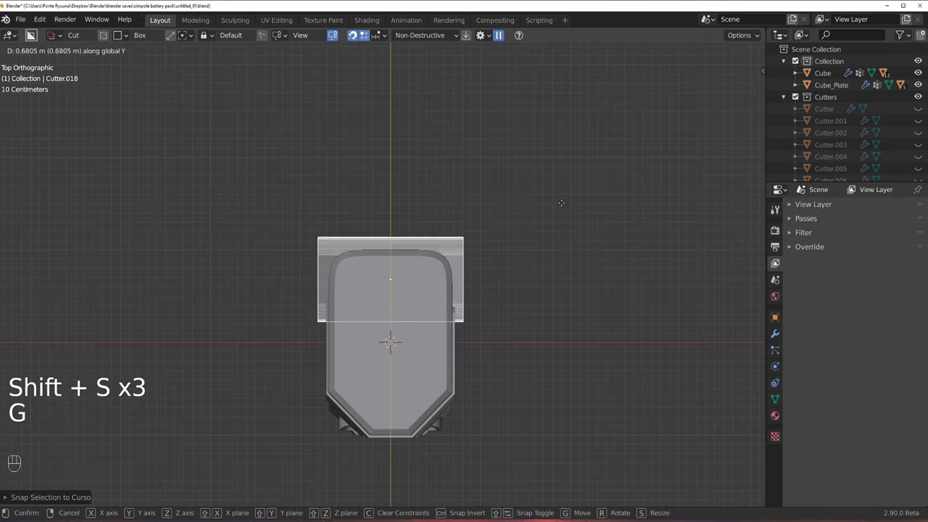
{"action": "key", "text": "`"}
{"action": "middle_click", "coordinate": [535, 227]}
{"action": "key", "text": "g"}
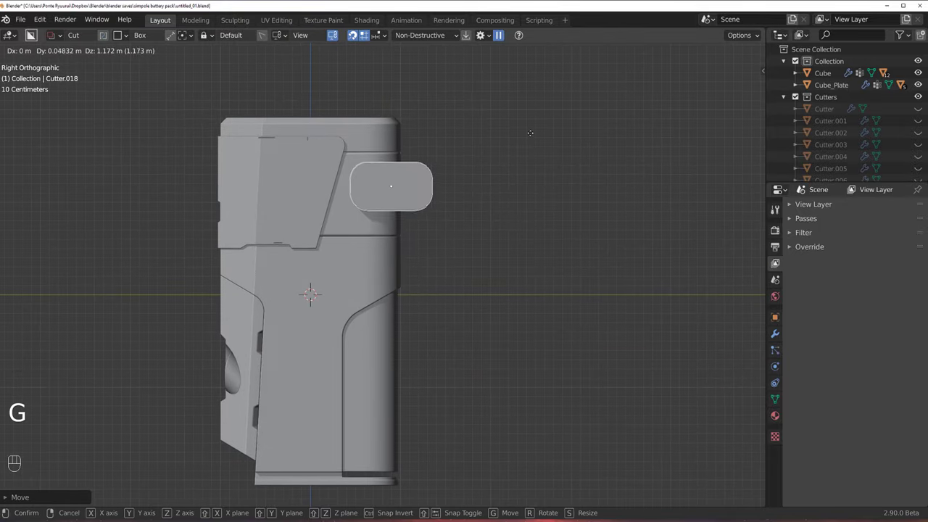
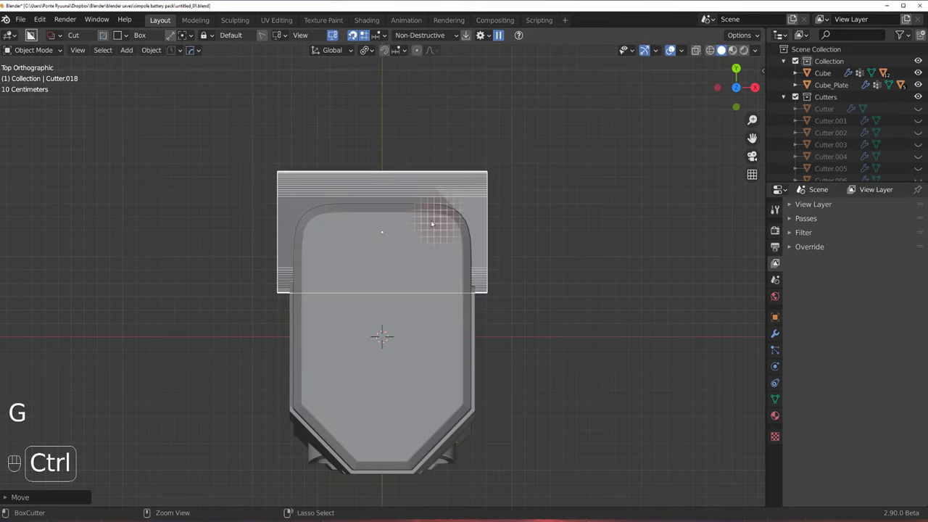
Add and slide many vertical loop cuts along the mount block.
{"action": "key", "text": "ctrl+r"}
{"action": "key", "text": "Tab"}
{"action": "key", "text": "2"}
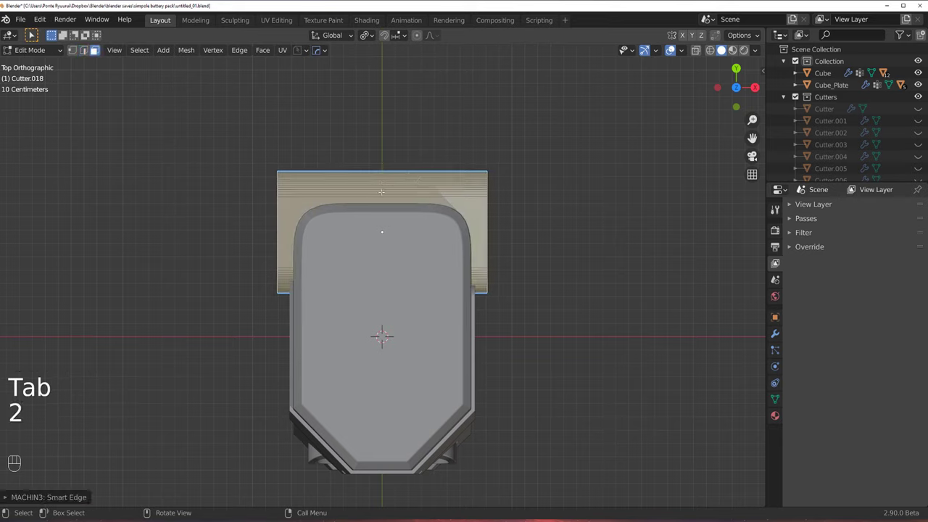
{"action": "key", "text": "ctrl+r"}
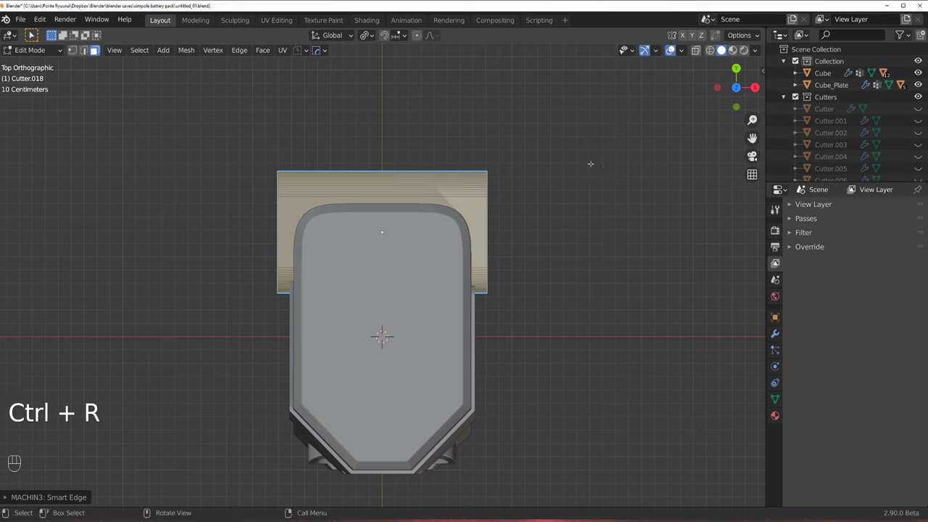
{"action": "key", "text": "ctrl+r"}
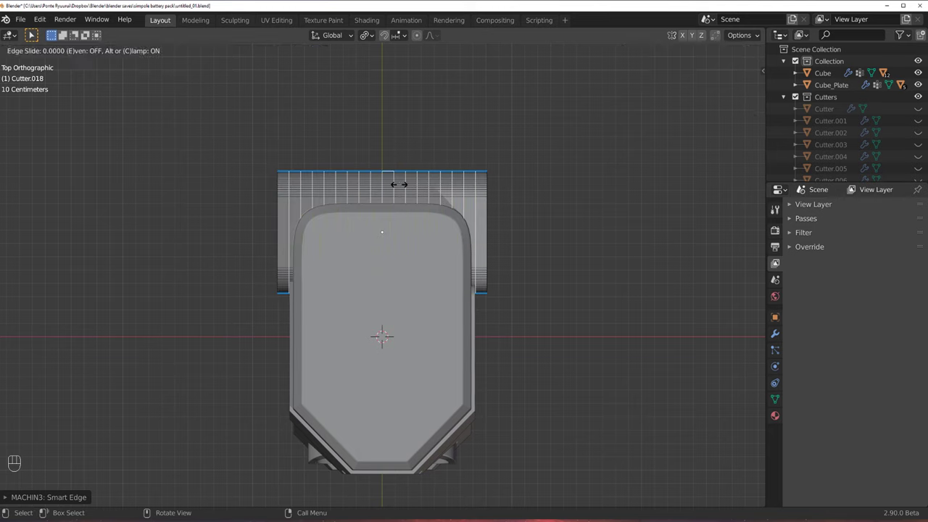
{"action": "key", "text": "Tab"}
{"action": "left_click_drag", "start_coordinate": [493, 184], "coordinate": [428, 124]}
{"action": "left_click_drag", "start_coordinate": [456, 165], "coordinate": [416, 154]}
{"action": "key", "text": "shift+2"}
{"action": "left_click_drag", "start_coordinate": [448, 149], "coordinate": [419, 154]}
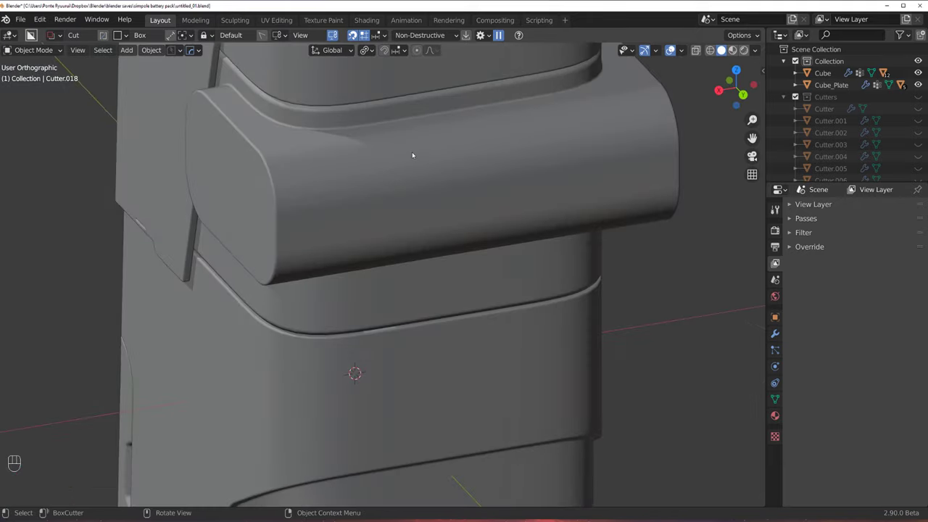
From the side, draw a circular BoxCutter slice on the cable mount's face.
{"action": "key", "text": "`"}
{"action": "left_click_drag", "start_coordinate": [377, 238], "coordinate": [412, 229]}
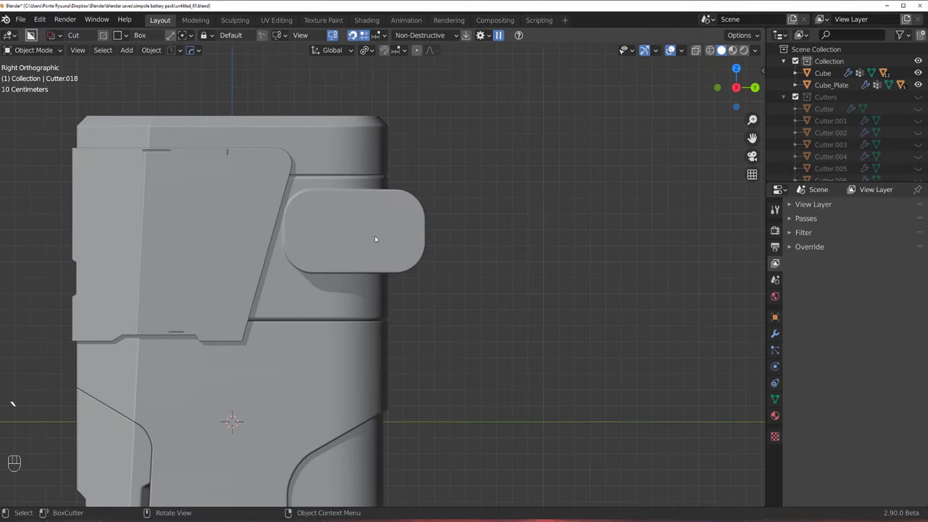
{"action": "left_click_drag", "start_coordinate": [399, 241], "coordinate": [389, 239]}
{"action": "key", "text": "`"}
{"action": "left_click_drag", "start_coordinate": [397, 253], "coordinate": [357, 249]}
{"action": "key", "text": "d"}
{"action": "left_click_drag", "start_coordinate": [330, 237], "coordinate": [354, 247]}
{"action": "left_click", "coordinate": [349, 237]}
Adjust the thickness of hollow Cutter.019 so a round socket punches into the mount.
{"action": "left_click_drag", "start_coordinate": [326, 238], "coordinate": [365, 256]}
{"action": "left_click_drag", "start_coordinate": [389, 262], "coordinate": [406, 266]}
{"action": "key", "text": "q"}
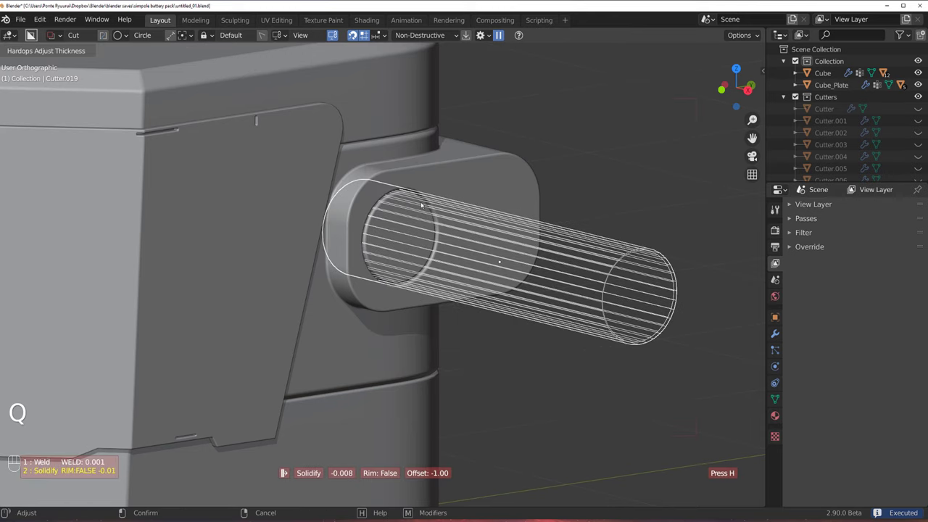
{"action": "key", "text": "shift+2"}
{"action": "middle_click", "coordinate": [502, 212]}
{"action": "key", "text": "q"}
{"action": "key", "text": "q"}
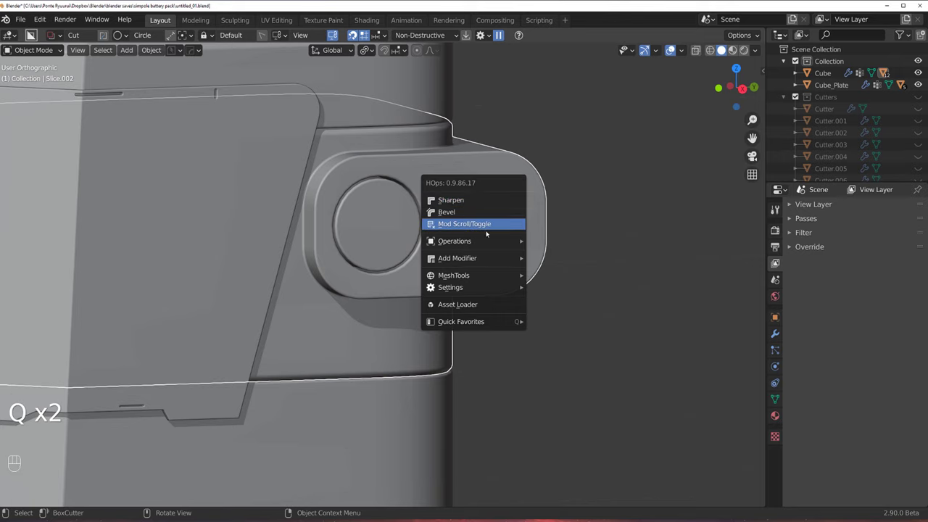
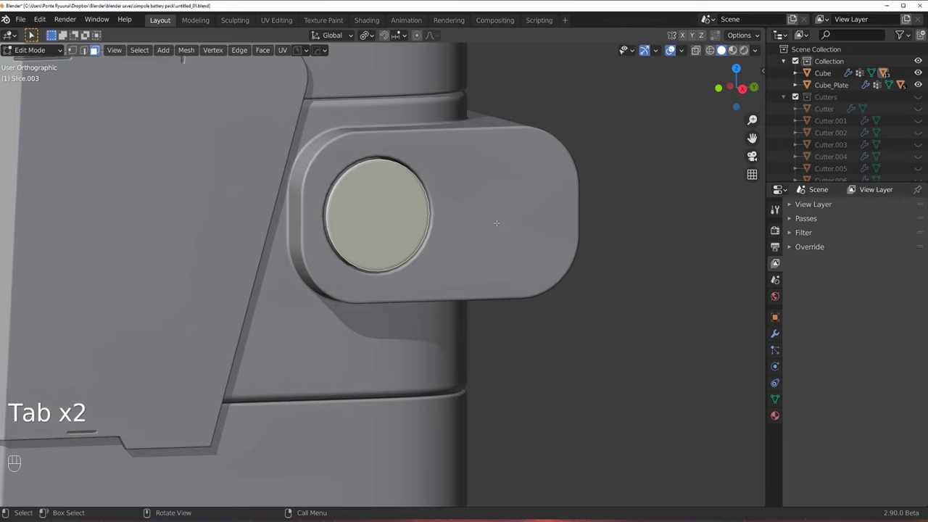
Inset Slice.003's circular face into a rim and extrude its centre inward.
{"action": "key", "text": "i"}
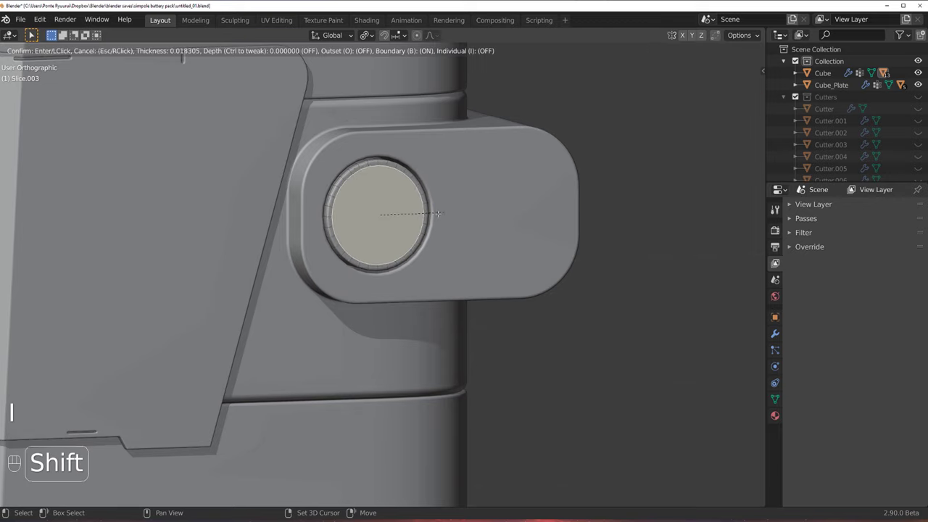
{"action": "key", "text": "e"}
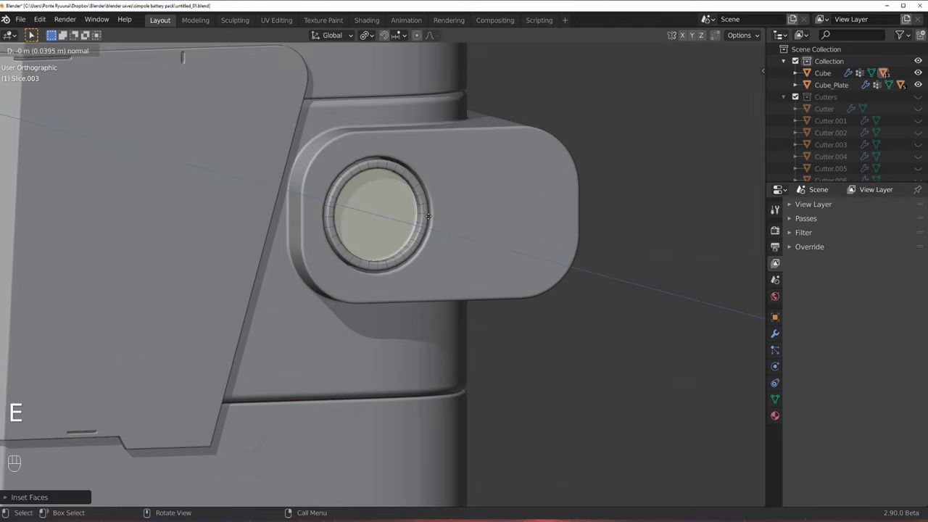
{"action": "key", "text": "s"}
{"action": "key", "text": "Tab"}
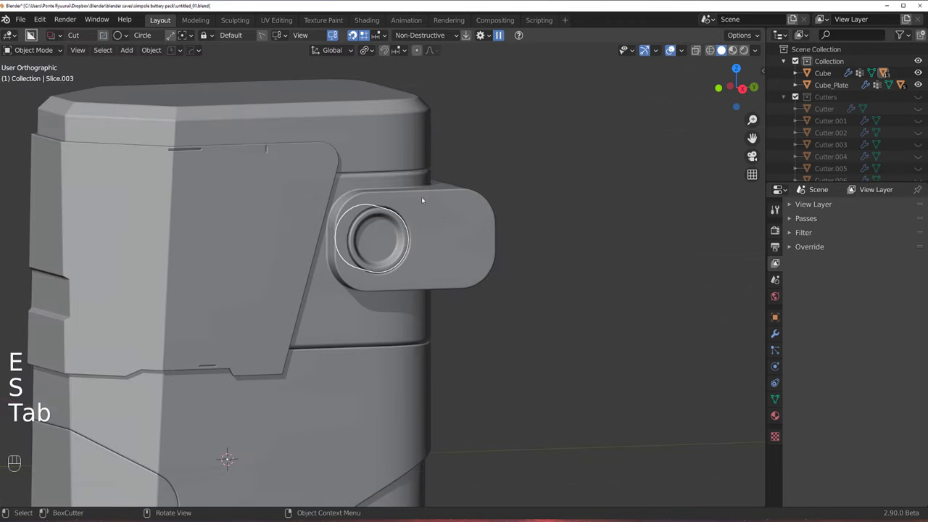
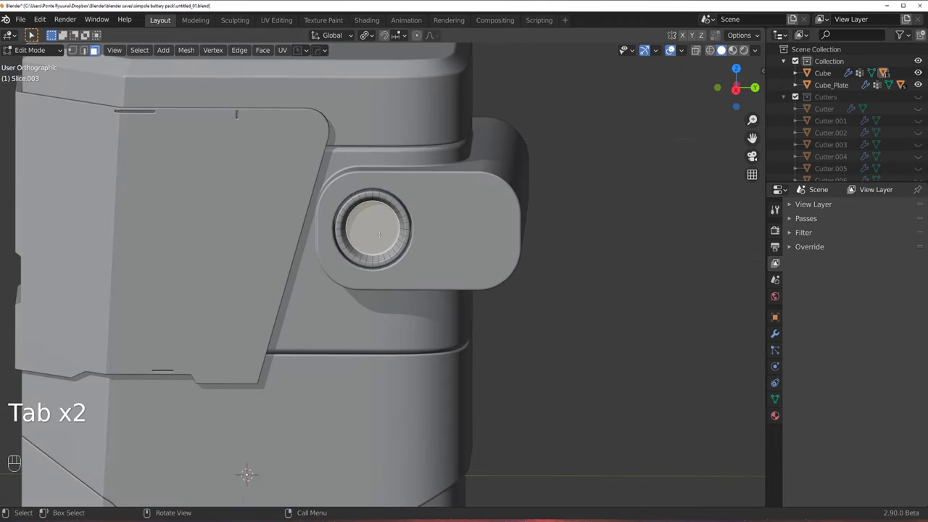
Recess the core disc further and view the socket straight from the side.
{"action": "key", "text": "i"}
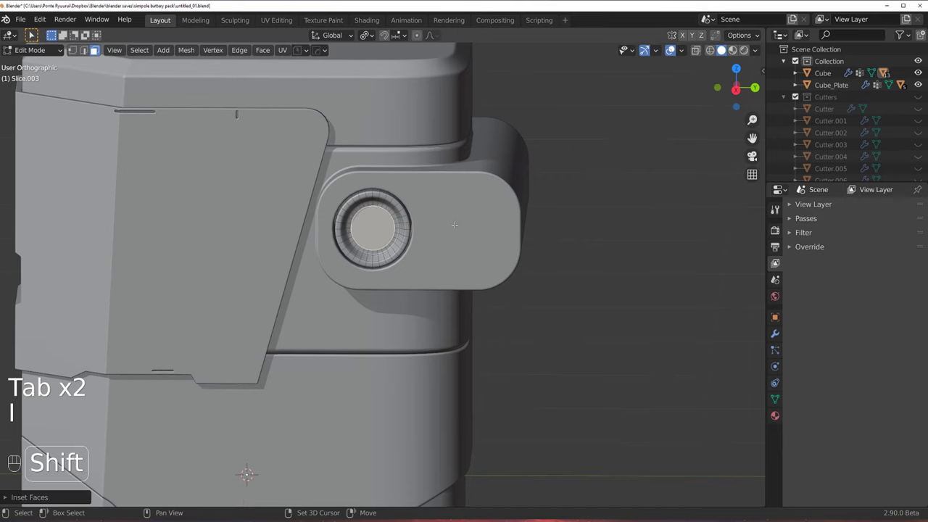
{"action": "key", "text": "e"}
{"action": "key", "text": "Tab"}
{"action": "middle_click", "coordinate": [454, 222]}
{"action": "key", "text": "`"}
{"action": "key", "text": "q"}
{"action": "left_click", "coordinate": [459, 176]}
{"action": "key", "text": "q"}
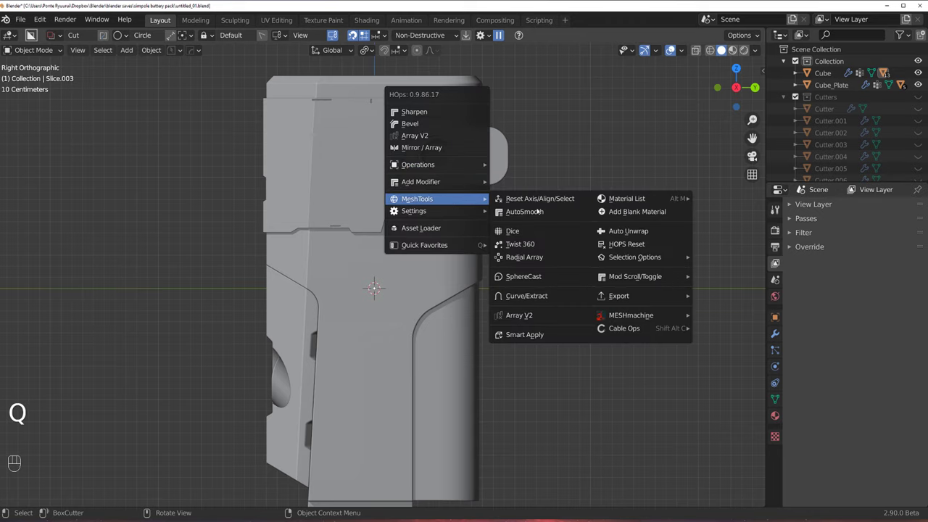
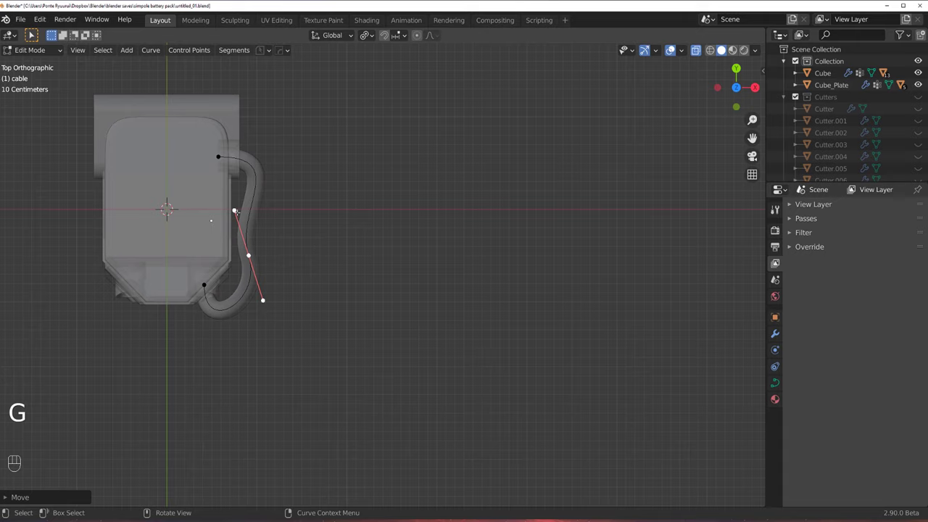
Rotate the cable curve's bezier handle to shape its arc down the pack's side.
{"action": "key", "text": "r"}
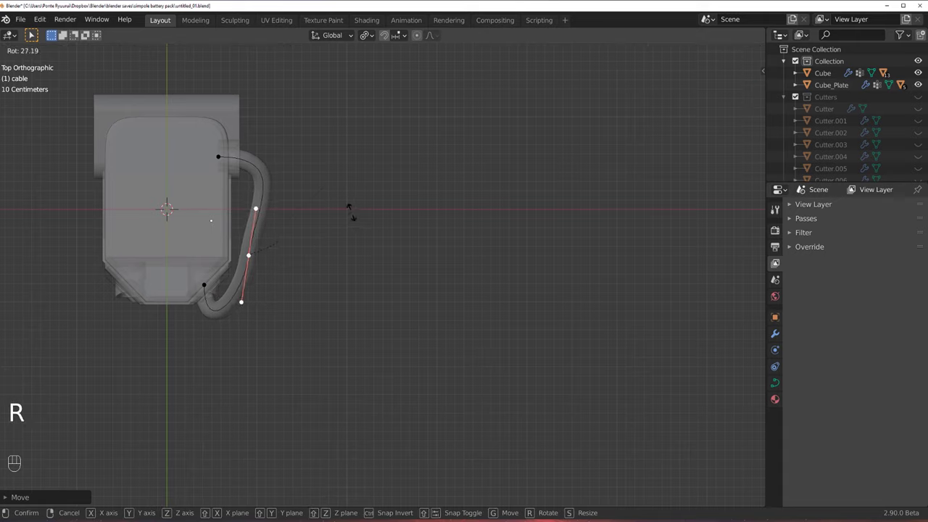
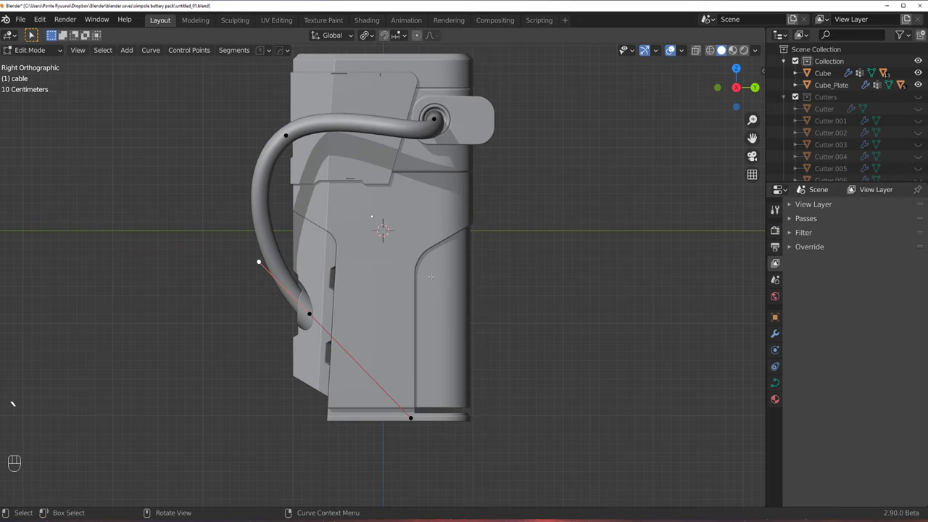
Move, rotate and scale the upper control points so the cable bows smoothly into the socket.
{"action": "key", "text": "g"}
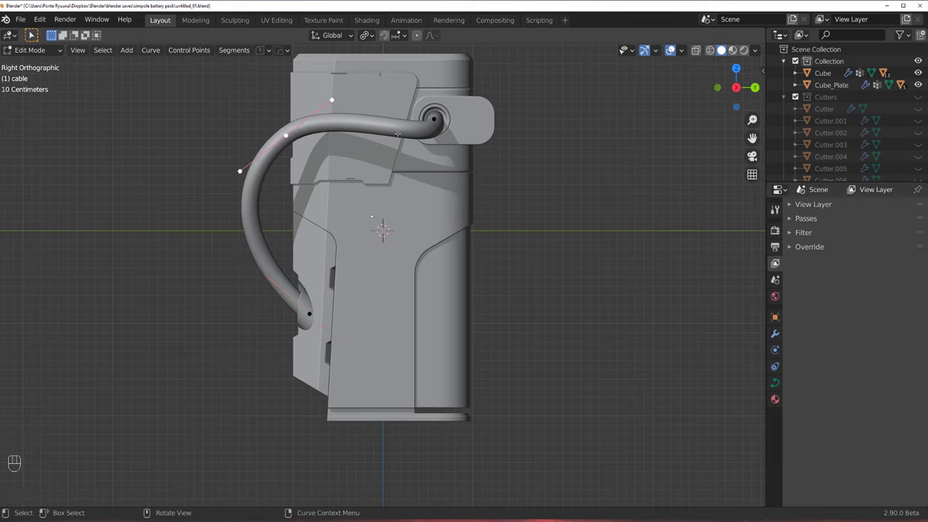
{"action": "key", "text": "r"}
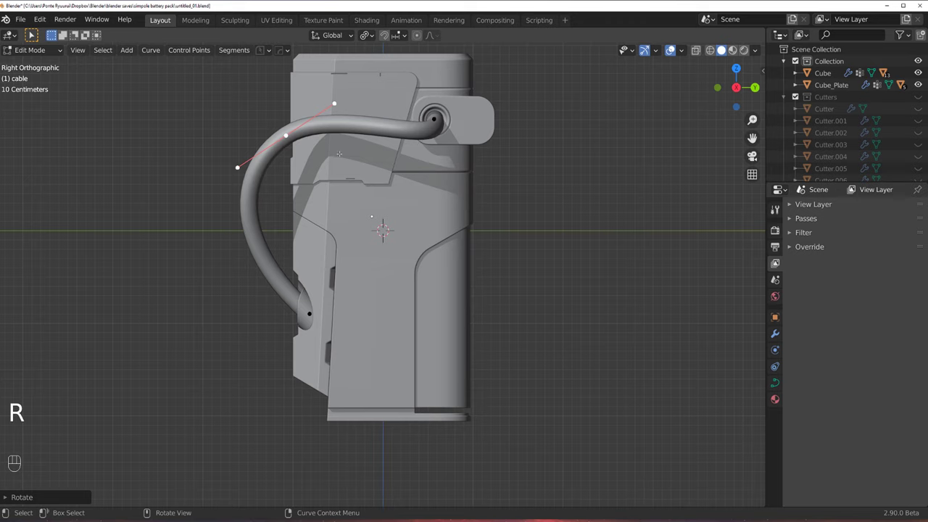
{"action": "key", "text": "g"}
{"action": "key", "text": "s"}
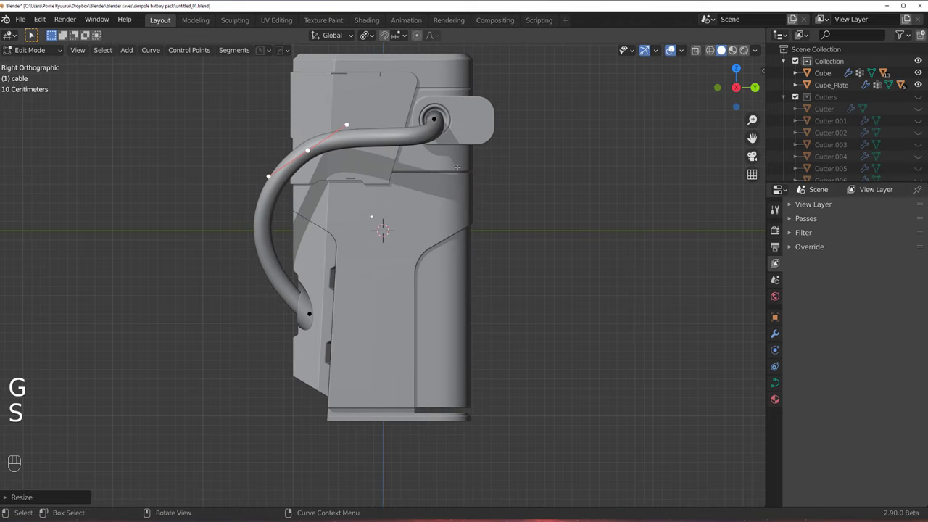
{"action": "key", "text": "g"}
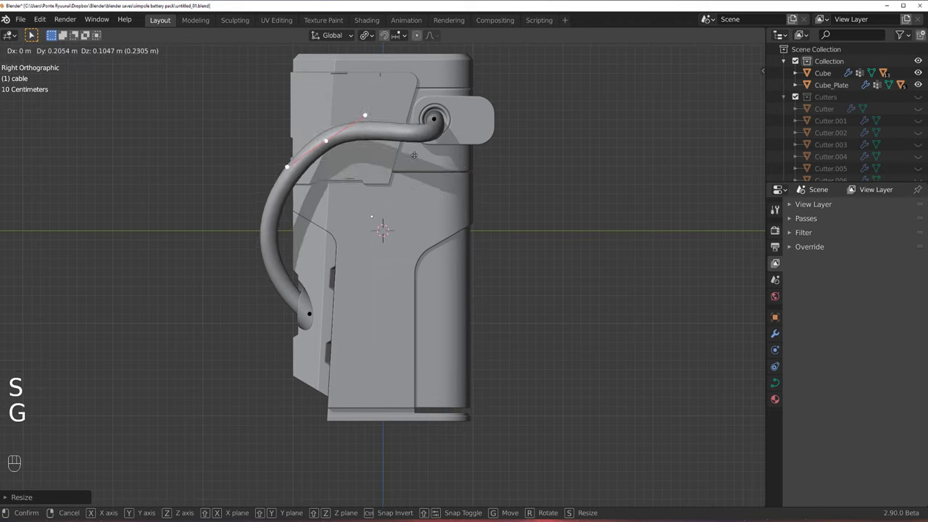
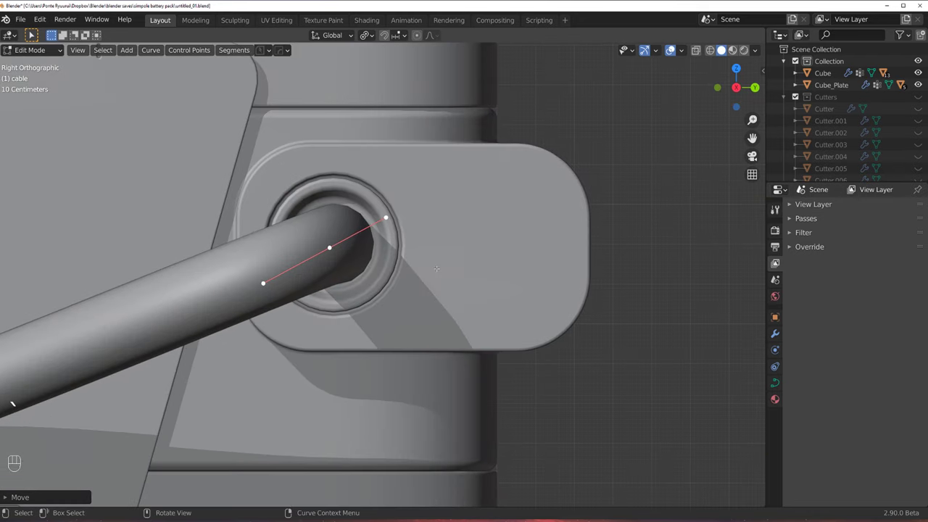
Leave curve editing, select the pack body with the cable and start the HardOps mirror (Alt+X).
{"action": "key", "text": "Tab"}
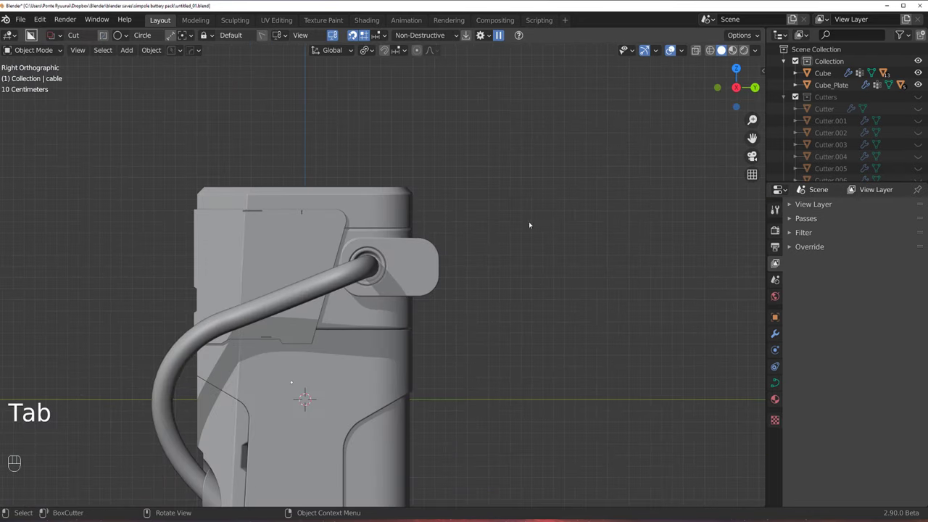
{"action": "middle_click", "coordinate": [439, 255]}
{"action": "middle_click", "coordinate": [427, 208]}
{"action": "middle_click", "coordinate": [433, 186]}
{"action": "left_click", "coordinate": [412, 195]}
{"action": "key", "text": "alt+x"}
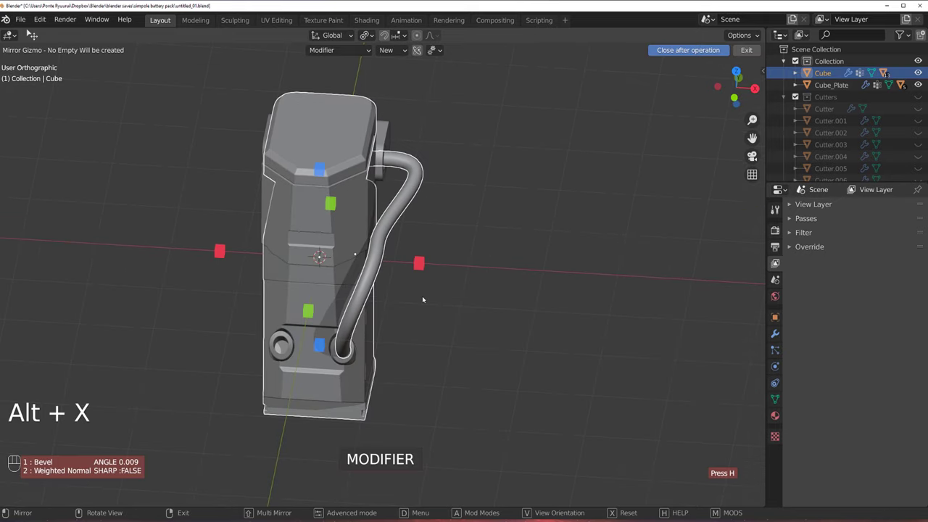
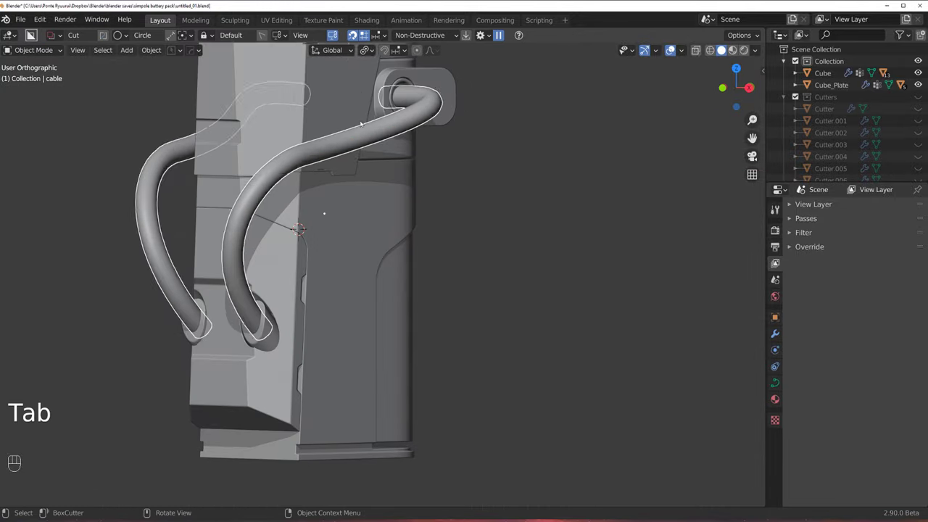
From side and top views, move a control point so the cable arcs out of the side socket.
{"action": "key", "text": "`"}
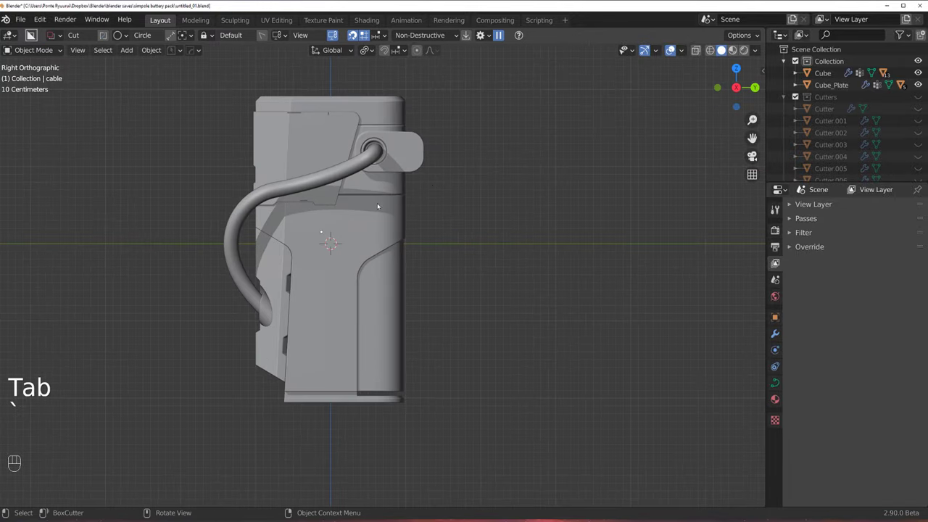
{"action": "left_click_drag", "start_coordinate": [369, 206], "coordinate": [343, 166]}
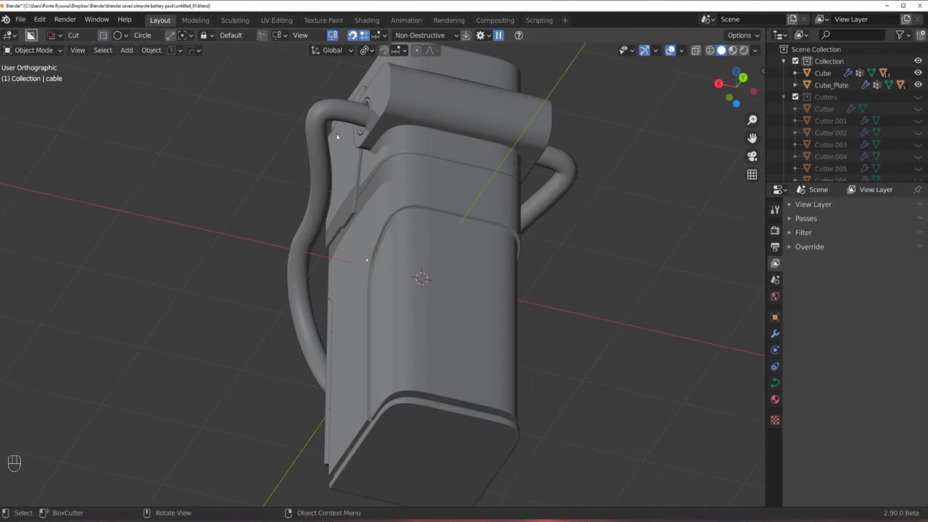
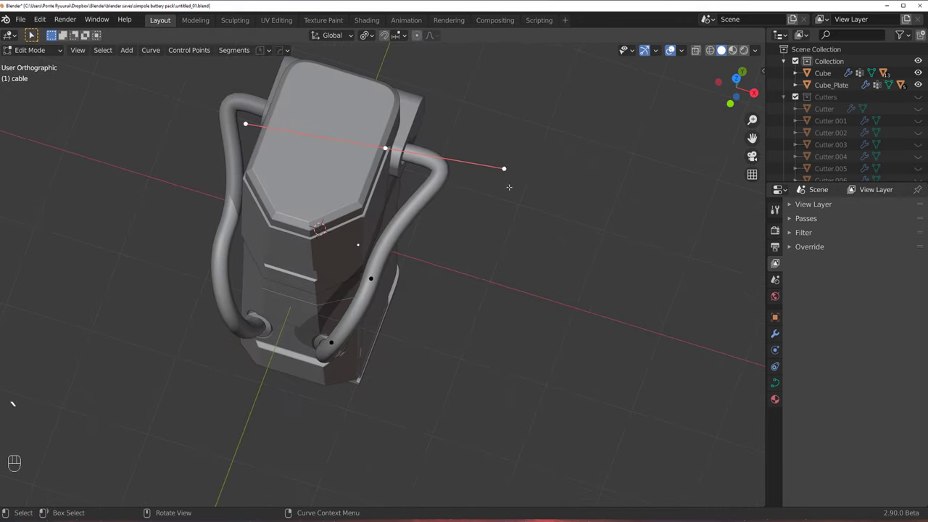
{"action": "key", "text": "g"}
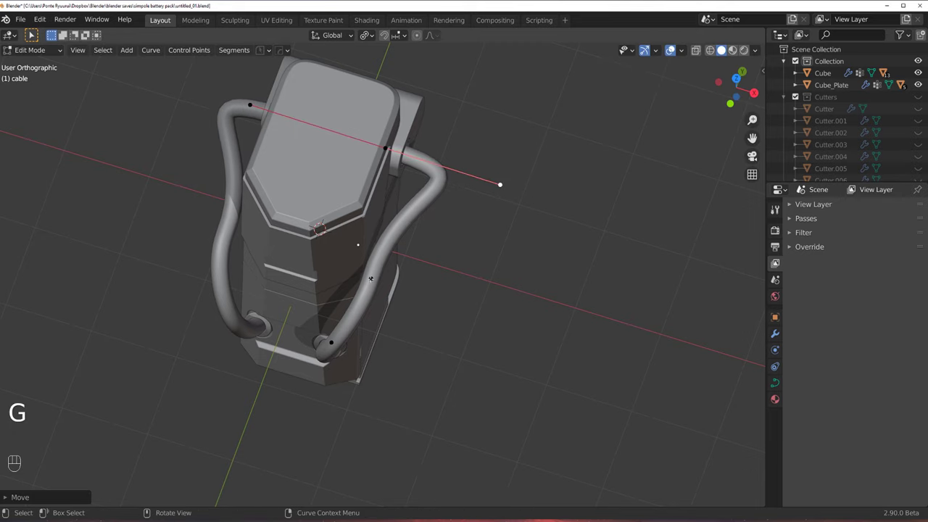
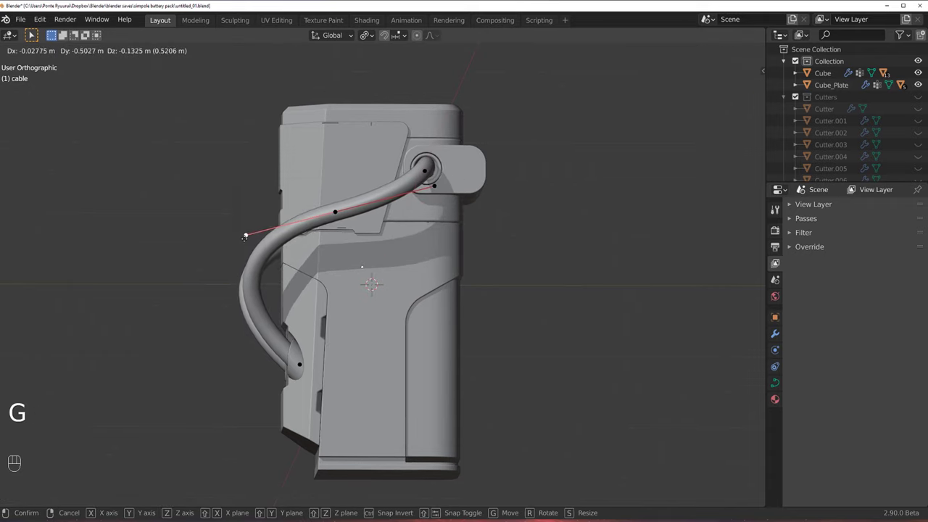
{"action": "key", "text": "Tab"}
Refine the cable's bend near the socket and check it from the right side.
{"action": "left_click_drag", "start_coordinate": [545, 216], "coordinate": [577, 195]}
{"action": "key", "text": "`"}
{"action": "middle_click", "coordinate": [395, 233]}
{"action": "left_click_drag", "start_coordinate": [472, 255], "coordinate": [540, 228]}
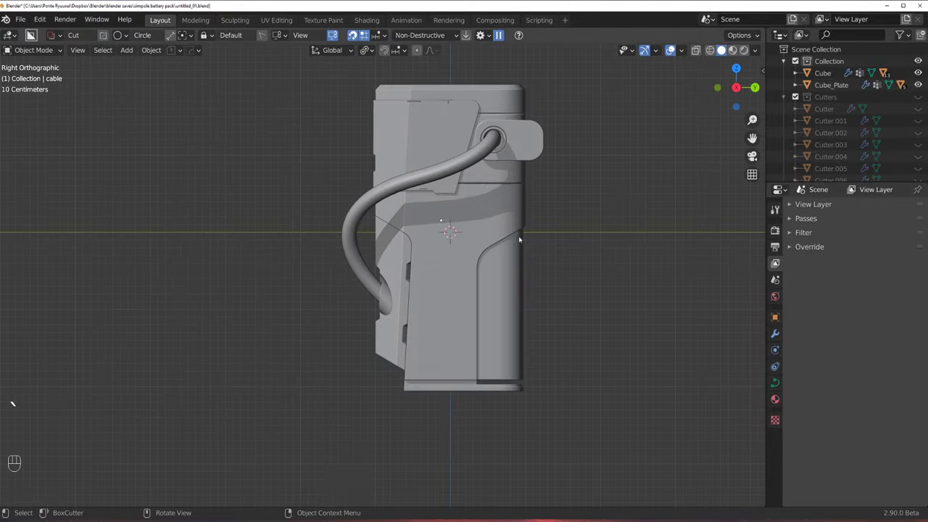
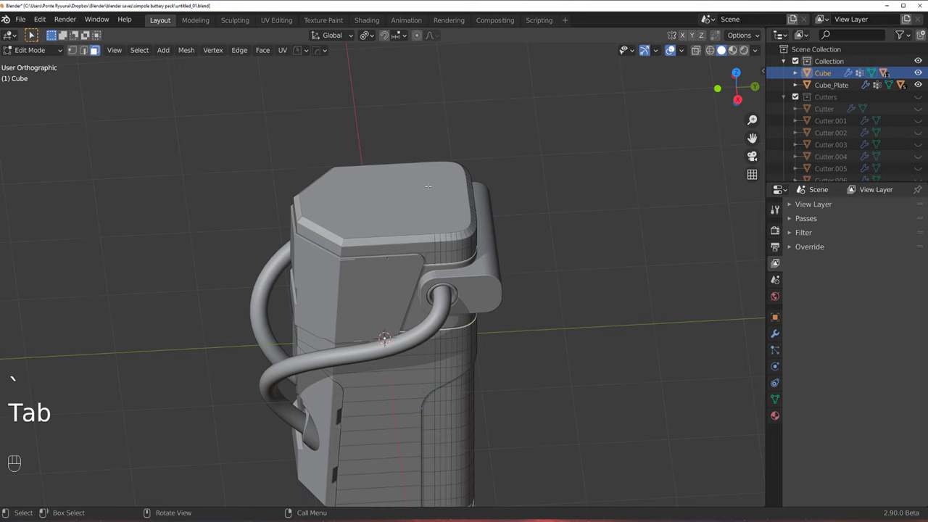
Leave Edit Mode on the body and select the top plate while orbiting the pack.
{"action": "key", "text": "Tab"}
{"action": "key", "text": "`"}
{"action": "left_click_drag", "start_coordinate": [414, 226], "coordinate": [410, 236]}
{"action": "middle_click", "coordinate": [405, 260]}
{"action": "middle_click", "coordinate": [399, 227]}
{"action": "key", "text": "`"}
{"action": "middle_click", "coordinate": [448, 222]}
{"action": "left_click_drag", "start_coordinate": [406, 223], "coordinate": [331, 249]}
{"action": "left_click", "coordinate": [313, 257]}
Switch to Back view and select the side cable housing piece, Slice.002.
{"action": "key", "text": "`"}
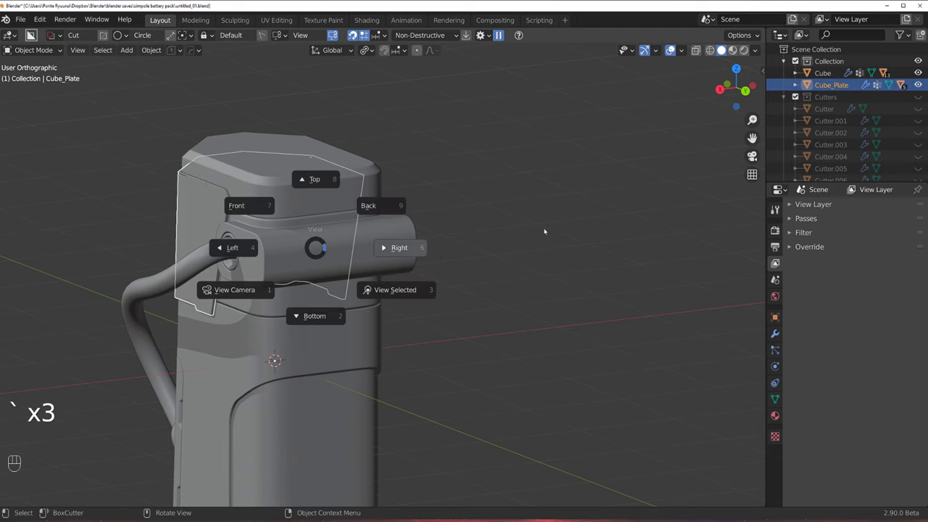
{"action": "key", "text": "`"}
{"action": "key", "text": "`"}
{"action": "middle_click", "coordinate": [424, 243]}
{"action": "double_click", "coordinate": [469, 232]}
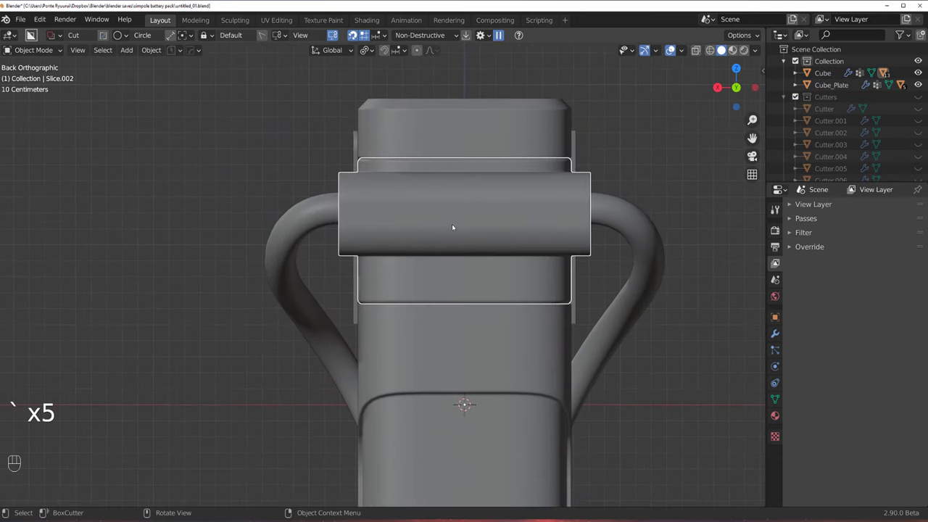
Draw a small BoxCutter box beside the housing and round its edges.
{"action": "key", "text": "d"}
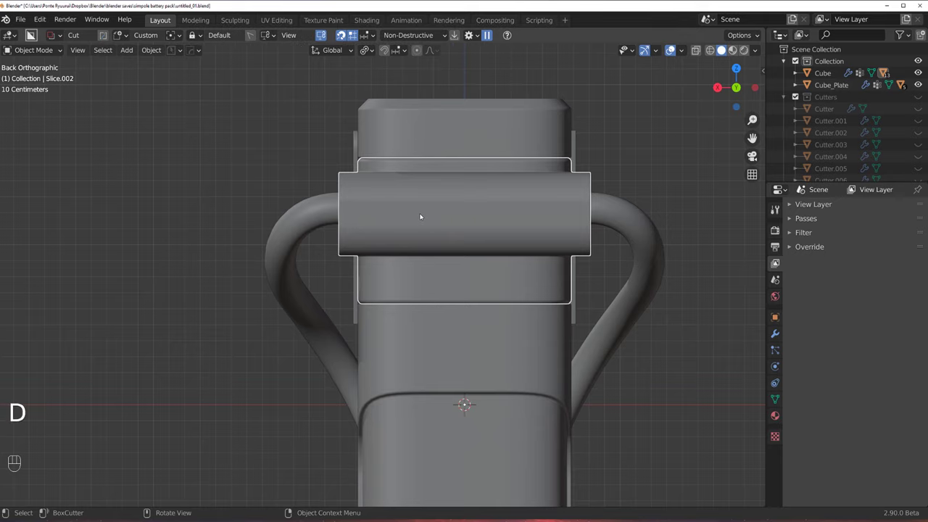
{"action": "left_click_drag", "start_coordinate": [413, 209], "coordinate": [451, 220]}
{"action": "key", "text": "d"}
{"action": "left_click_drag", "start_coordinate": [441, 211], "coordinate": [485, 234]}
{"action": "left_click_drag", "start_coordinate": [507, 243], "coordinate": [550, 251]}
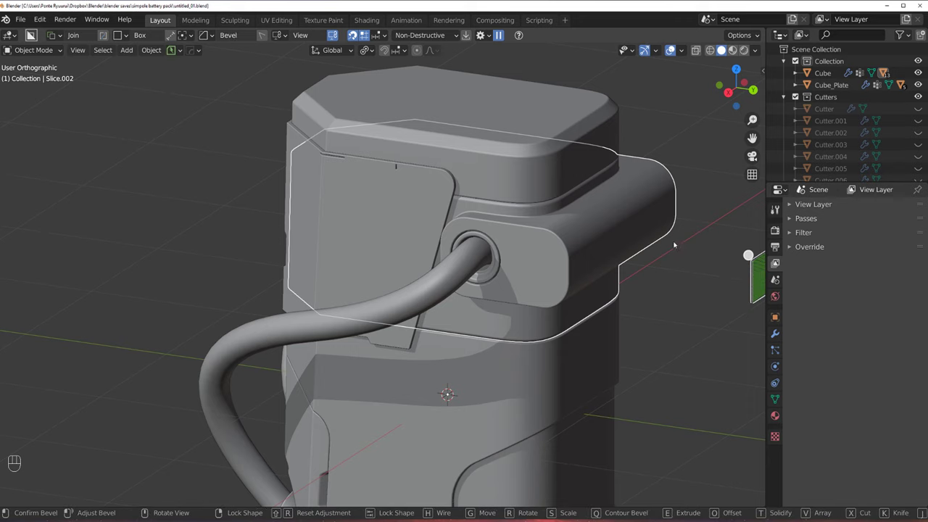
{"action": "left_click_drag", "start_coordinate": [576, 248], "coordinate": [514, 252]}
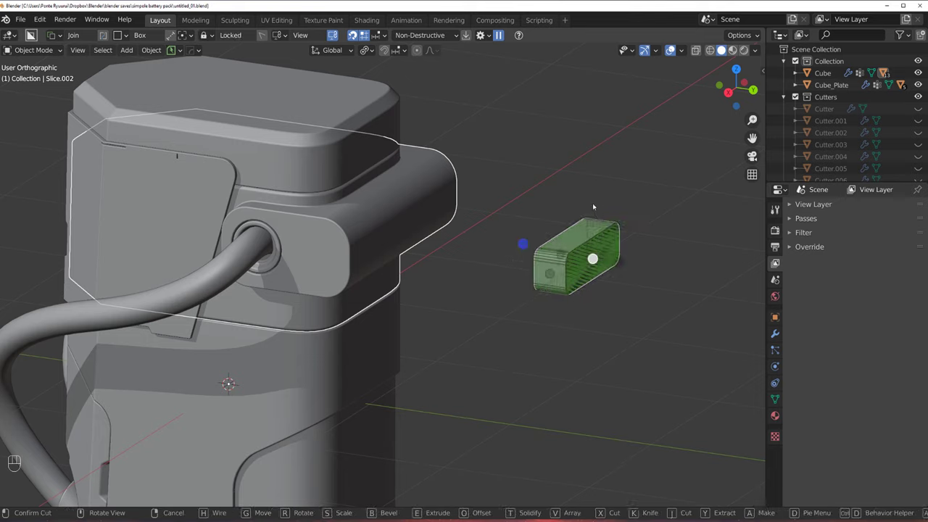
Move and tilt Cutter.021 in Right view so it sits on top of the housing.
{"action": "key", "text": "g"}
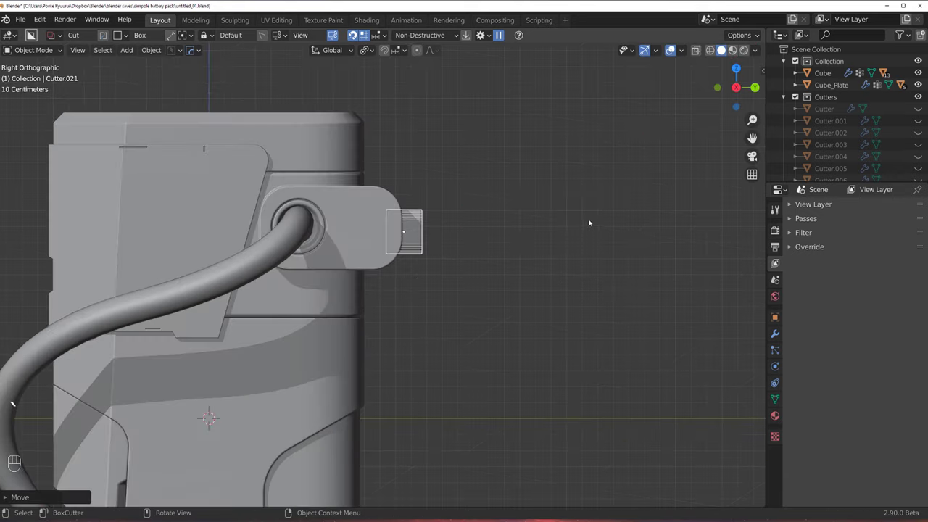
{"action": "key", "text": "r"}
{"action": "key", "text": "g"}
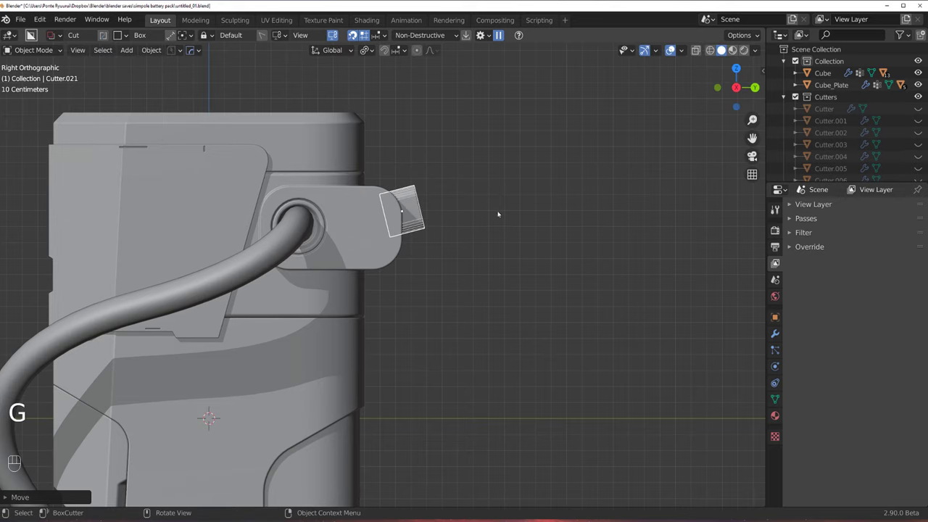
{"action": "key", "text": "r"}
{"action": "key", "text": "g"}
{"action": "key", "text": "r"}
{"action": "left_click_drag", "start_coordinate": [470, 202], "coordinate": [428, 215]}
{"action": "key", "text": "`"}
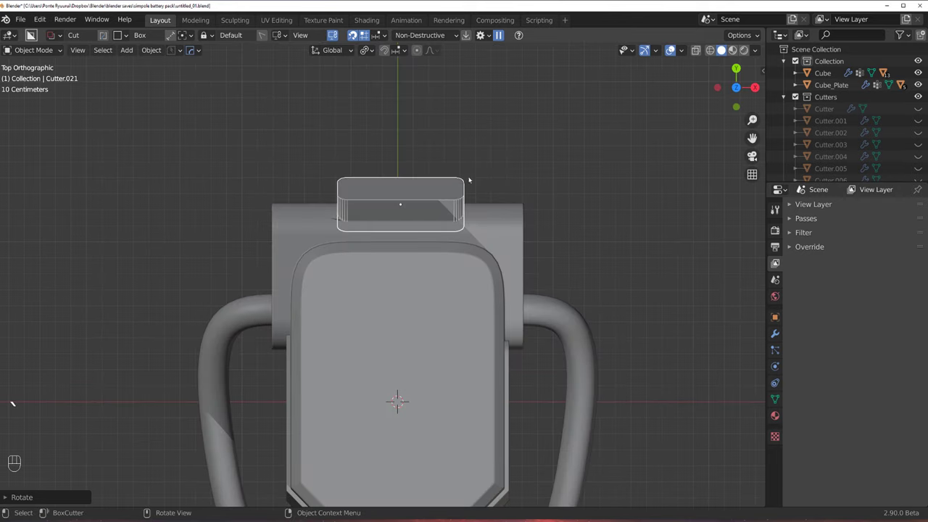
Mirror the box via -X with the HardOps gizmo, undoing a wrong attempt first.
{"action": "key", "text": "alt+x"}
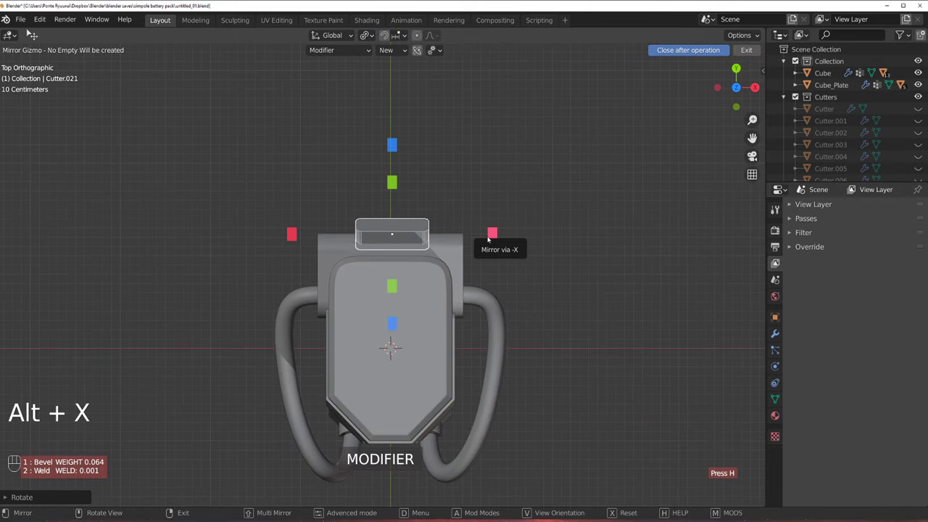
{"action": "left_click", "coordinate": [501, 235]}
{"action": "left_click", "coordinate": [464, 231]}
{"action": "key", "text": "ctrl+z"}
{"action": "left_click", "coordinate": [481, 261]}
{"action": "key", "text": "alt+x"}
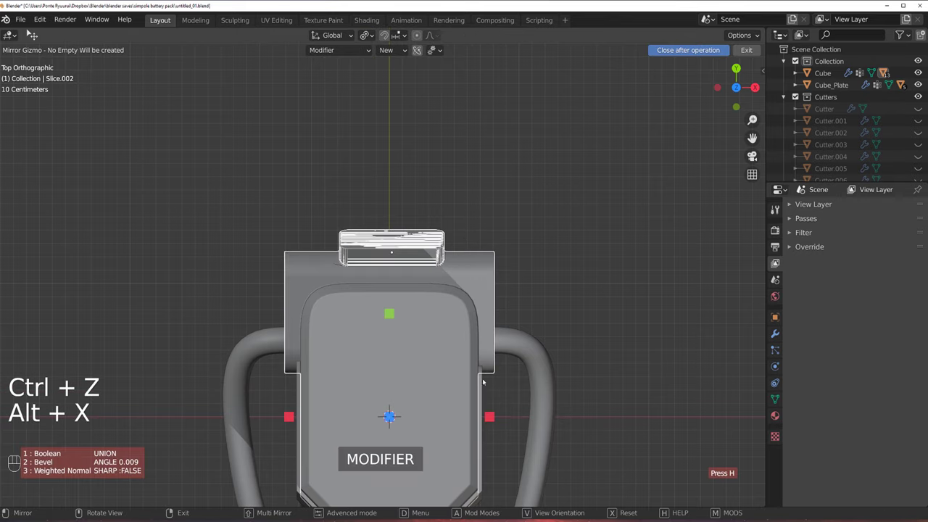
{"action": "left_click", "coordinate": [494, 417]}
Orbit around the pack to inspect the mirrored two-part block.
{"action": "left_click_drag", "start_coordinate": [501, 224], "coordinate": [482, 229]}
{"action": "left_click_drag", "start_coordinate": [482, 229], "coordinate": [577, 168]}
{"action": "left_click_drag", "start_coordinate": [466, 166], "coordinate": [442, 149]}
{"action": "left_click_drag", "start_coordinate": [498, 180], "coordinate": [505, 215]}
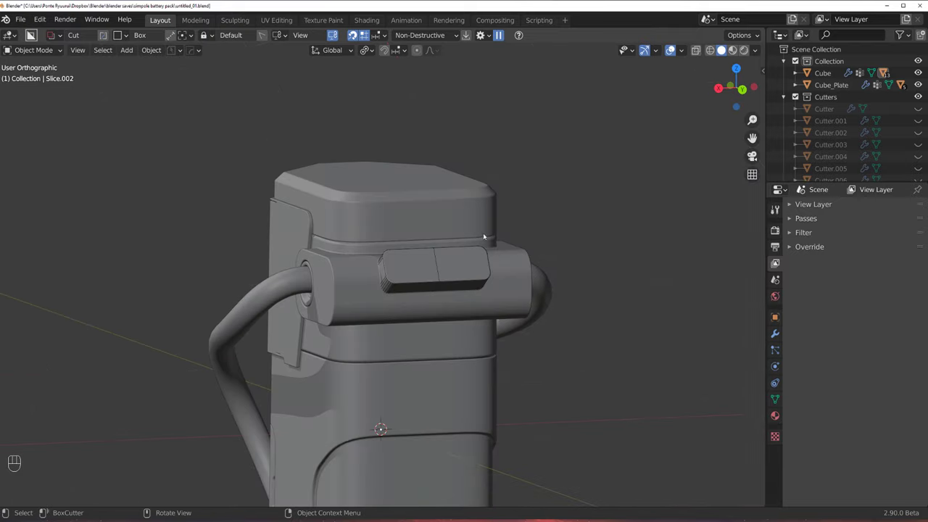
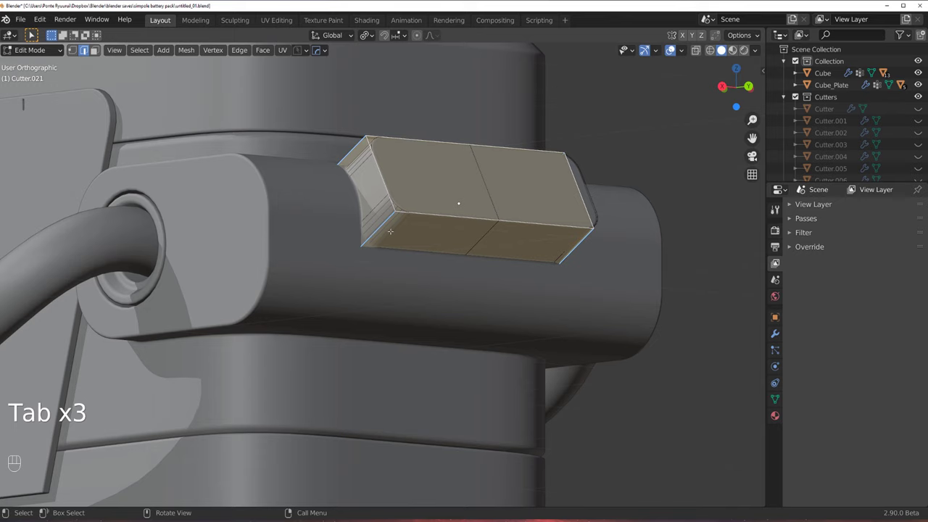
In Edit Mode on Cutter.021, try loop cuts on the lower edge and slide it along the housing.
{"action": "key", "text": "ctrl+r"}
{"action": "key", "text": "Tab"}
{"action": "middle_click", "coordinate": [443, 182]}
{"action": "key", "text": "ctrl+z"}
{"action": "key", "text": "ctrl+z"}
{"action": "key", "text": "ctrl+r"}
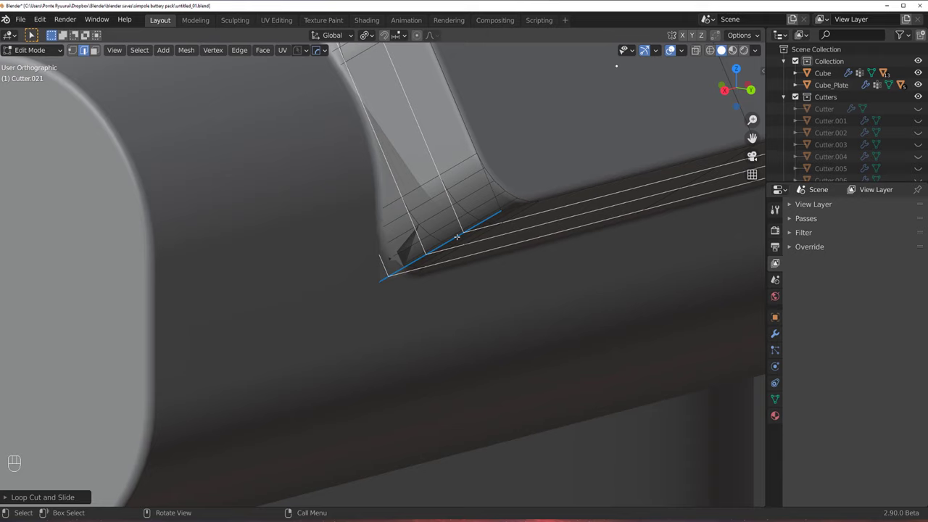
{"action": "key", "text": "ctrl+z"}
{"action": "key", "text": "ctrl+r"}
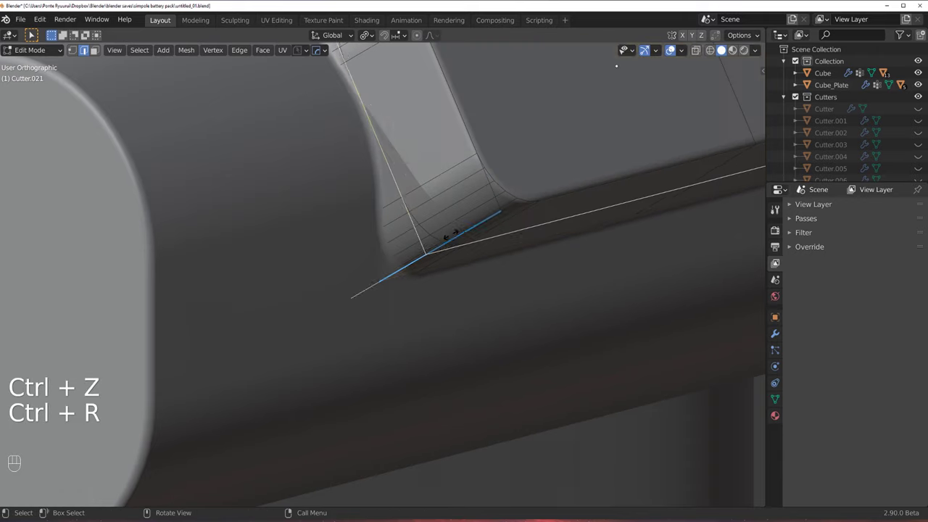
Slide another lower edge into place, return to Object Mode and check the fit.
{"action": "key", "text": "ctrl+r"}
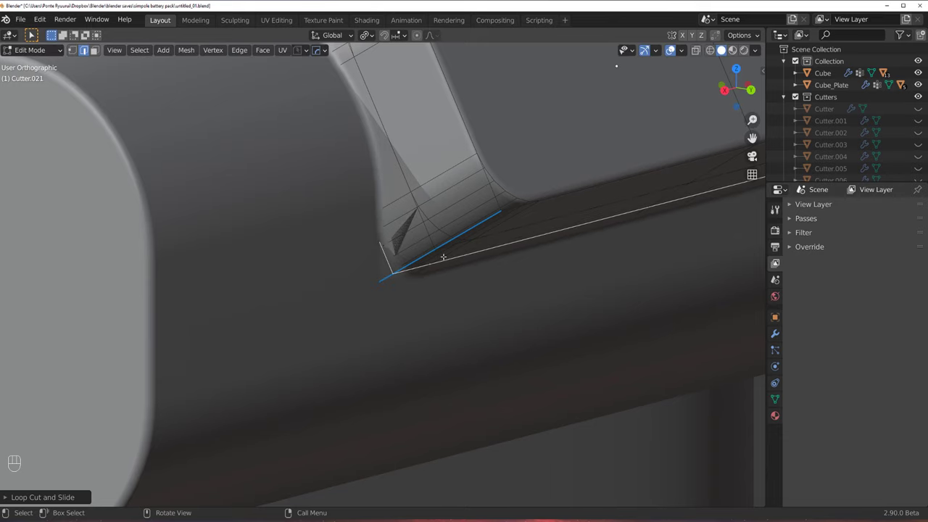
{"action": "key", "text": "ctrl+z"}
{"action": "key", "text": "Tab"}
{"action": "left_click_drag", "start_coordinate": [477, 205], "coordinate": [514, 163]}
{"action": "left_click_drag", "start_coordinate": [458, 196], "coordinate": [471, 216]}
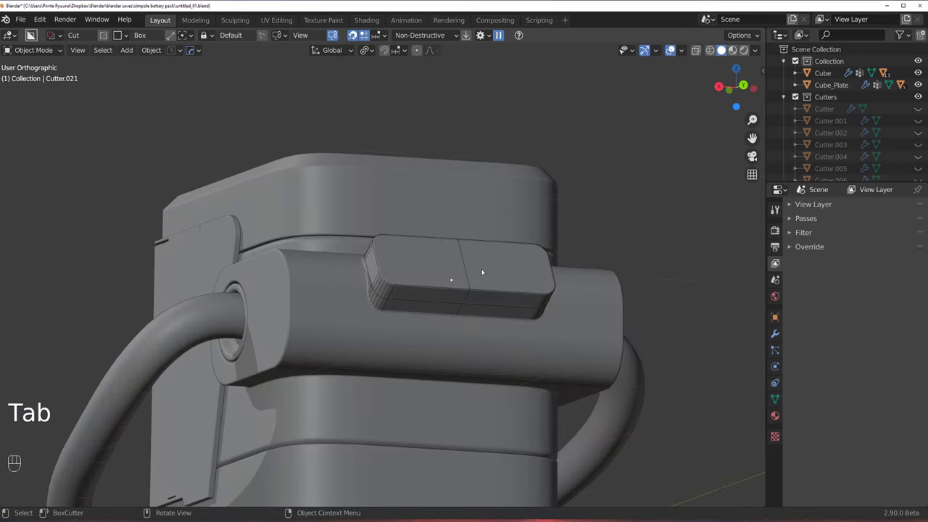
{"action": "left_click_drag", "start_coordinate": [492, 277], "coordinate": [522, 301]}
Apply AutoSmooth from the HOps Q menu, extrude the block's end face and undo the bent result.
{"action": "key", "text": "q"}
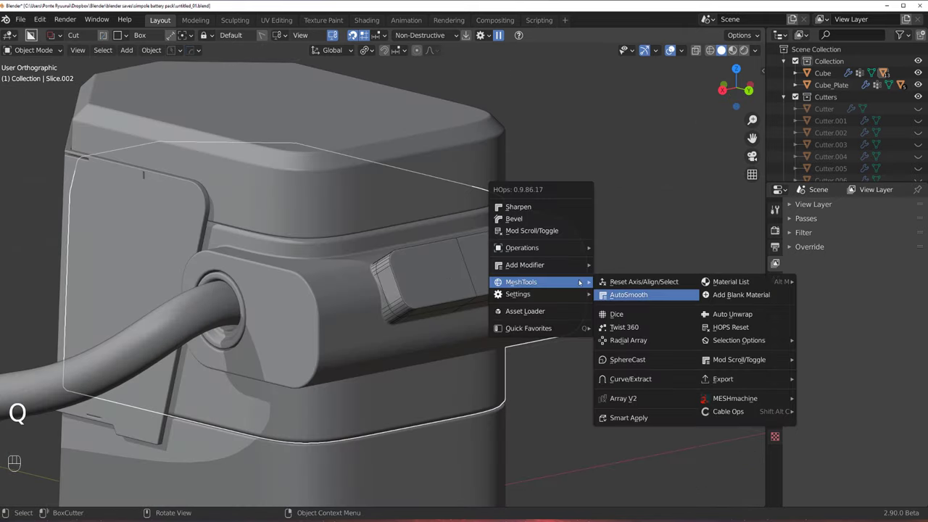
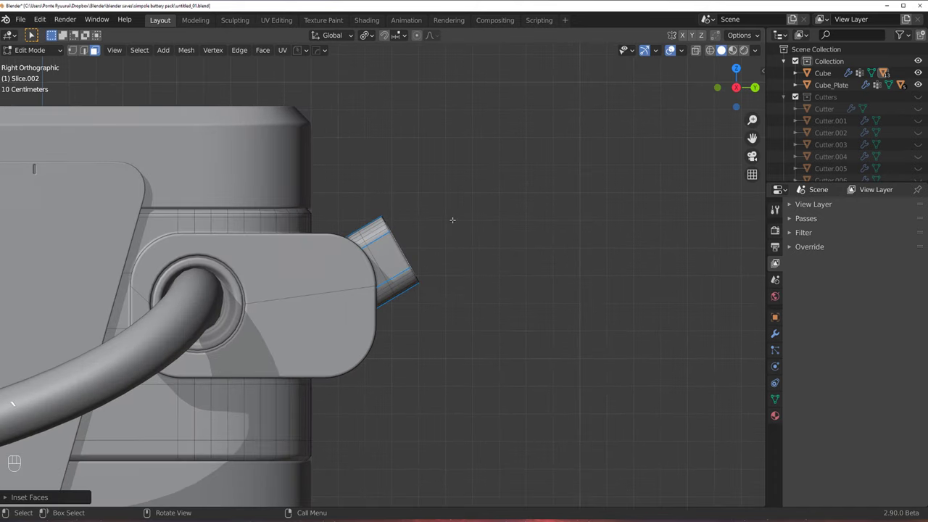
{"action": "key", "text": "e"}
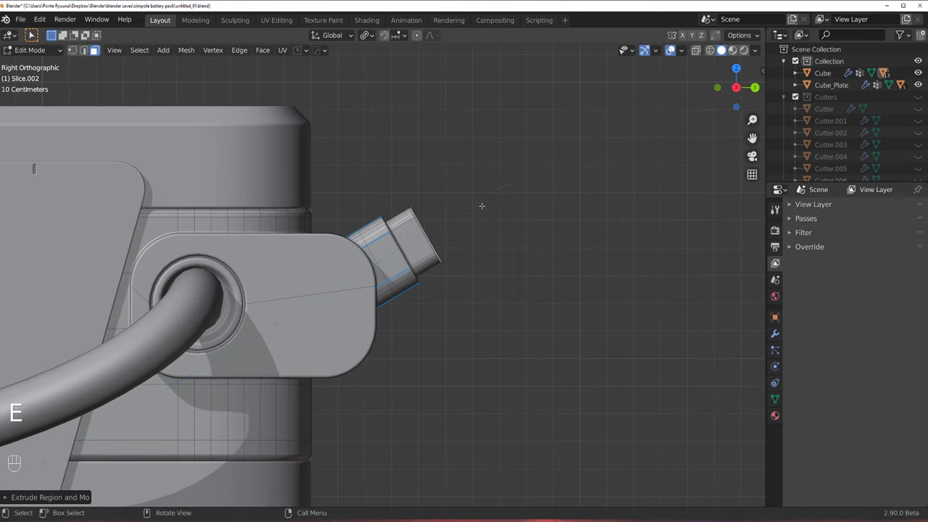
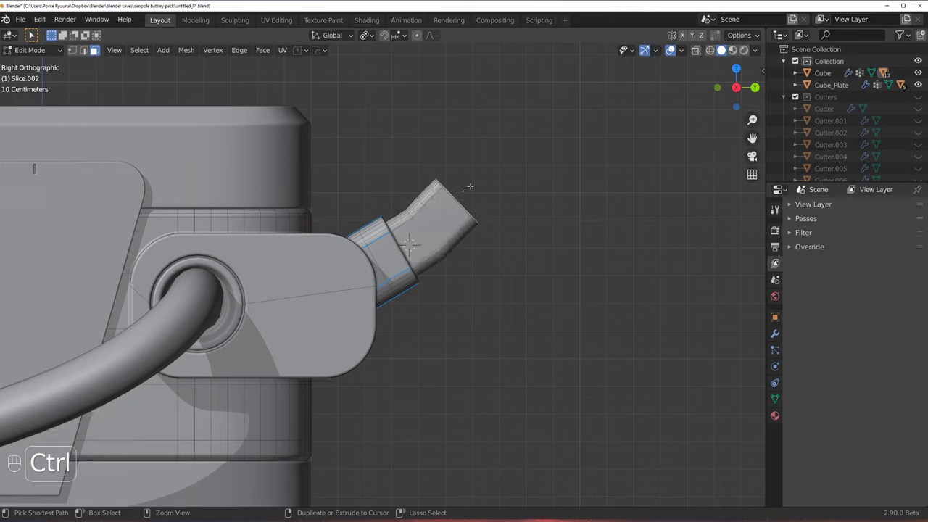
{"action": "key", "text": "ctrl+z"}
{"action": "key", "text": "ctrl+z"}
{"action": "key", "text": "ctrl+z"}
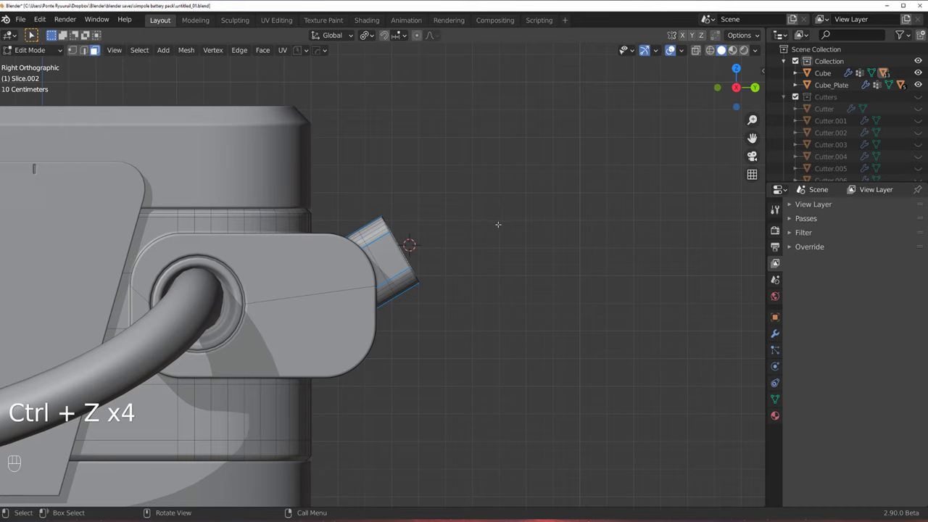
Extrude the end face again and rotate it into a tilted, outward-angled protrusion.
{"action": "key", "text": "e"}
{"action": "key", "text": "r"}
{"action": "key", "text": "g"}
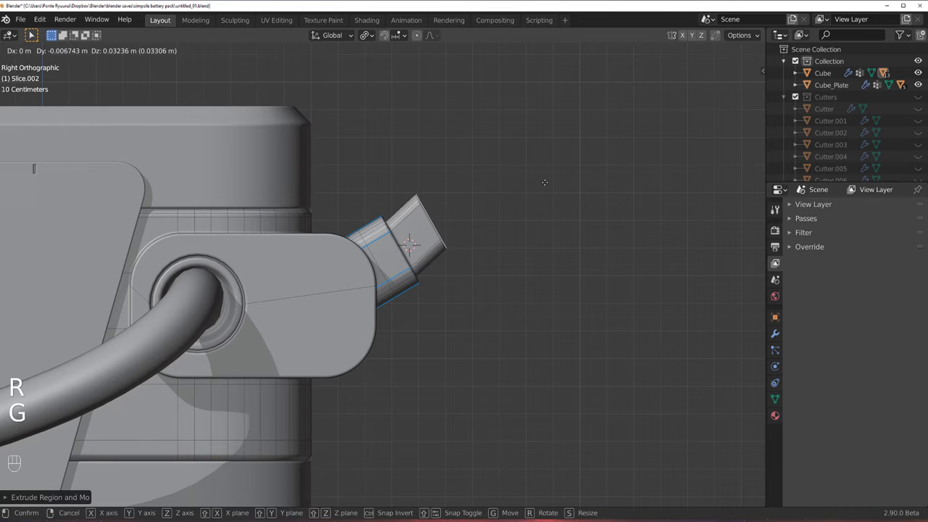
{"action": "key", "text": "r"}
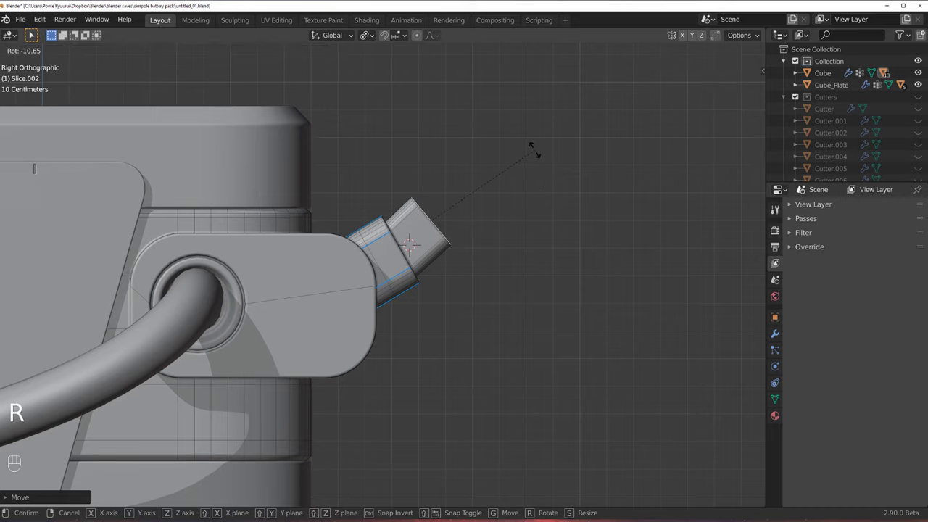
{"action": "key", "text": "Tab"}
Inspect the protrusion from the right side and add a new object from Shift+A.
{"action": "left_click_drag", "start_coordinate": [498, 194], "coordinate": [487, 197]}
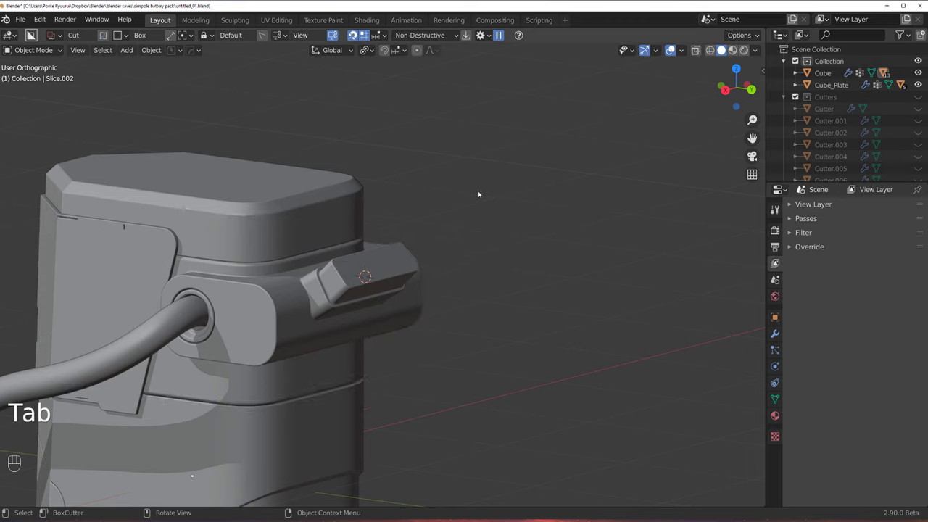
{"action": "left_click_drag", "start_coordinate": [458, 233], "coordinate": [443, 227]}
{"action": "key", "text": "`"}
{"action": "key", "text": "shift+a"}
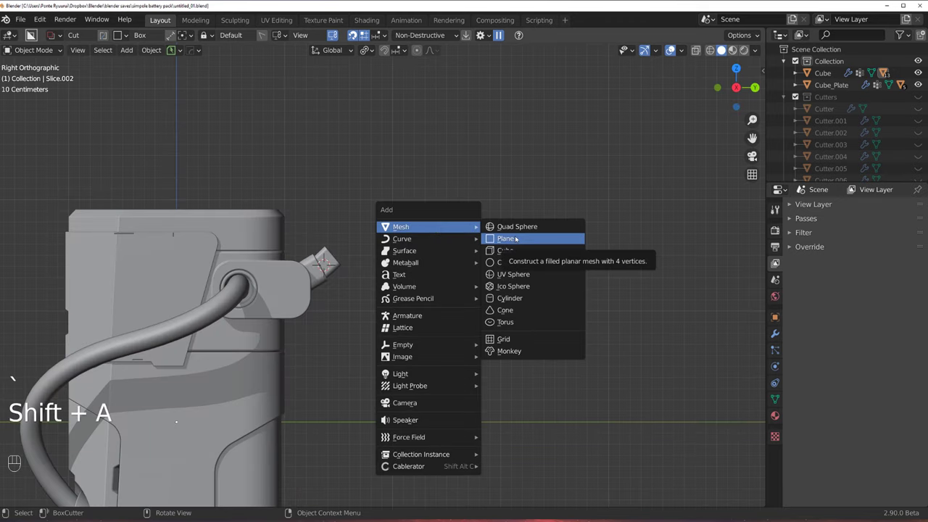
Rotate and shrink the Plane so it lies on the angled arm, viewed straight on.
{"action": "key", "text": "r"}
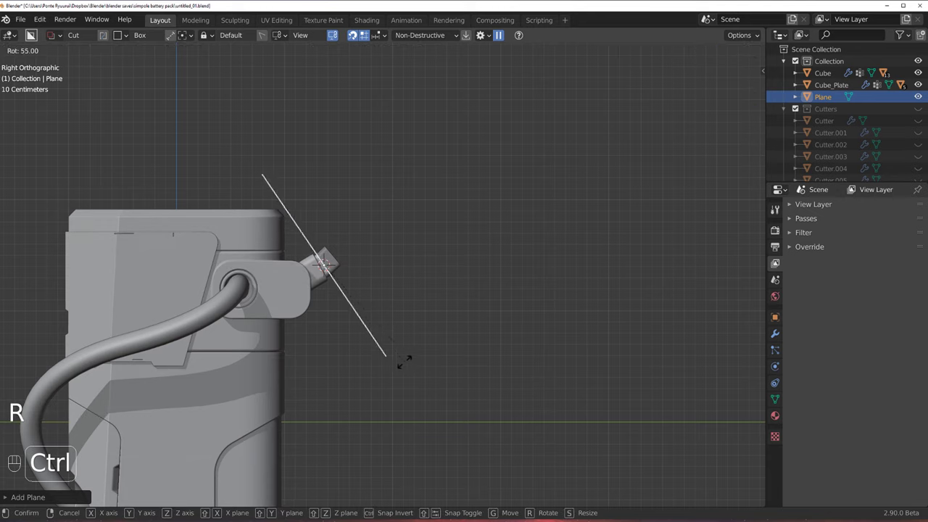
{"action": "key", "text": "g"}
{"action": "key", "text": "s"}
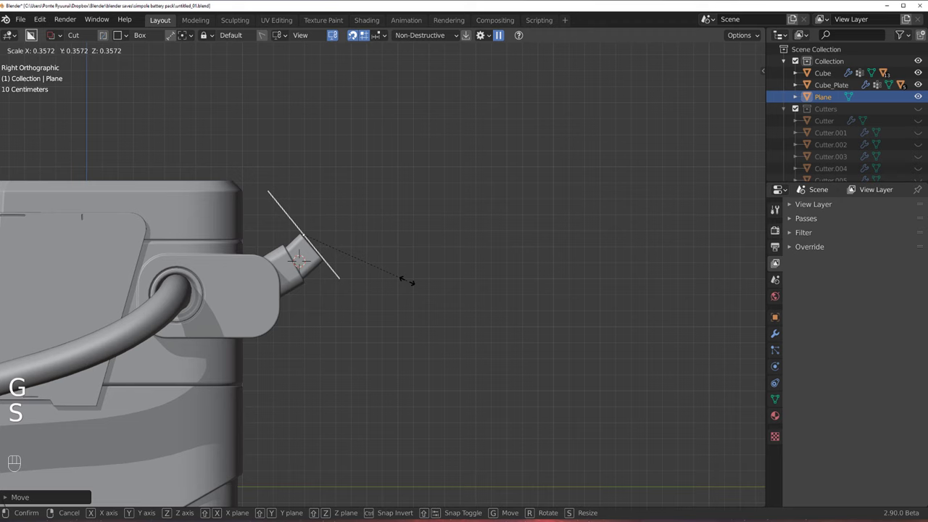
{"action": "key", "text": "`"}
{"action": "key", "text": "`"}
{"action": "key", "text": "`"}
{"action": "middle_click", "coordinate": [519, 184]}
{"action": "key", "text": "s"}
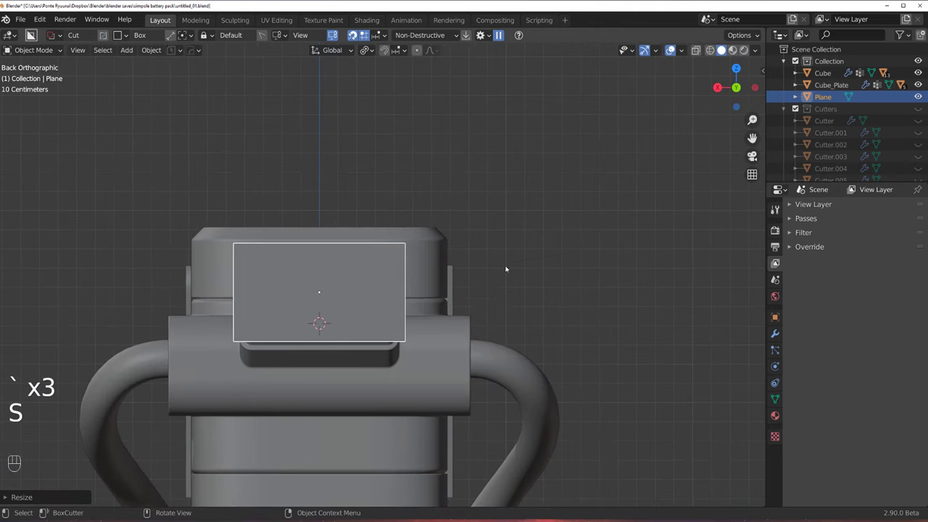
{"action": "middle_click", "coordinate": [520, 224]}
Chamfer the plane's corners in Edit Mode with Ctrl+Shift+B.
{"action": "key", "text": "Tab"}
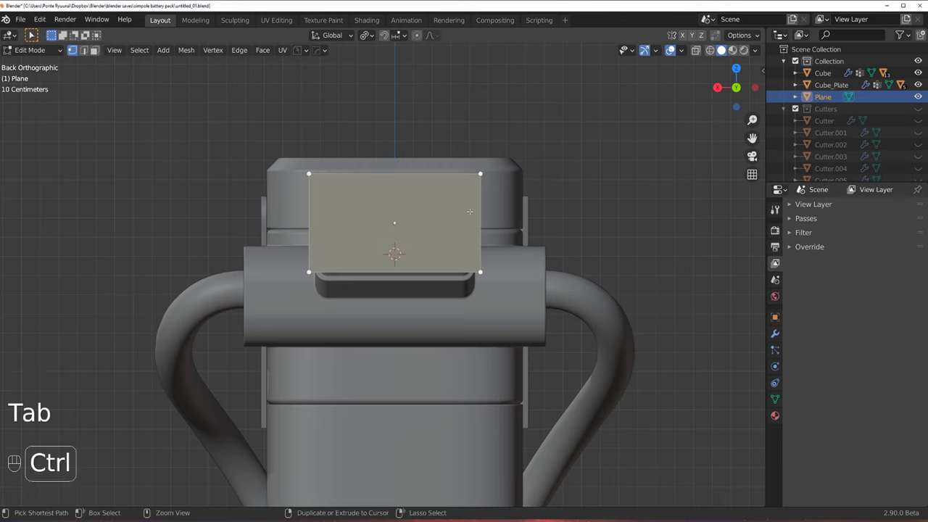
{"action": "key", "text": "ctrl+shift+b"}
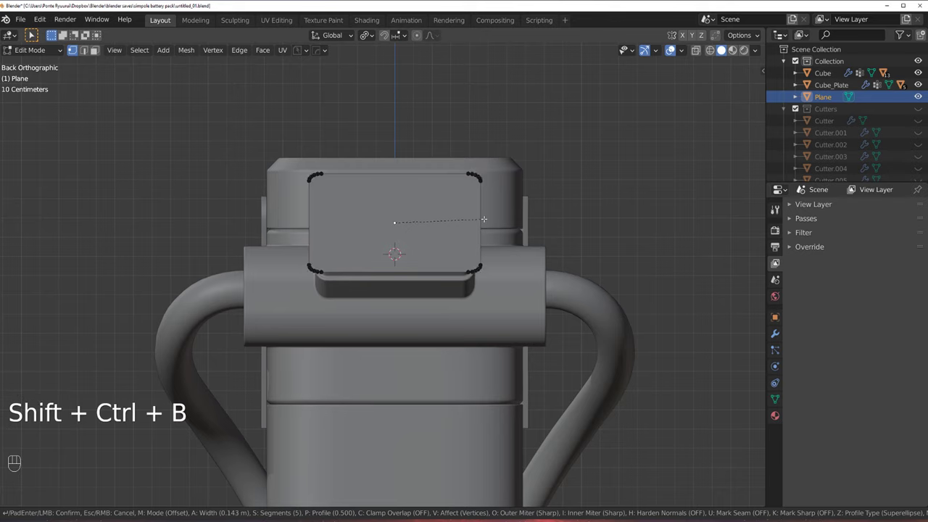
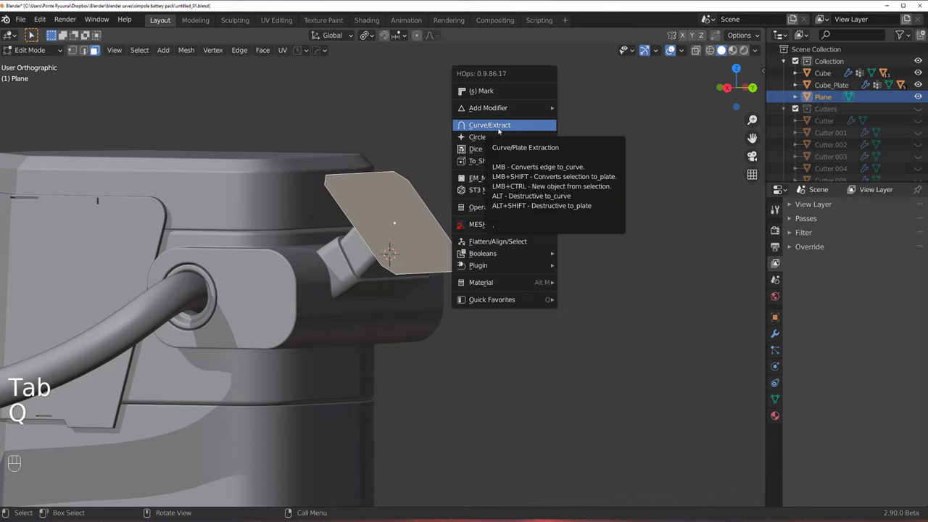
{"action": "key", "text": "Tab"}
Thicken the plate via the HardOps Q menu and push it along its normal.
{"action": "key", "text": "q"}
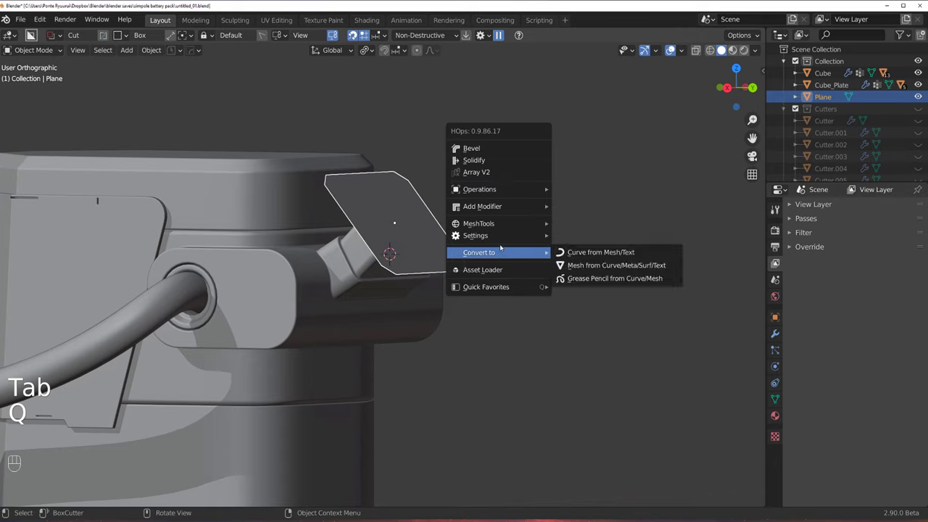
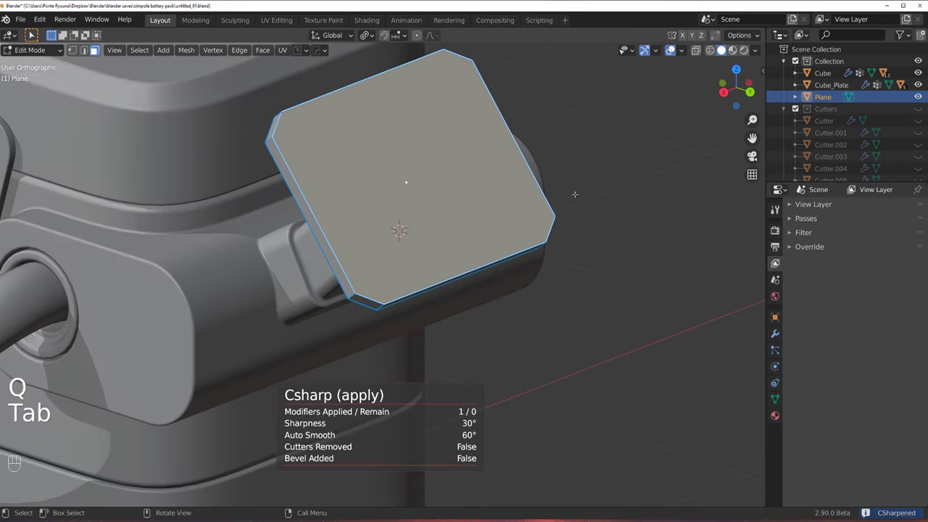
{"action": "key", "text": "i"}
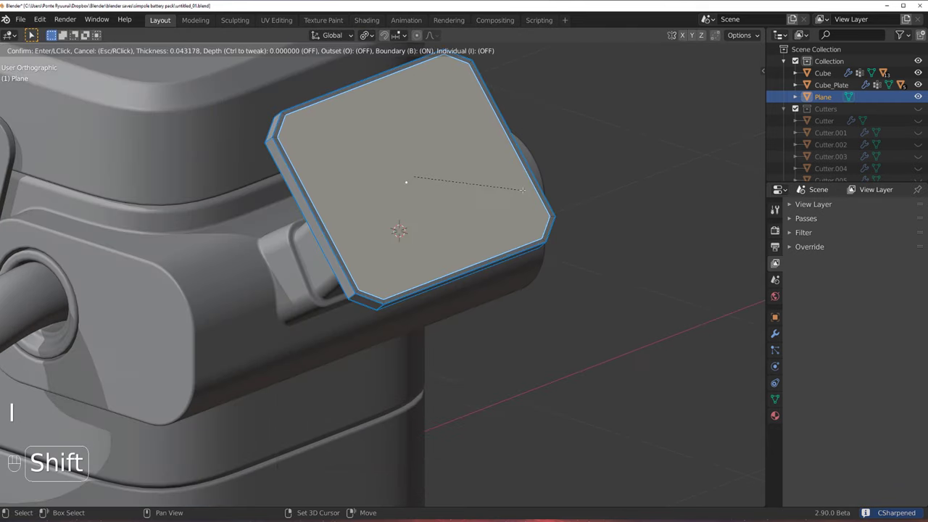
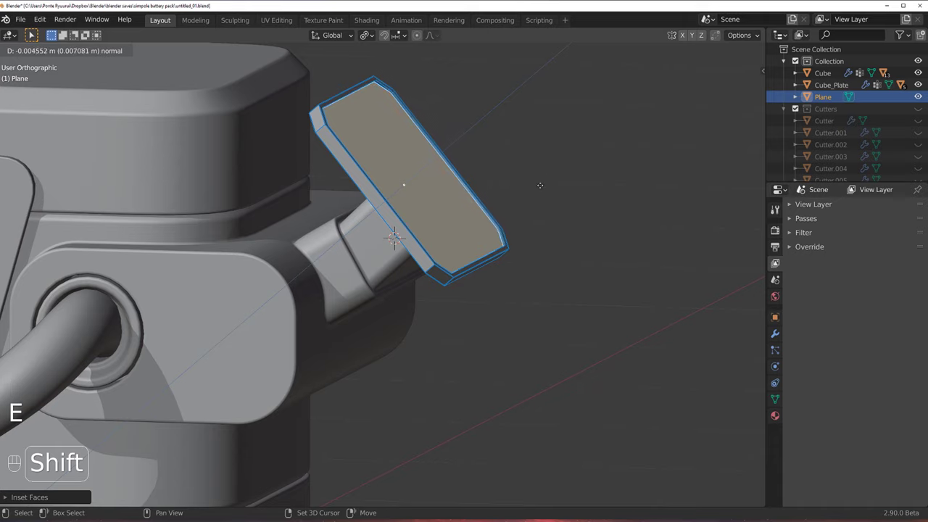
{"action": "key", "text": "i"}
{"action": "key", "text": "e"}
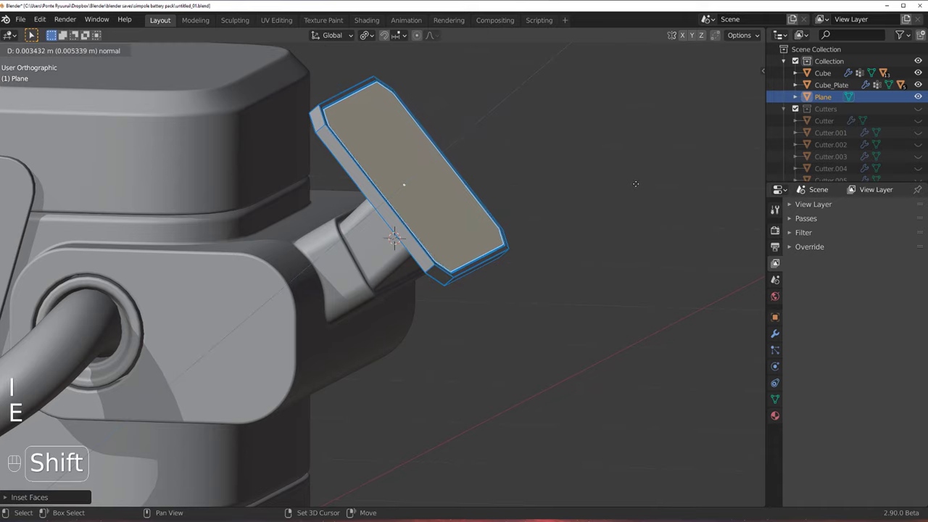
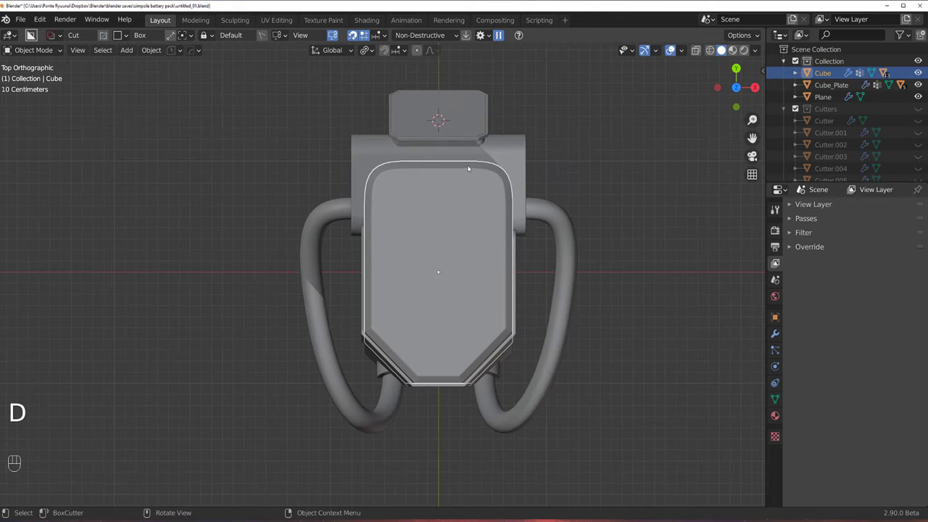
Lower and widen the tall cutter over the pack's top in Edit Mode.
{"action": "left_click_drag", "start_coordinate": [478, 179], "coordinate": [495, 129]}
{"action": "left_click_drag", "start_coordinate": [465, 293], "coordinate": [466, 260]}
{"action": "left_click_drag", "start_coordinate": [563, 206], "coordinate": [496, 191]}
{"action": "key", "text": "Tab"}
{"action": "key", "text": "Tab"}
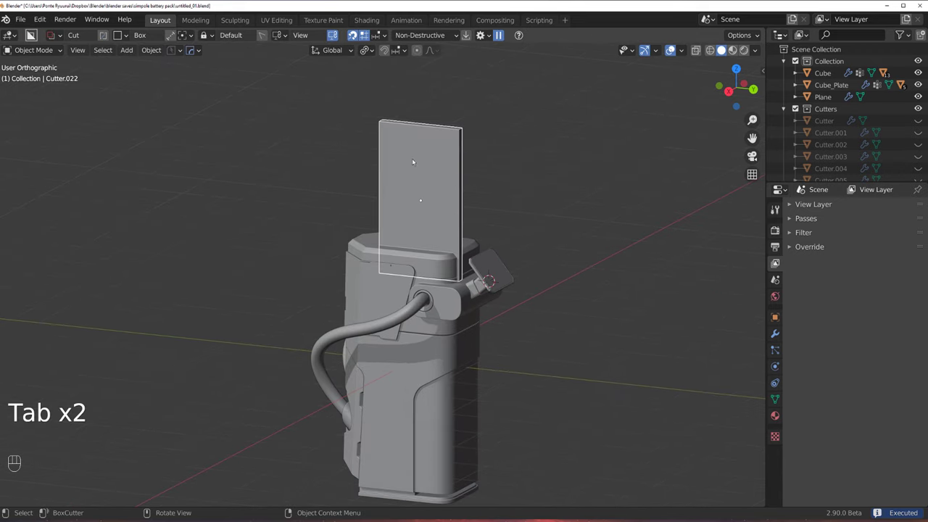
{"action": "key", "text": "`"}
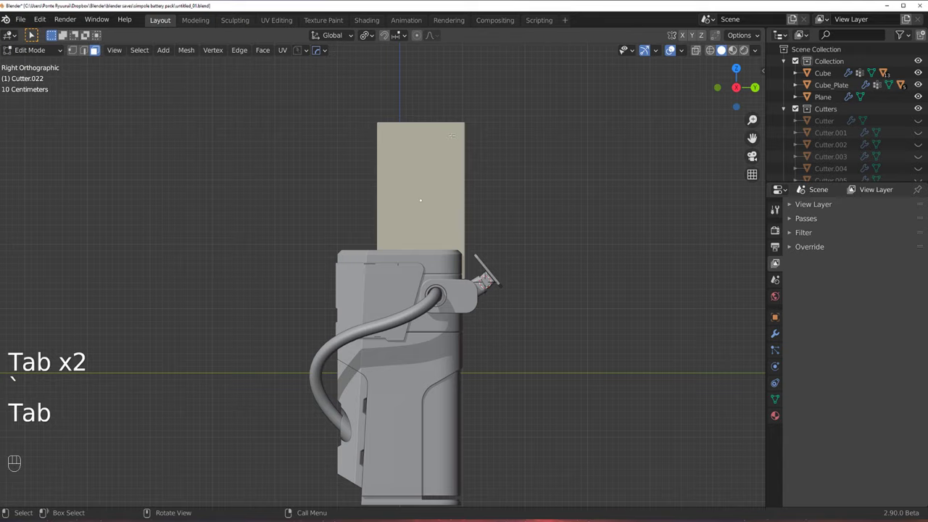
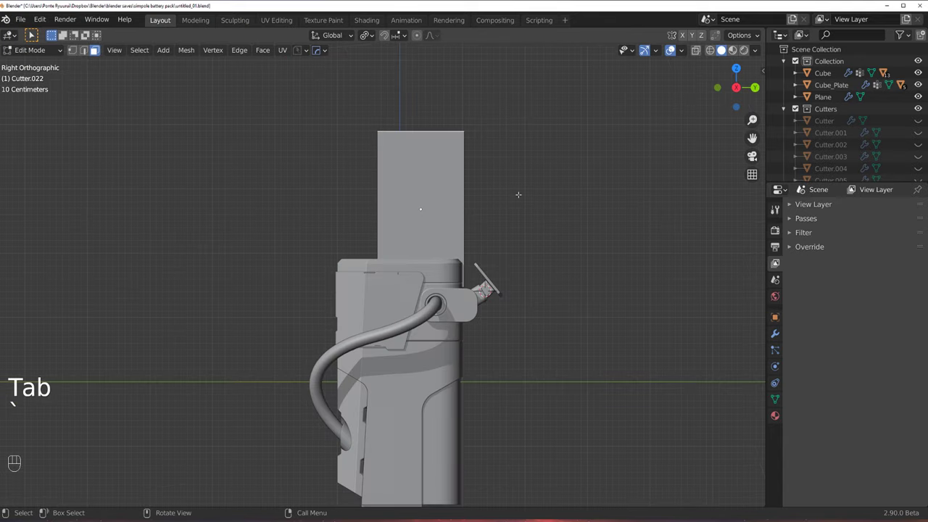
{"action": "key", "text": "g"}
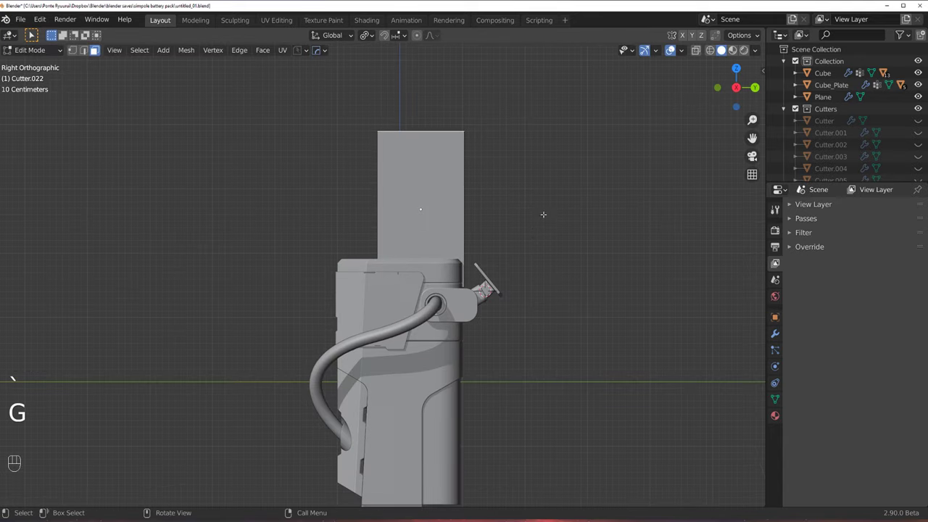
{"action": "key", "text": "g"}
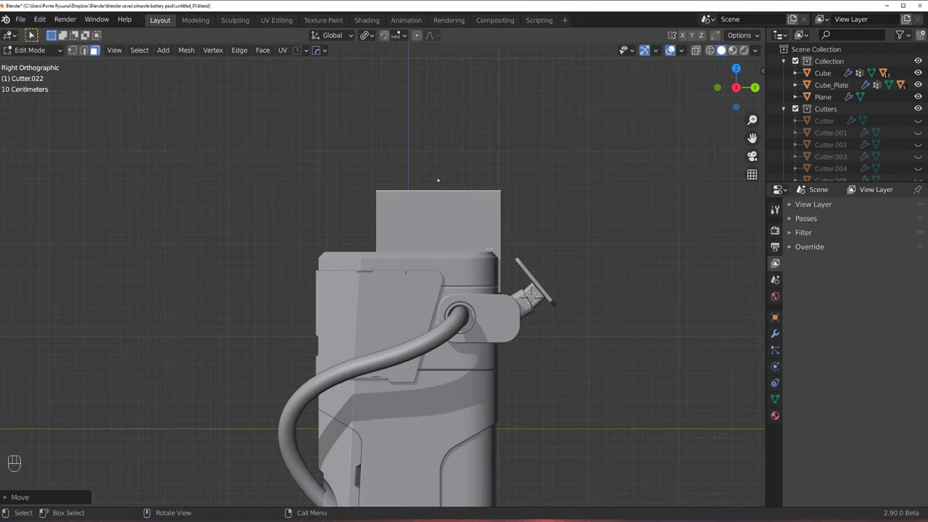
{"action": "key", "text": "Tab"}
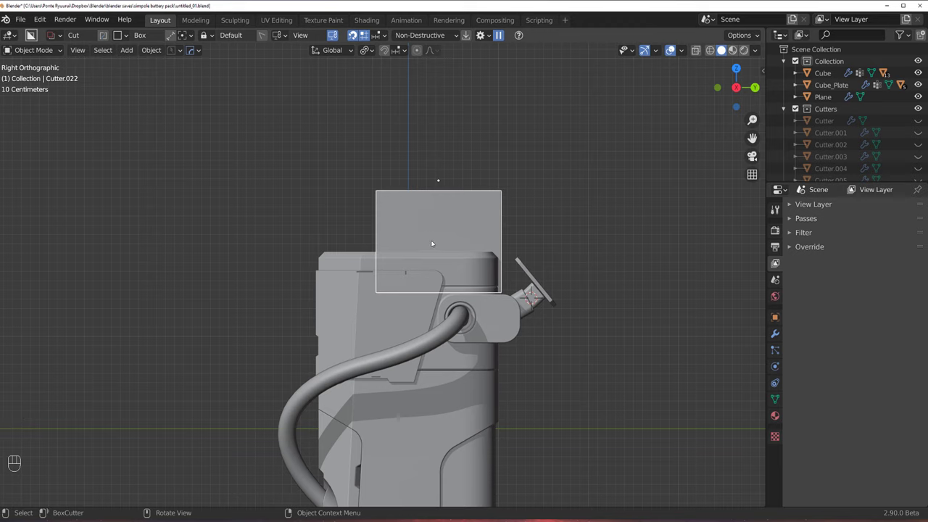
Draw a rounded Ngon BoxCutter shape over the top and confirm the sloped cut.
{"action": "key", "text": "d"}
{"action": "left_click_drag", "start_coordinate": [358, 259], "coordinate": [442, 220]}
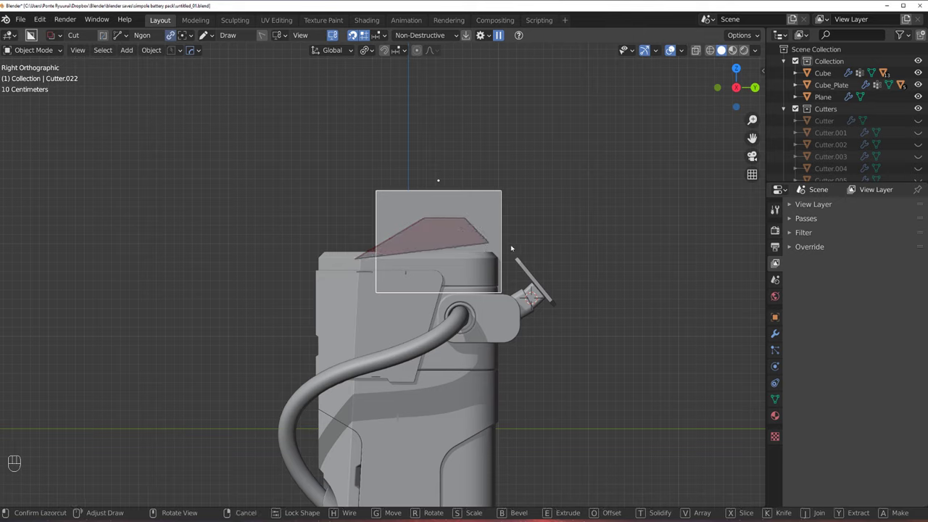
{"action": "left_click_drag", "start_coordinate": [352, 282], "coordinate": [433, 237]}
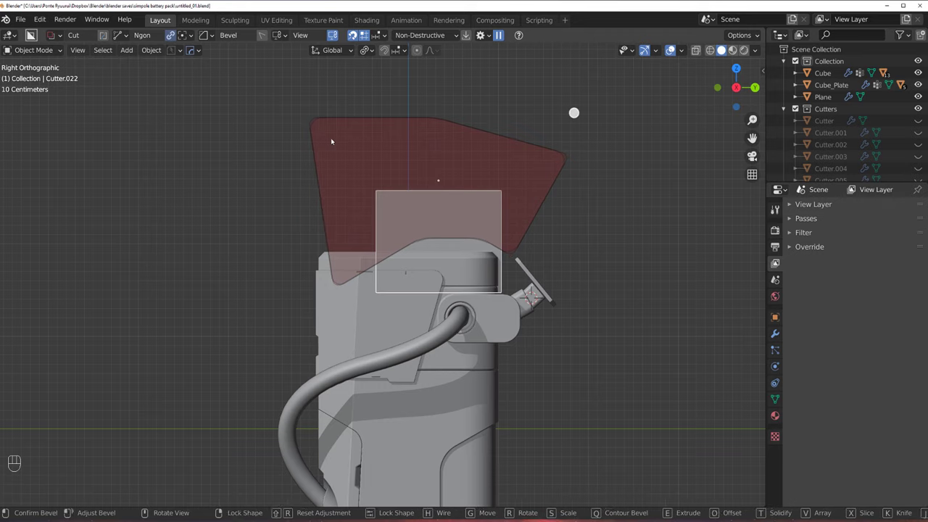
{"action": "left_click_drag", "start_coordinate": [497, 223], "coordinate": [539, 207]}
{"action": "left_click_drag", "start_coordinate": [609, 162], "coordinate": [578, 163]}
{"action": "left_click_drag", "start_coordinate": [580, 169], "coordinate": [560, 185]}
{"action": "key", "text": "shift+2"}
Mirror the new cut across the body with the HardOps gizmo.
{"action": "left_click_drag", "start_coordinate": [542, 179], "coordinate": [537, 202]}
{"action": "left_click", "coordinate": [535, 206]}
{"action": "key", "text": "alt+x"}
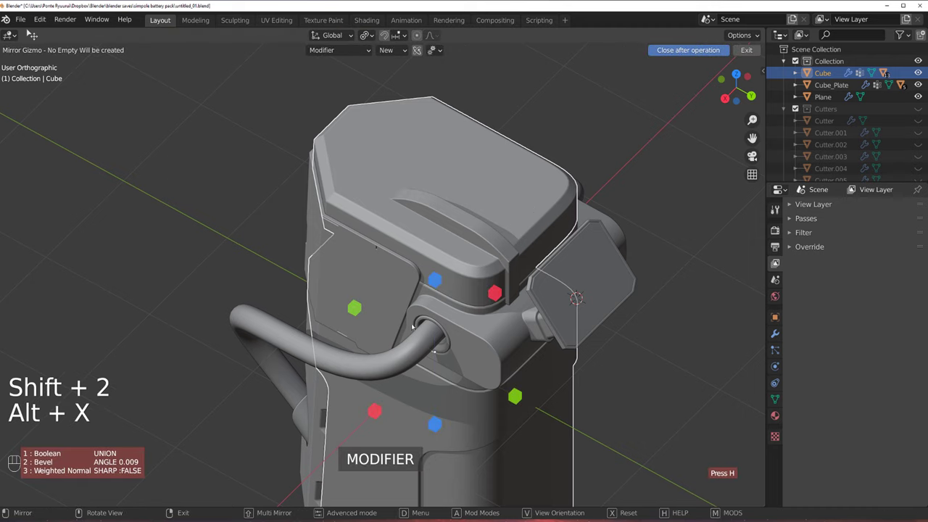
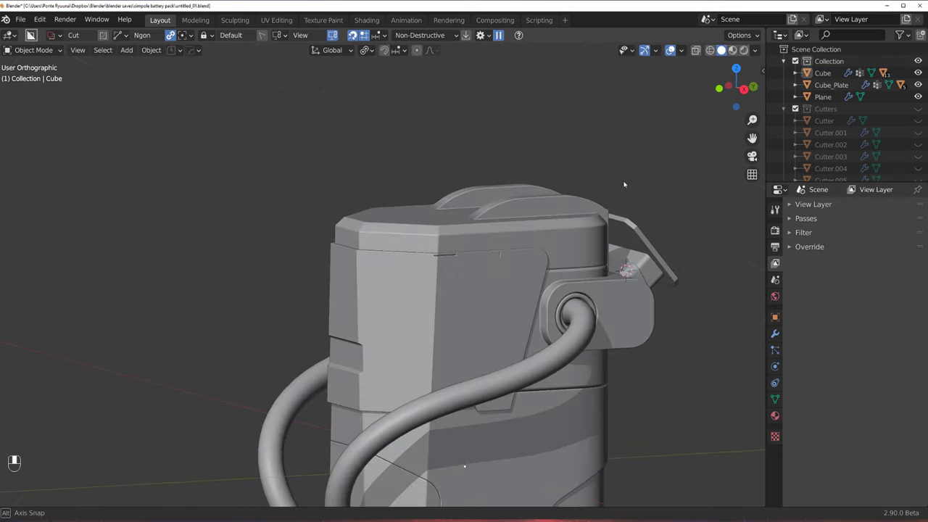
Select the body, look down on its top in Edit Mode and knife-cut a line across the top face.
{"action": "key", "text": "`"}
{"action": "left_click", "coordinate": [444, 237]}
{"action": "left_click", "coordinate": [448, 245]}
{"action": "key", "text": "Tab"}
{"action": "key", "text": "Tab"}
{"action": "key", "text": "Tab"}
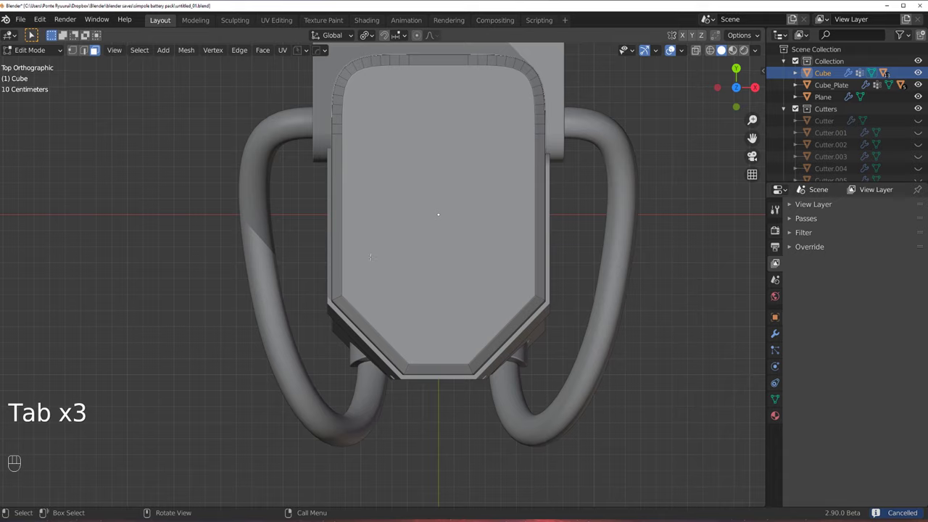
{"action": "key", "text": "k"}
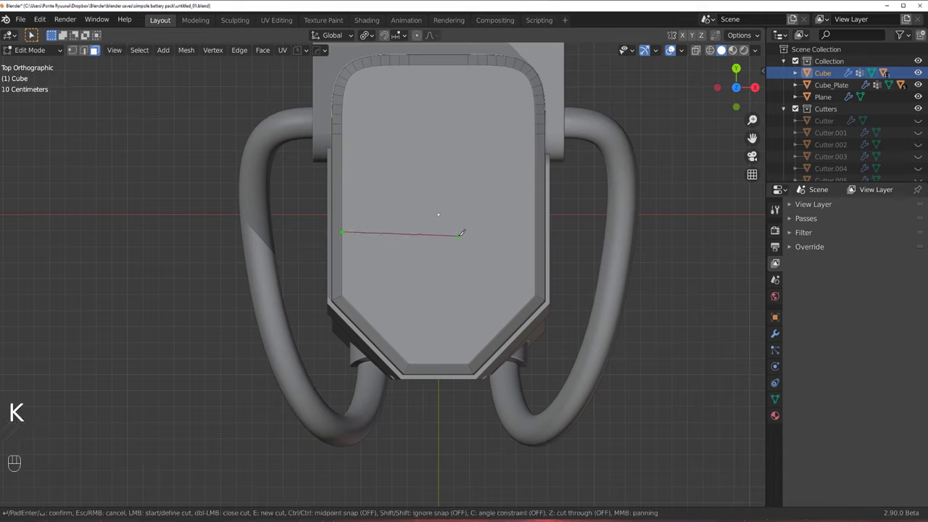
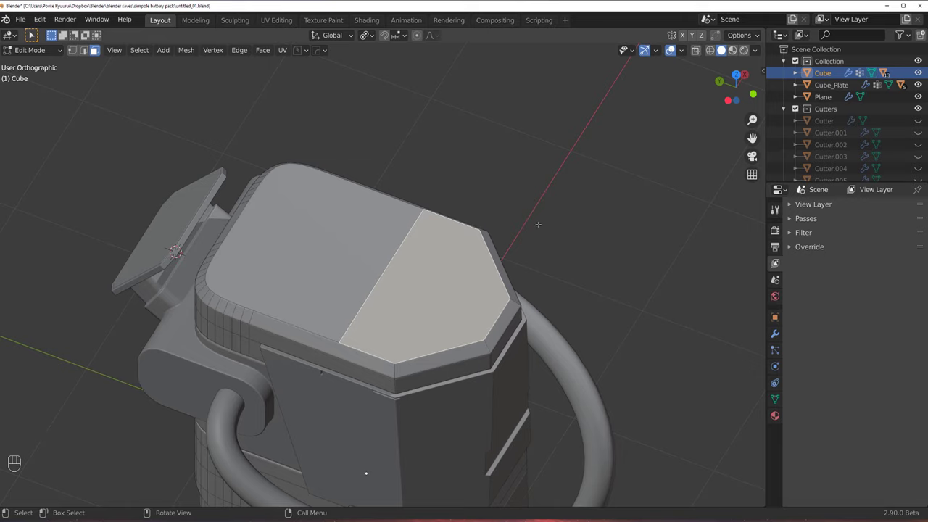
Extract the front top section as Cube_Plate.001 via the Q menu and set its solidify thickness.
{"action": "key", "text": "q"}
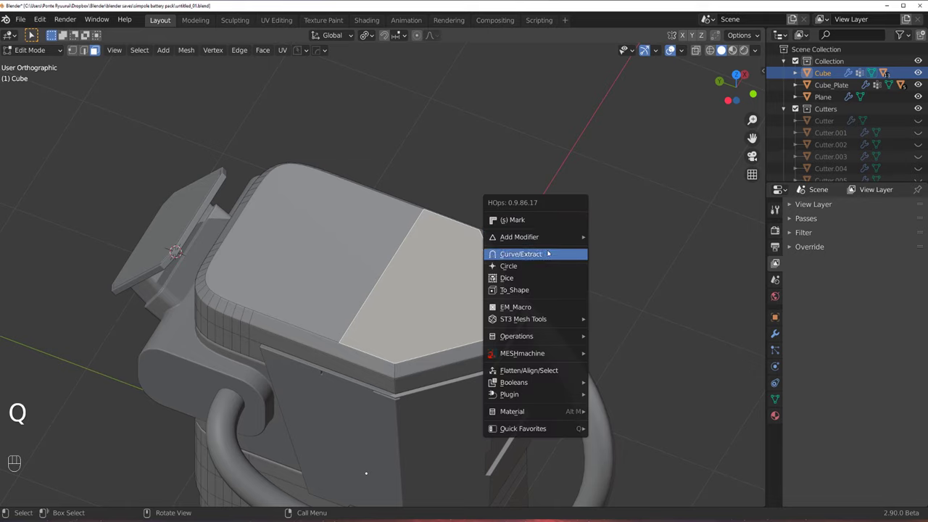
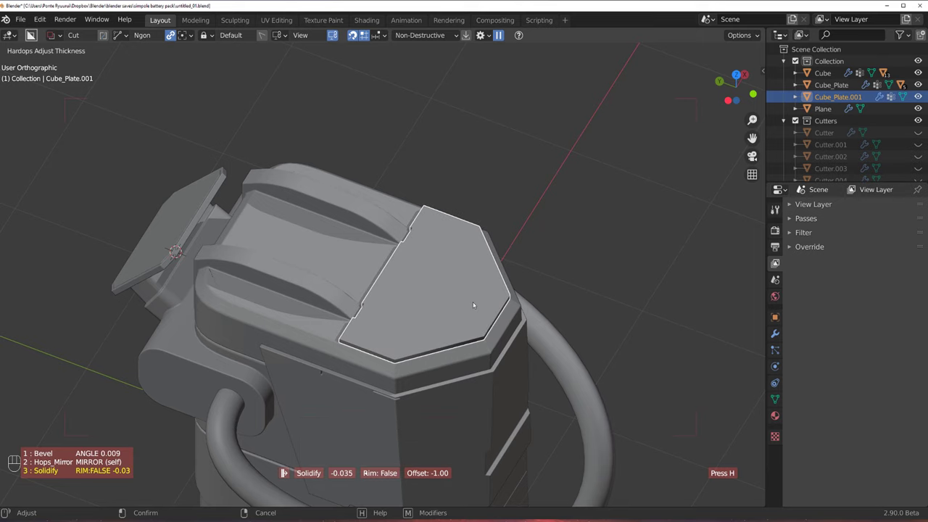
{"action": "key", "text": "`"}
{"action": "middle_click", "coordinate": [494, 202]}
{"action": "left_click_drag", "start_coordinate": [510, 208], "coordinate": [540, 302]}
{"action": "left_click", "coordinate": [500, 282]}
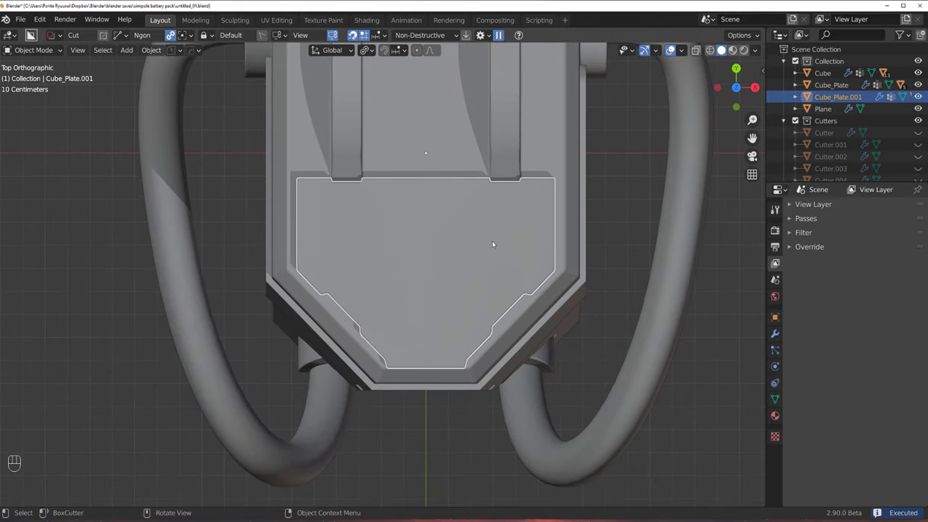
Cut small slots along the top plate's side and back edges.
{"action": "key", "text": "d"}
{"action": "left_click_drag", "start_coordinate": [554, 195], "coordinate": [535, 242]}
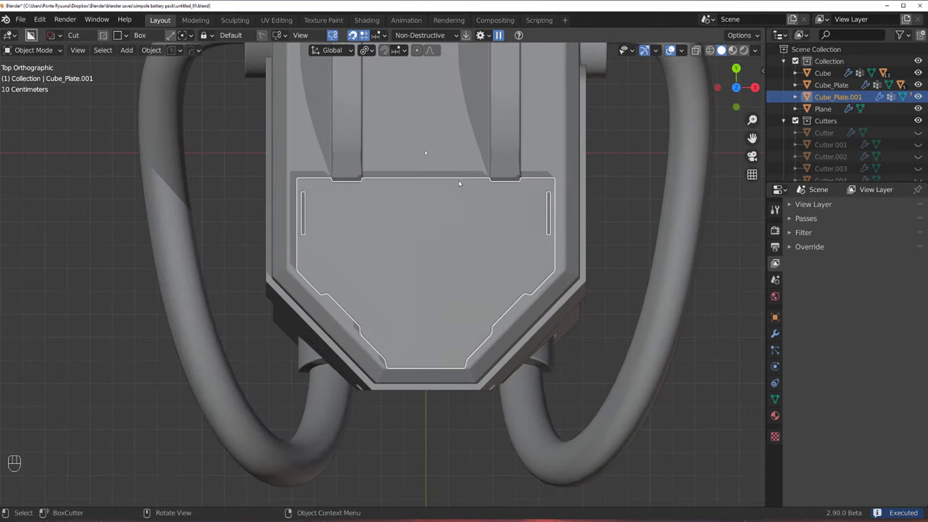
{"action": "left_click", "coordinate": [473, 183]}
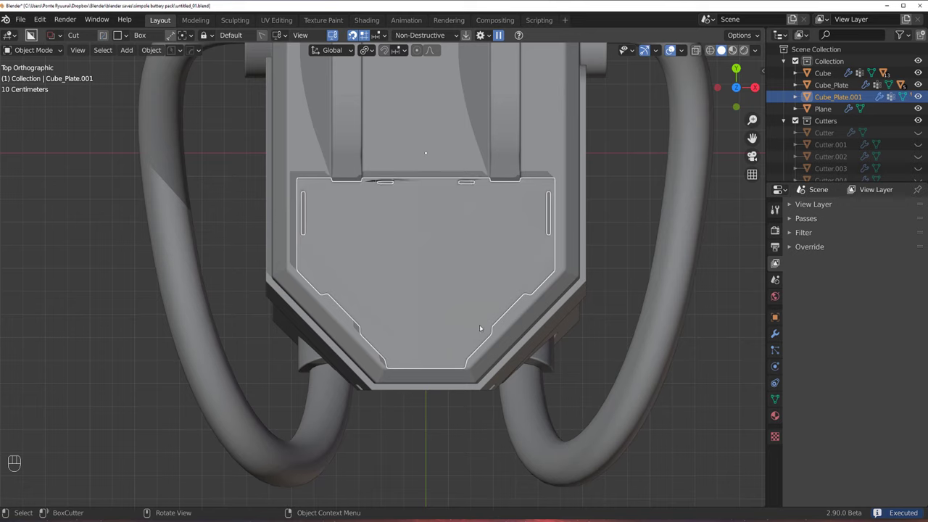
{"action": "left_click_drag", "start_coordinate": [459, 354], "coordinate": [463, 375]}
{"action": "left_click_drag", "start_coordinate": [531, 313], "coordinate": [538, 278]}
{"action": "left_click_drag", "start_coordinate": [682, 158], "coordinate": [533, 233]}
{"action": "left_click", "coordinate": [493, 248]}
Add a Weighted Normal modifier to Cube_Plate.001 via HardOps.
{"action": "key", "text": "q"}
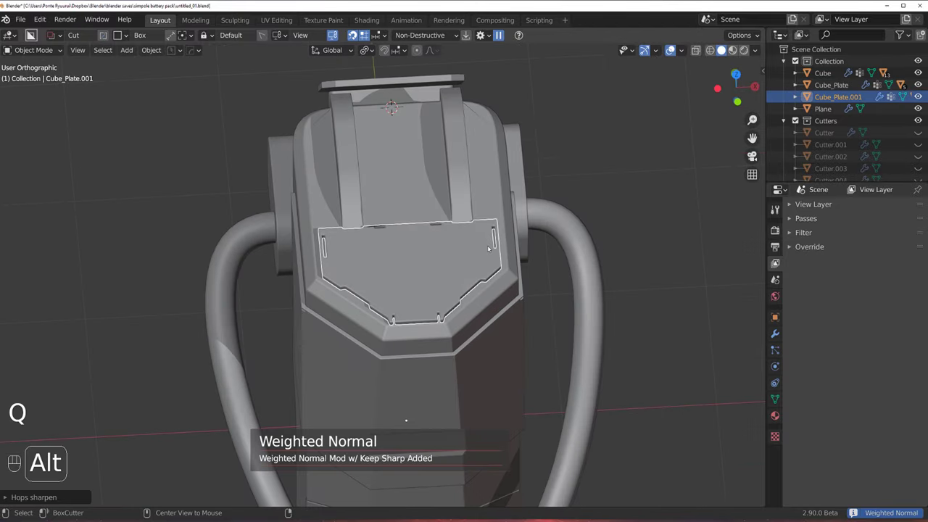
{"action": "key", "text": "`"}
{"action": "key", "text": "`"}
{"action": "left_click", "coordinate": [524, 165]}
{"action": "left_click_drag", "start_coordinate": [426, 161], "coordinate": [383, 152]}
{"action": "left_click_drag", "start_coordinate": [399, 168], "coordinate": [409, 191]}
{"action": "key", "text": "`"}
Adjust the plate's bevel width to about 0.014.
{"action": "middle_click", "coordinate": [432, 252]}
{"action": "left_click_drag", "start_coordinate": [395, 229], "coordinate": [369, 160]}
{"action": "middle_click", "coordinate": [419, 211]}
{"action": "key", "text": "q"}
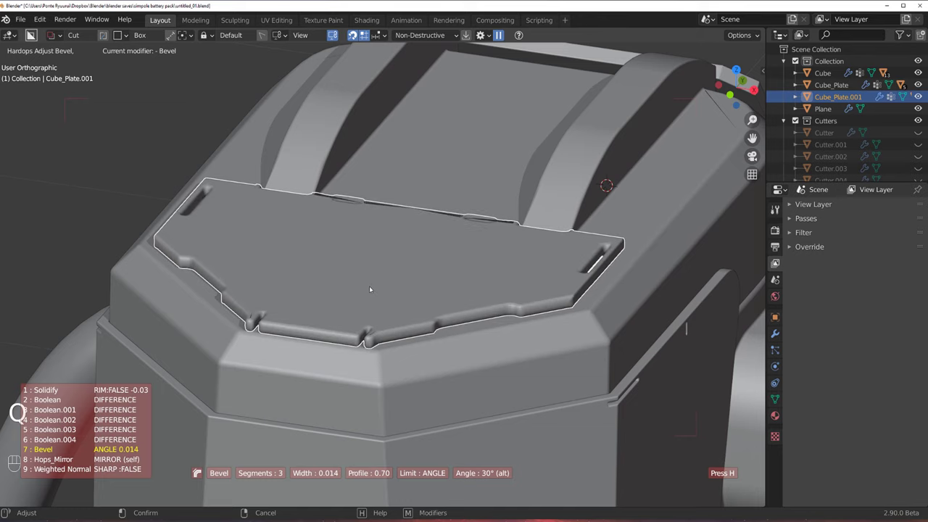
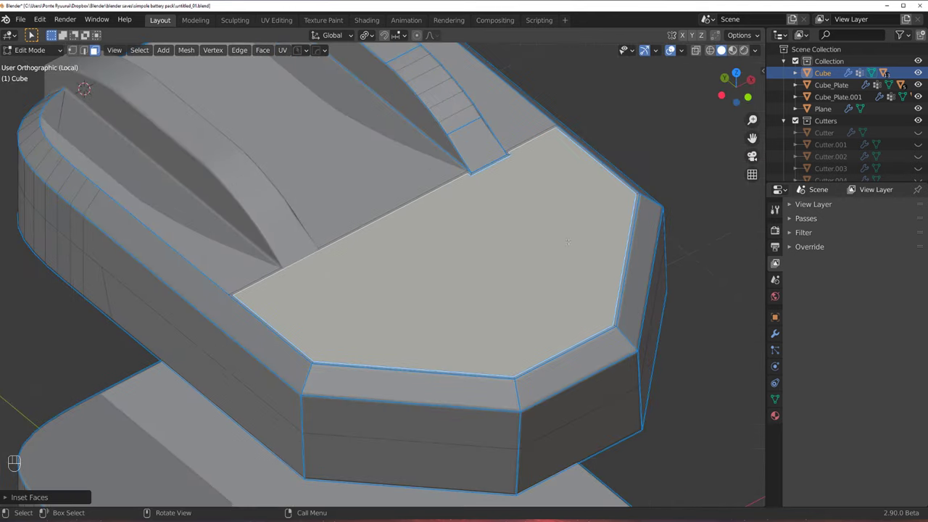
Inset the body's top face and slide it down into a shallow recess.
{"action": "key", "text": "s"}
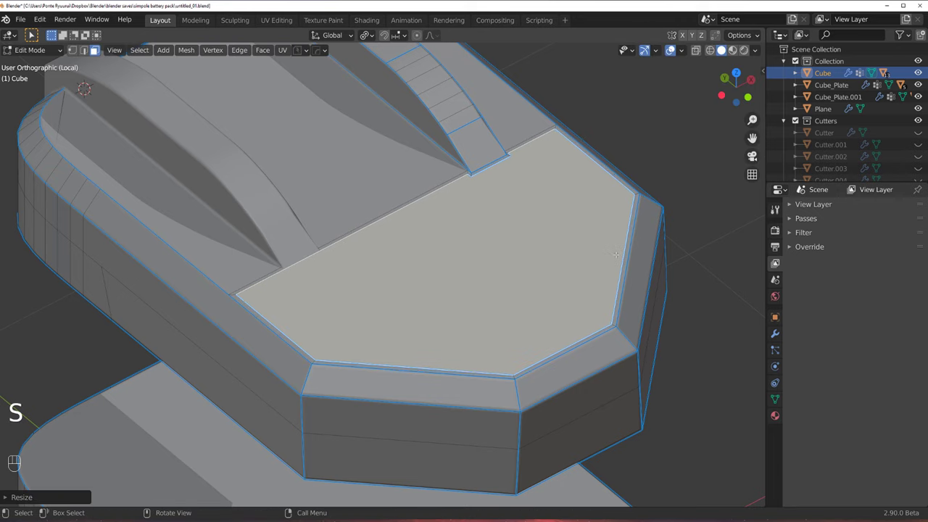
{"action": "key", "text": "e"}
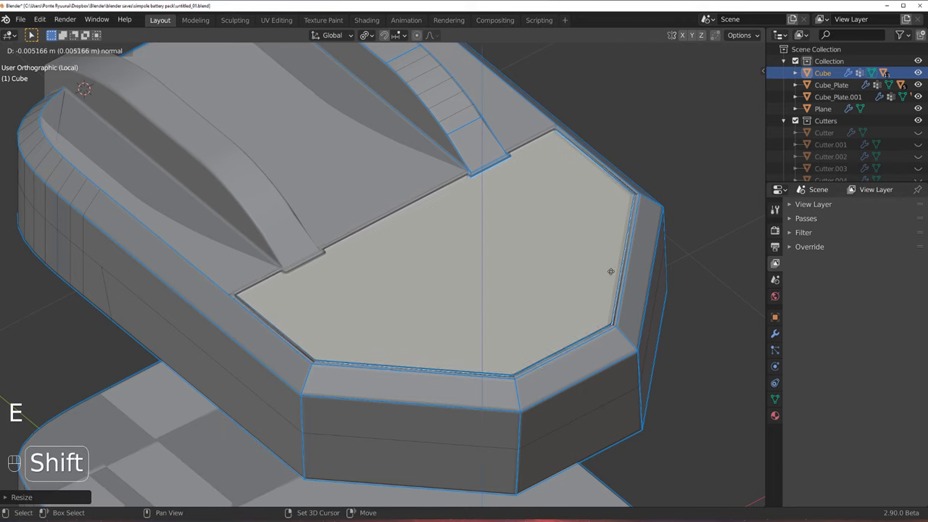
{"action": "key", "text": "Tab"}
{"action": "key", "text": "q"}
Retune the body's bevel width to soften the recess edges.
{"action": "left_click_drag", "start_coordinate": [508, 250], "coordinate": [352, 230]}
{"action": "middle_click", "coordinate": [270, 214]}
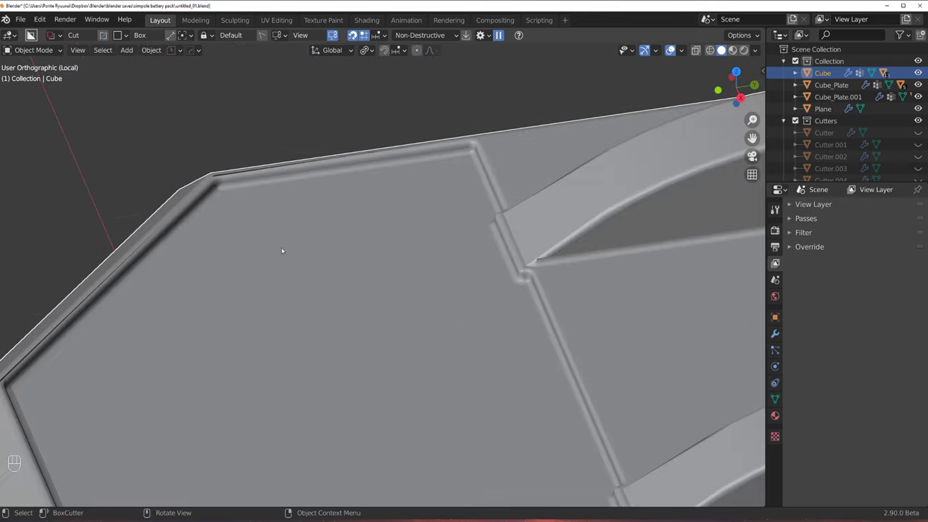
{"action": "key", "text": "q"}
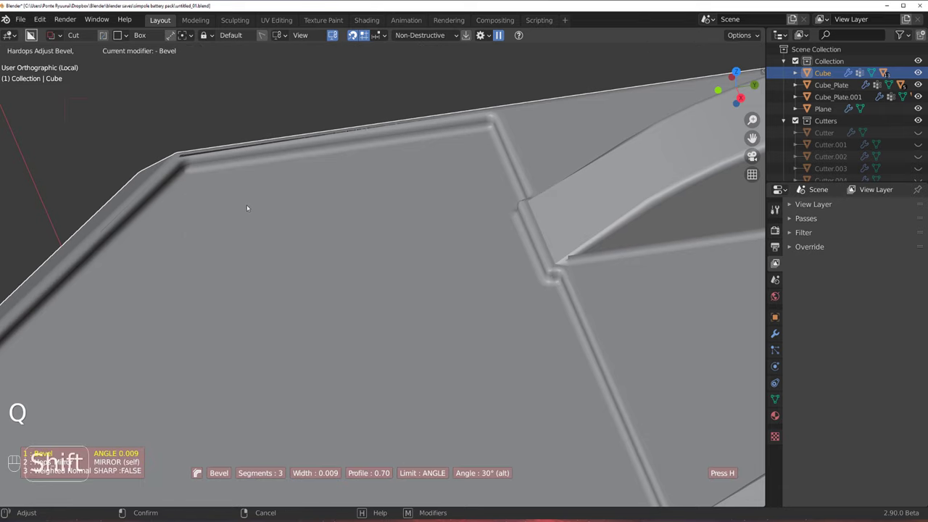
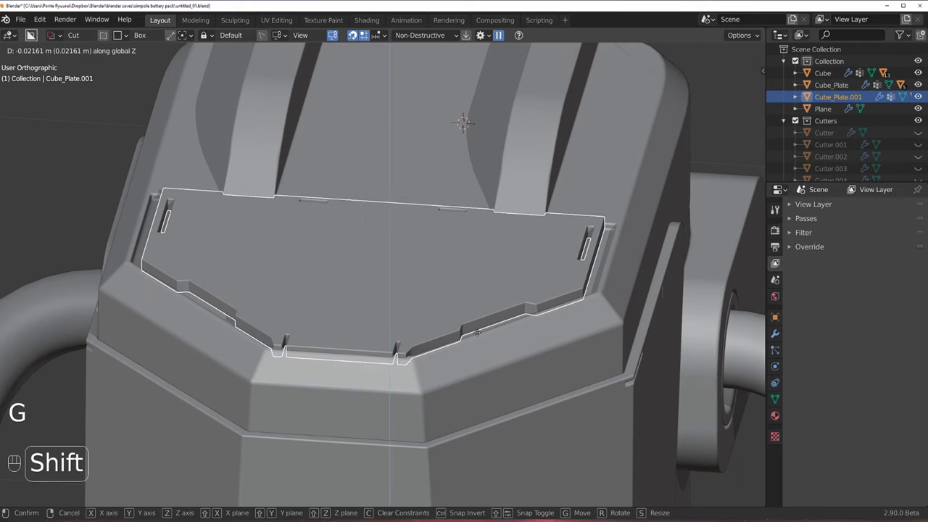
Lower Cube_Plate.001 along Z into the recess and widen the BoxCutter corner cutter along X.
{"action": "key", "text": "`"}
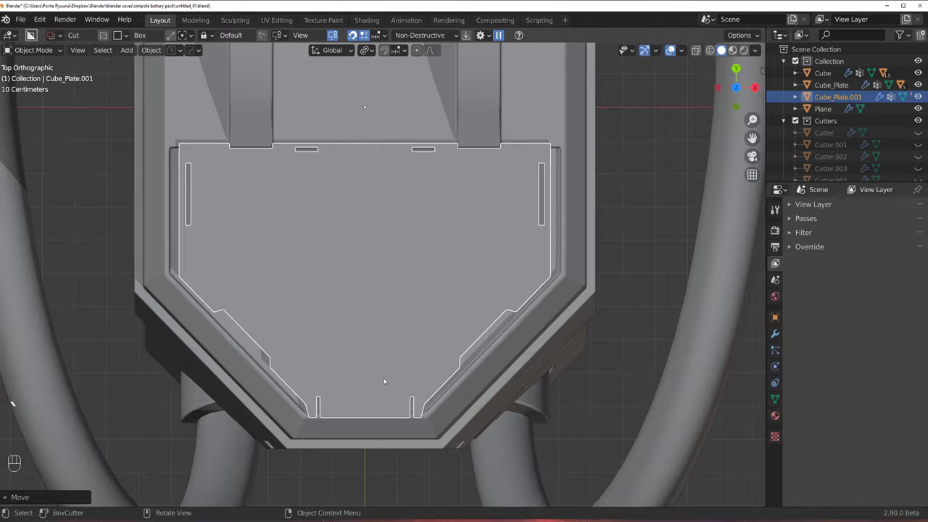
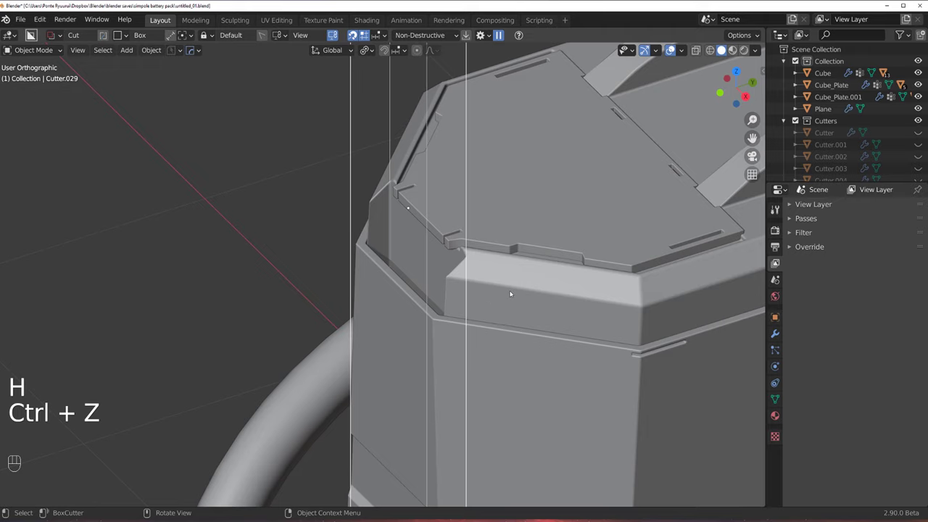
{"action": "key", "text": "g"}
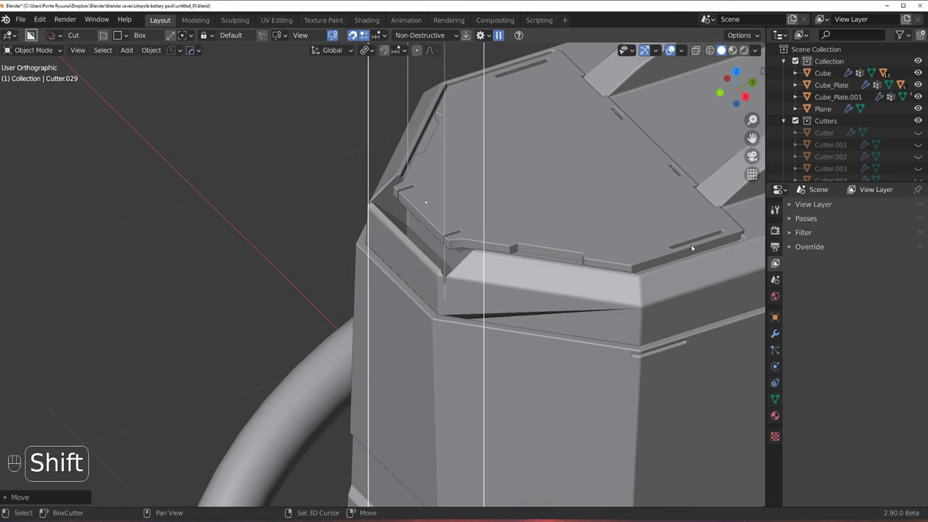
{"action": "key", "text": "s"}
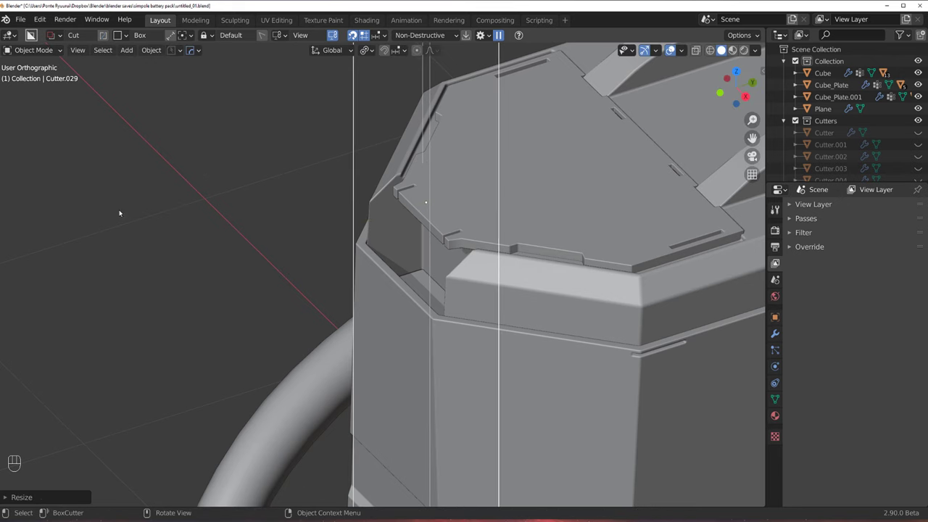
{"action": "key", "text": "Tab"}
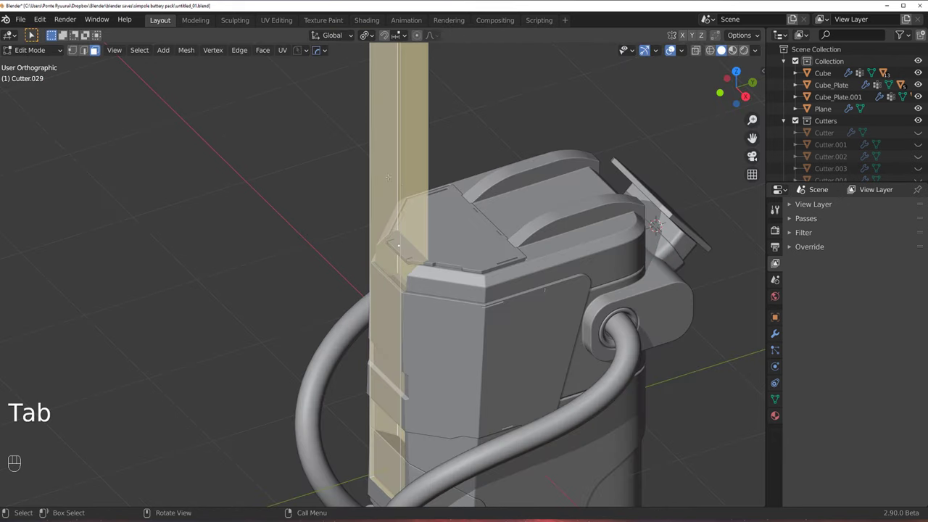
{"action": "key", "text": "s"}
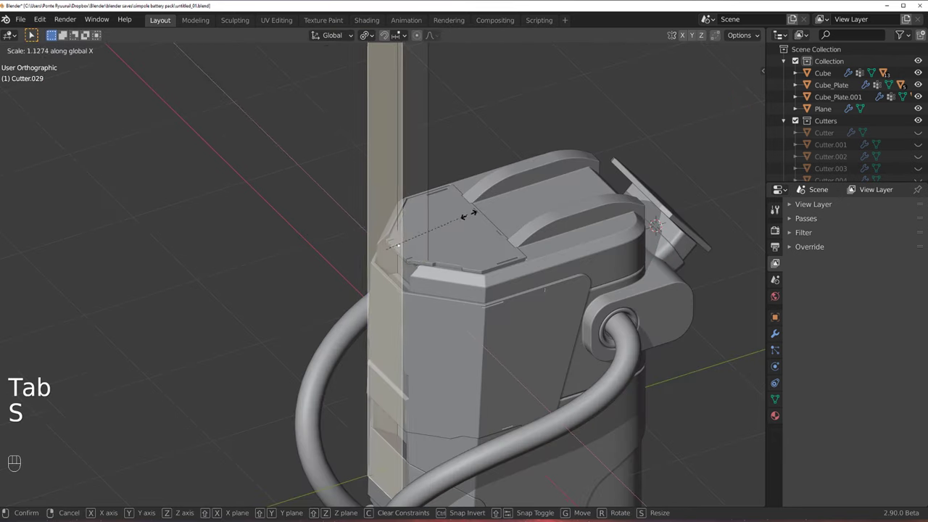
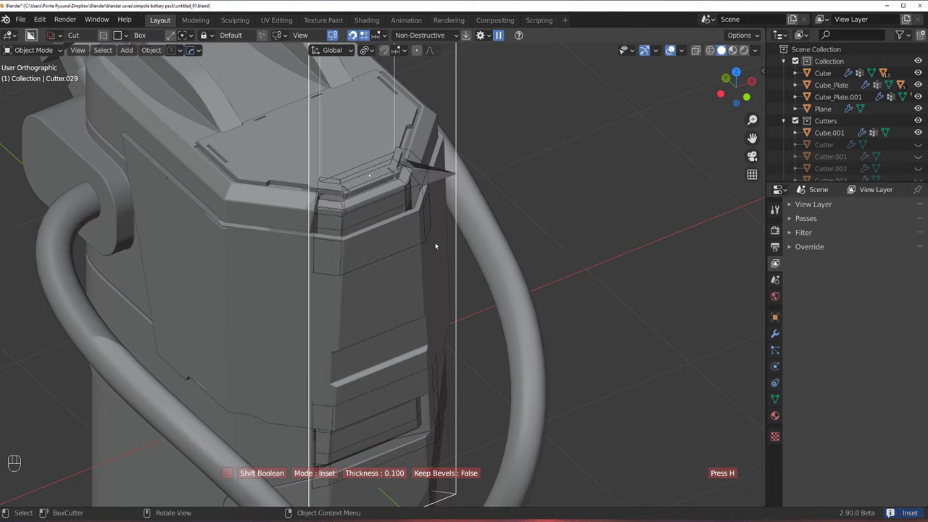
Inset the corner cut into trim piece Cube.001 and start tuning its thickness.
{"action": "left_click_drag", "start_coordinate": [407, 204], "coordinate": [323, 205]}
{"action": "left_click_drag", "start_coordinate": [345, 230], "coordinate": [354, 265]}
{"action": "middle_click", "coordinate": [421, 232]}
{"action": "left_click", "coordinate": [465, 200]}
{"action": "key", "text": "q"}
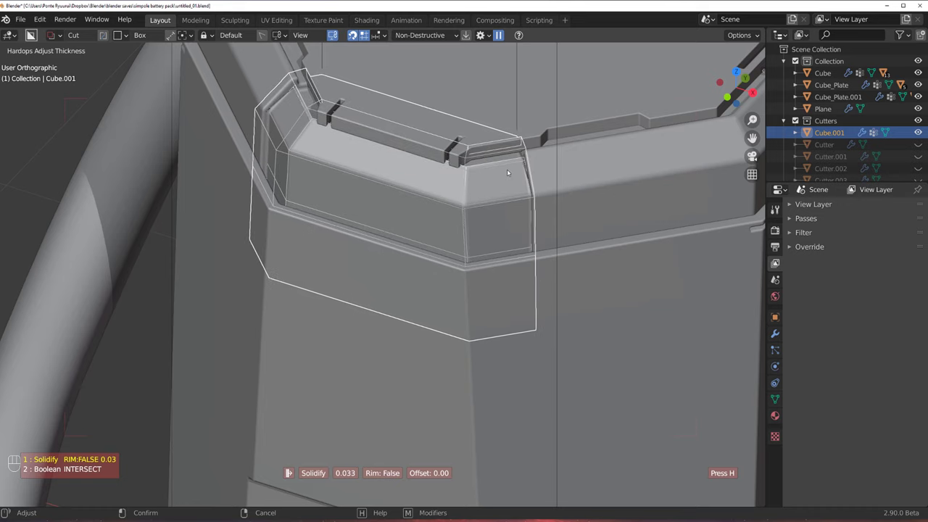
Set Cube.001's thickness, then narrow the main body's bevel width.
{"action": "left_click_drag", "start_coordinate": [437, 159], "coordinate": [448, 152]}
{"action": "left_click_drag", "start_coordinate": [451, 199], "coordinate": [460, 270]}
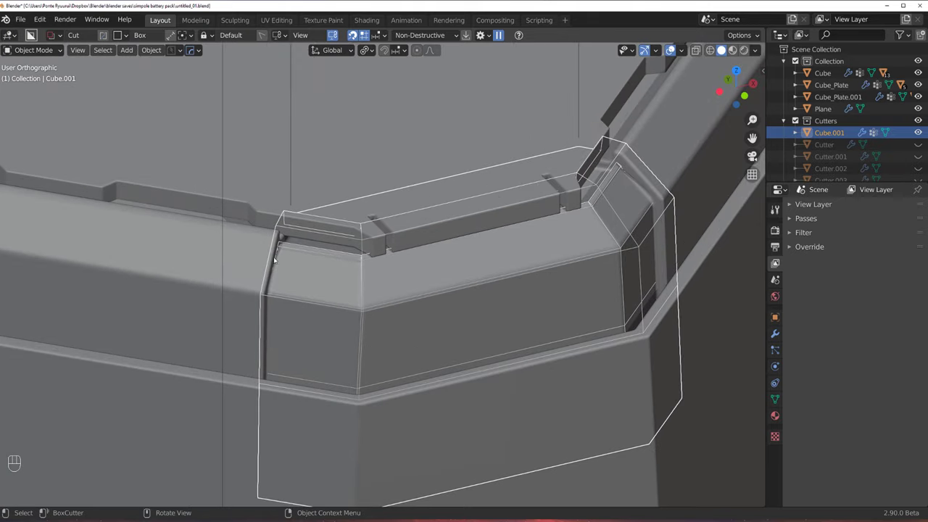
{"action": "left_click", "coordinate": [245, 245]}
{"action": "key", "text": "q"}
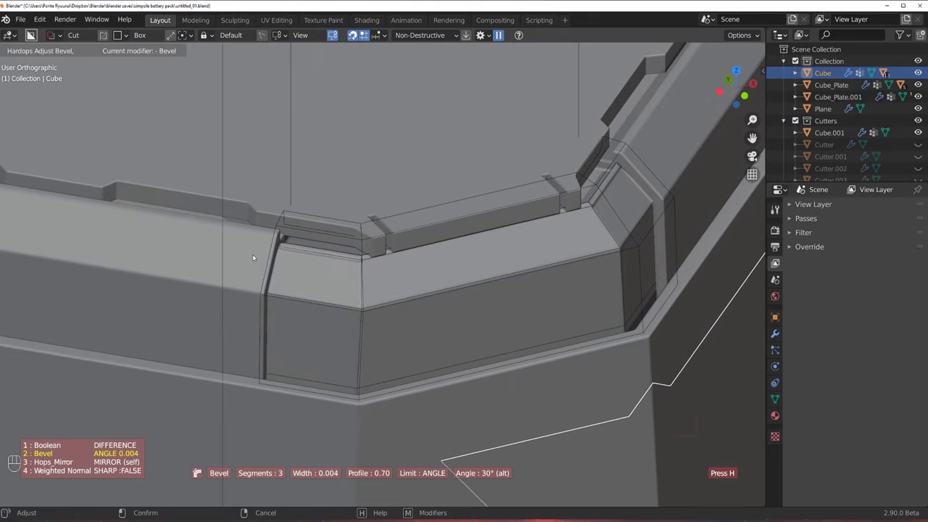
Orbit around the body to check the retuned bevel and trim band.
{"action": "key", "text": "shift+2"}
{"action": "right_click", "coordinate": [610, 198]}
{"action": "left_click_drag", "start_coordinate": [387, 368], "coordinate": [347, 283]}
{"action": "left_click_drag", "start_coordinate": [331, 262], "coordinate": [405, 272]}
{"action": "left_click_drag", "start_coordinate": [363, 258], "coordinate": [376, 228]}
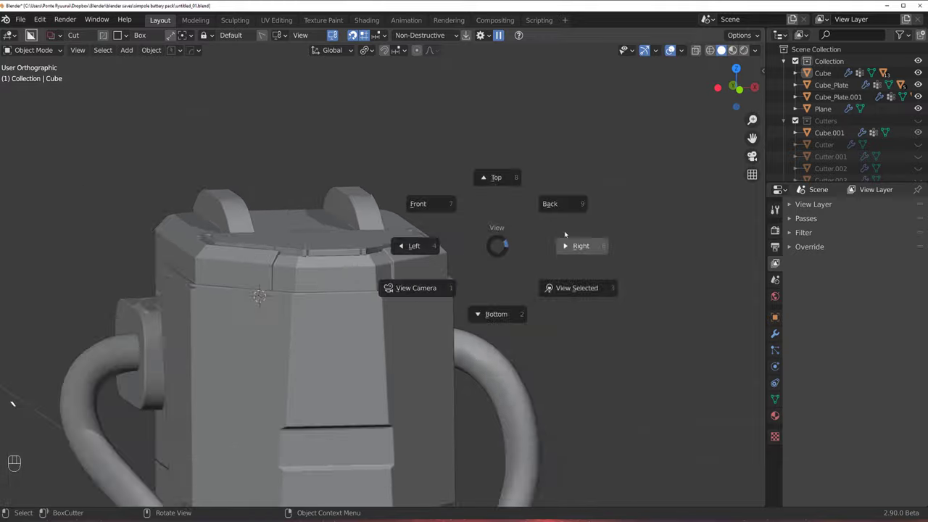
Inspect the lower body from Right Orthographic and orbiting views.
{"action": "left_click_drag", "start_coordinate": [491, 239], "coordinate": [413, 162]}
{"action": "left_click_drag", "start_coordinate": [420, 234], "coordinate": [389, 166]}
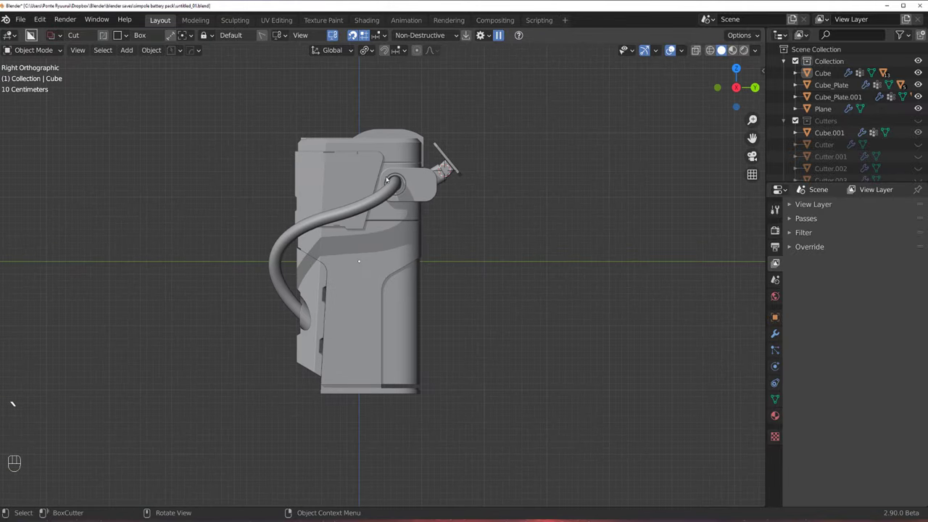
{"action": "left_click_drag", "start_coordinate": [442, 247], "coordinate": [419, 264]}
{"action": "middle_click", "coordinate": [374, 219]}
{"action": "left_click_drag", "start_coordinate": [381, 207], "coordinate": [362, 214]}
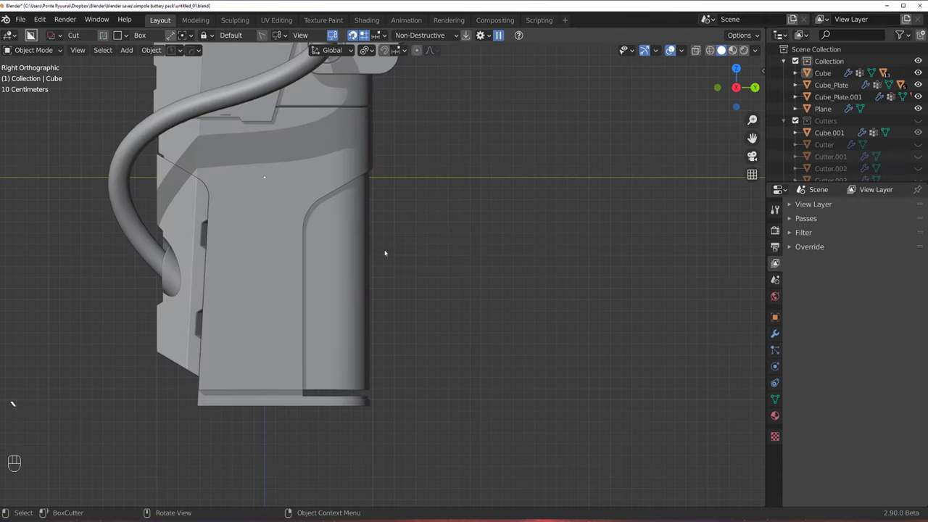
{"action": "left_click_drag", "start_coordinate": [436, 240], "coordinate": [378, 247]}
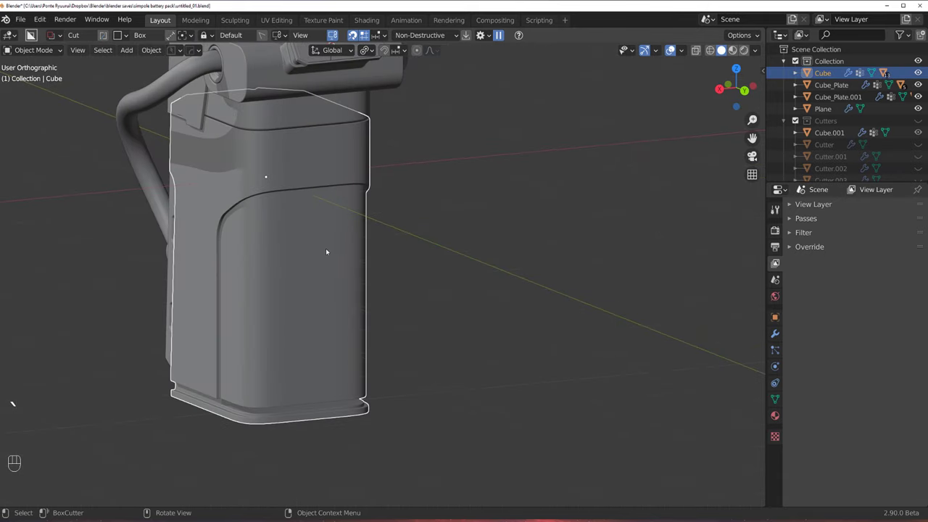
{"action": "middle_click", "coordinate": [365, 240]}
{"action": "left_click_drag", "start_coordinate": [411, 229], "coordinate": [455, 240]}
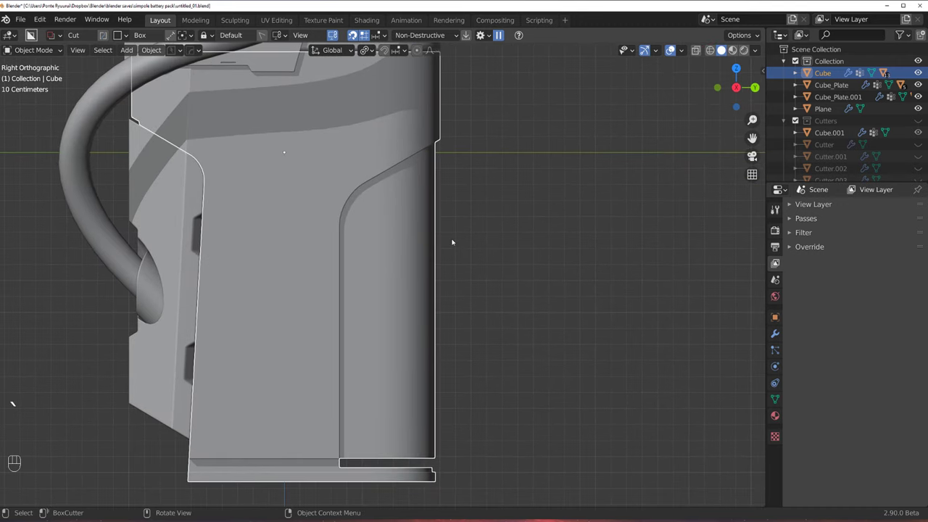
{"action": "left_click", "coordinate": [420, 240]}
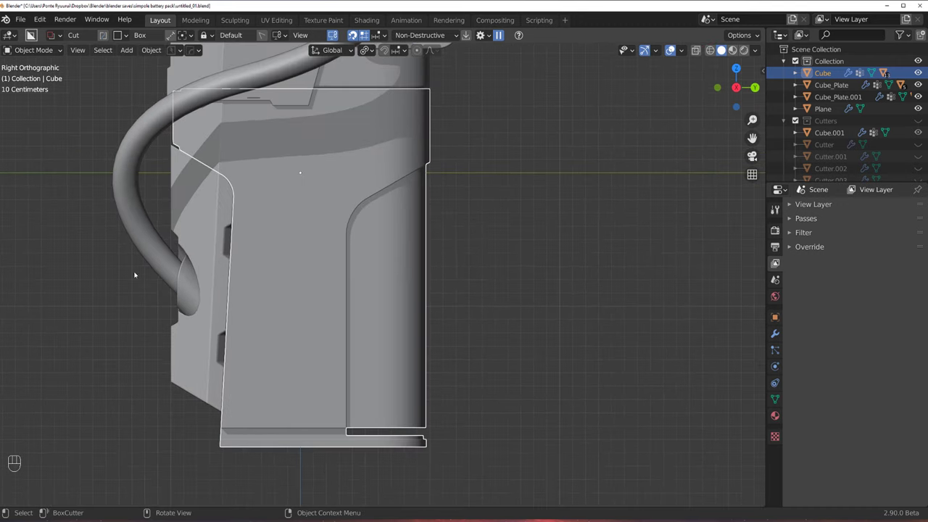
{"action": "left_click_drag", "start_coordinate": [448, 247], "coordinate": [480, 237]}
{"action": "middle_click", "coordinate": [474, 231]}
{"action": "left_click_drag", "start_coordinate": [458, 228], "coordinate": [371, 255]}
{"action": "left_click_drag", "start_coordinate": [428, 246], "coordinate": [503, 239]}
Save the scene incrementally as the new version untitled_02.
{"action": "key", "text": "`"}
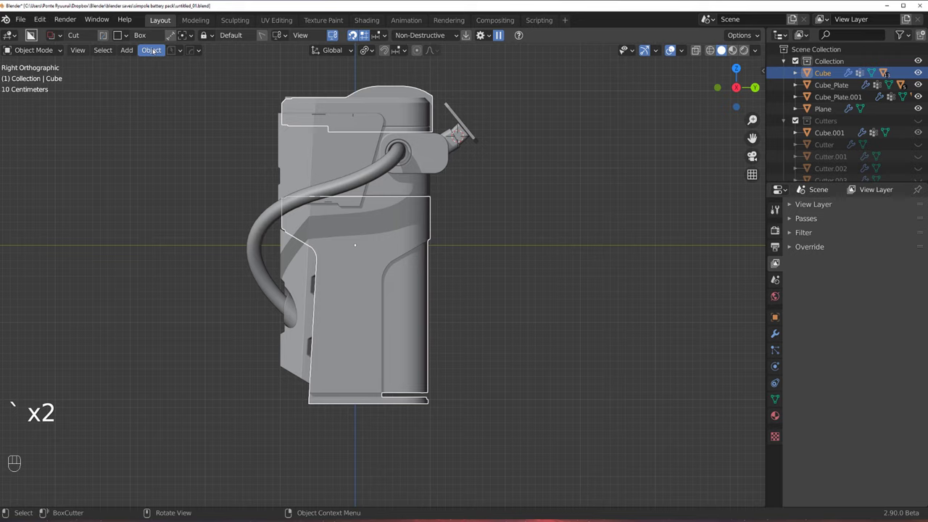
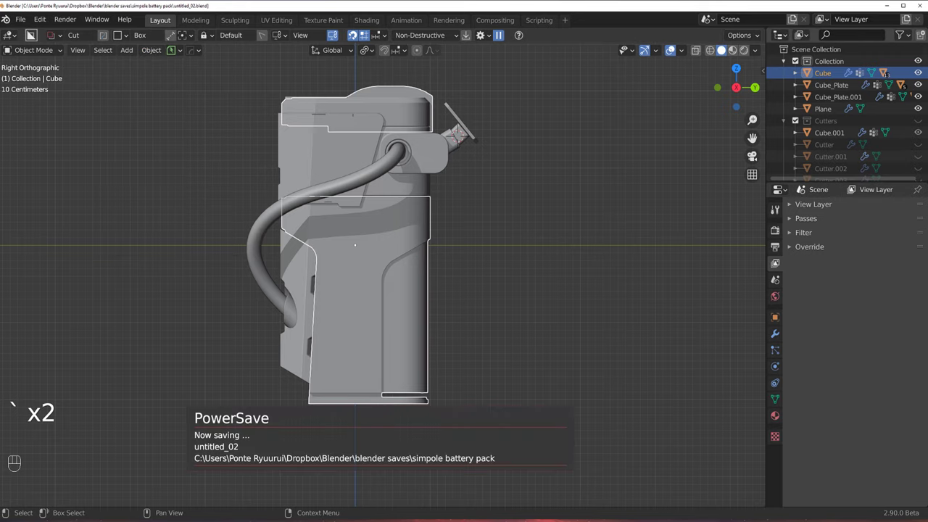
{"action": "middle_click", "coordinate": [422, 236]}
{"action": "middle_click", "coordinate": [528, 256]}
{"action": "middle_click", "coordinate": [442, 242]}
{"action": "left_click_drag", "start_coordinate": [466, 235], "coordinate": [503, 226]}
{"action": "key", "text": "alt+m"}
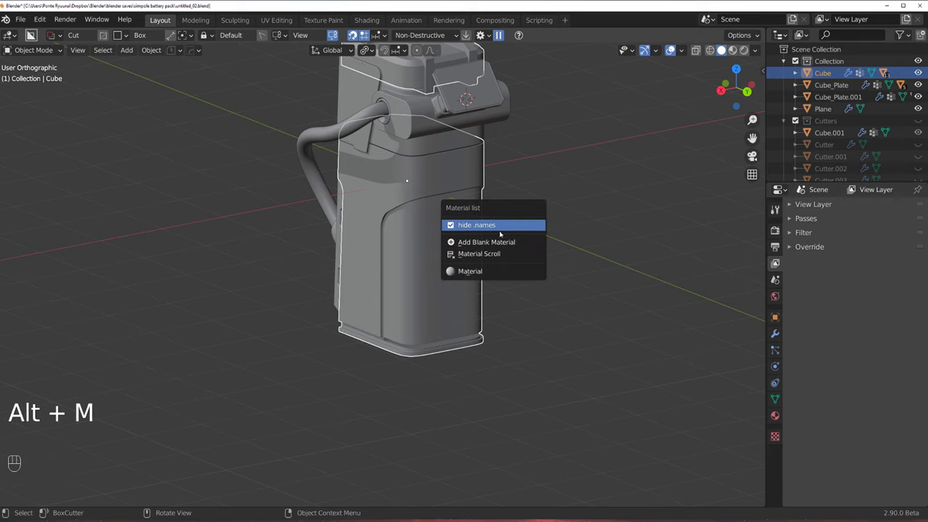
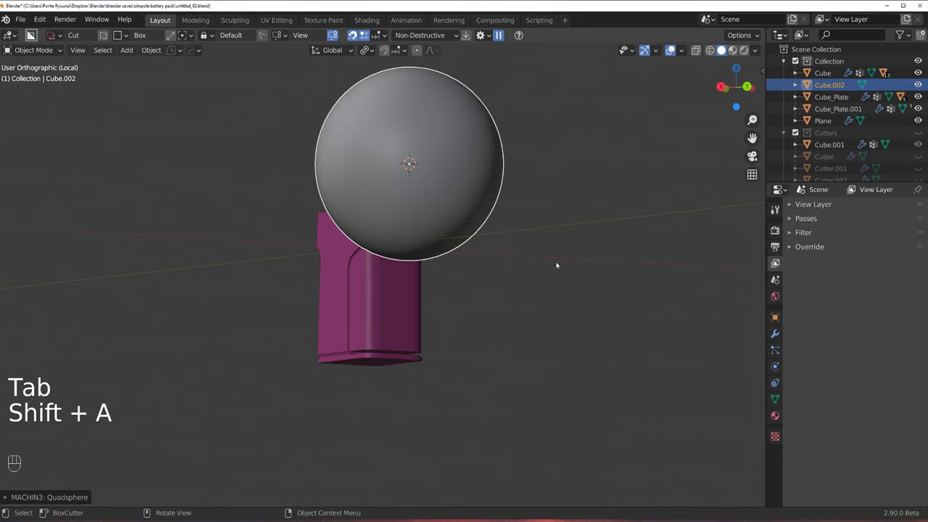
Move the UV sphere beside the body and assign it Blank Material - Glass.
{"action": "key", "text": "g"}
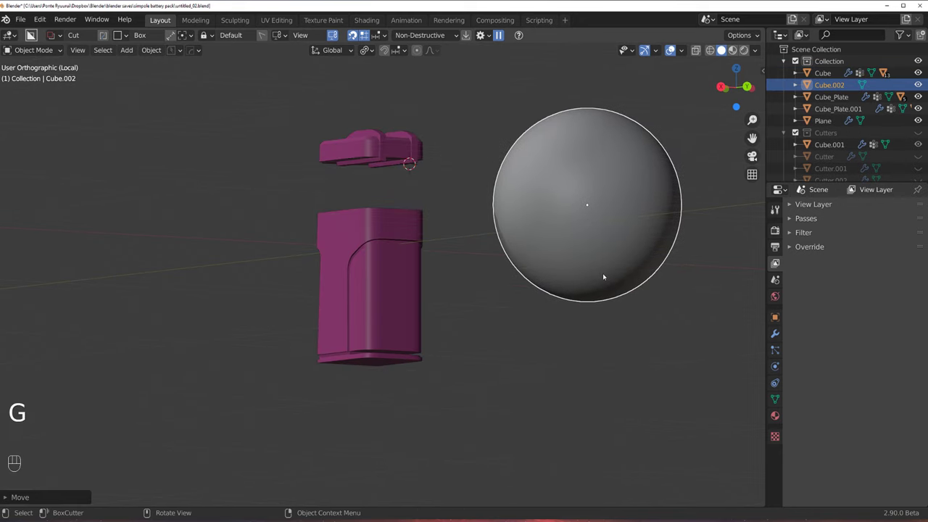
{"action": "key", "text": "alt+m"}
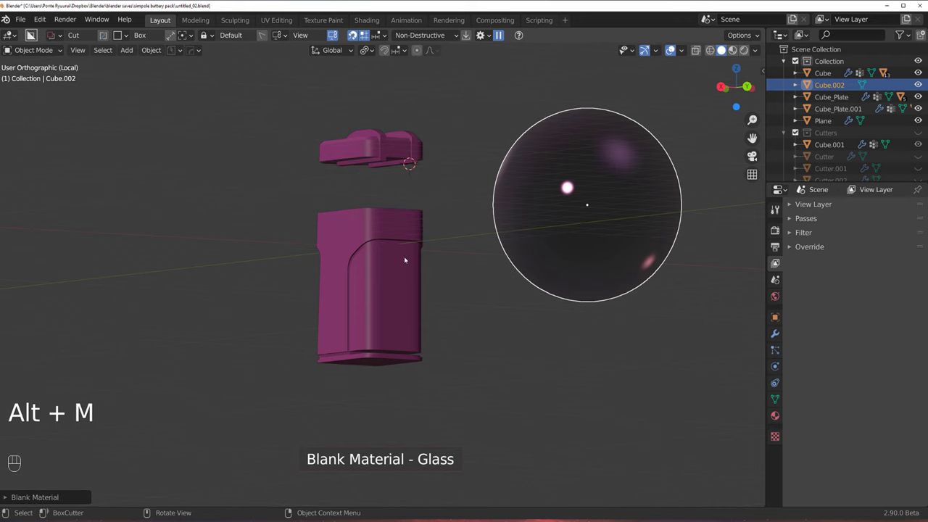
{"action": "left_click", "coordinate": [433, 251]}
{"action": "key", "text": "Tab"}
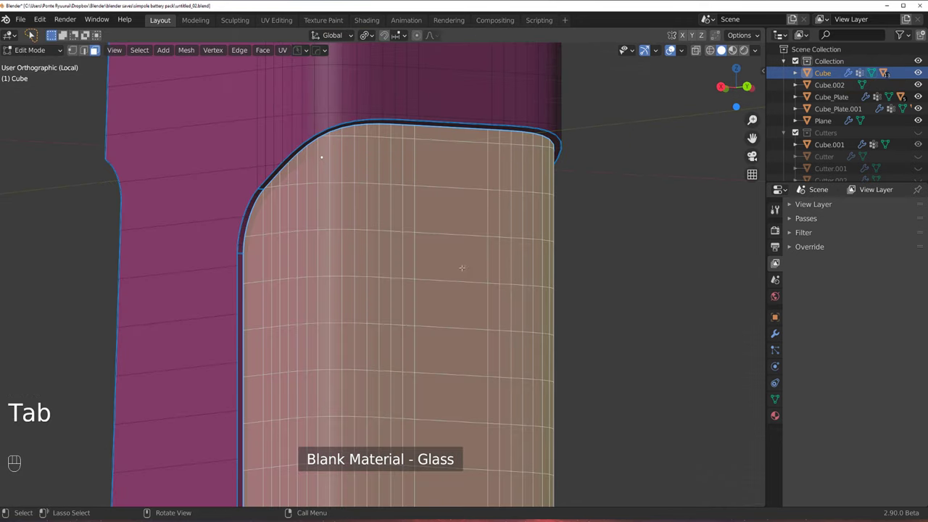
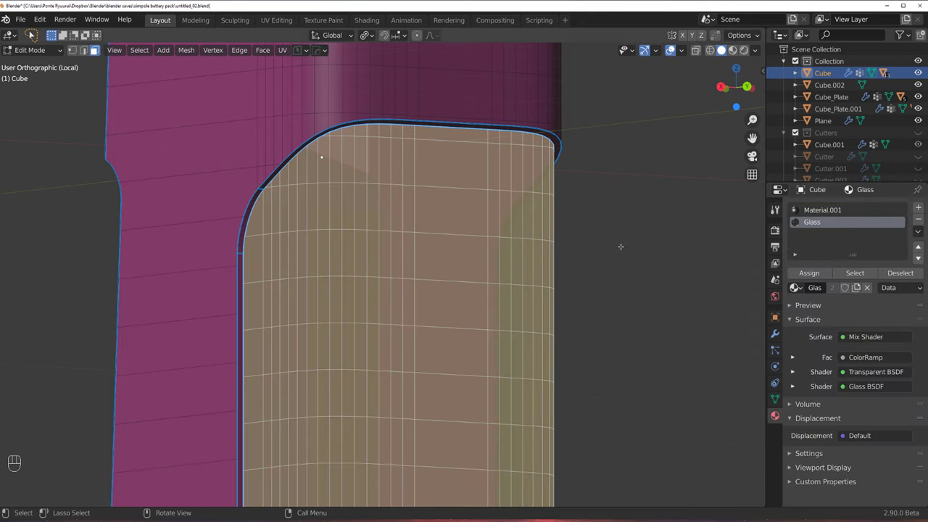
Assign the Glass material slot to the side window faces and leave Edit Mode.
{"action": "key", "text": "Tab"}
{"action": "key", "text": "/"}
{"action": "key", "text": "KP_5"}
{"action": "left_click_drag", "start_coordinate": [439, 228], "coordinate": [433, 250]}
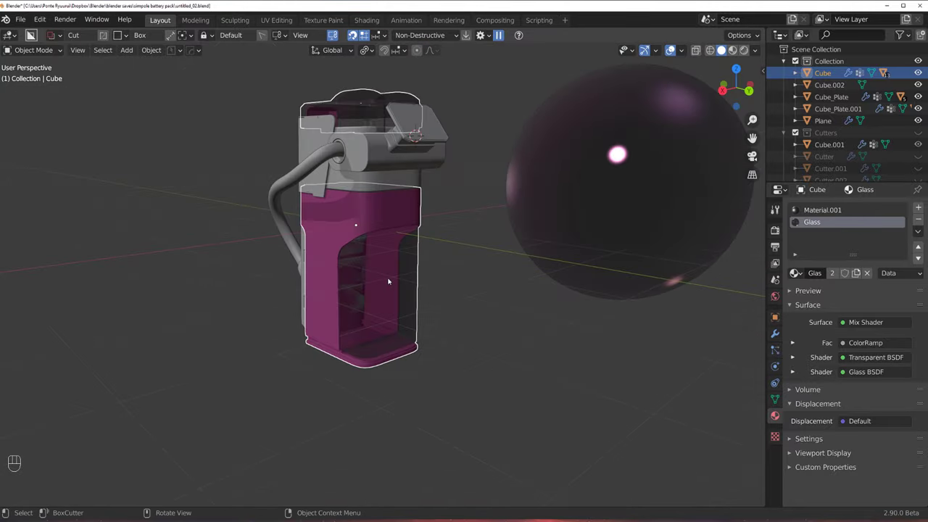
Isolate the body in local view and inspect it before separating the lower section.
{"action": "key", "text": "/"}
{"action": "left_click_drag", "start_coordinate": [433, 317], "coordinate": [451, 300]}
{"action": "left_click_drag", "start_coordinate": [440, 260], "coordinate": [412, 238]}
{"action": "left_click_drag", "start_coordinate": [422, 244], "coordinate": [435, 283]}
{"action": "left_click_drag", "start_coordinate": [416, 234], "coordinate": [420, 228]}
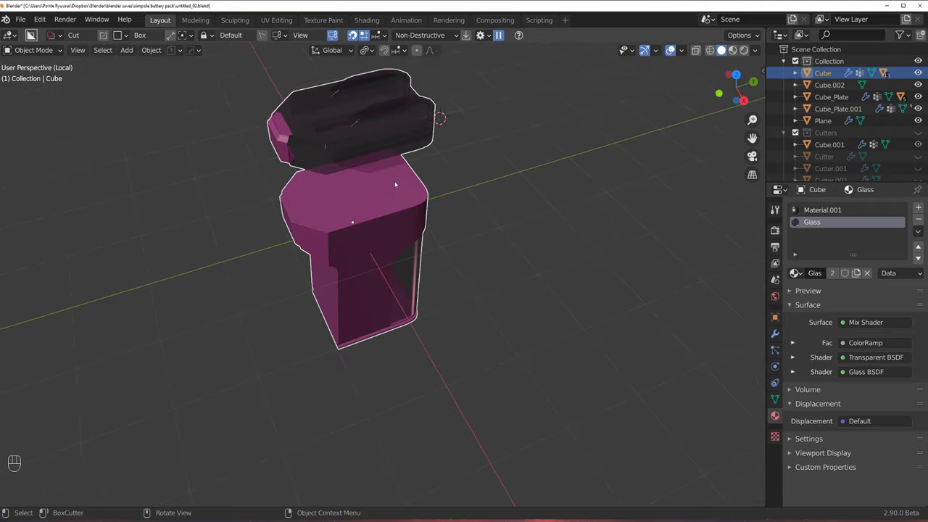
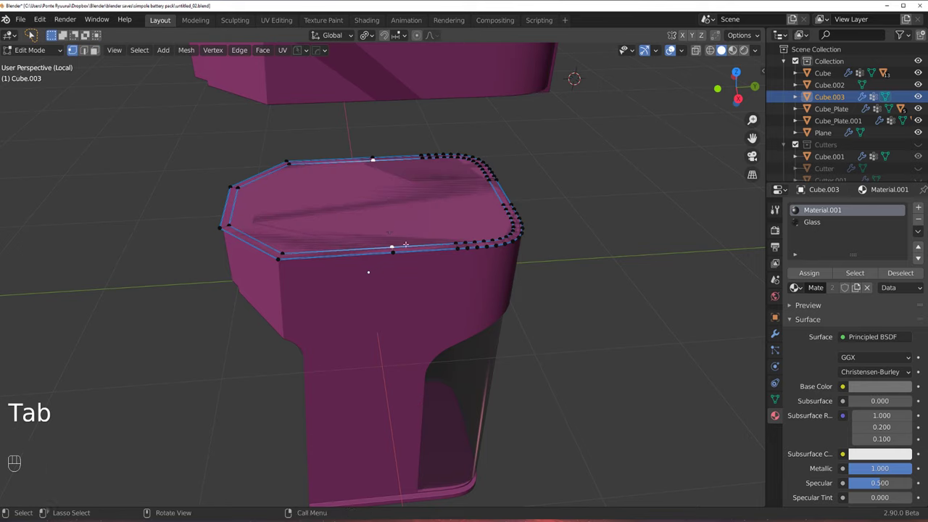
Flatten the separated section's top edge loop along Z and slide it down level.
{"action": "key", "text": "k"}
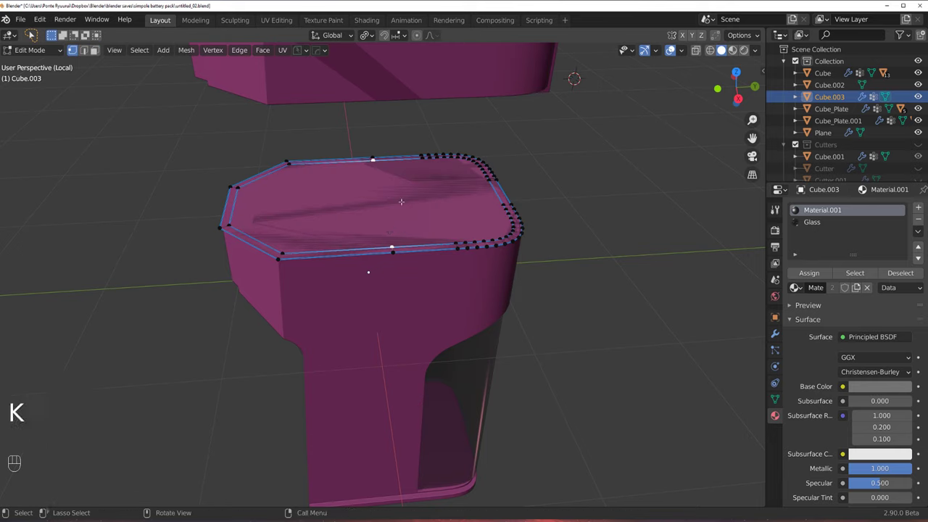
{"action": "key", "text": "j"}
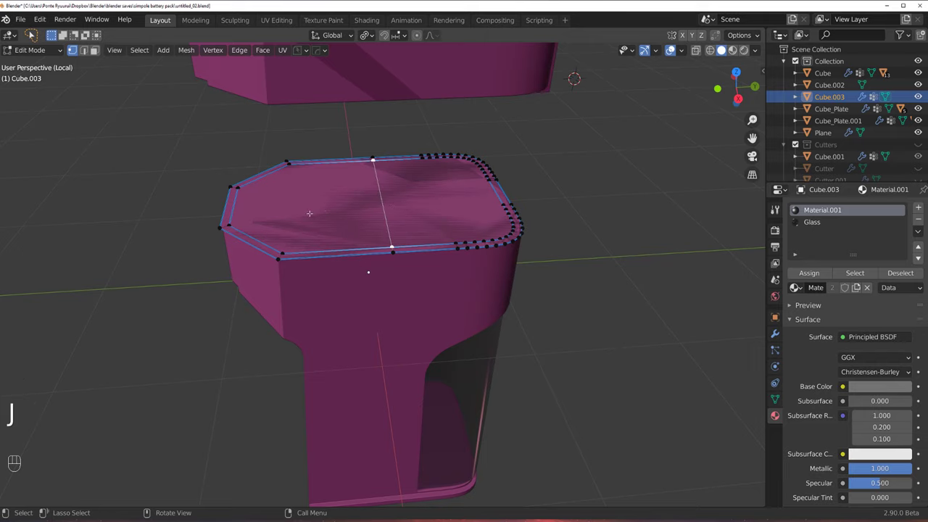
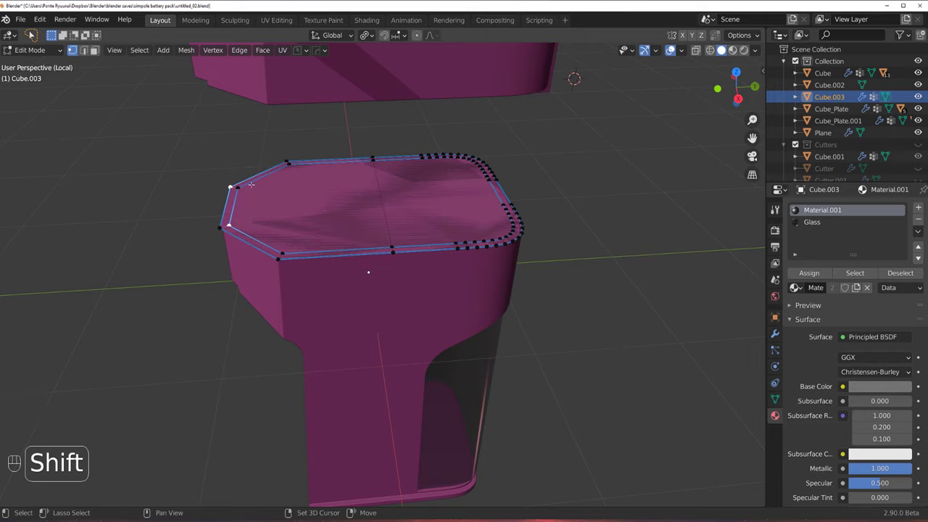
{"action": "key", "text": "z"}
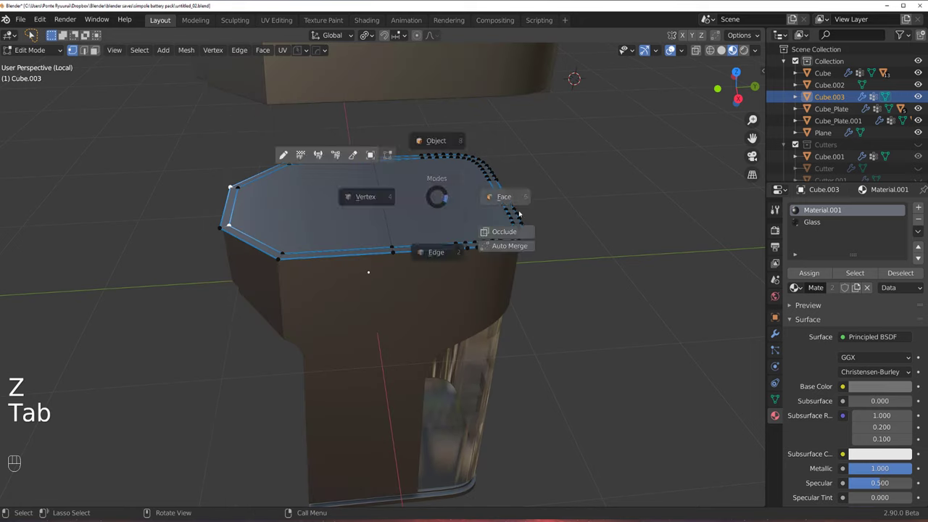
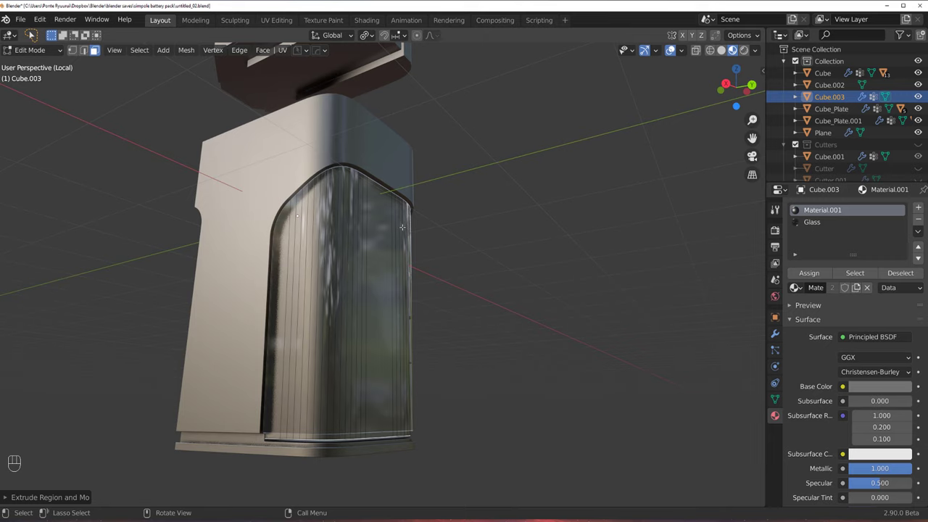
{"action": "key", "text": "s"}
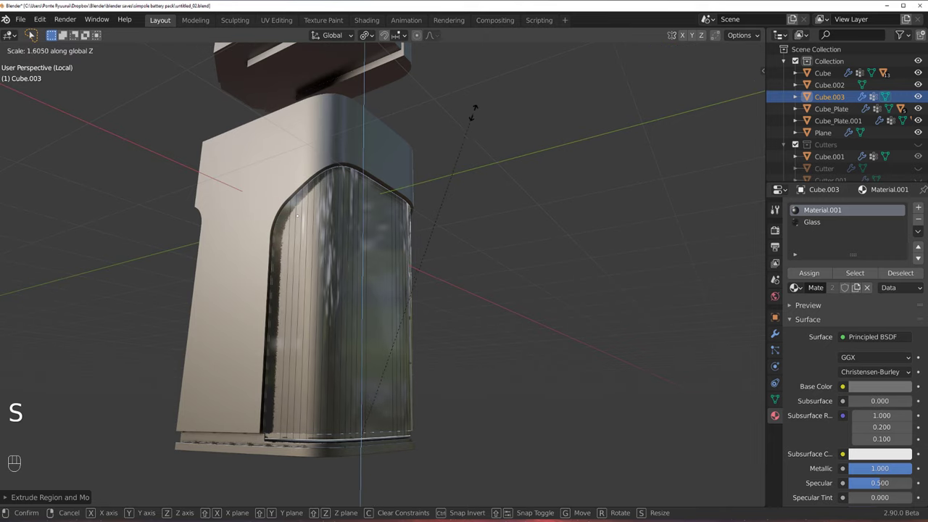
{"action": "key", "text": "g"}
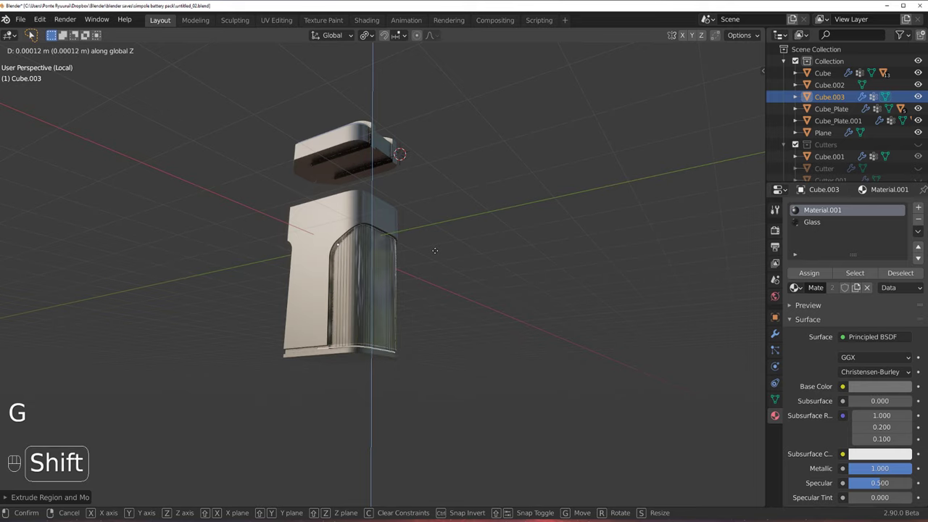
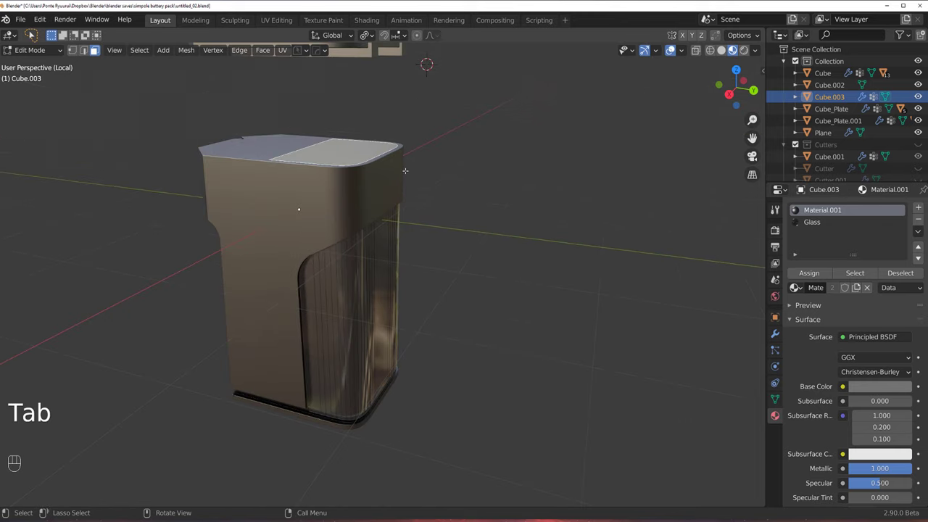
{"action": "key", "text": "g"}
{"action": "key", "text": "Tab"}
{"action": "middle_click", "coordinate": [421, 197]}
{"action": "key", "text": "q"}
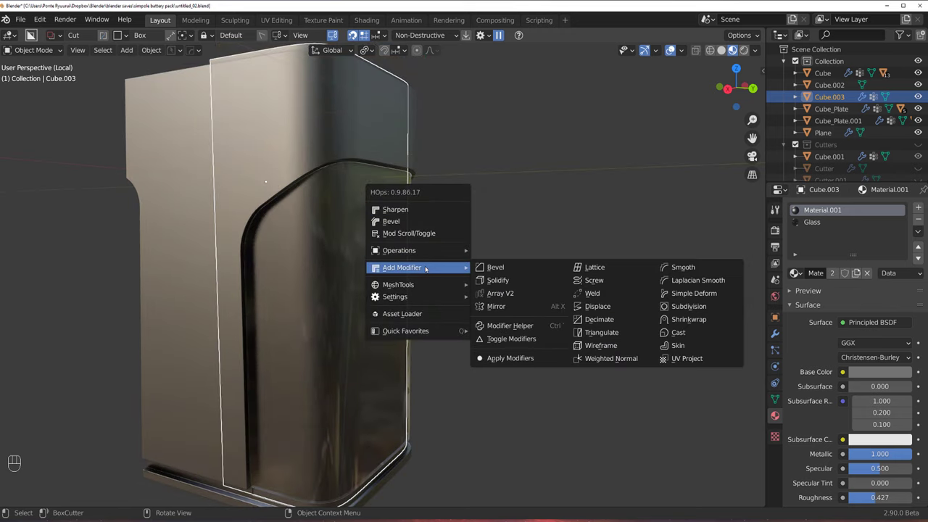
Select Cube.003 with the body and run HOps Booleans > Difference to make Cube.004.
{"action": "middle_click", "coordinate": [262, 282]}
{"action": "left_click", "coordinate": [326, 240]}
{"action": "key", "text": "q"}
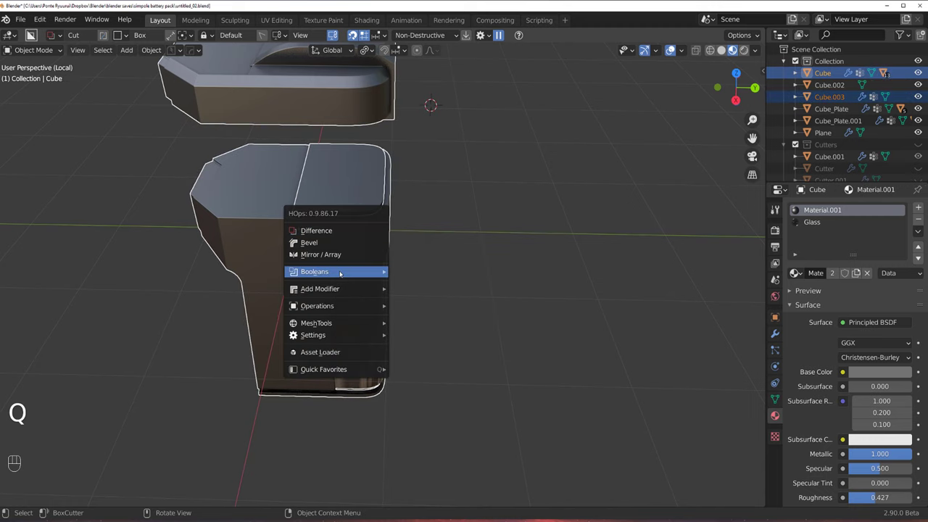
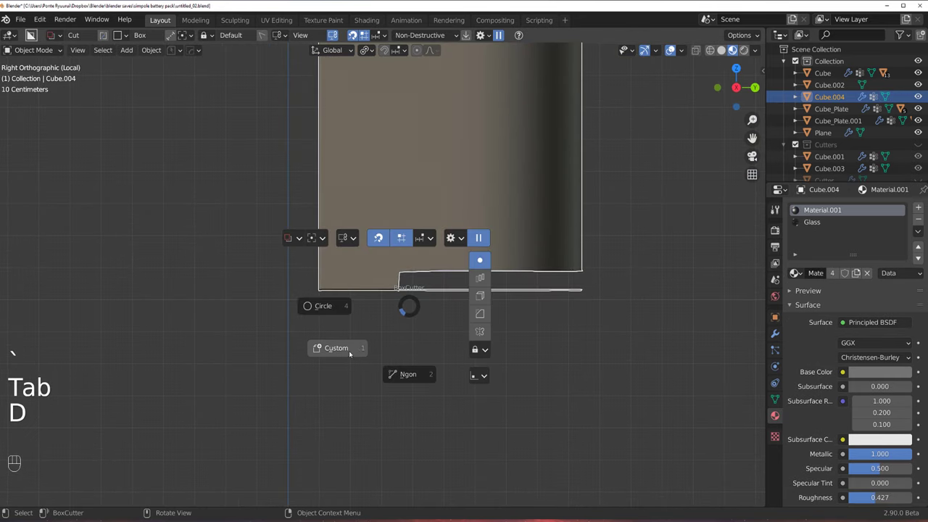
Run HOps Sharpen on Cube.004, keeping its bevel, mirror and weighted normal modifiers.
{"action": "left_click_drag", "start_coordinate": [558, 335], "coordinate": [661, 367]}
{"action": "key", "text": "q"}
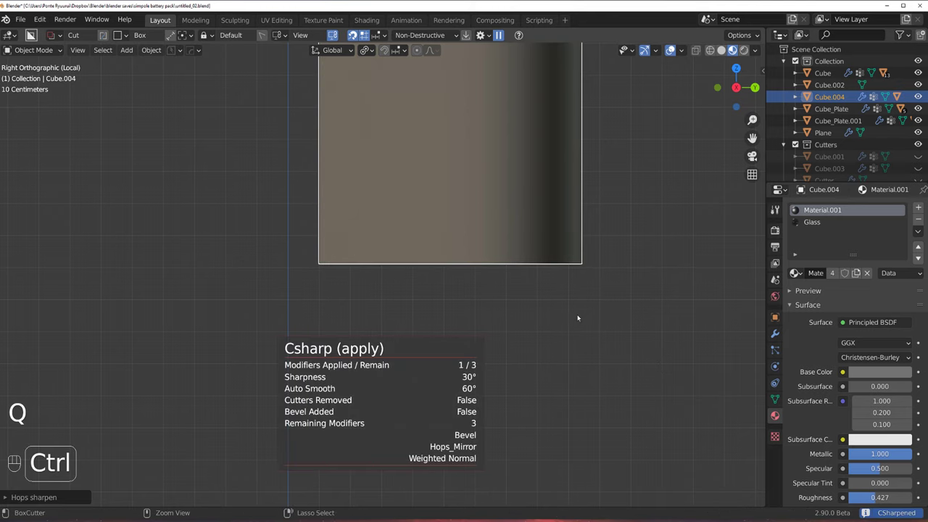
{"action": "key", "text": "/"}
{"action": "middle_click", "coordinate": [414, 112]}
{"action": "left_click_drag", "start_coordinate": [355, 136], "coordinate": [463, 231]}
{"action": "left_click", "coordinate": [504, 201]}
{"action": "left_click_drag", "start_coordinate": [484, 201], "coordinate": [486, 195]}
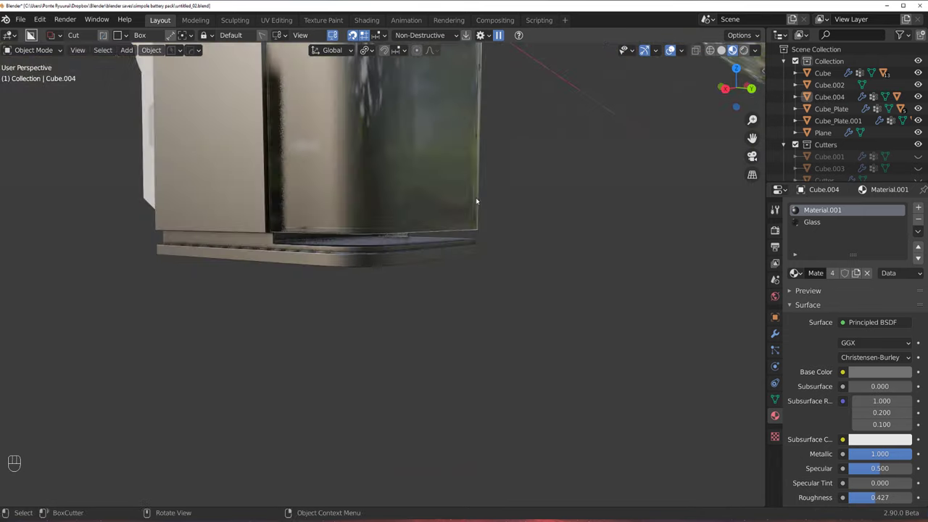
{"action": "left_click_drag", "start_coordinate": [429, 272], "coordinate": [467, 308]}
Select the main body and enter Edit Mode viewed in Right Orthographic.
{"action": "left_click", "coordinate": [392, 196]}
{"action": "key", "text": "`"}
{"action": "key", "text": "KP_5"}
{"action": "middle_click", "coordinate": [414, 334]}
{"action": "left_click", "coordinate": [400, 300]}
{"action": "key", "text": "Tab"}
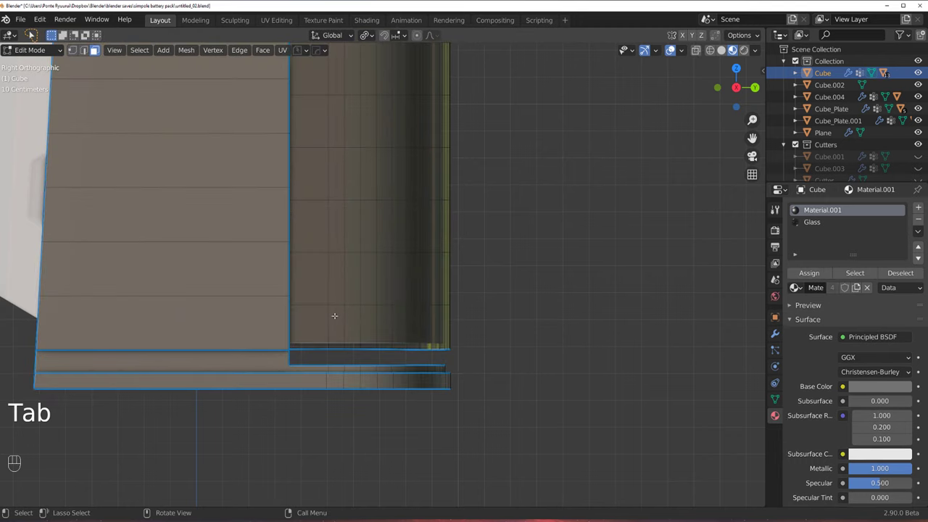
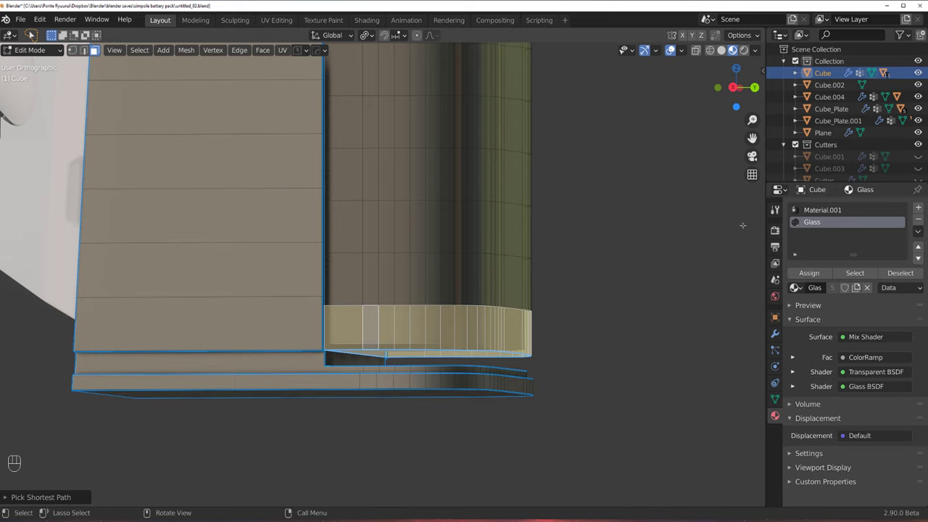
Make Material.001 the active slot for the body's bottom band of faces.
{"action": "left_click", "coordinate": [840, 218]}
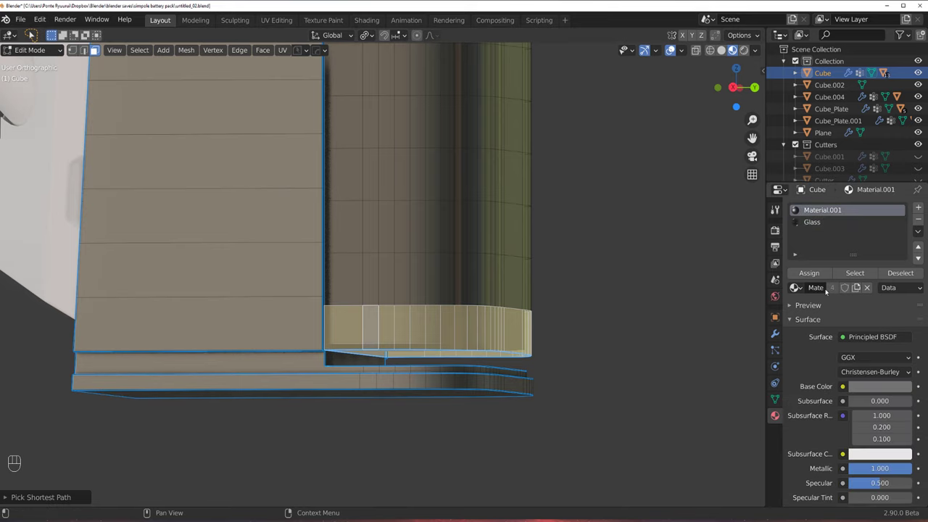
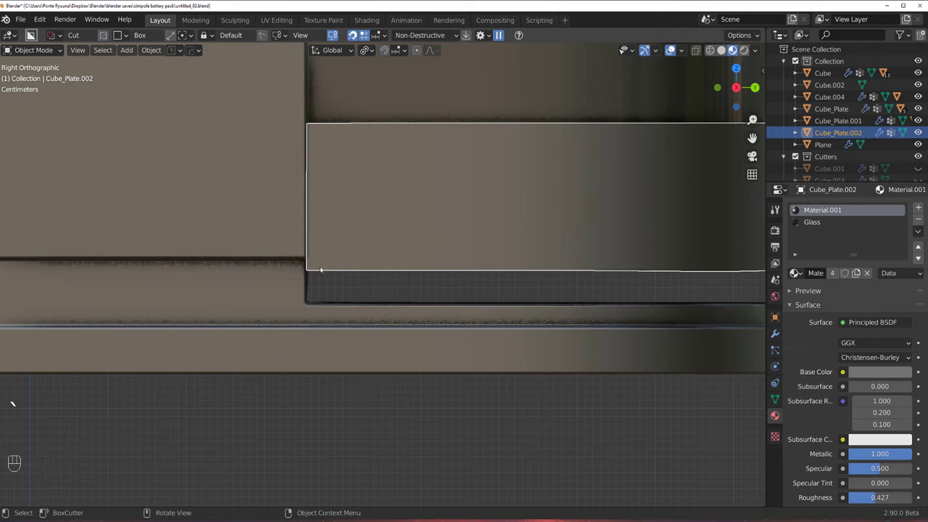
Cut a diagonal Ngon chamfer across the left corner of Cube_Plate.002 with BoxCutter.
{"action": "key", "text": "d"}
{"action": "left_click_drag", "start_coordinate": [303, 256], "coordinate": [315, 286]}
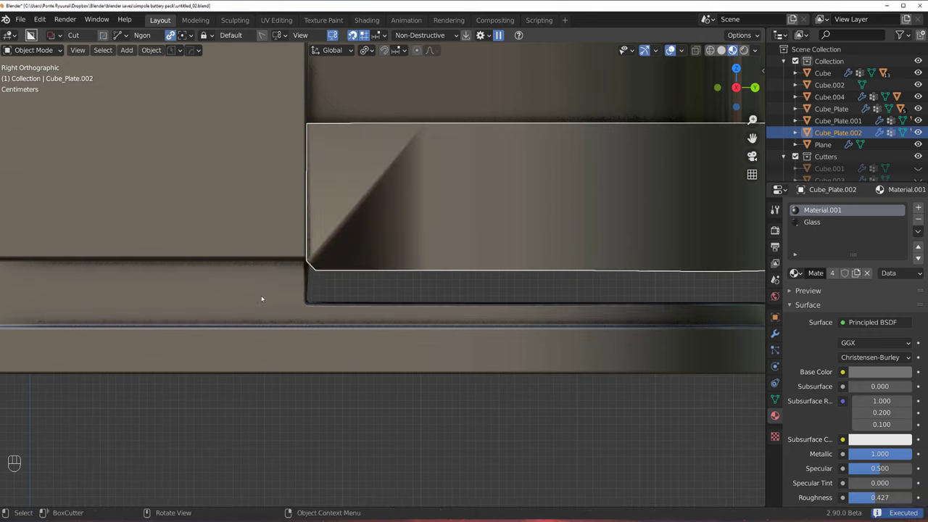